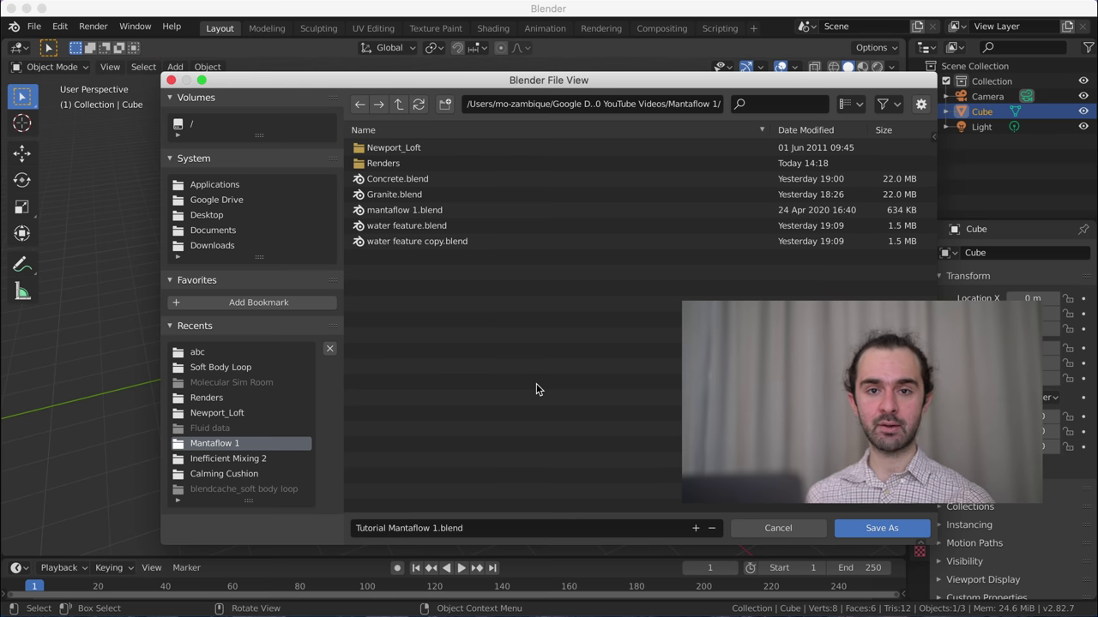
- Save the scene as Tutorial Mantaflow 1.blend and delete the default light
{"action": "key", "text": "ctrl+z"}
{"action": "left_click", "coordinate": [591, 113]}
{"action": "key", "text": "x"}
{"action": "left_click", "coordinate": [475, 307]}
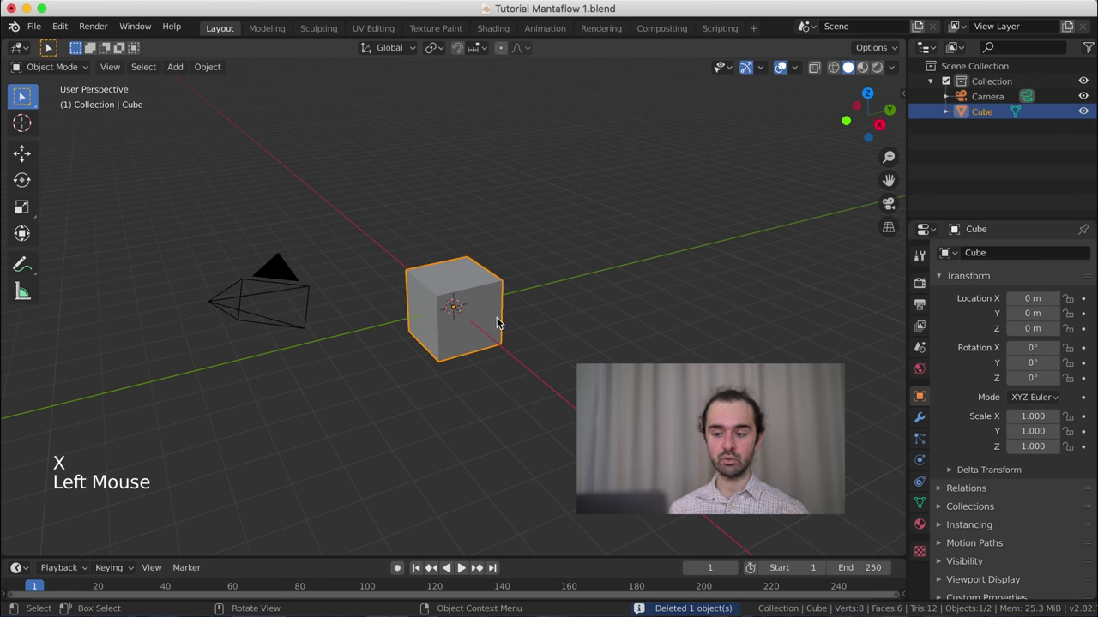
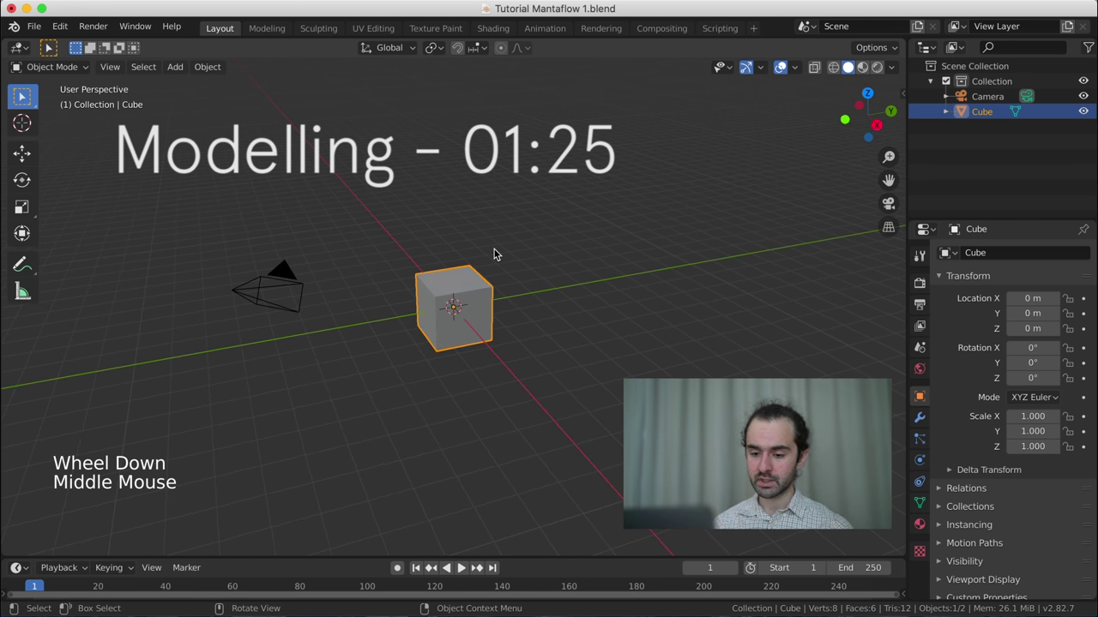
- In Edit Mode from Right view, squash the cube along Z (S Z 0.6, then again) into a thin slab
{"action": "key", "text": "Tab"}
{"action": "scroll", "scroll_direction": "up", "scroll_amount": 3}
{"action": "key", "text": "KP_3"}
{"action": "scroll", "scroll_direction": "up", "scroll_amount": 3}
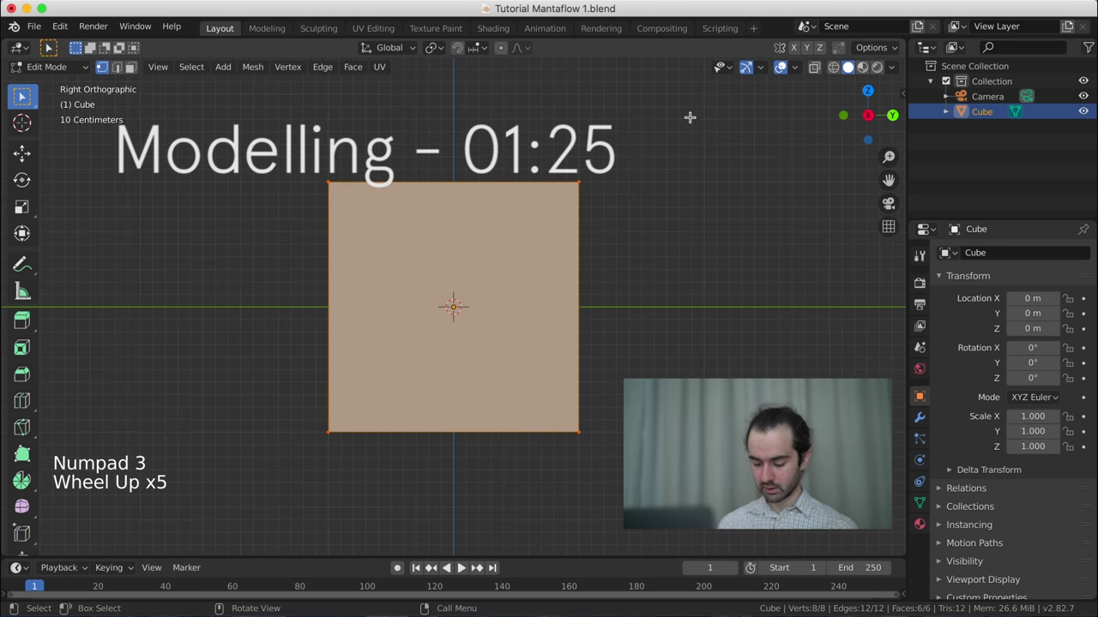
{"action": "key", "text": "s"}
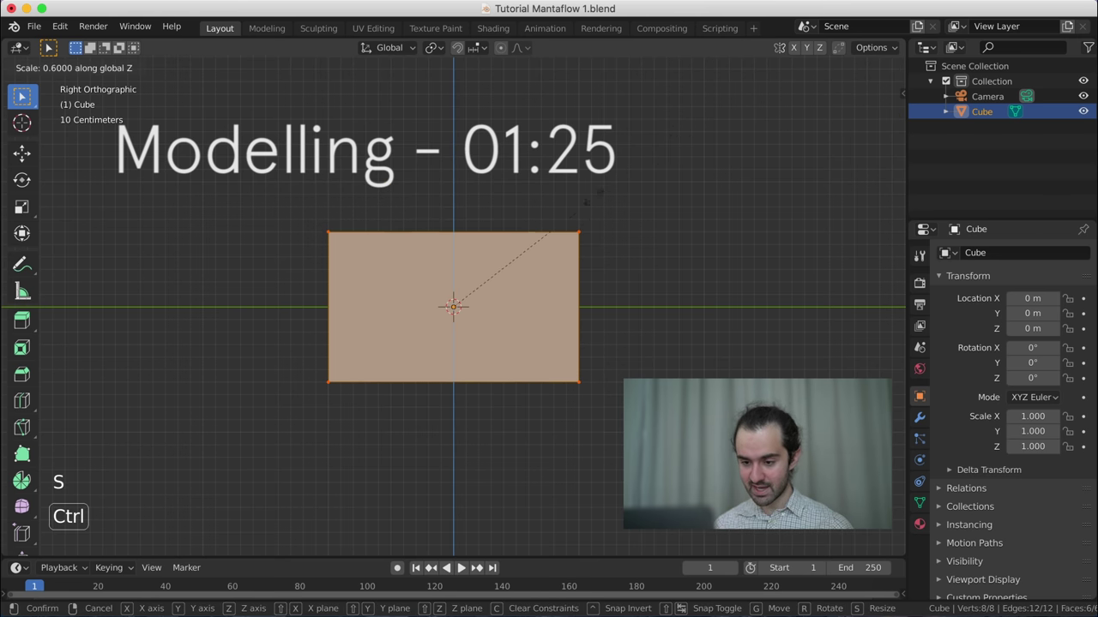
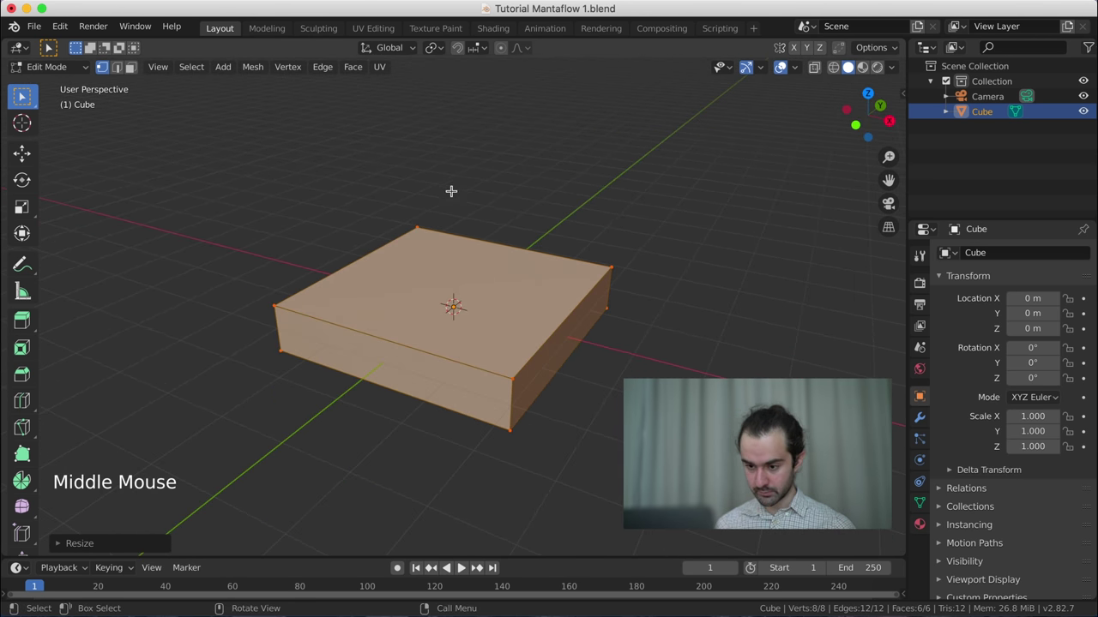
{"action": "key", "text": "ctrl+z"}
{"action": "key", "text": "s"}
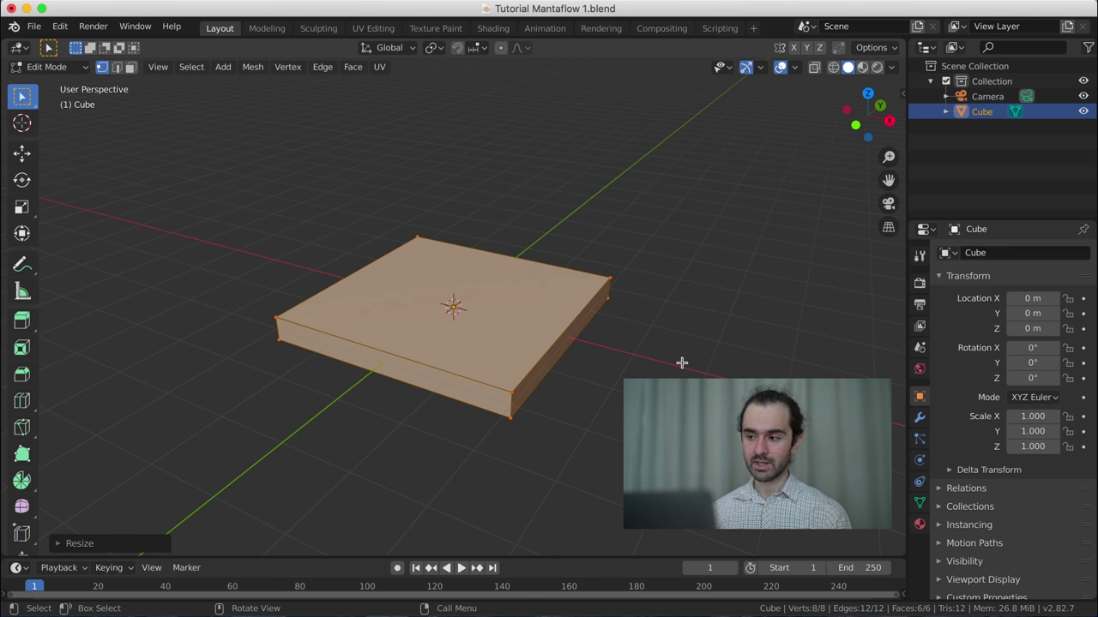
- Add loop cuts across the slab in both directions to form a grid of faces
{"action": "key", "text": "ctrl+z"}
{"action": "key", "text": "ctrl+r"}
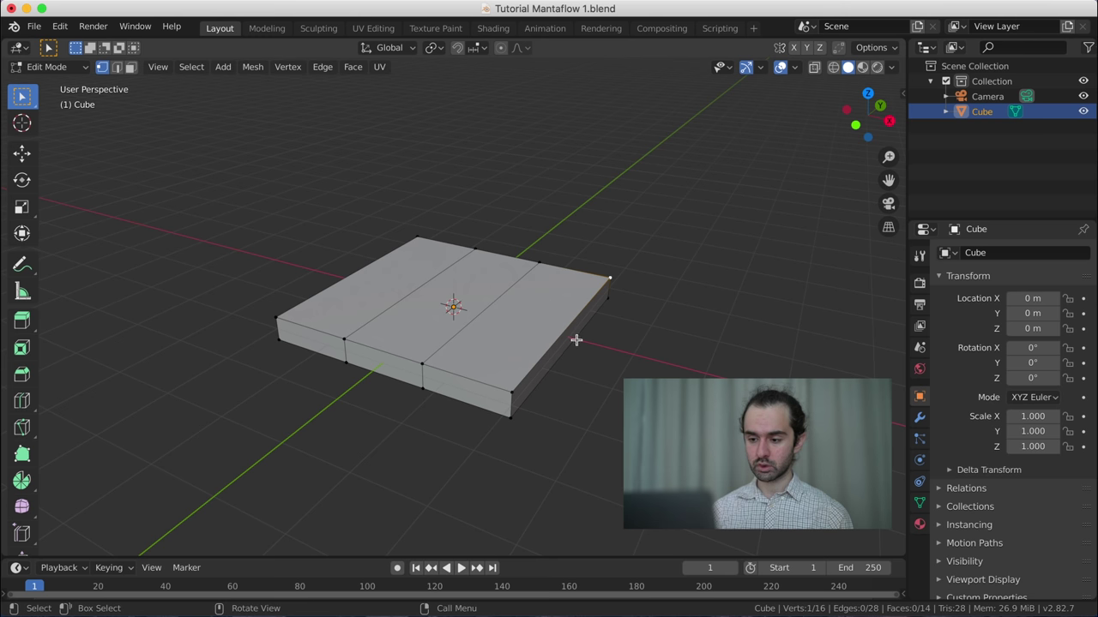
{"action": "key", "text": "ctrl+r"}
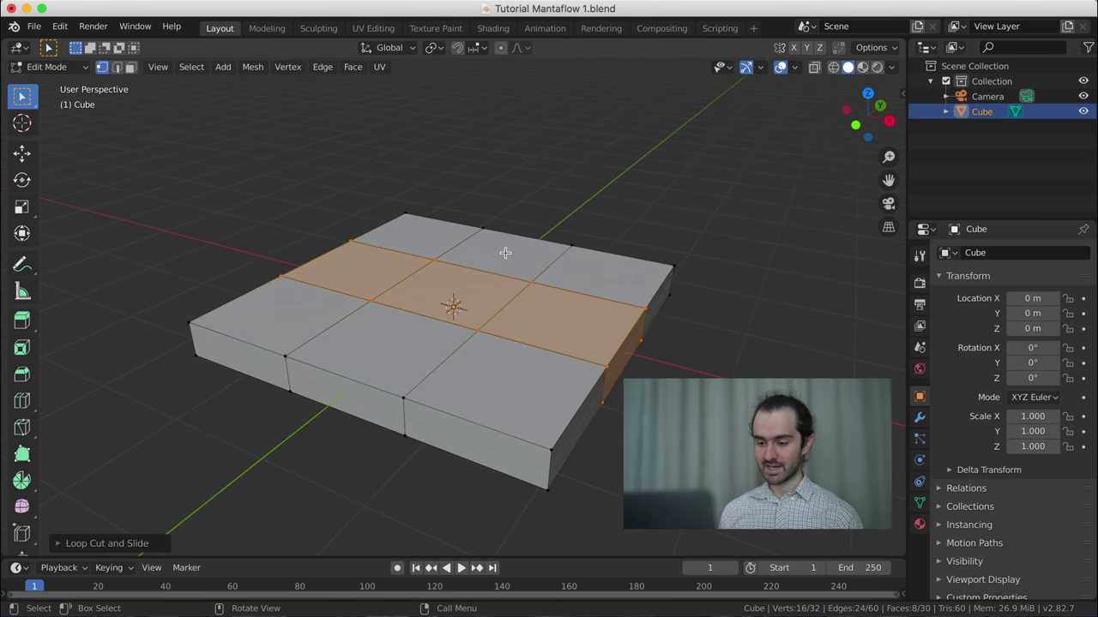
- From top view in X-ray, slide the side loops out near the left and right edges
{"action": "key", "text": "KP_7"}
{"action": "scroll", "scroll_direction": "down", "scroll_amount": 3}
{"action": "key", "text": "z"}
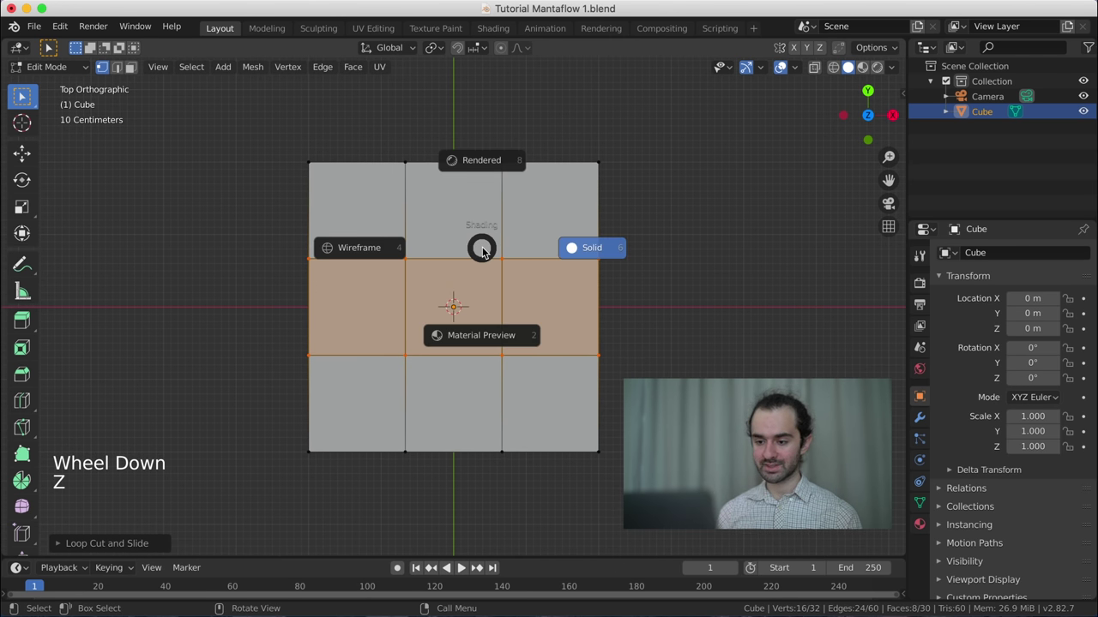
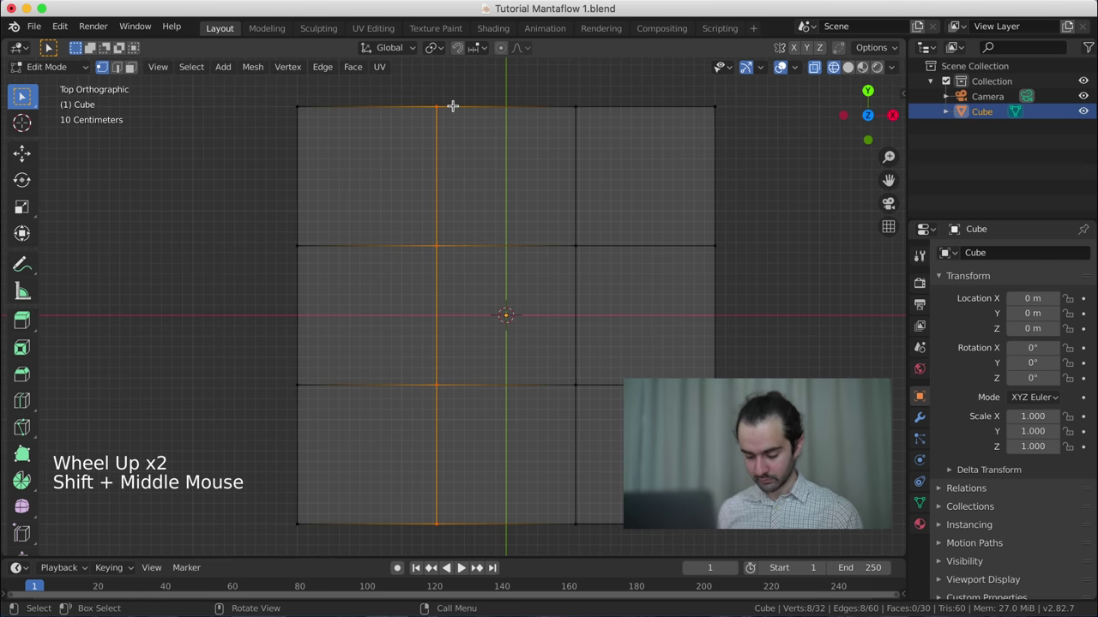
{"action": "key", "text": "g"}
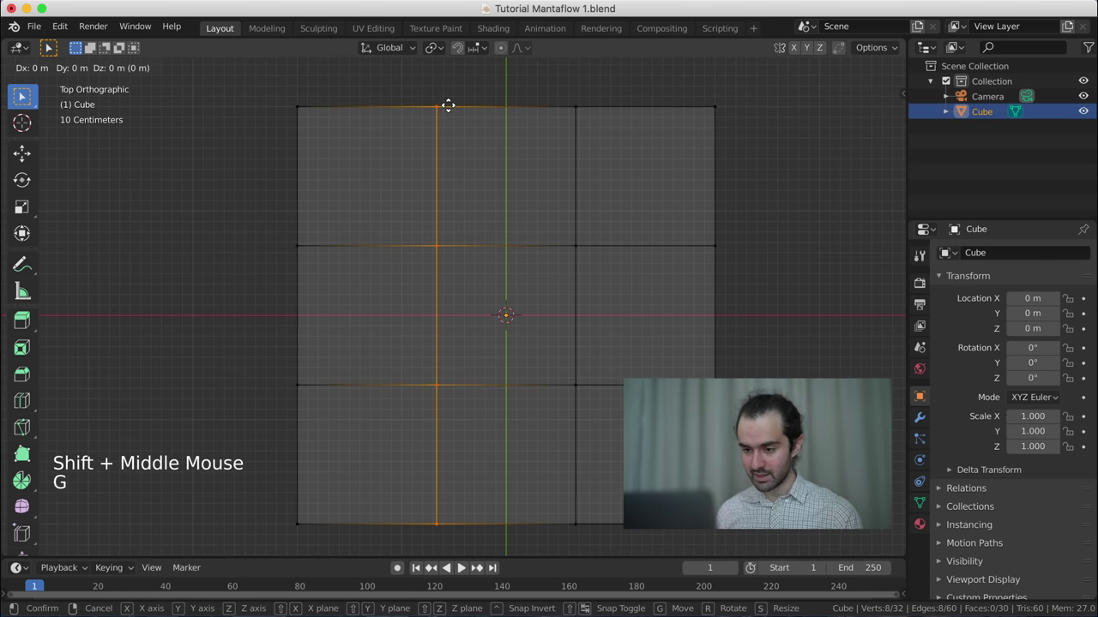
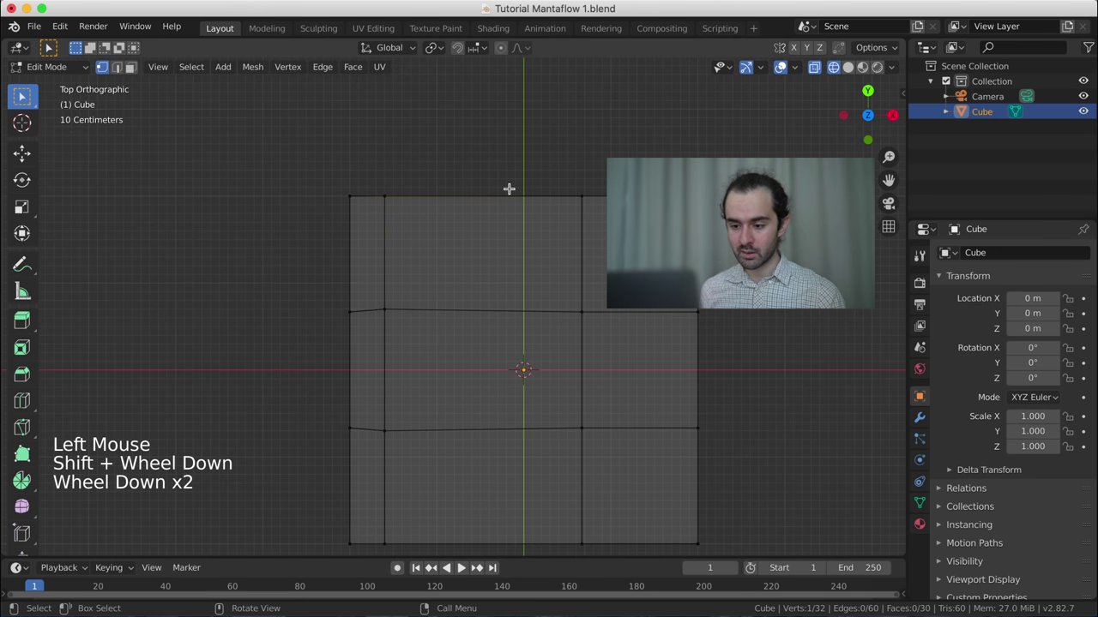
{"action": "scroll", "scroll_direction": "up", "scroll_amount": 3}
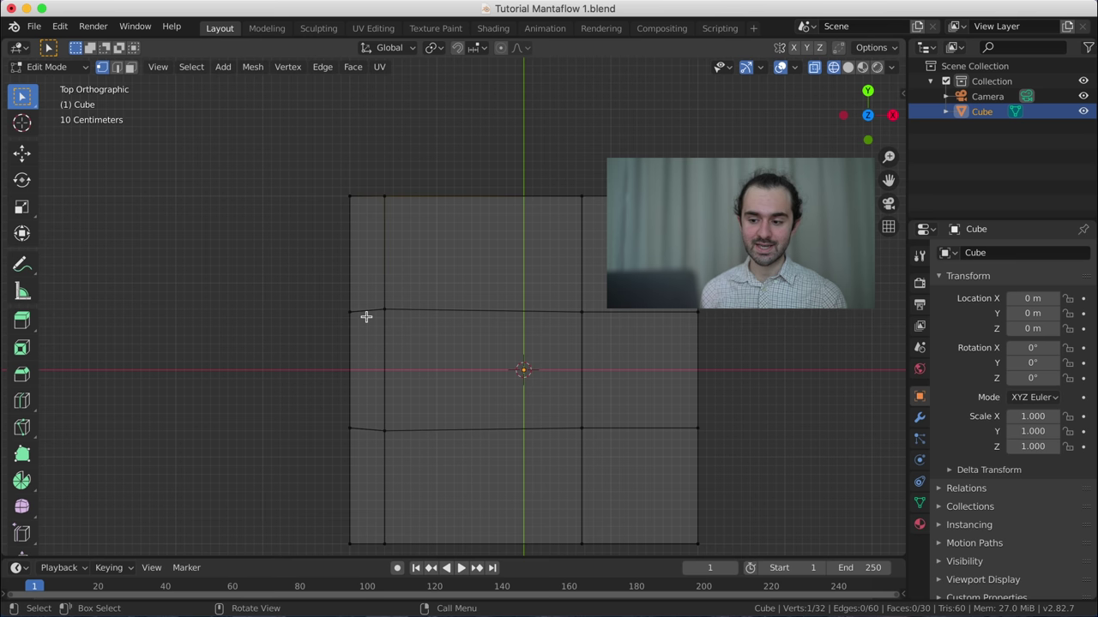
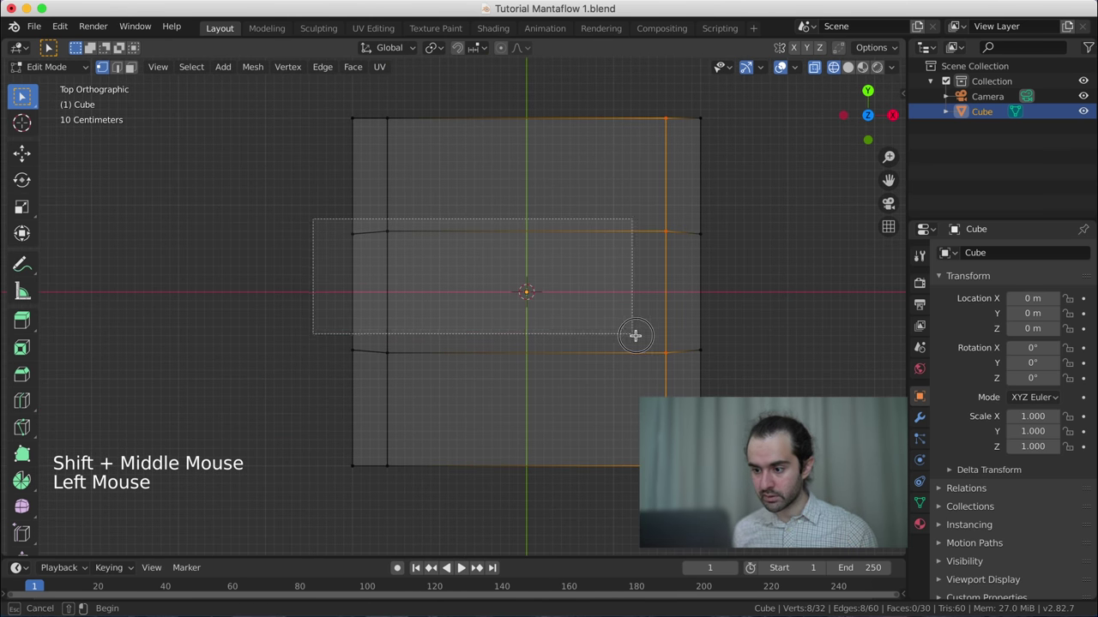
- Slide the upper and lower loops along Y near the slab's top and bottom edges, leaving a narrow rim
{"action": "key", "text": "shift+s"}
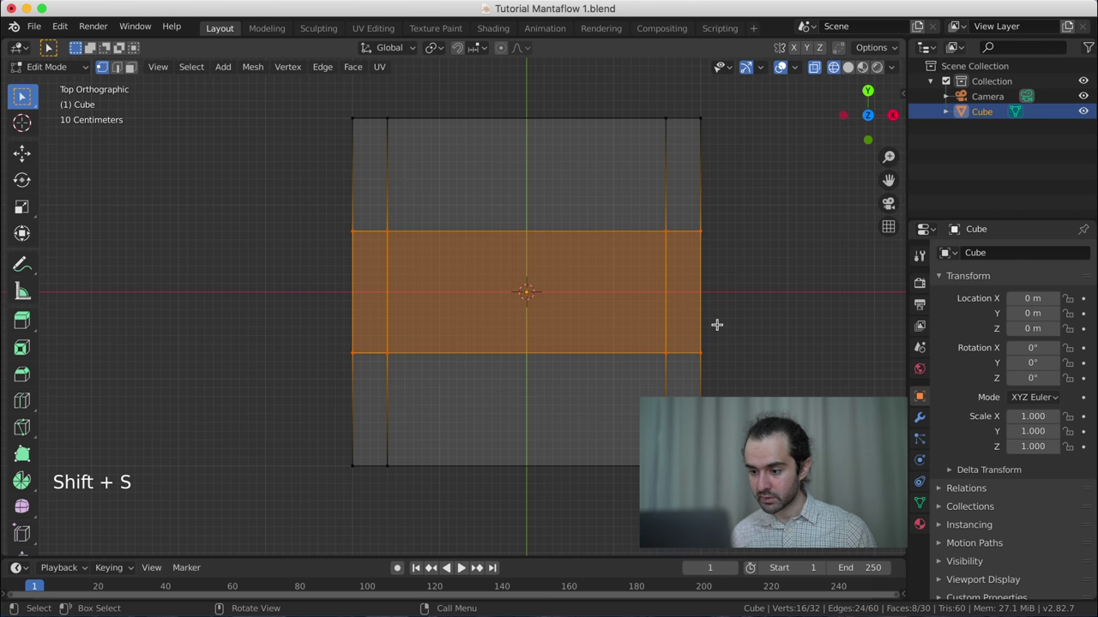
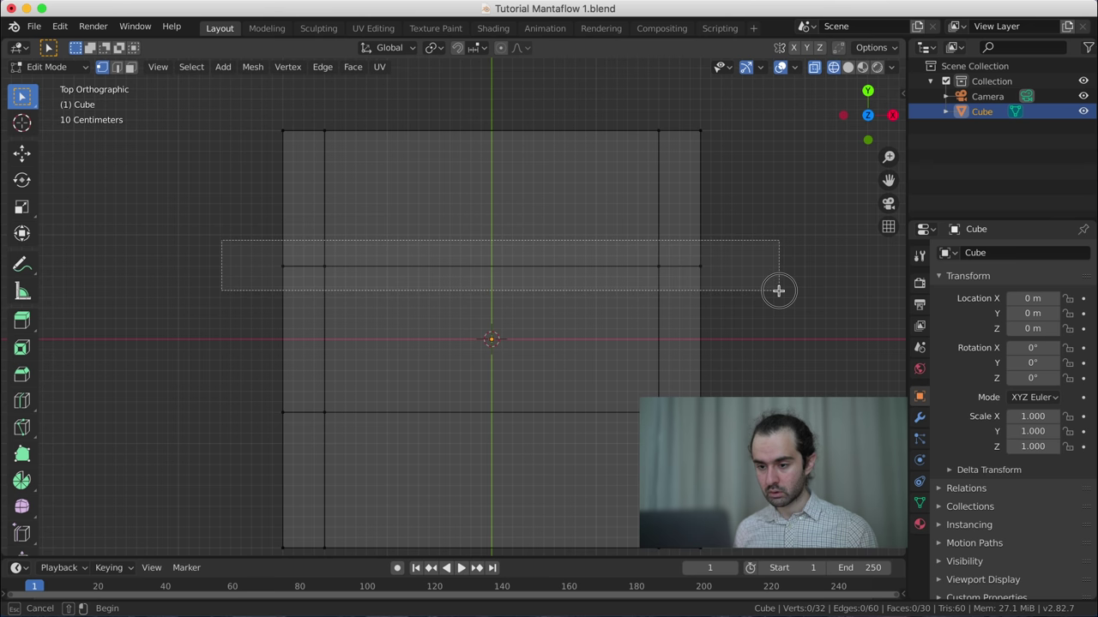
{"action": "key", "text": "g"}
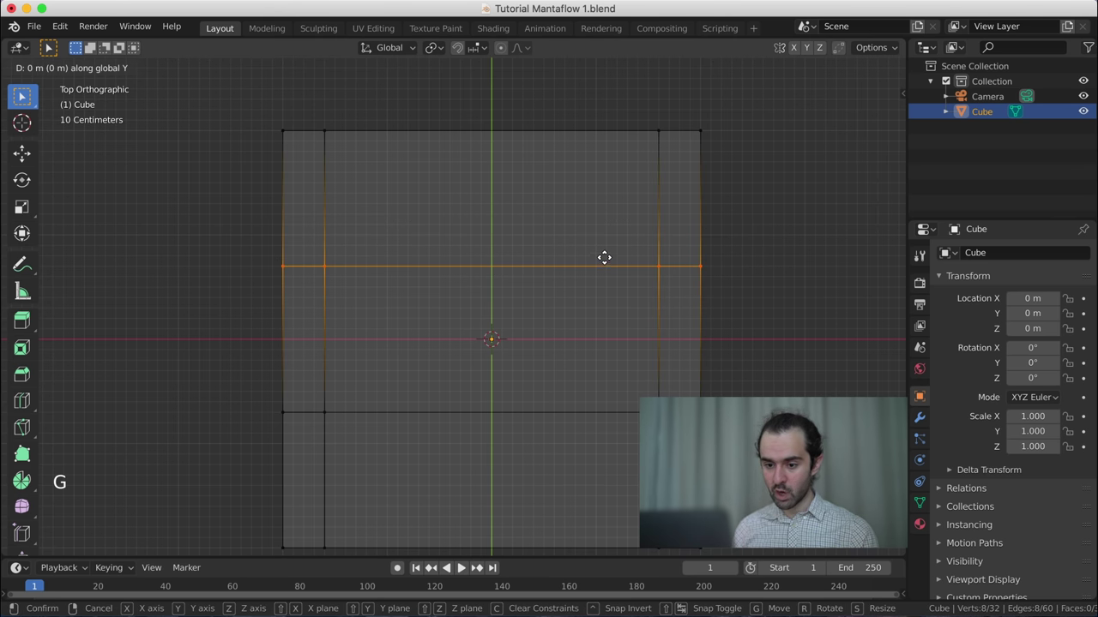
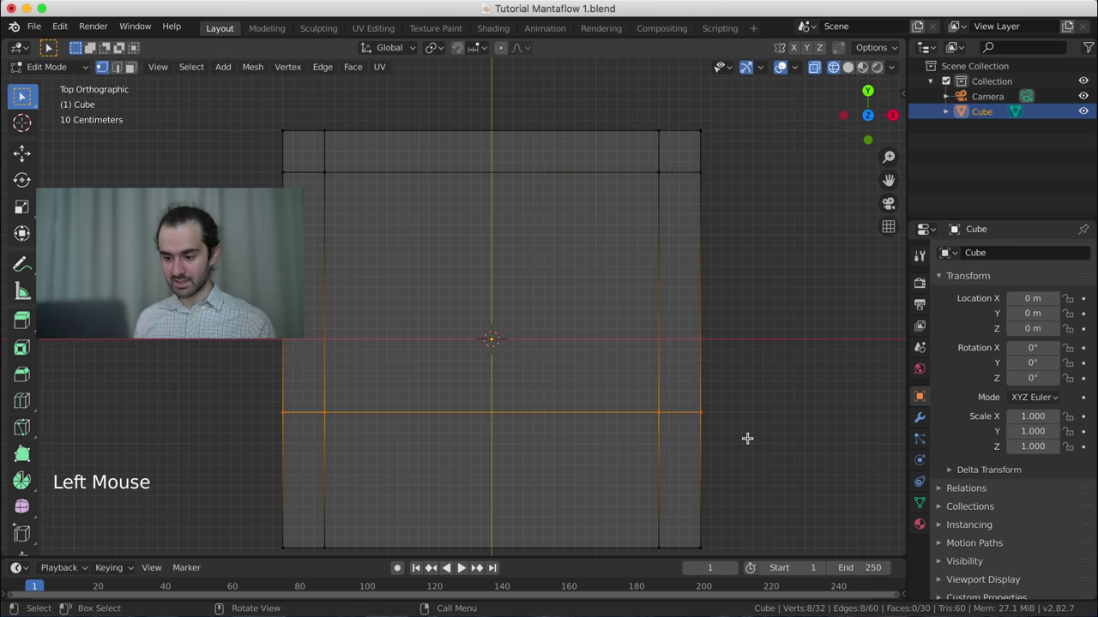
{"action": "key", "text": "g"}
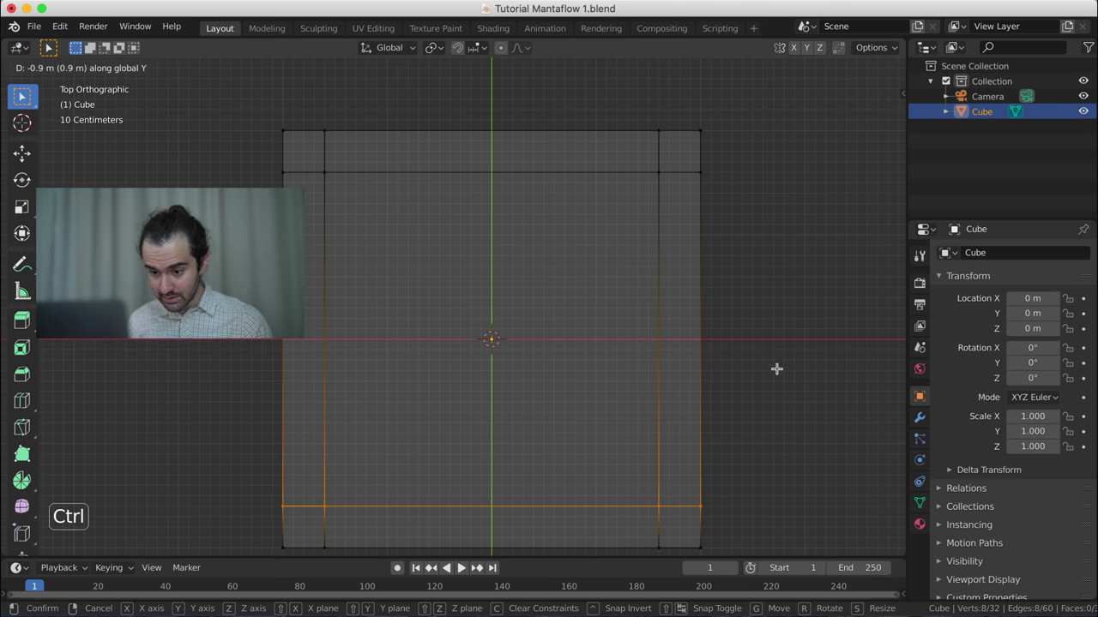
{"action": "scroll", "scroll_direction": "down", "scroll_amount": 3}
{"action": "middle_click", "coordinate": [607, 413]}
{"action": "middle_click", "coordinate": [559, 387]}
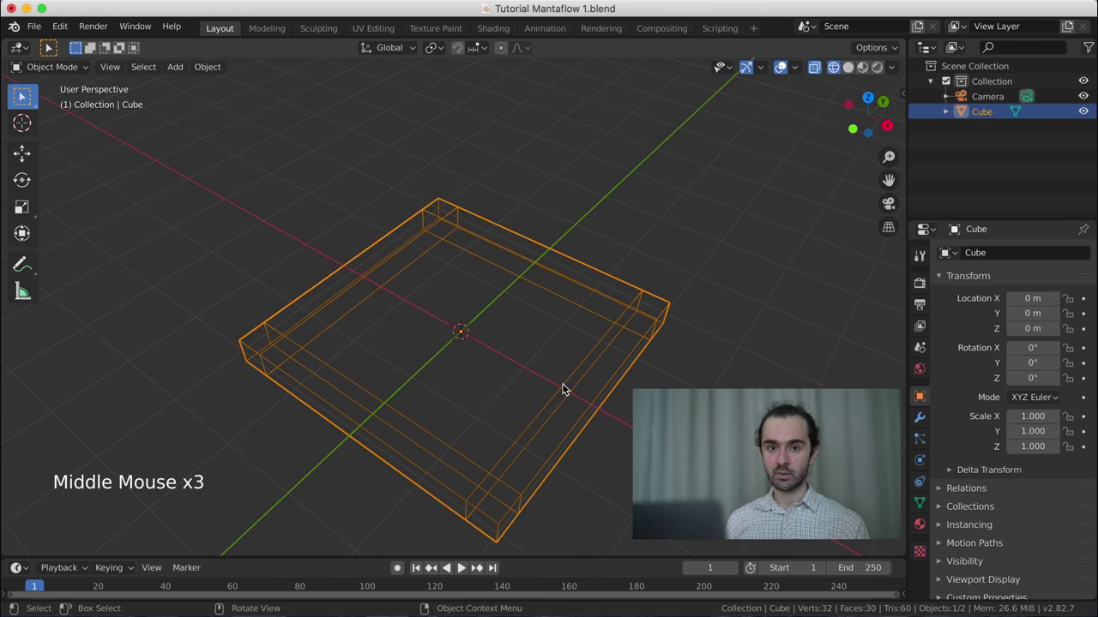
- Duplicate the slab and place the copy 13 m along Y
{"action": "scroll", "scroll_direction": "down", "scroll_amount": 3}
{"action": "scroll", "scroll_direction": "down", "scroll_amount": 3}
{"action": "scroll", "scroll_direction": "down", "scroll_amount": 3}
{"action": "key", "text": "shift+d"}
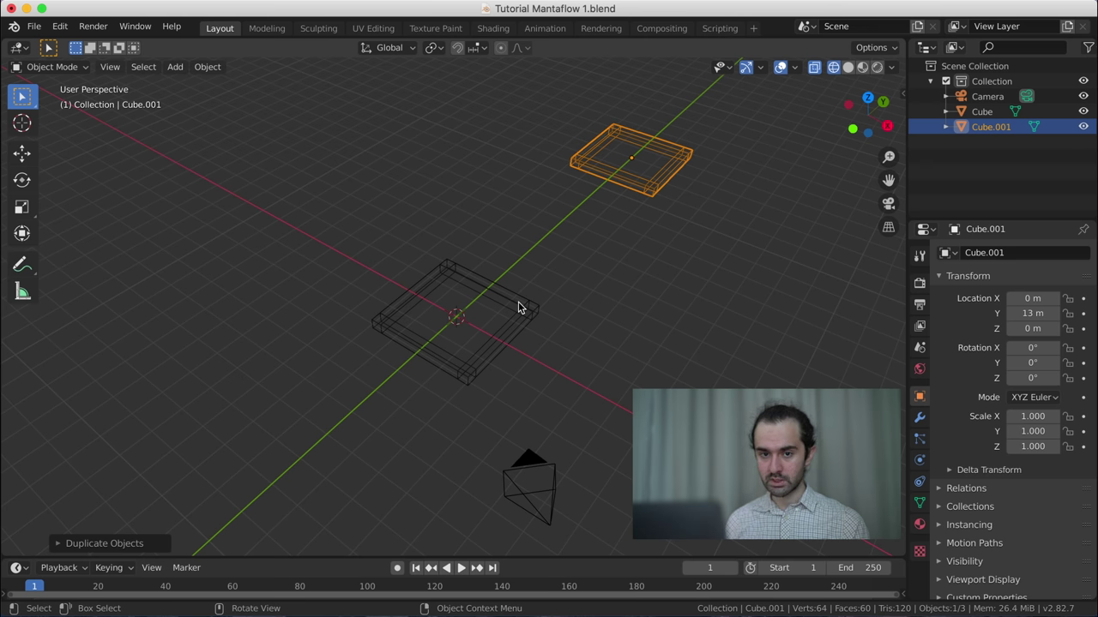
- Reselect the original slab and enter Edit Mode viewed from the top
{"action": "left_click", "coordinate": [521, 304]}
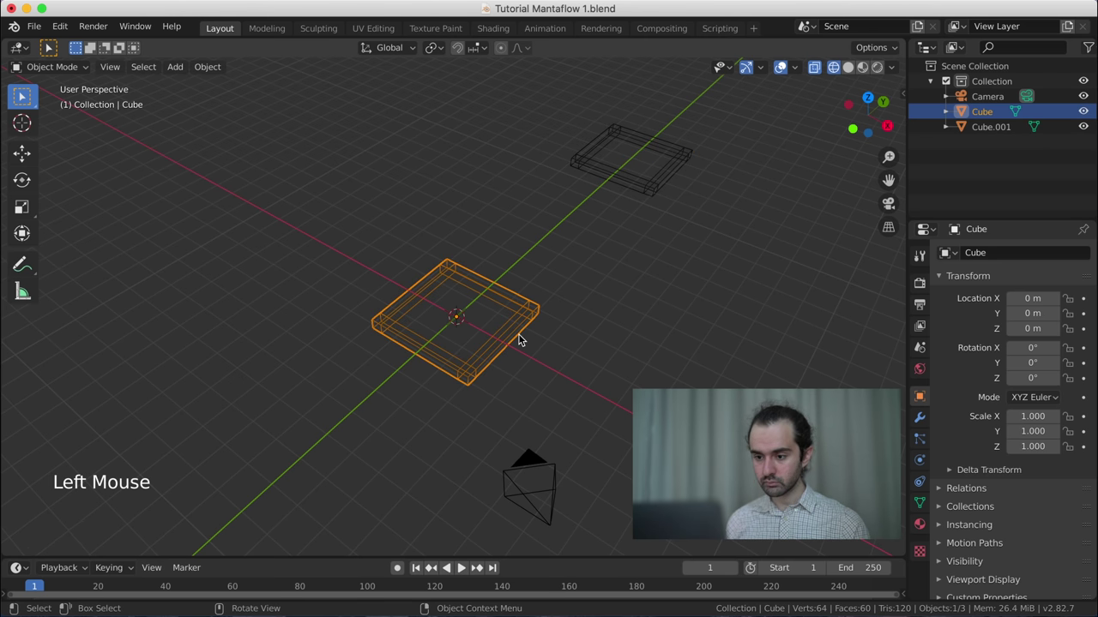
{"action": "key", "text": "KP_7"}
{"action": "scroll", "scroll_direction": "up", "scroll_amount": 3}
{"action": "key", "text": "Tab"}
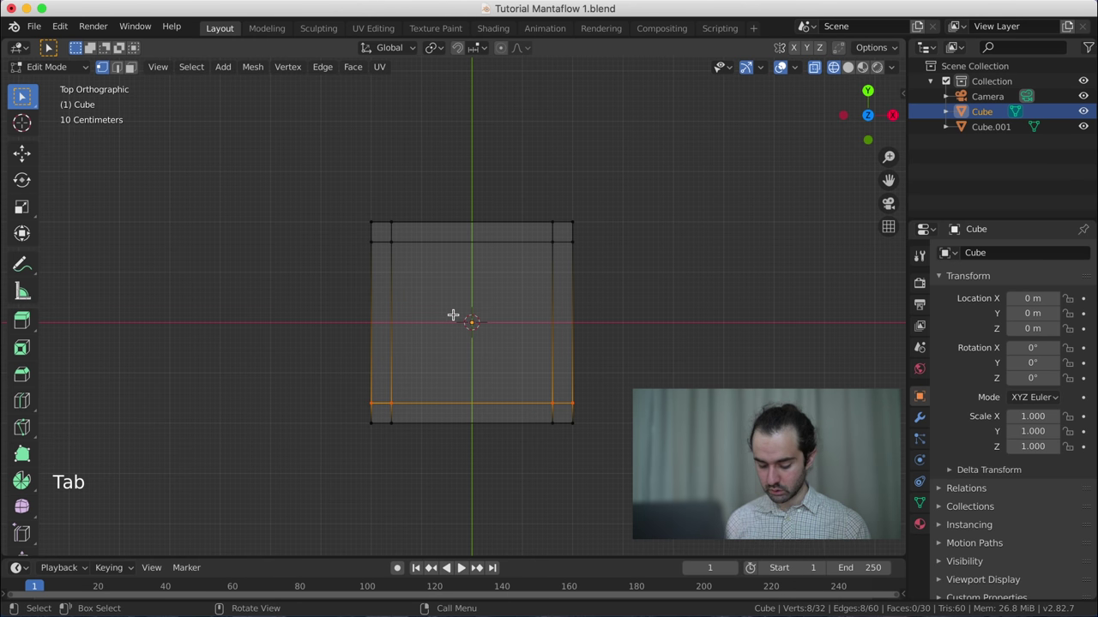
- Widen the slab's central strip of faces along X and return to solid shading with one face selected
{"action": "key", "text": "ctrl+r"}
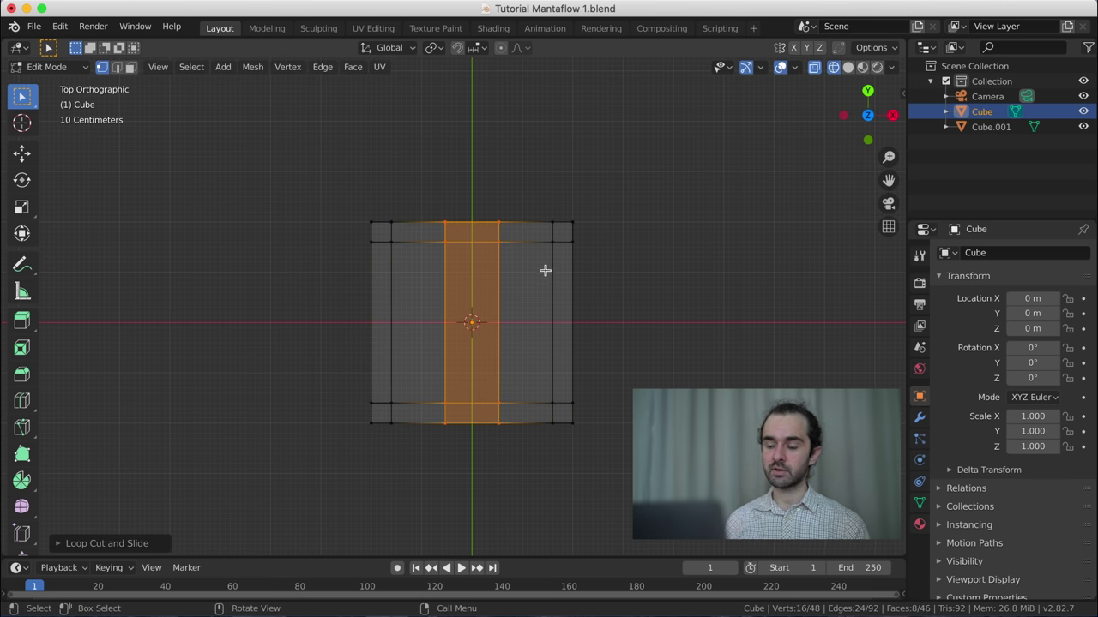
{"action": "scroll", "scroll_direction": "up", "scroll_amount": 3}
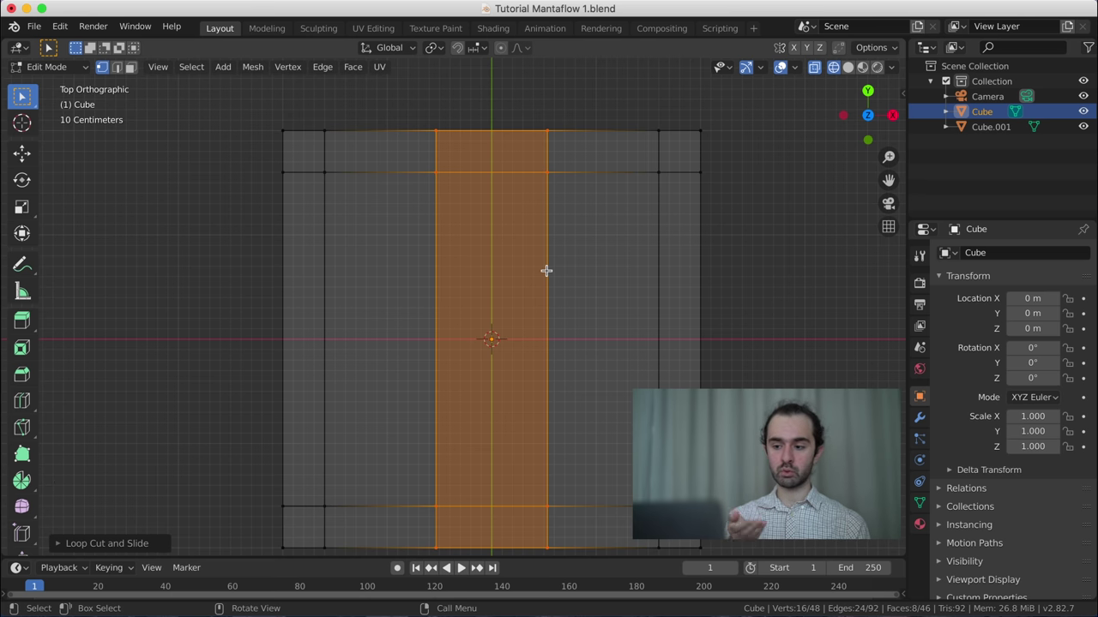
{"action": "key", "text": "ctrl+z"}
{"action": "key", "text": "shift+s"}
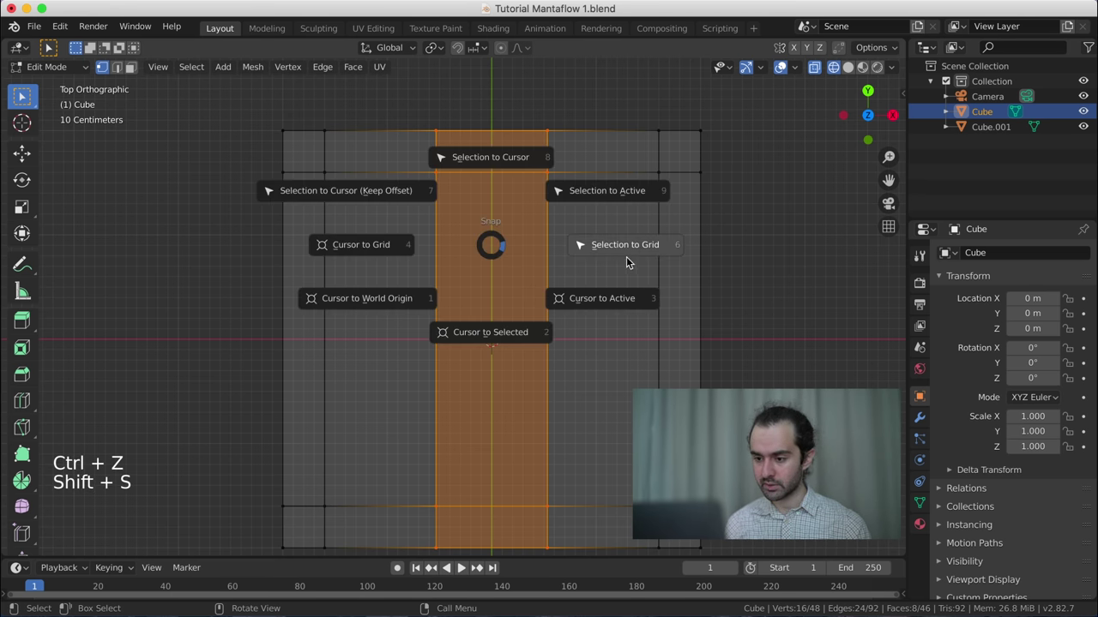
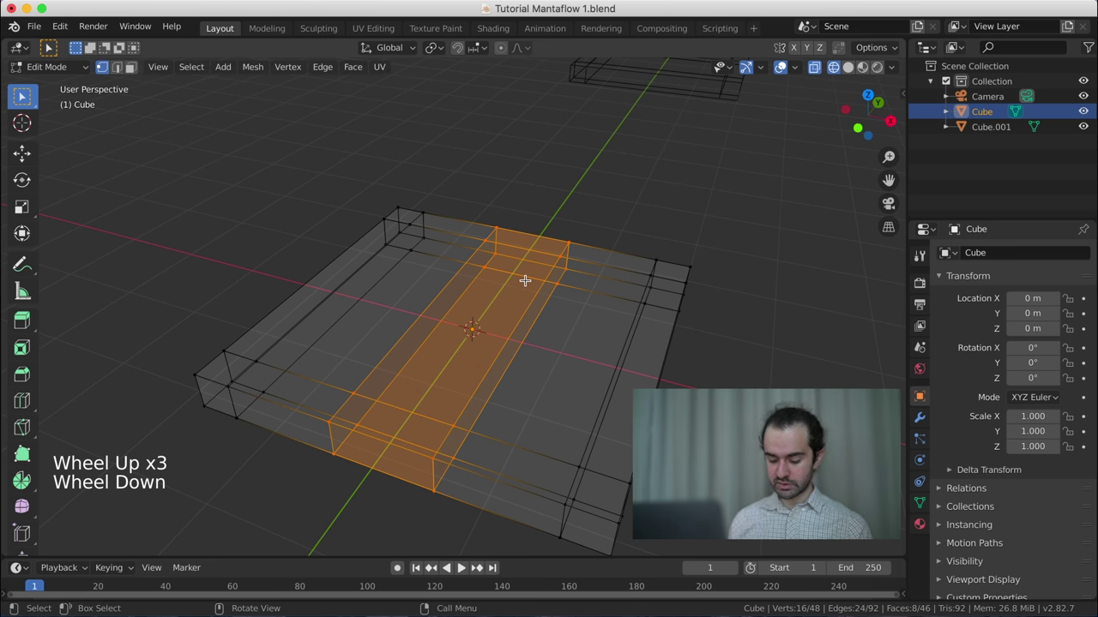
{"action": "key", "text": "s"}
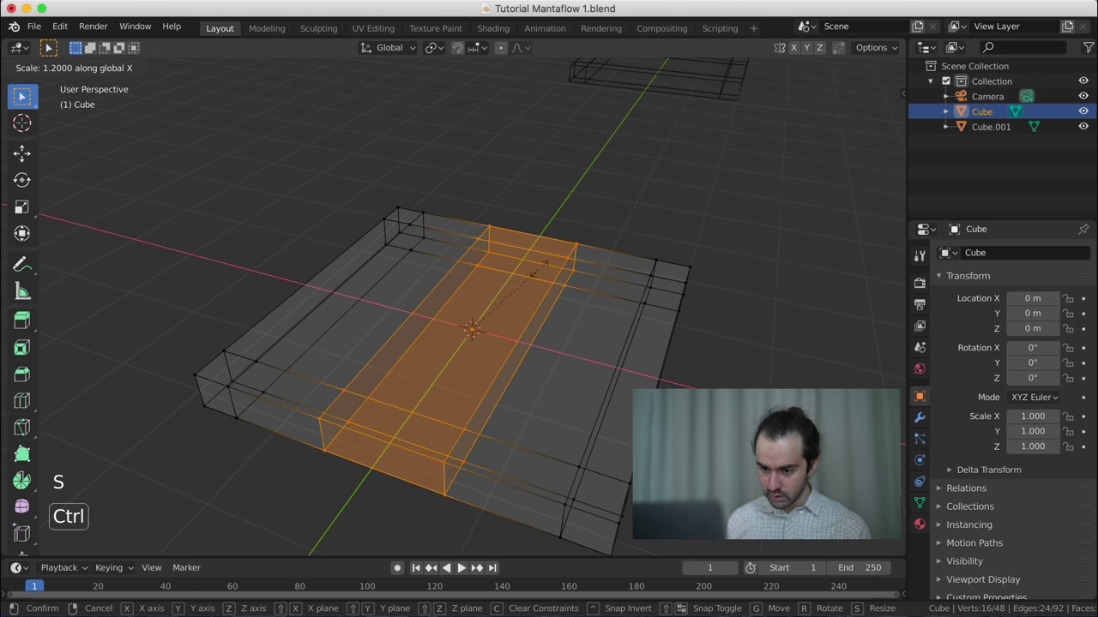
{"action": "key", "text": "KP_7"}
{"action": "key", "text": "shift+s"}
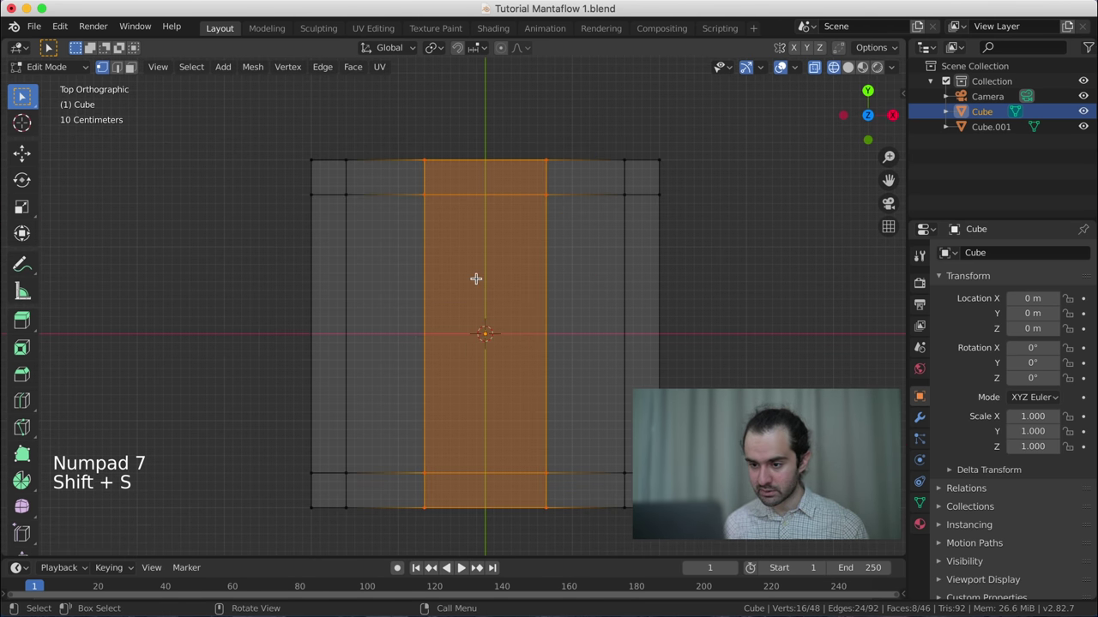
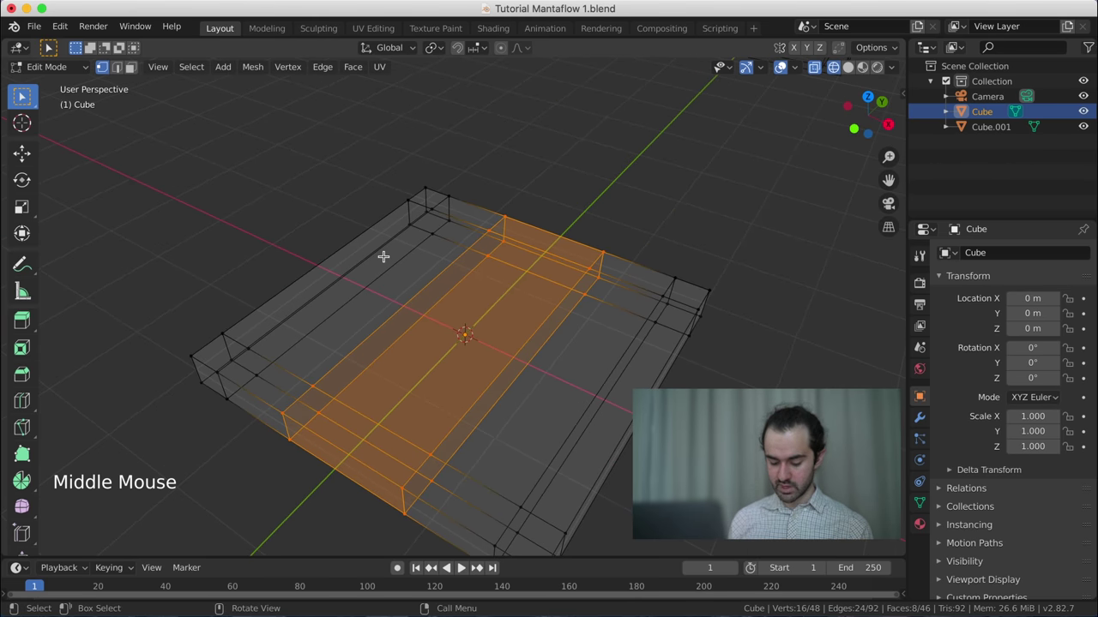
{"action": "key", "text": "z"}
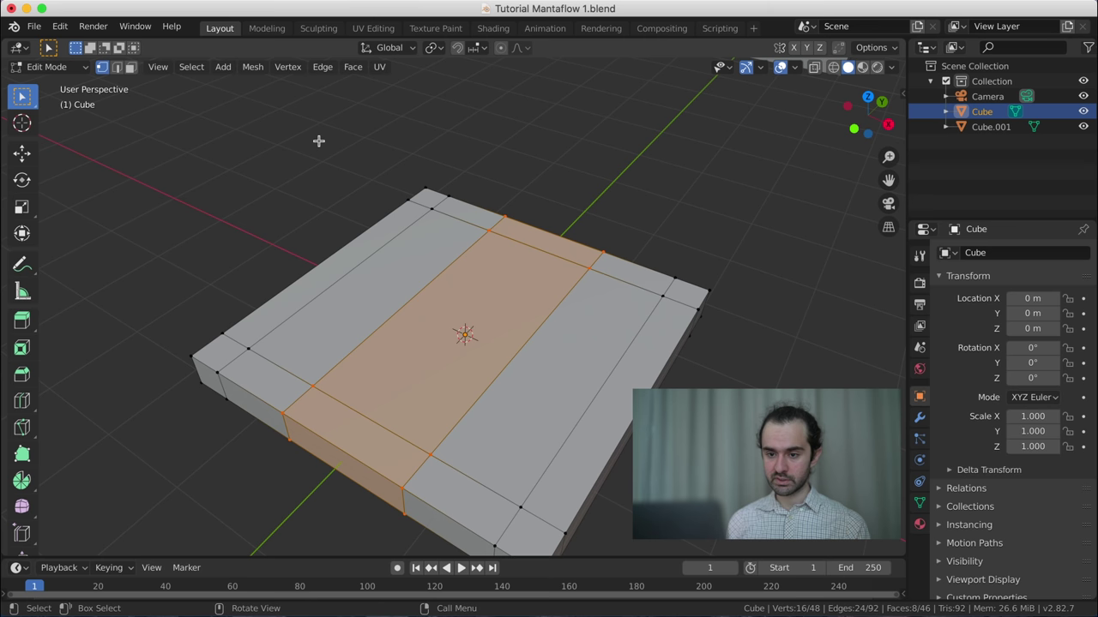
{"action": "left_click", "coordinate": [131, 71]}
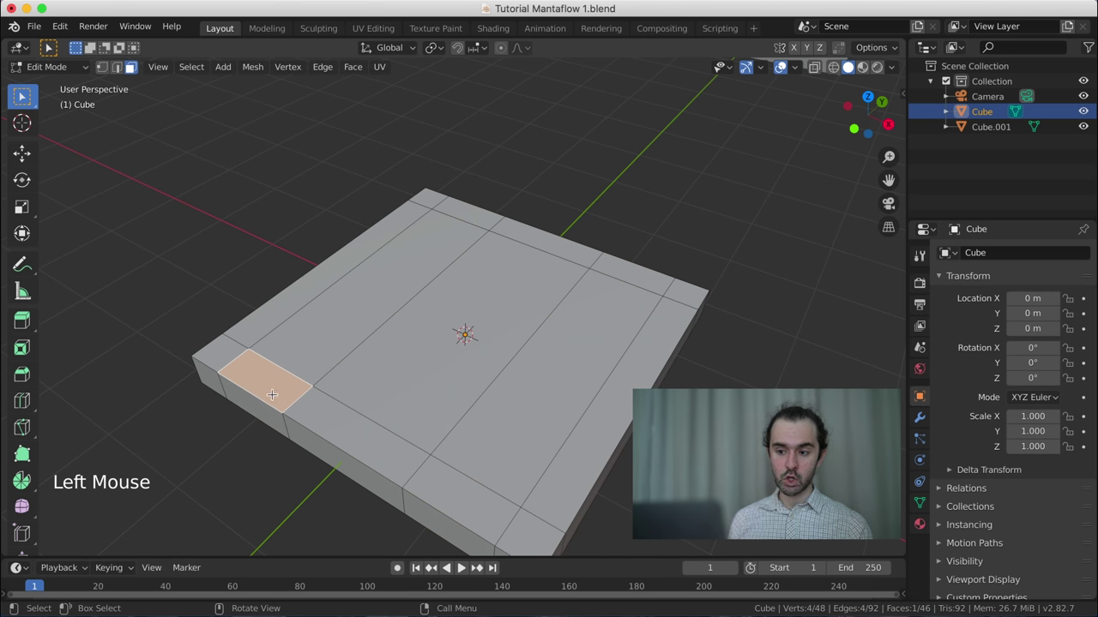
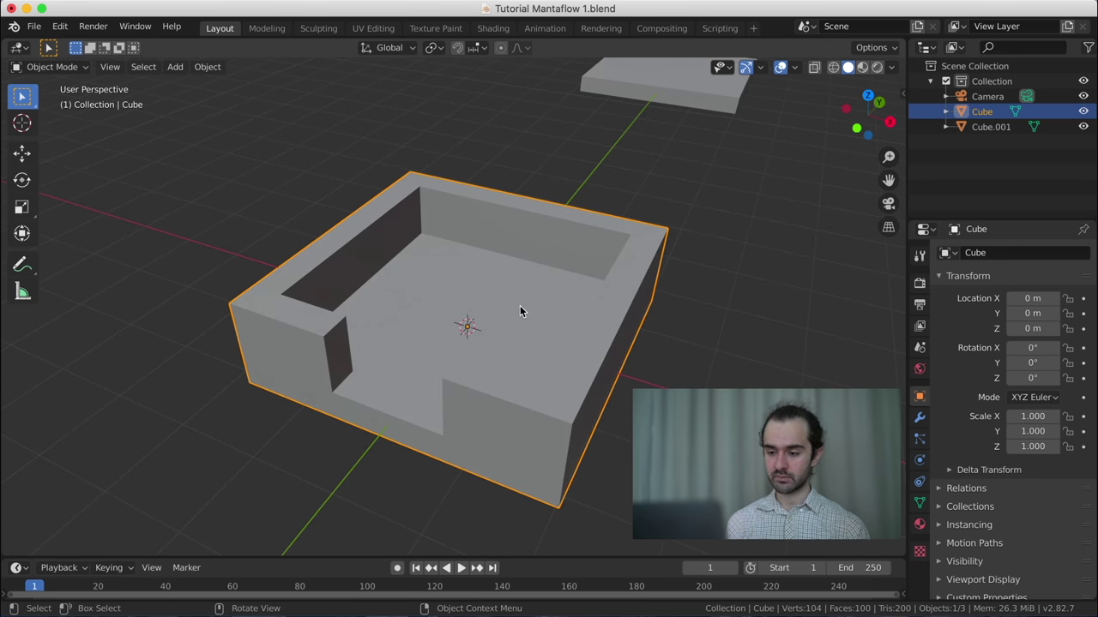
- Raise the basin 2 m along Z
{"action": "scroll", "scroll_direction": "down", "scroll_amount": 3}
{"action": "scroll", "scroll_direction": "down", "scroll_amount": 3}
{"action": "scroll", "scroll_direction": "up", "scroll_amount": 3}
{"action": "key", "text": "g"}
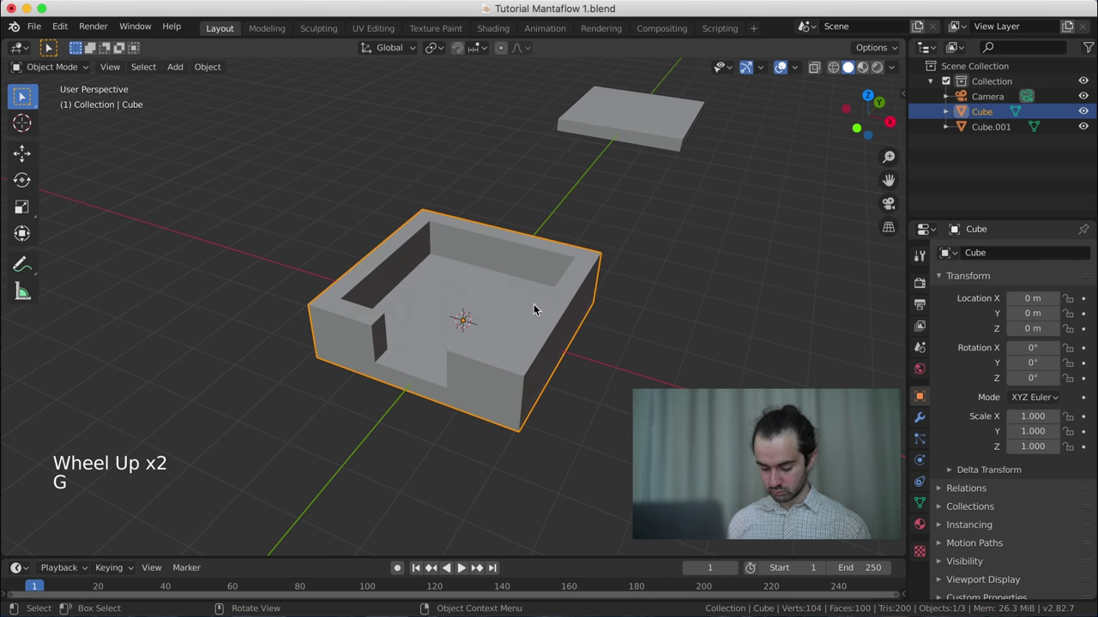
{"action": "key", "text": "g"}
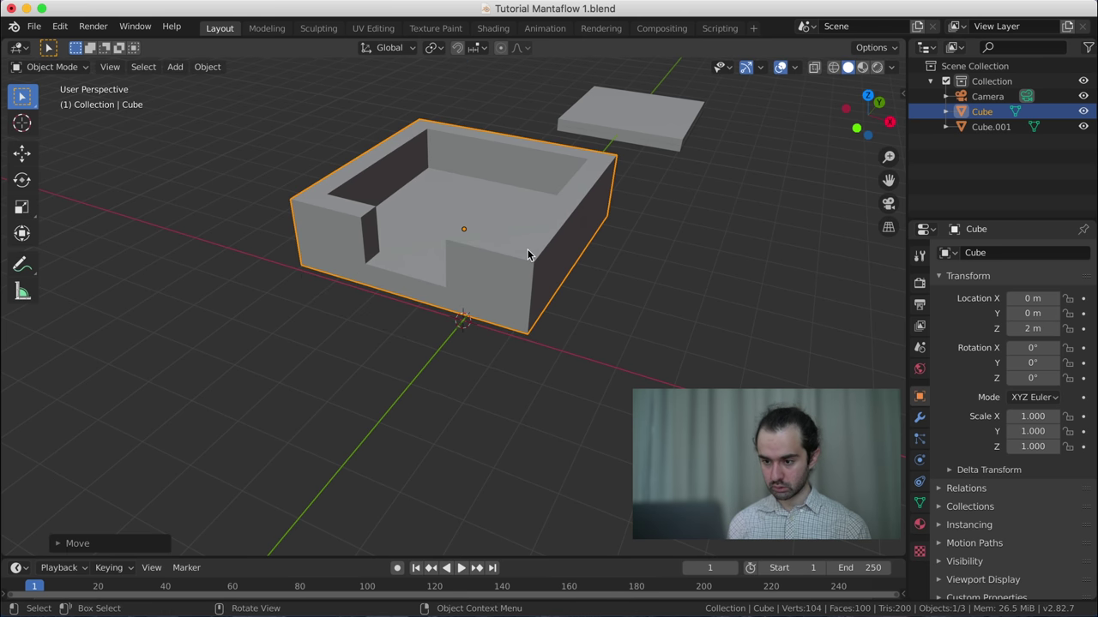
- From Right view, duplicate the basin as Cube.002 placed lower down and inspect the two tiers
{"action": "key", "text": "KP_3"}
{"action": "key", "text": "shift+d"}
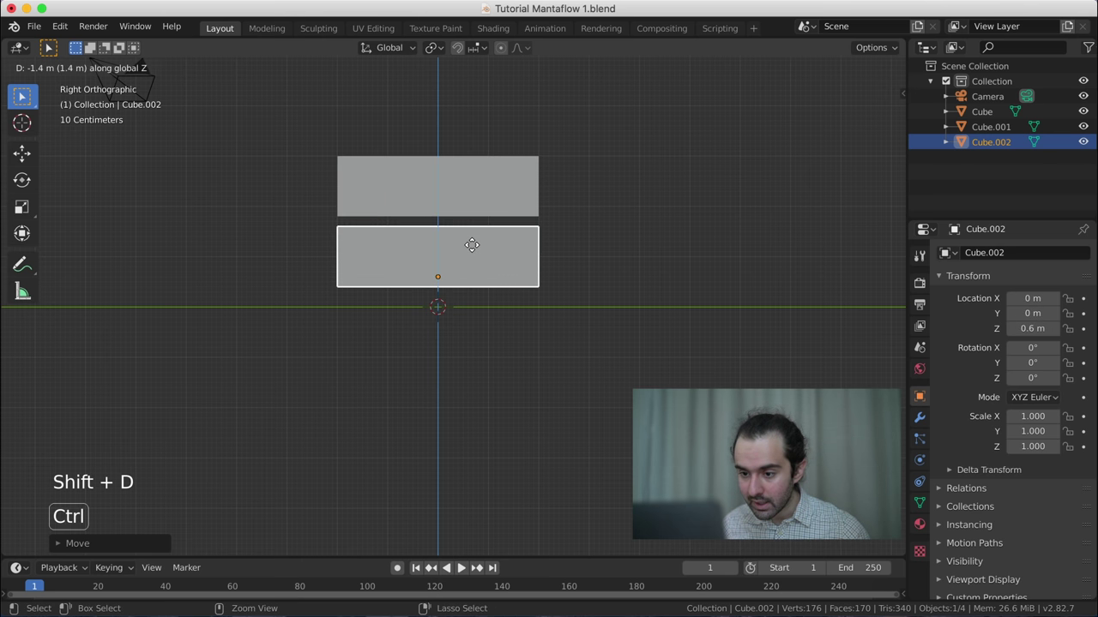
{"action": "scroll", "scroll_direction": "up", "scroll_amount": 3}
{"action": "middle_click", "coordinate": [381, 175]}
{"action": "middle_click", "coordinate": [473, 218]}
{"action": "middle_click", "coordinate": [528, 241]}
{"action": "scroll", "scroll_direction": "down", "scroll_amount": 3}
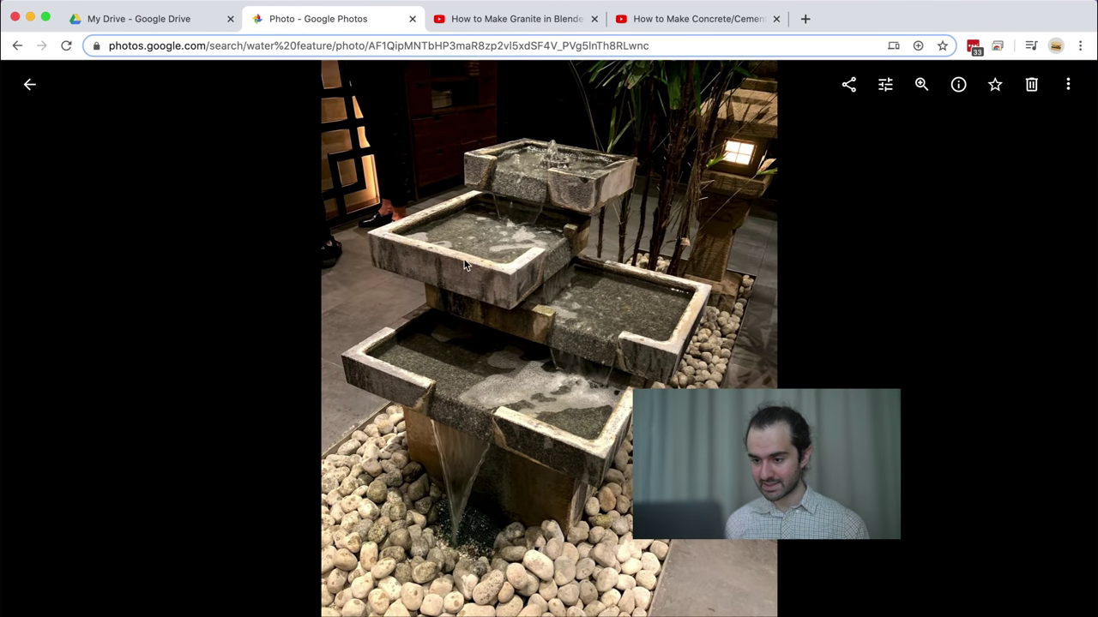
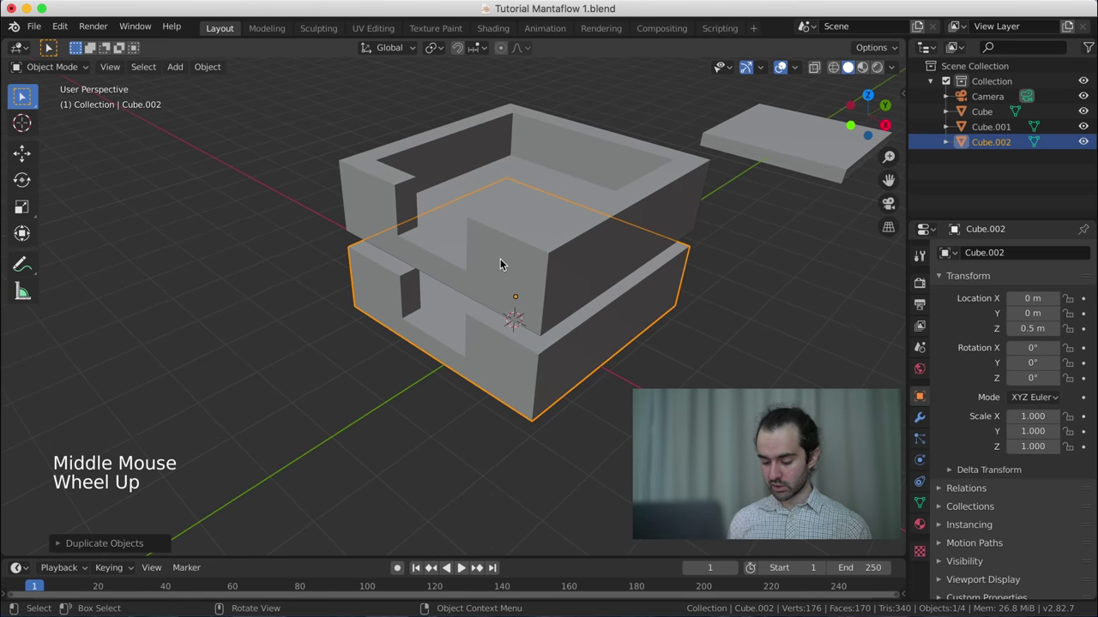
- From top view, move Cube.002 to -2 m on Y and rotate it 90° about Z
{"action": "key", "text": "KP_7"}
{"action": "scroll", "scroll_direction": "down", "scroll_amount": 3}
{"action": "key", "text": "g"}
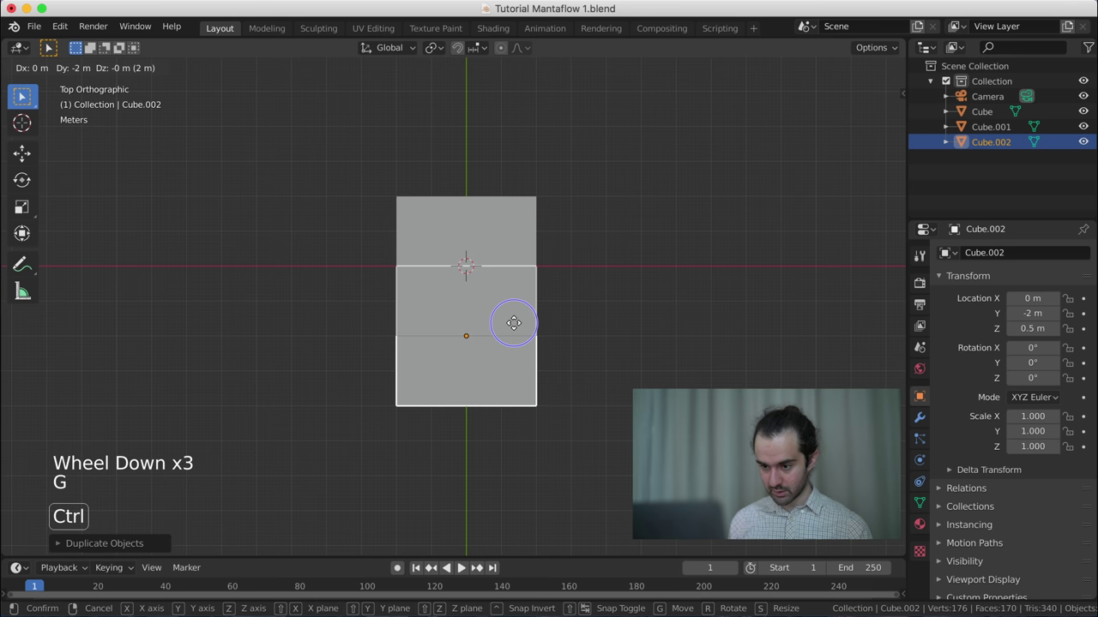
{"action": "middle_click", "coordinate": [587, 299]}
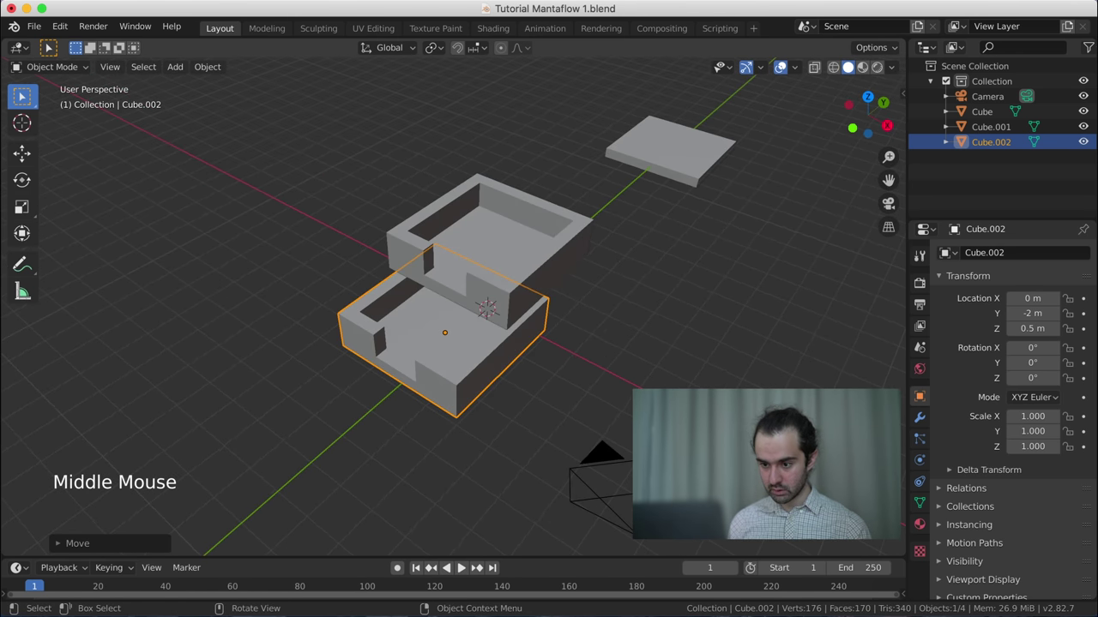
{"action": "key", "text": "r"}
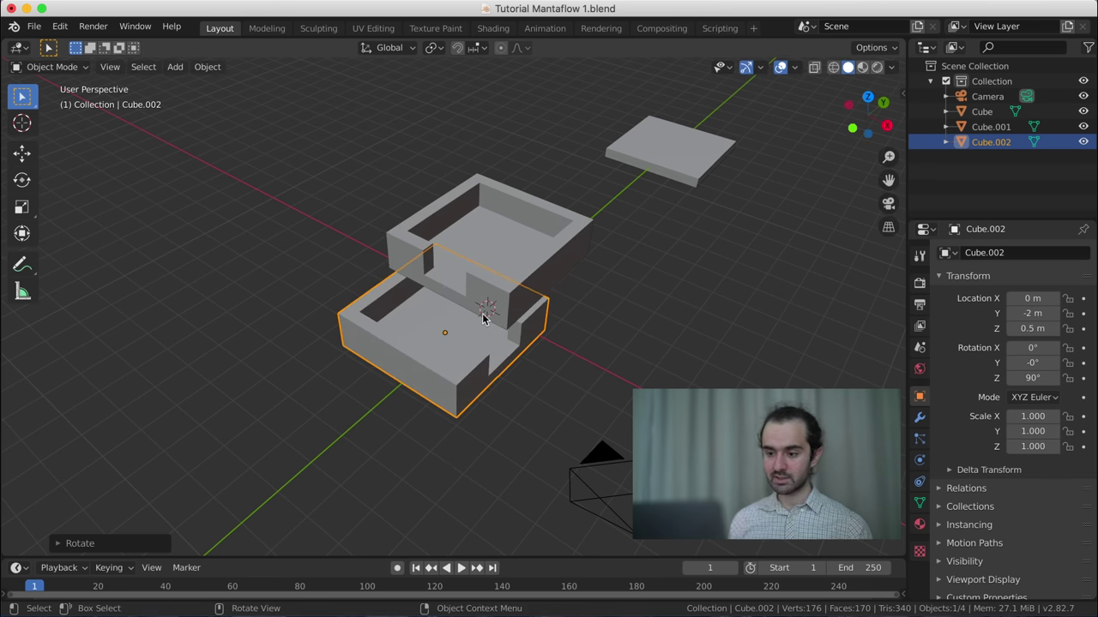
{"action": "scroll", "scroll_direction": "up", "scroll_amount": 3}
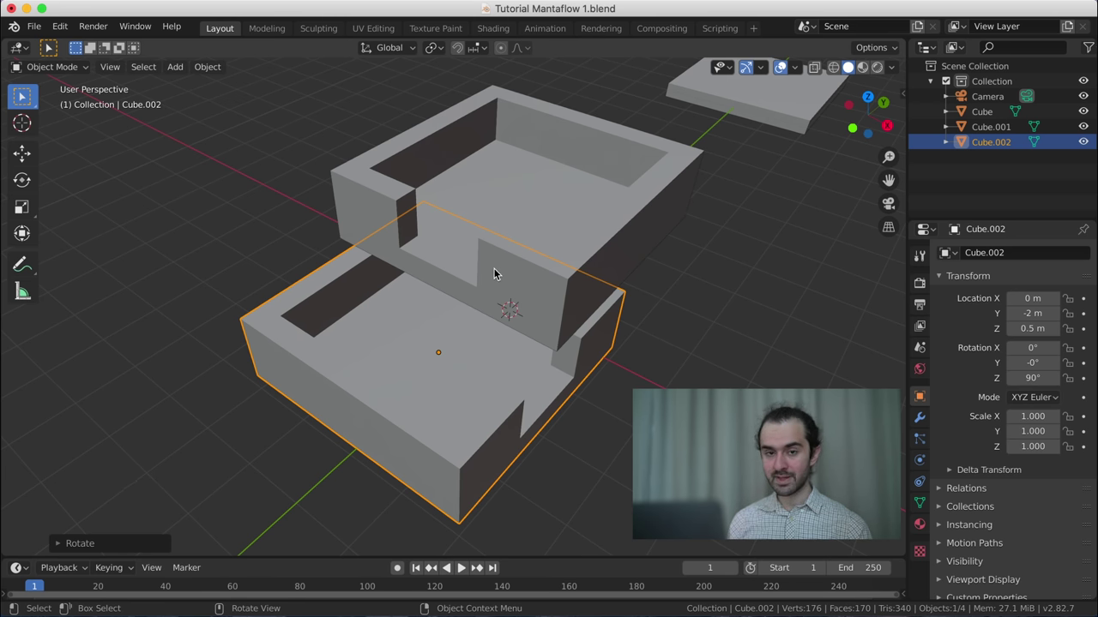
{"action": "key", "text": "s"}
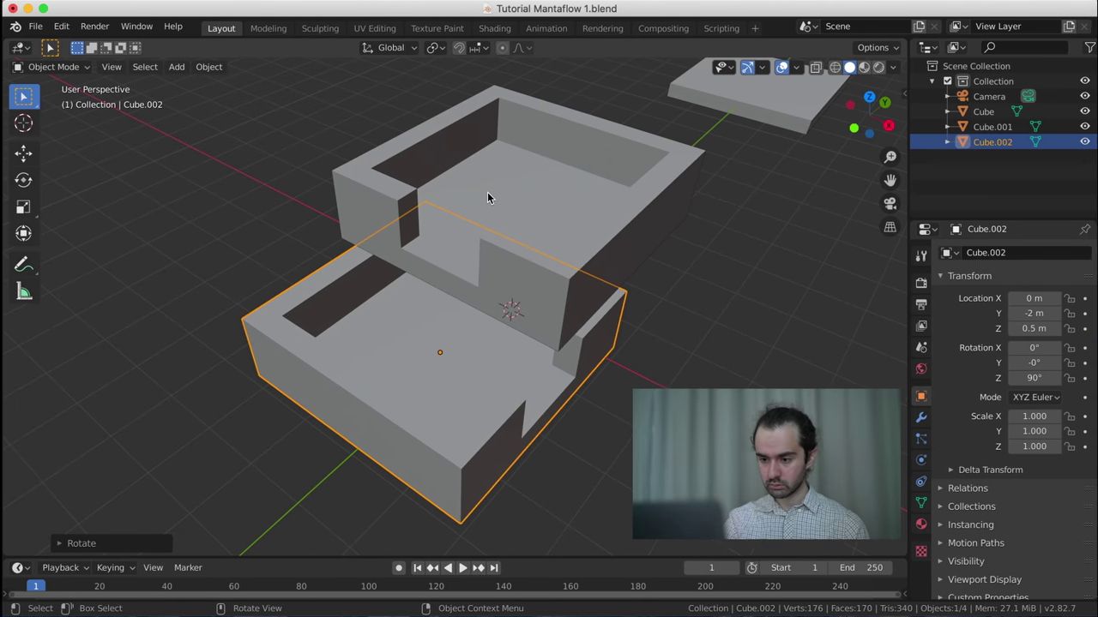
- In face select, push the lower basin's back and front walls outward along Y, about 0.3 m
{"action": "key", "text": "KP_7"}
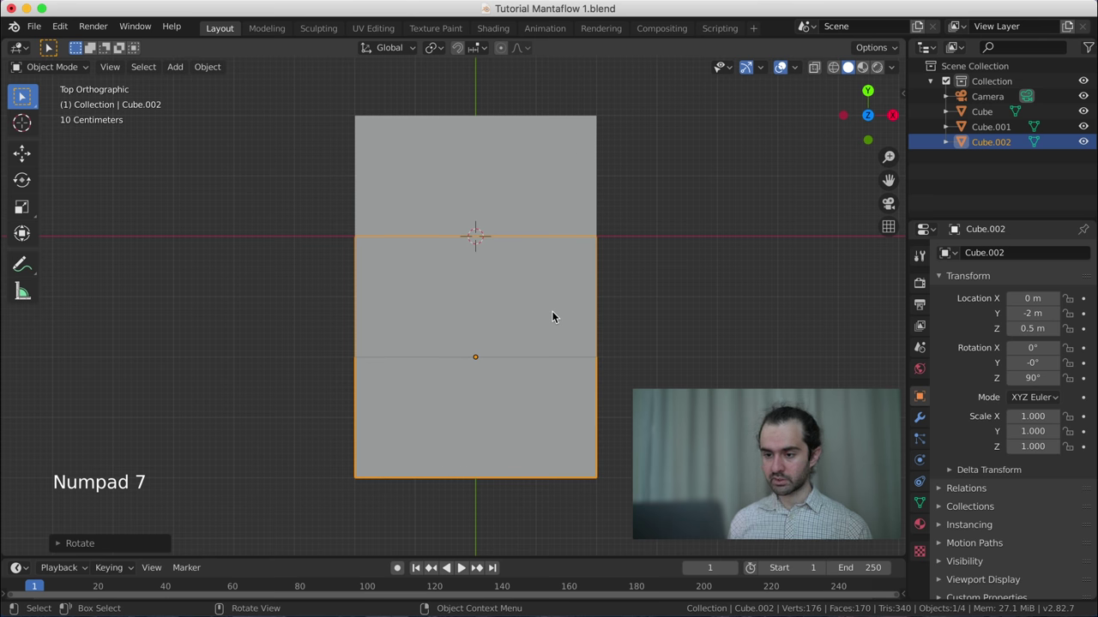
{"action": "key", "text": "z"}
{"action": "key", "text": "Tab"}
{"action": "scroll", "scroll_direction": "up", "scroll_amount": 3}
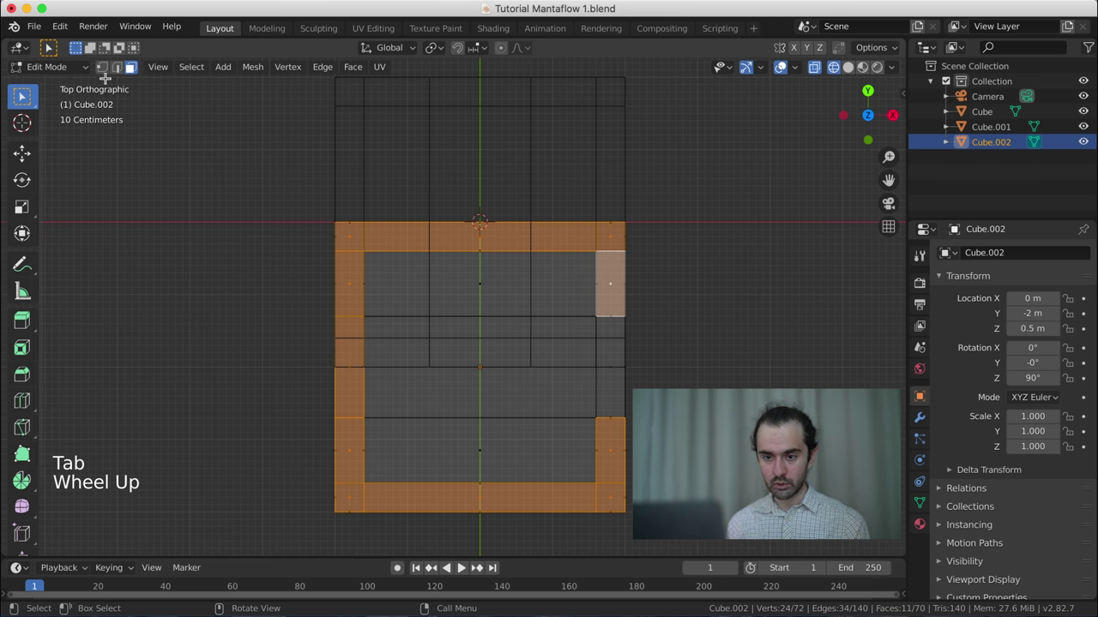
{"action": "left_click", "coordinate": [110, 76]}
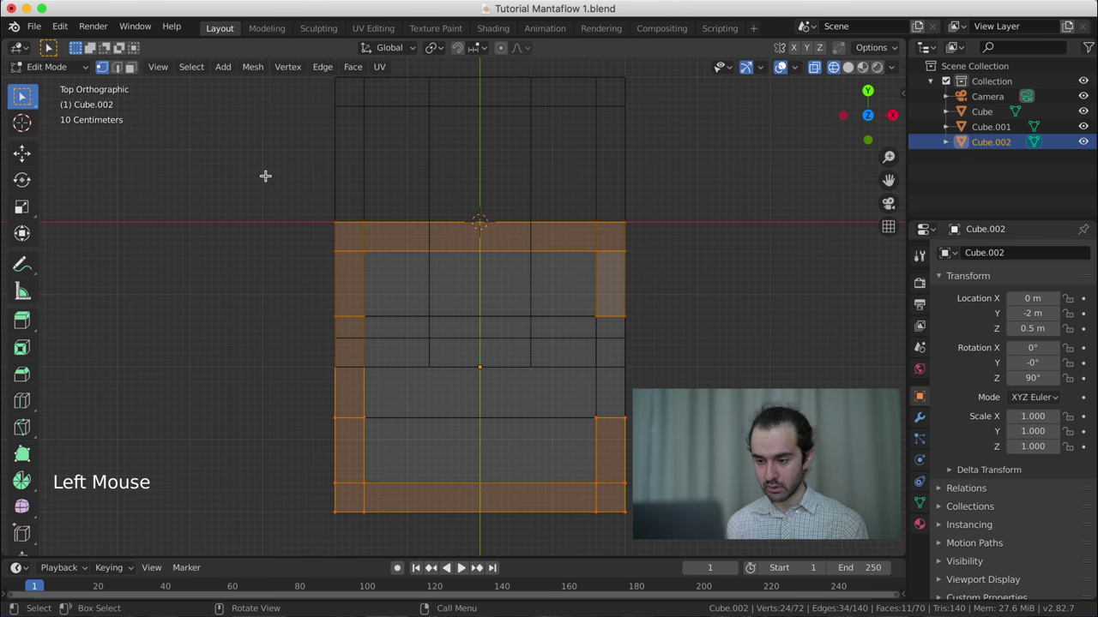
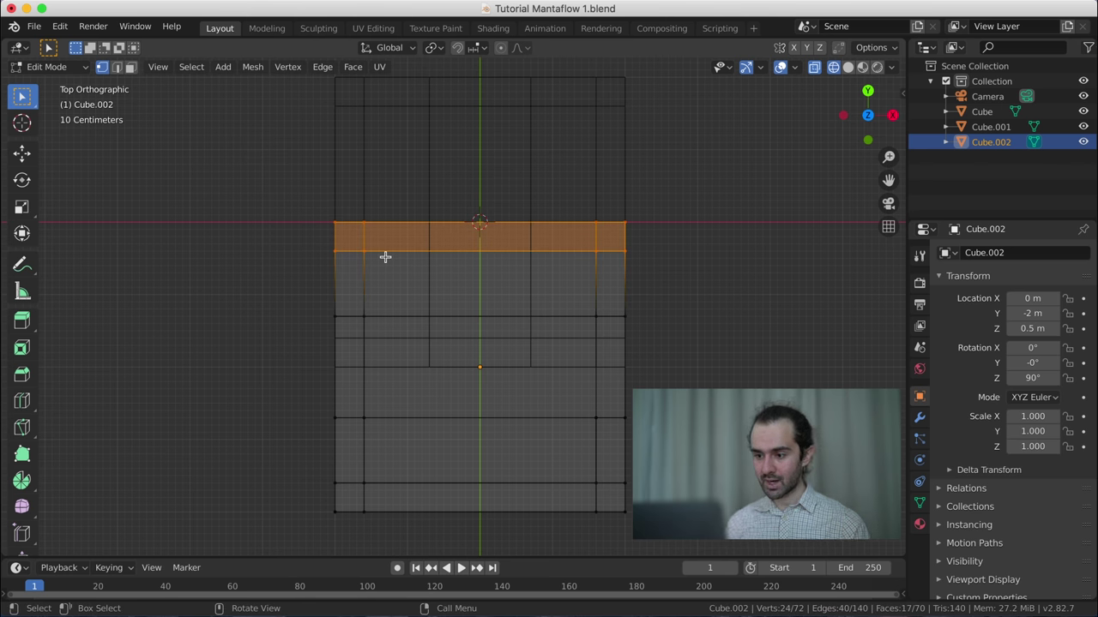
{"action": "key", "text": "g"}
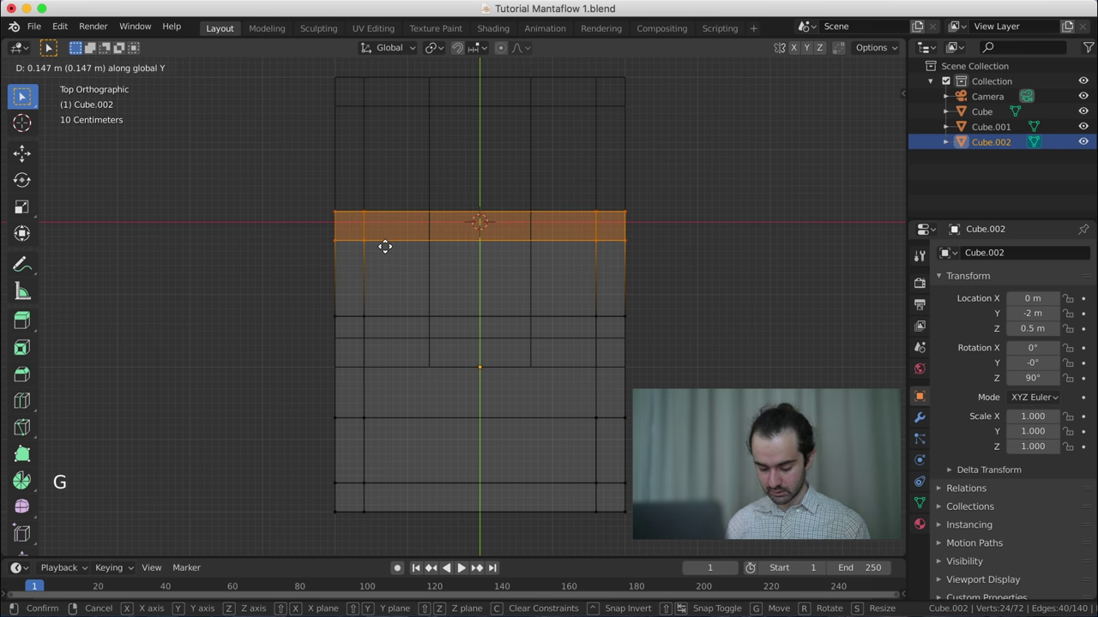
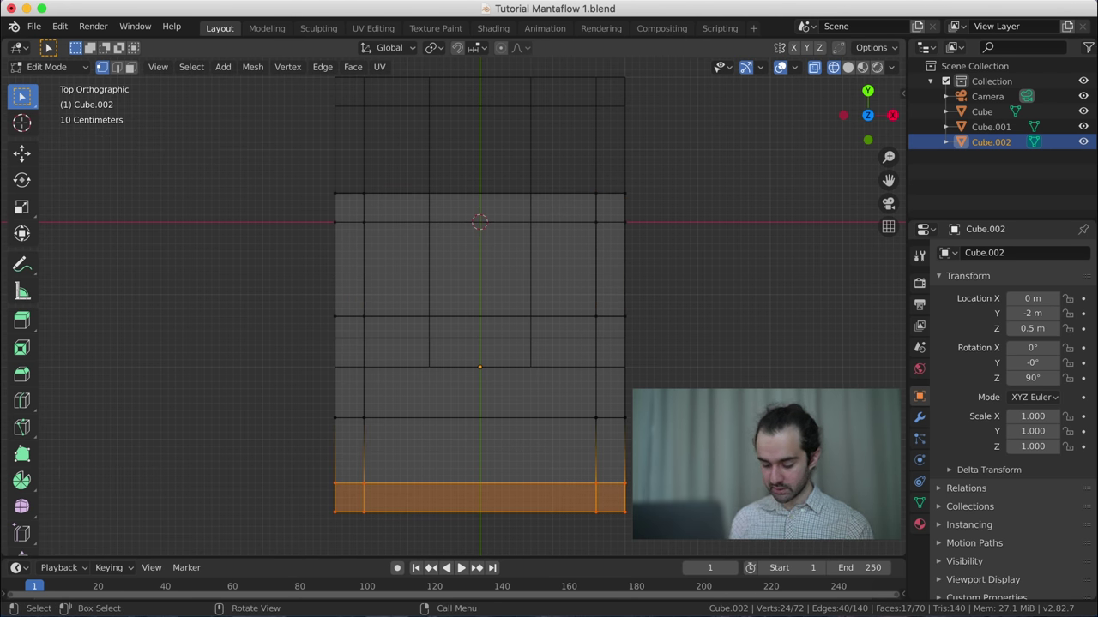
{"action": "key", "text": "g"}
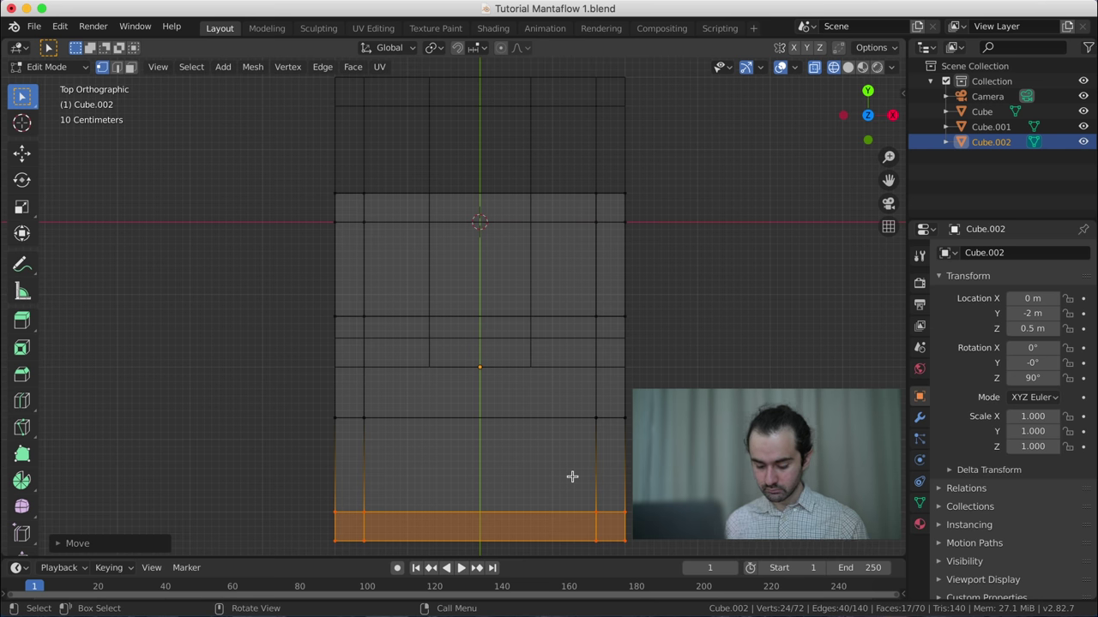
{"action": "key", "text": "Tab"}
{"action": "middle_click", "coordinate": [593, 503]}
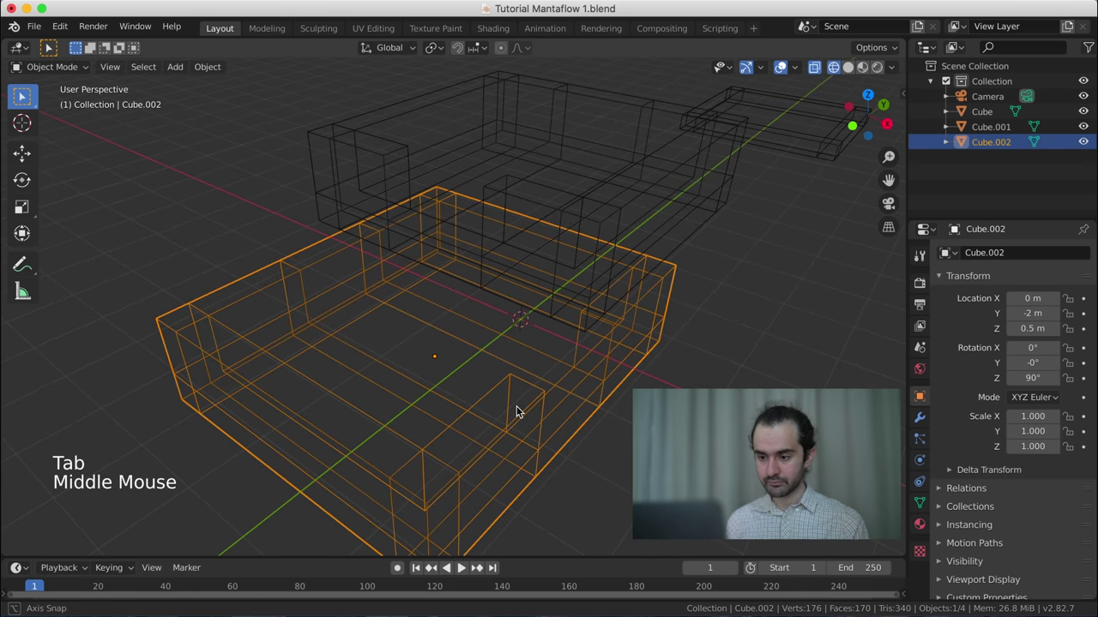
{"action": "scroll", "scroll_direction": "down", "scroll_amount": 3}
{"action": "key", "text": "z"}
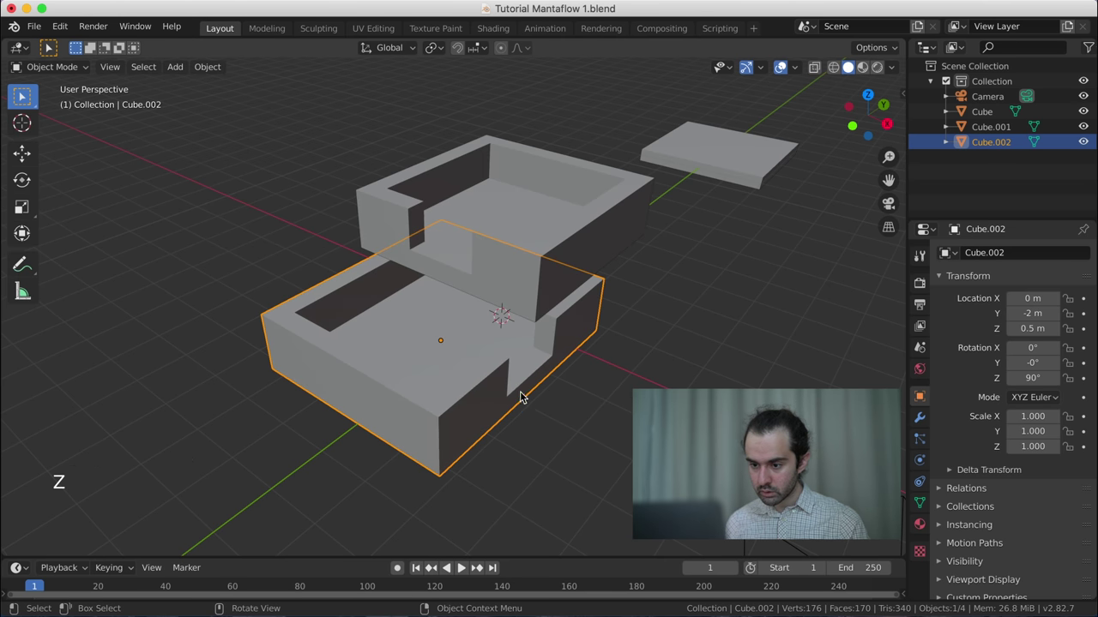
{"action": "middle_click", "coordinate": [559, 394]}
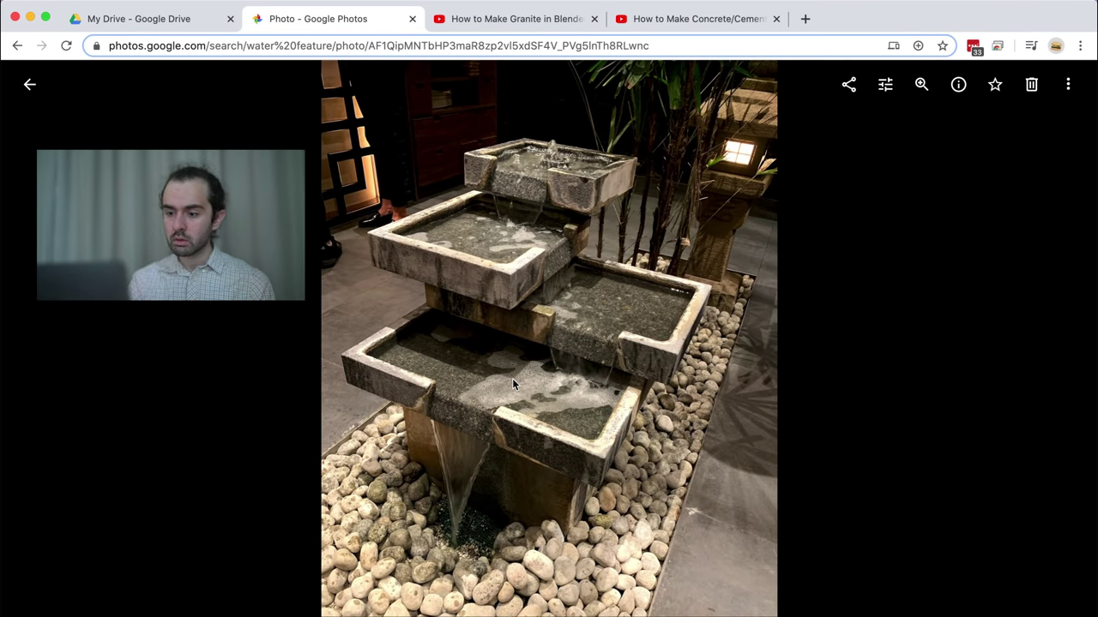
{"action": "middle_click", "coordinate": [427, 386]}
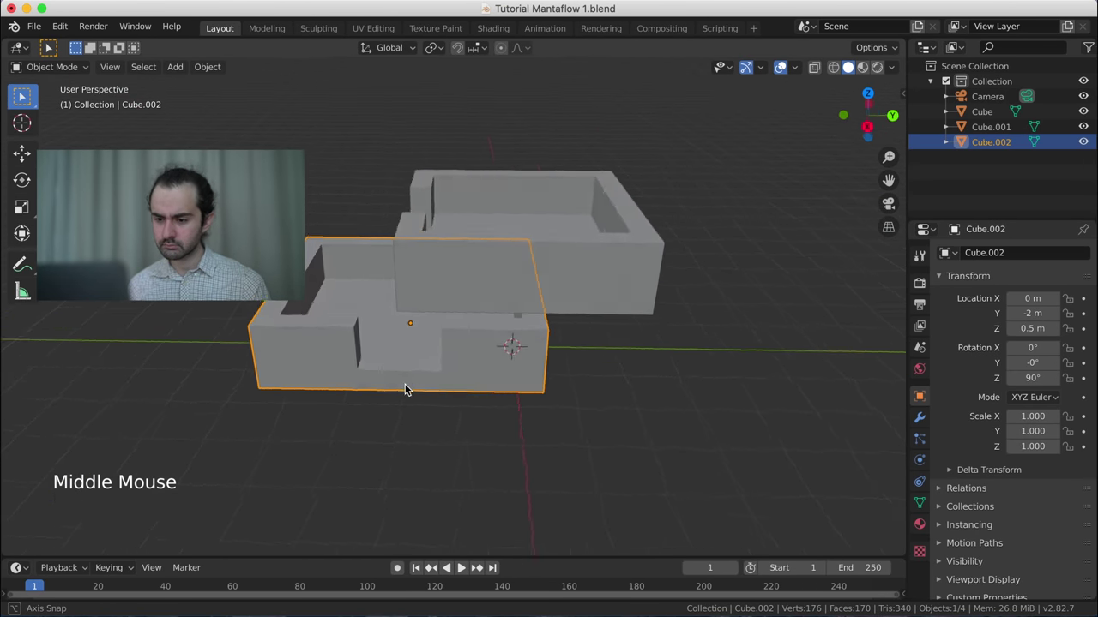
- From top view in X-ray, slide the lower basin's wall edge loops about 10 cm along Y to open a gap
{"action": "middle_click", "coordinate": [444, 402]}
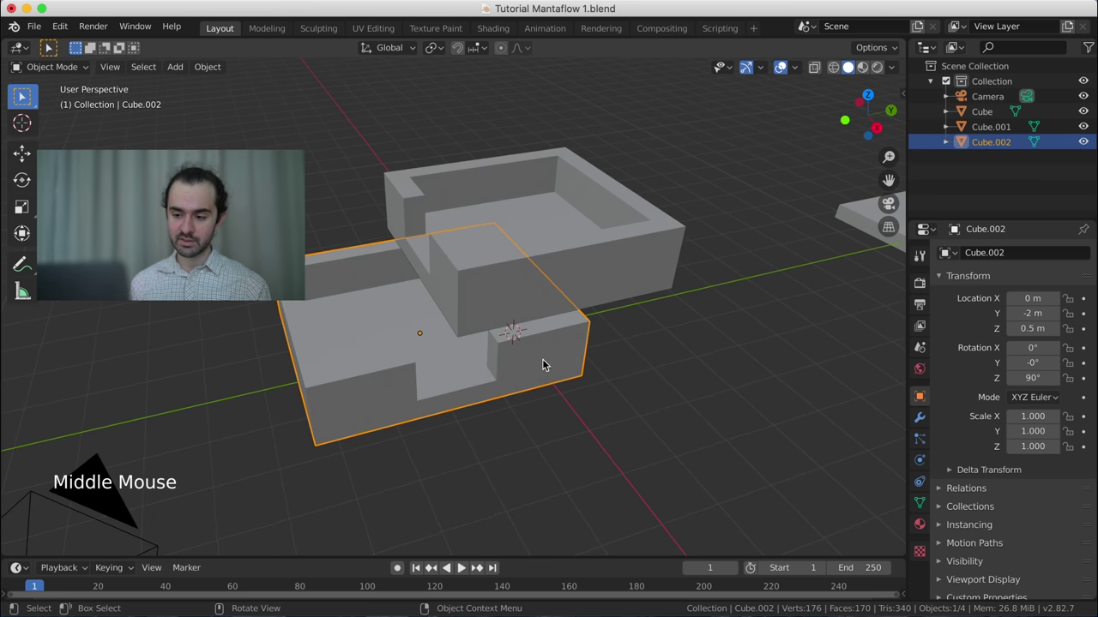
{"action": "key", "text": "Tab"}
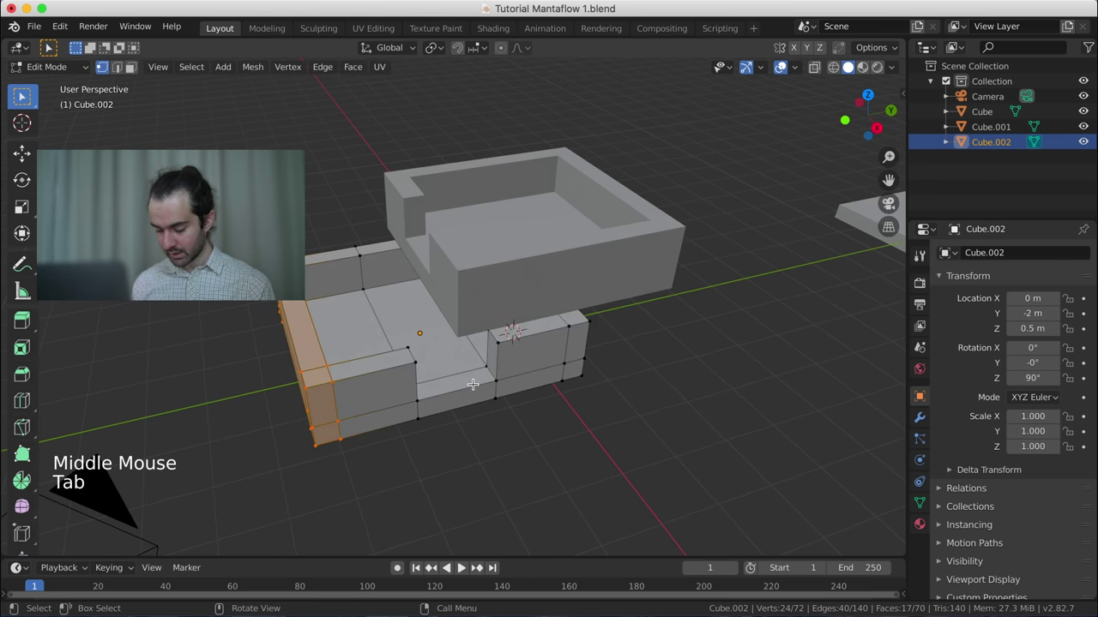
{"action": "key", "text": "KP_7"}
{"action": "scroll", "scroll_direction": "up", "scroll_amount": 3}
{"action": "key", "text": "z"}
{"action": "scroll", "scroll_direction": "up", "scroll_amount": 3}
{"action": "key", "text": "g"}
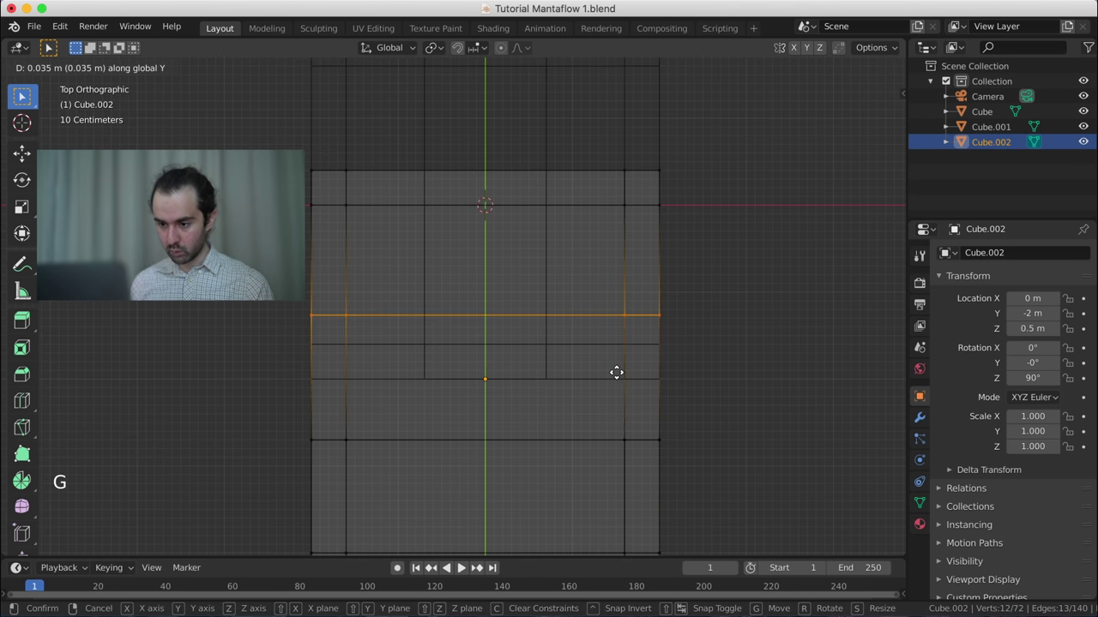
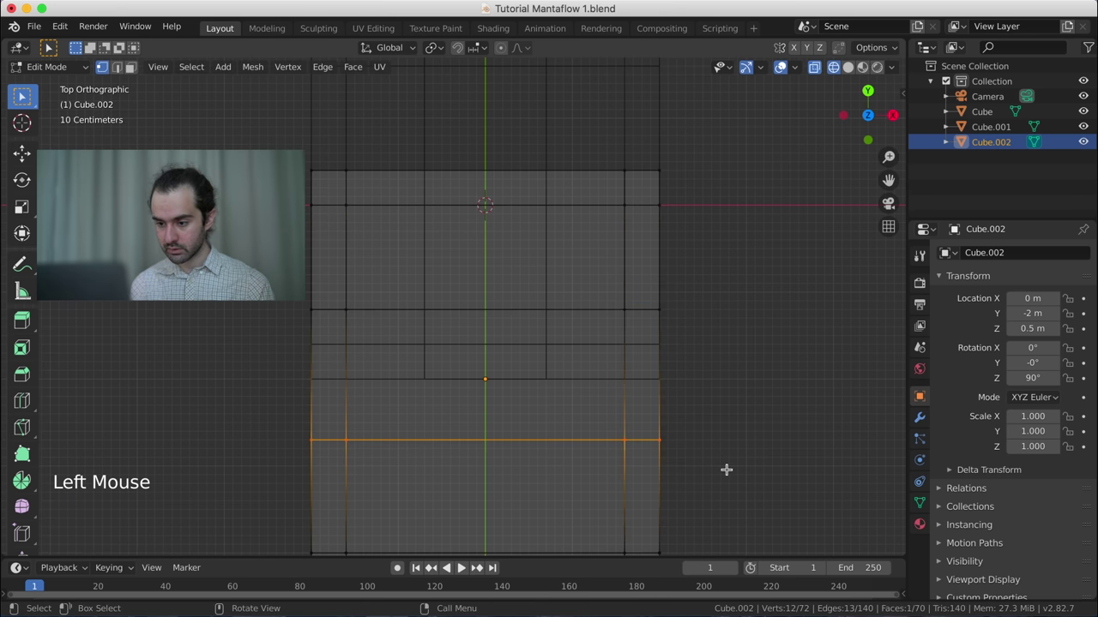
{"action": "key", "text": "g"}
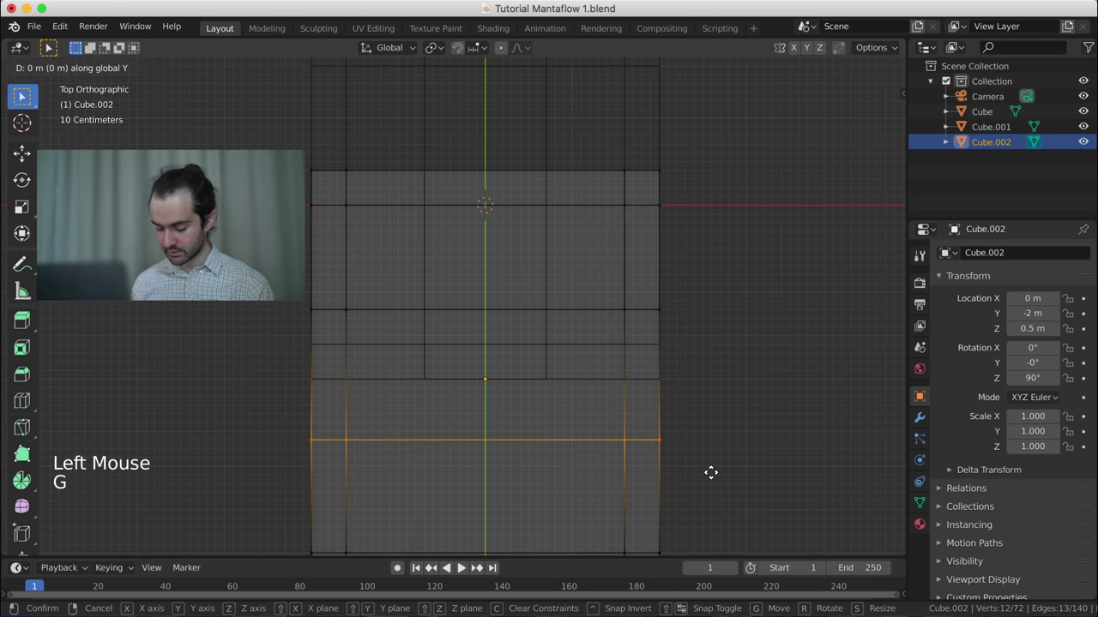
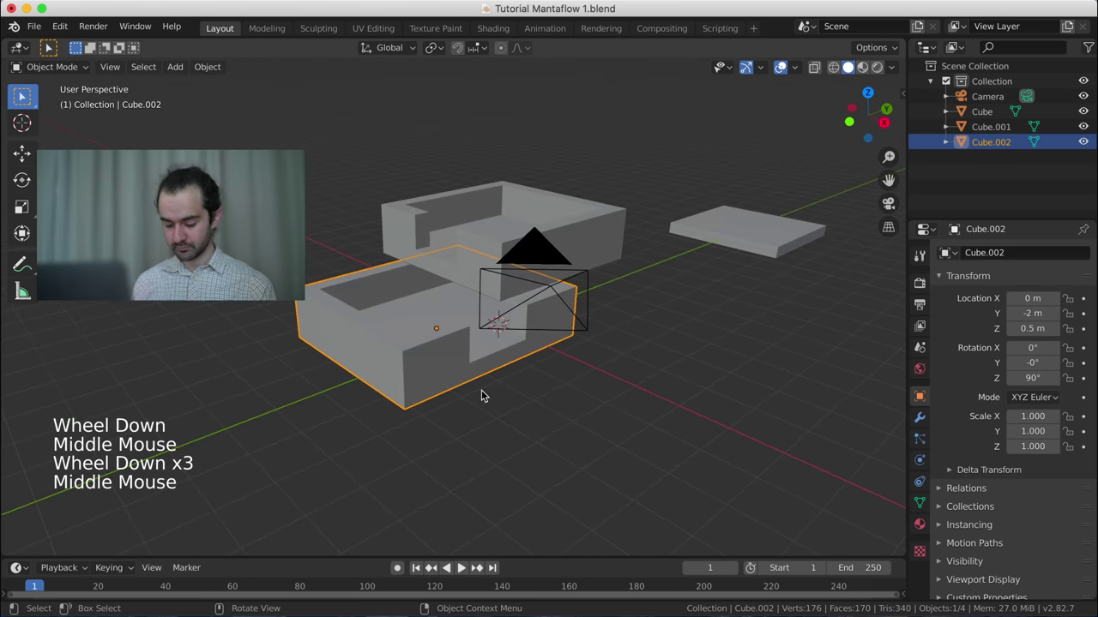
- Select the second basin Cube.002 and raise it to Z 2.5 m
{"action": "key", "text": "KP_3"}
{"action": "scroll", "scroll_direction": "up", "scroll_amount": 3}
{"action": "scroll", "scroll_direction": "down", "scroll_amount": 3}
{"action": "left_click", "coordinate": [349, 203]}
{"action": "scroll", "scroll_direction": "down", "scroll_amount": 3}
{"action": "key", "text": "g"}
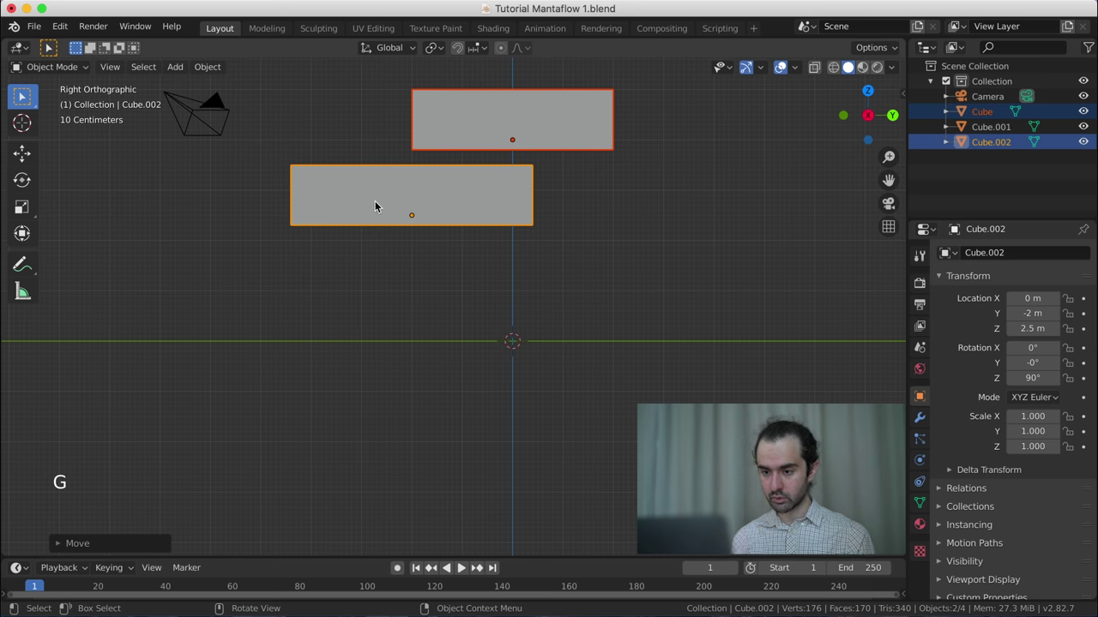
{"action": "left_click", "coordinate": [378, 206]}
{"action": "scroll", "scroll_direction": "down", "scroll_amount": 3}
{"action": "scroll", "scroll_direction": "up", "scroll_amount": 3}
{"action": "middle_click", "coordinate": [397, 216]}
- Duplicate the second basin downward as a third tier, Cube.003, at 1 m height
{"action": "key", "text": "shift+d"}
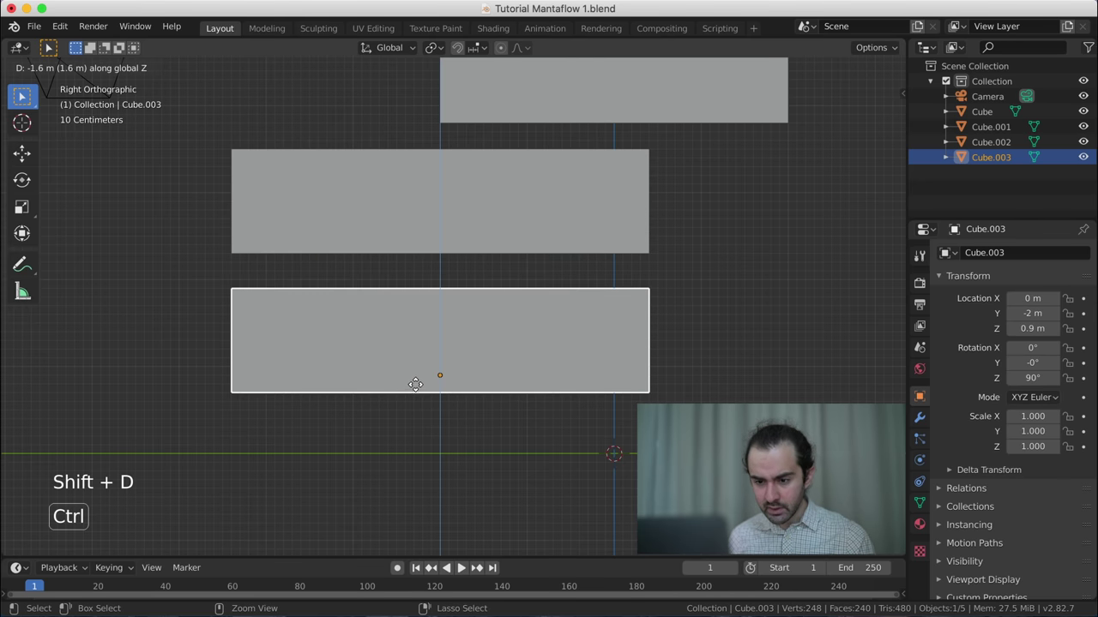
{"action": "middle_click", "coordinate": [319, 357]}
{"action": "scroll", "scroll_direction": "down", "scroll_amount": 3}
{"action": "scroll", "scroll_direction": "down", "scroll_amount": 3}
- Rotate the copied basin 90° about Z and check it from the top view
{"action": "key", "text": "r"}
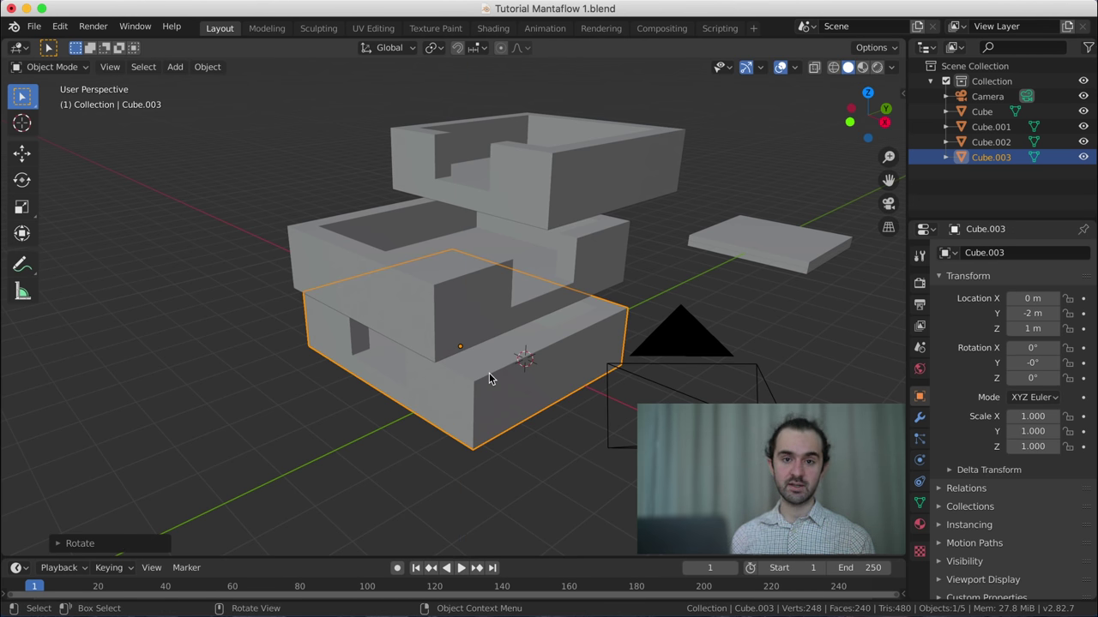
{"action": "scroll", "scroll_direction": "down", "scroll_amount": 3}
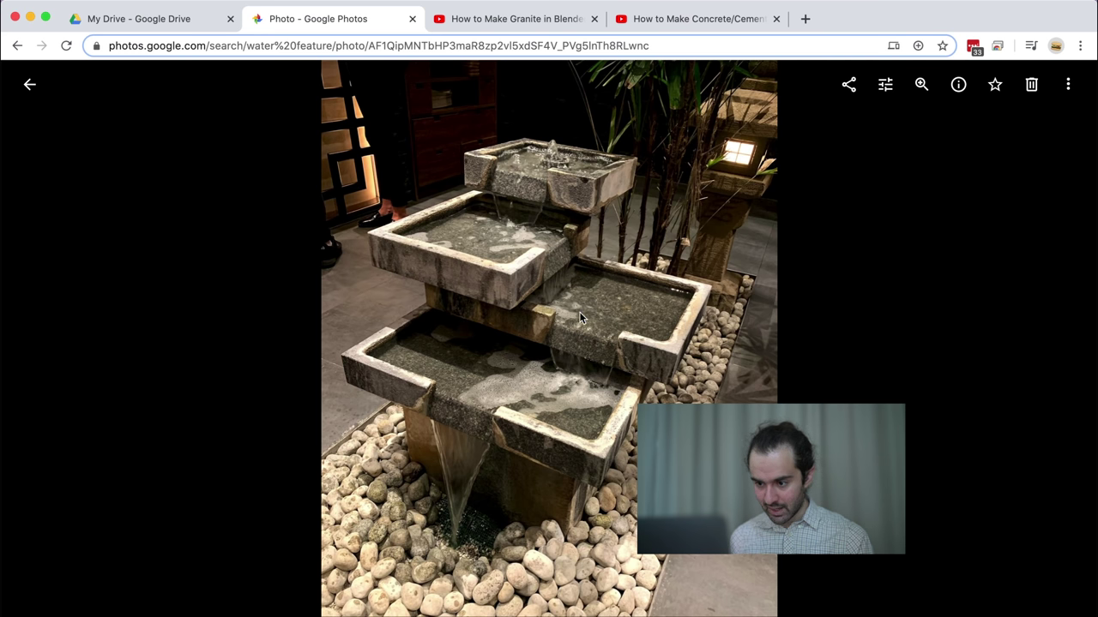
{"action": "scroll", "scroll_direction": "down", "scroll_amount": 3}
{"action": "key", "text": "KP_7"}
{"action": "key", "text": "KP_7"}
- In wireframe, move Cube.003 to X 3.6 m, Y -2.5 m, then return to Solid shading
{"action": "key", "text": "z"}
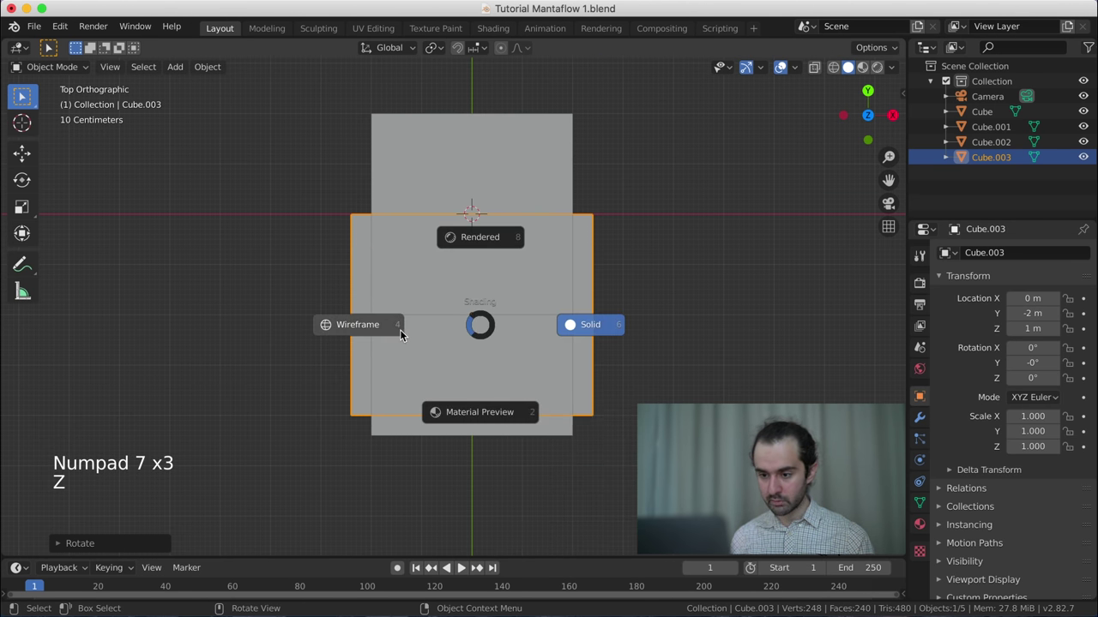
{"action": "scroll", "scroll_direction": "up", "scroll_amount": 3}
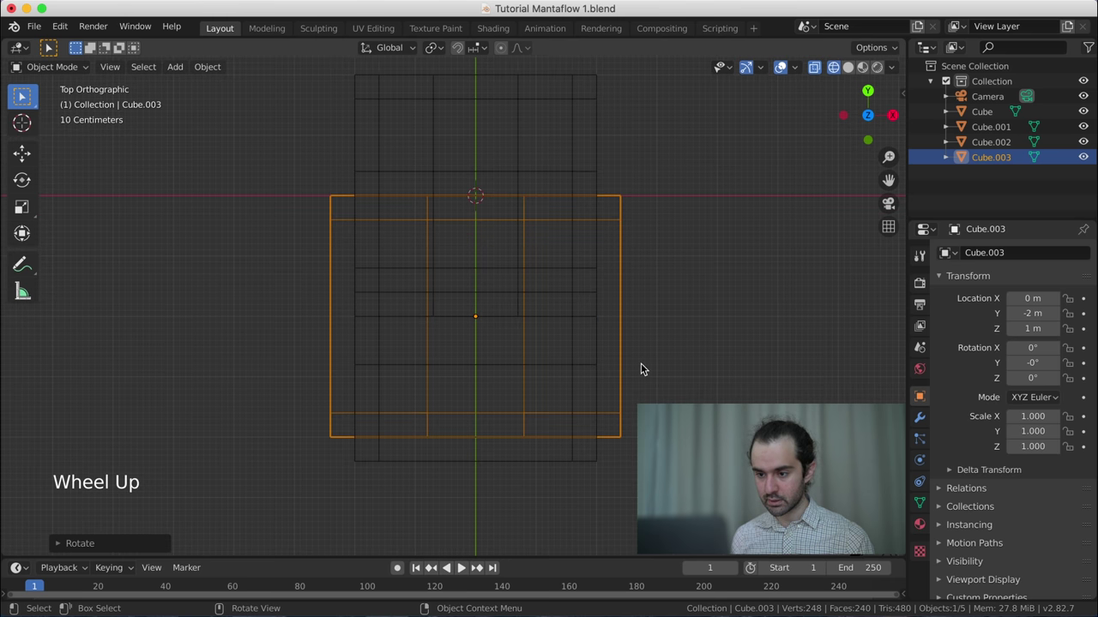
{"action": "middle_click", "coordinate": [640, 366]}
{"action": "key", "text": "g"}
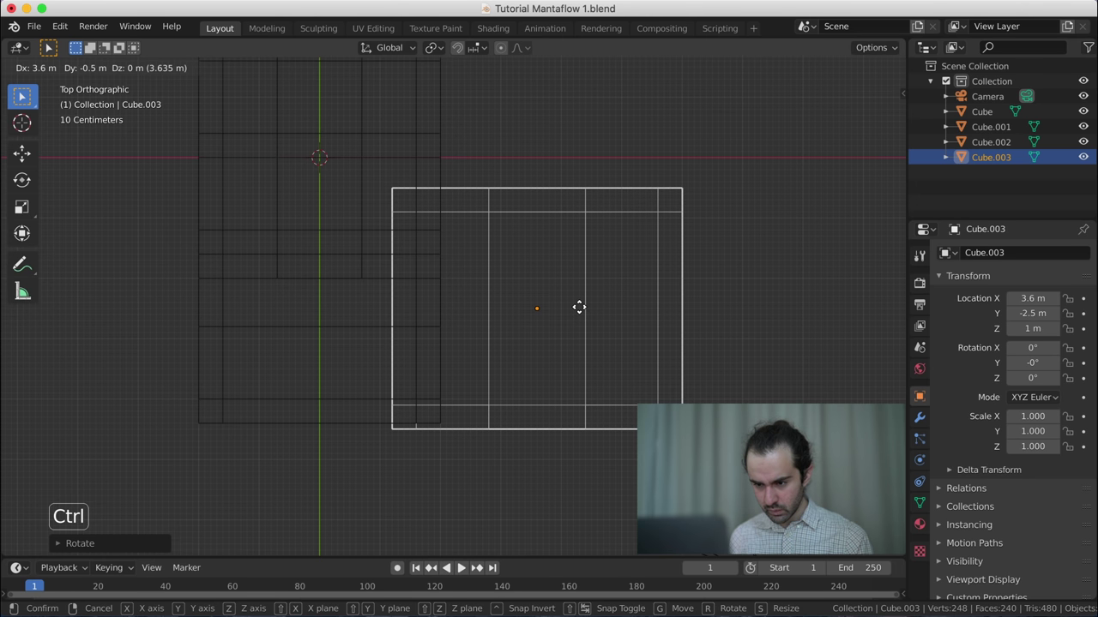
{"action": "middle_click", "coordinate": [428, 396]}
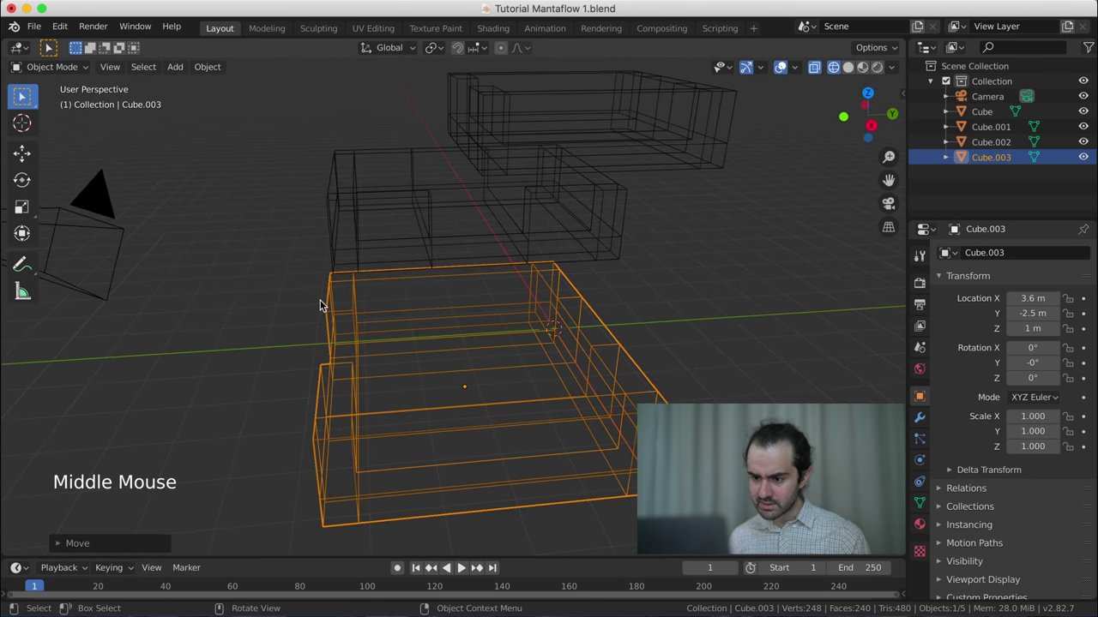
{"action": "key", "text": "g"}
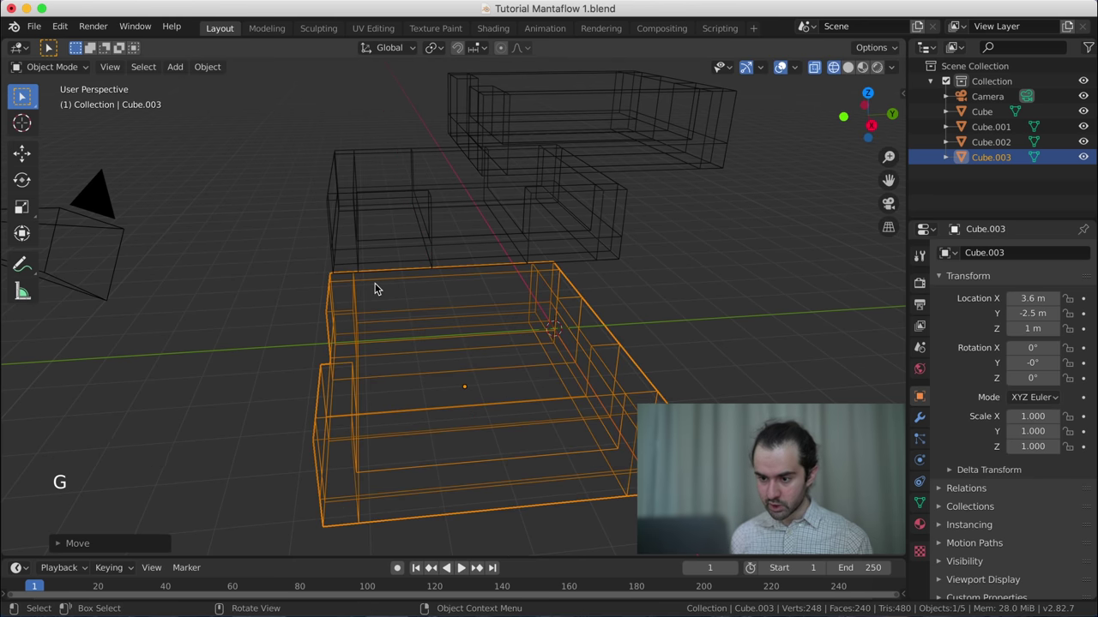
{"action": "key", "text": "z"}
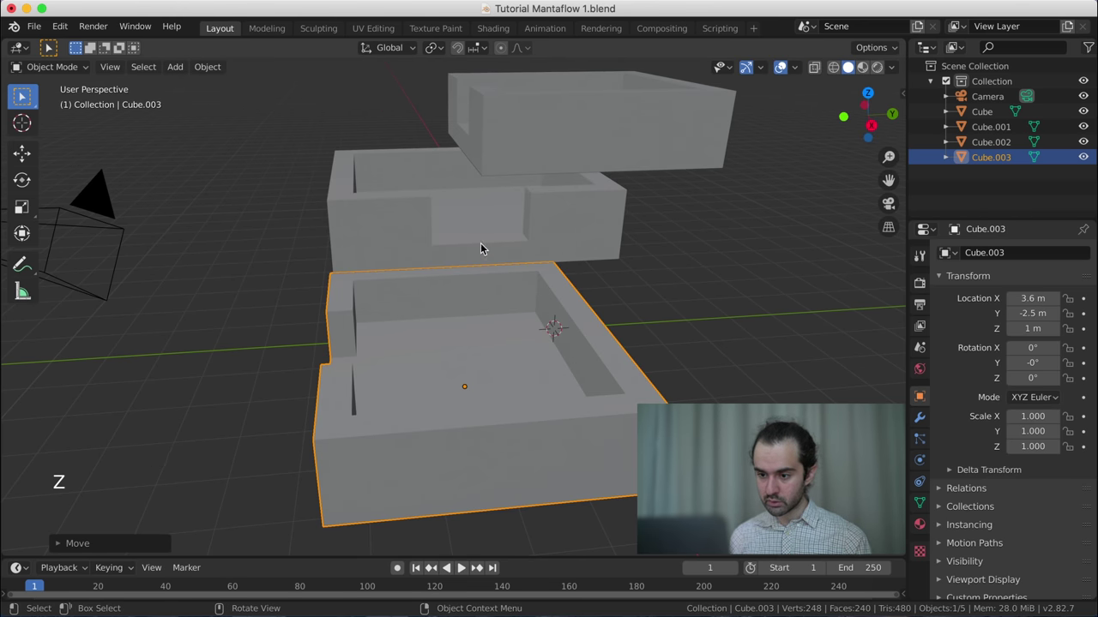
{"action": "middle_click", "coordinate": [477, 368]}
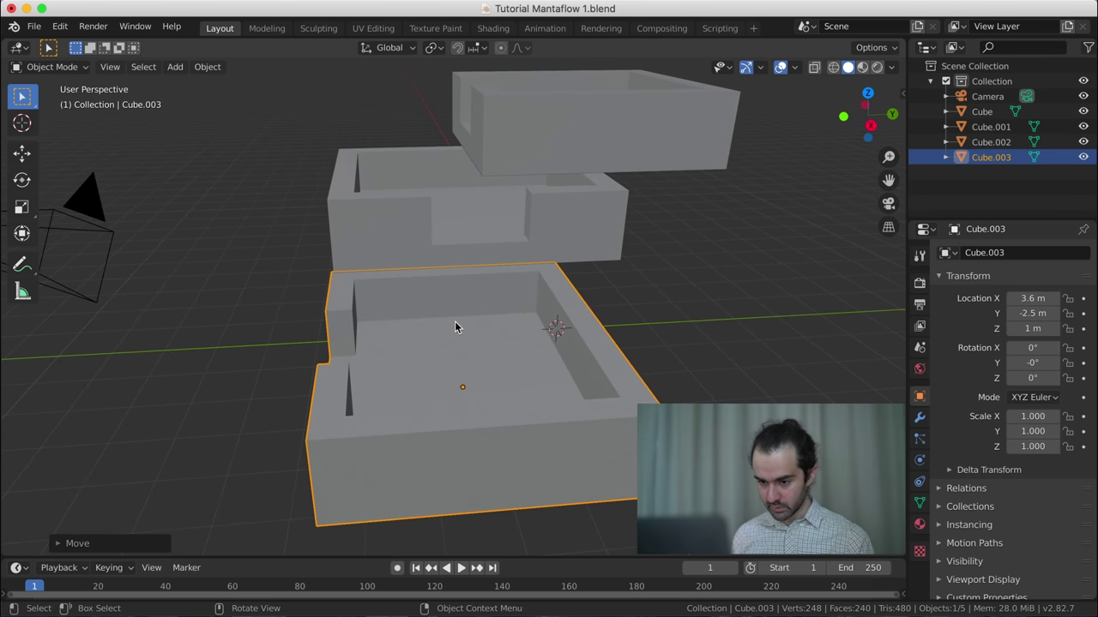
{"action": "scroll", "scroll_direction": "up", "scroll_amount": 3}
- Nudge Cube.003 to Y -2.1 m and slide its selected wall along X in Edit Mode
{"action": "scroll", "scroll_direction": "down", "scroll_amount": 3}
{"action": "key", "text": "g"}
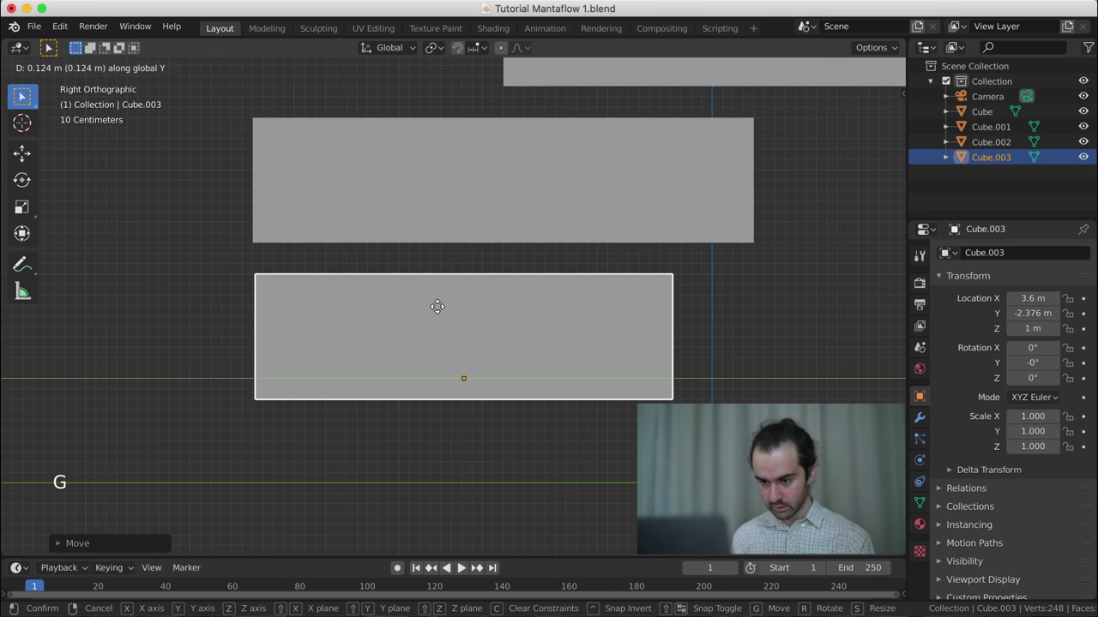
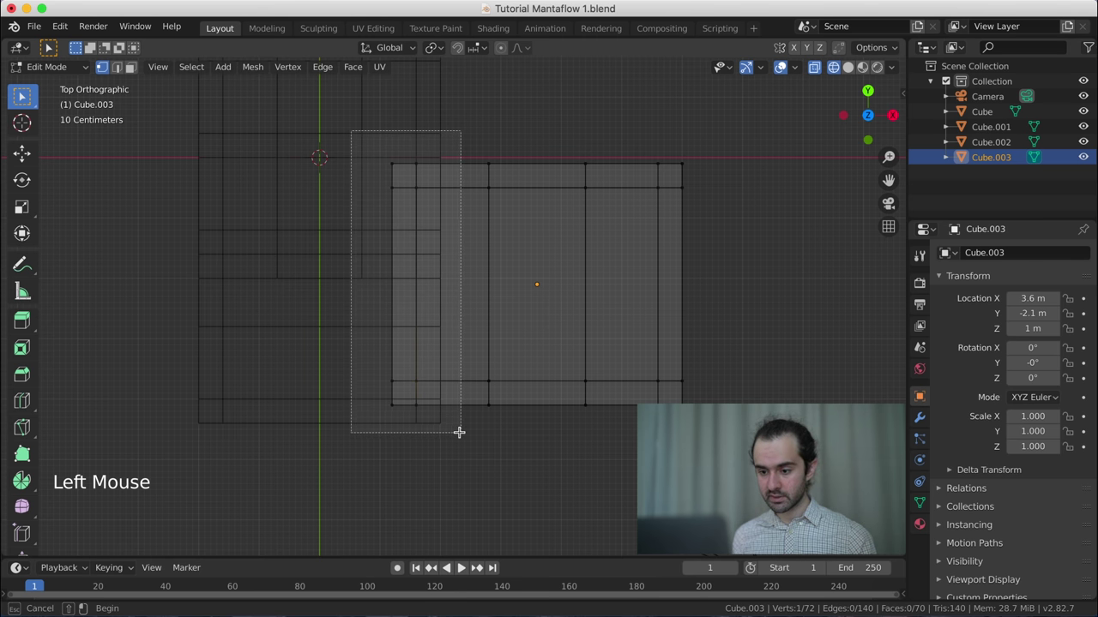
{"action": "key", "text": "g"}
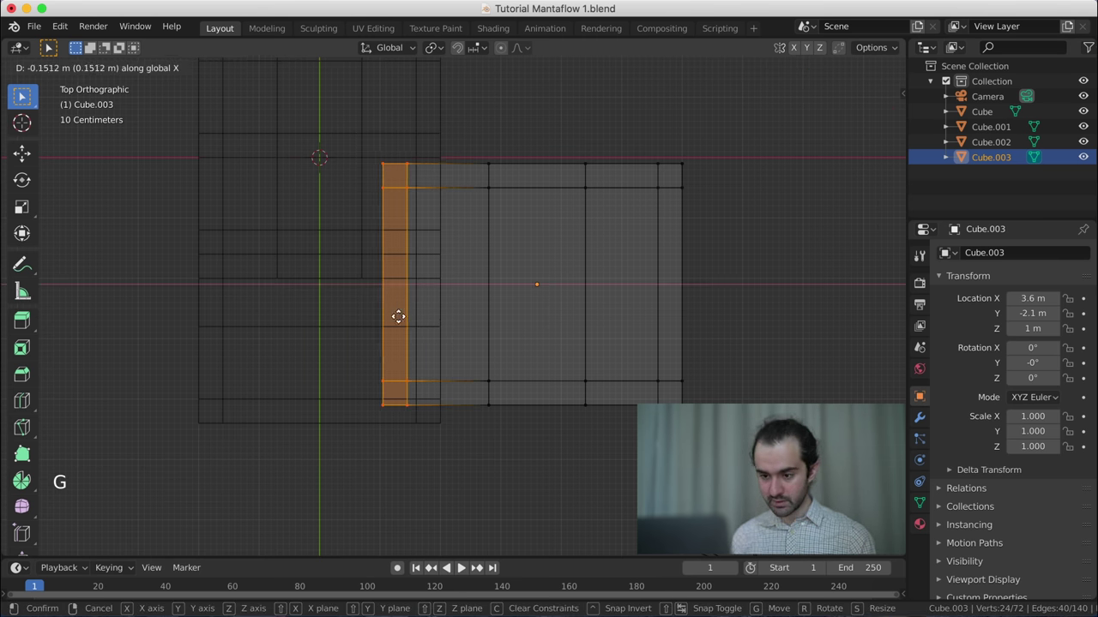
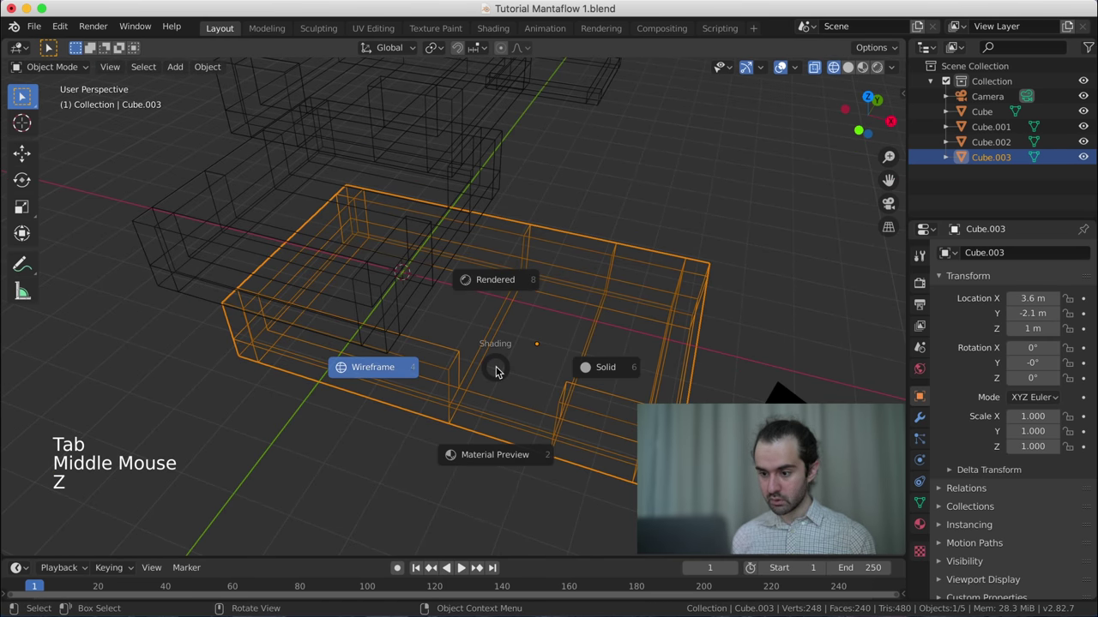
- Duplicate the third basin downward as a fourth copy, Cube.004, dropping along Z
{"action": "middle_click", "coordinate": [485, 379]}
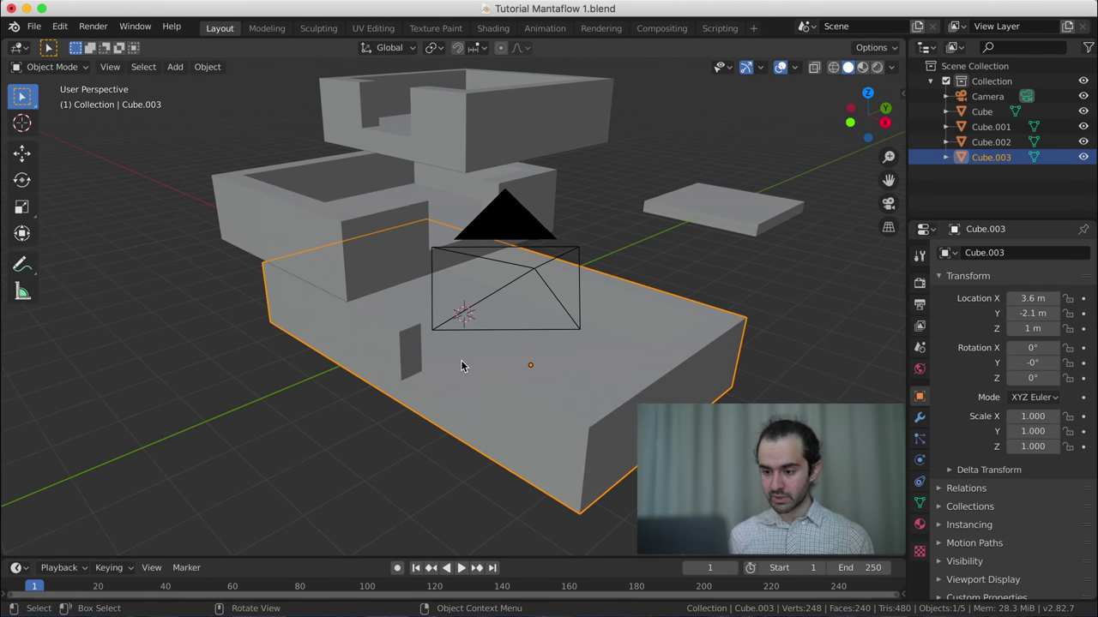
{"action": "key", "text": "KP_7"}
{"action": "key", "text": "KP_3"}
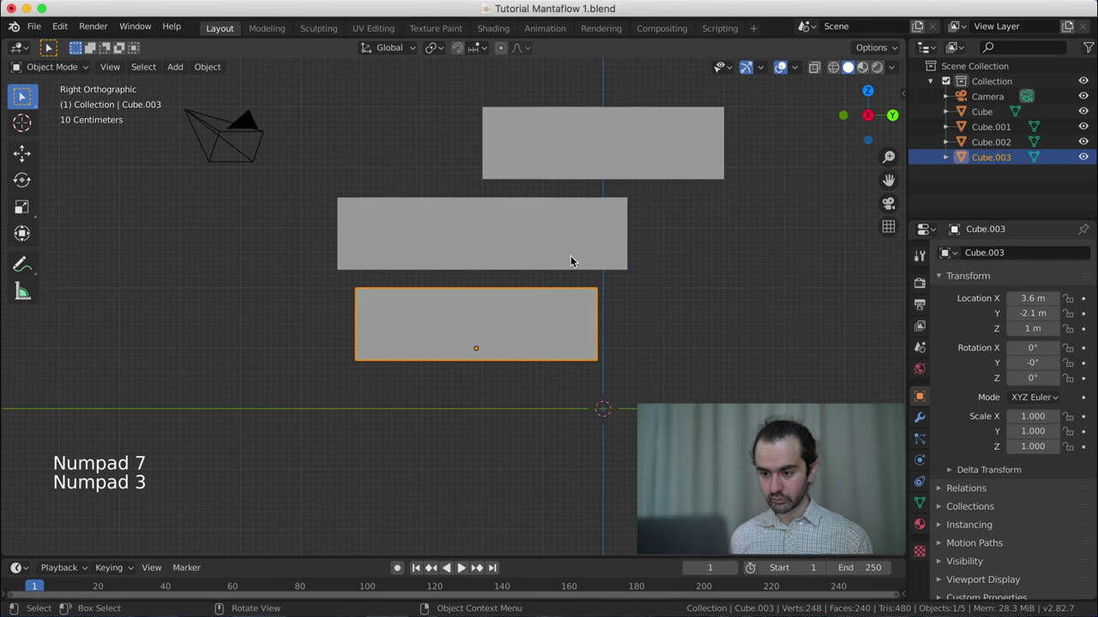
{"action": "key", "text": "shift+d"}
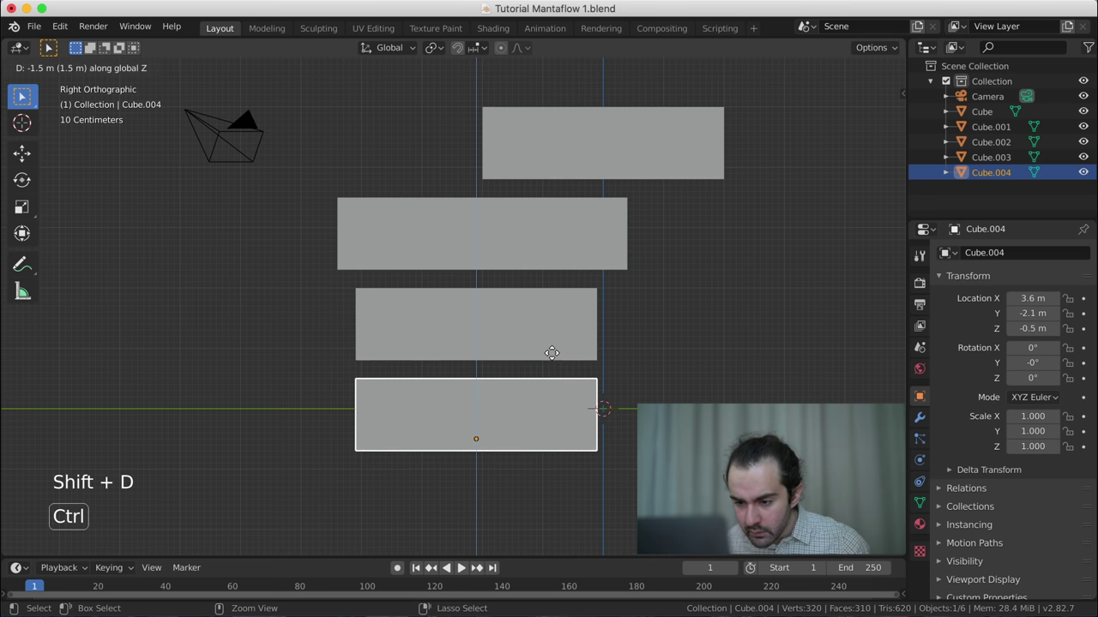
{"action": "key", "text": "g"}
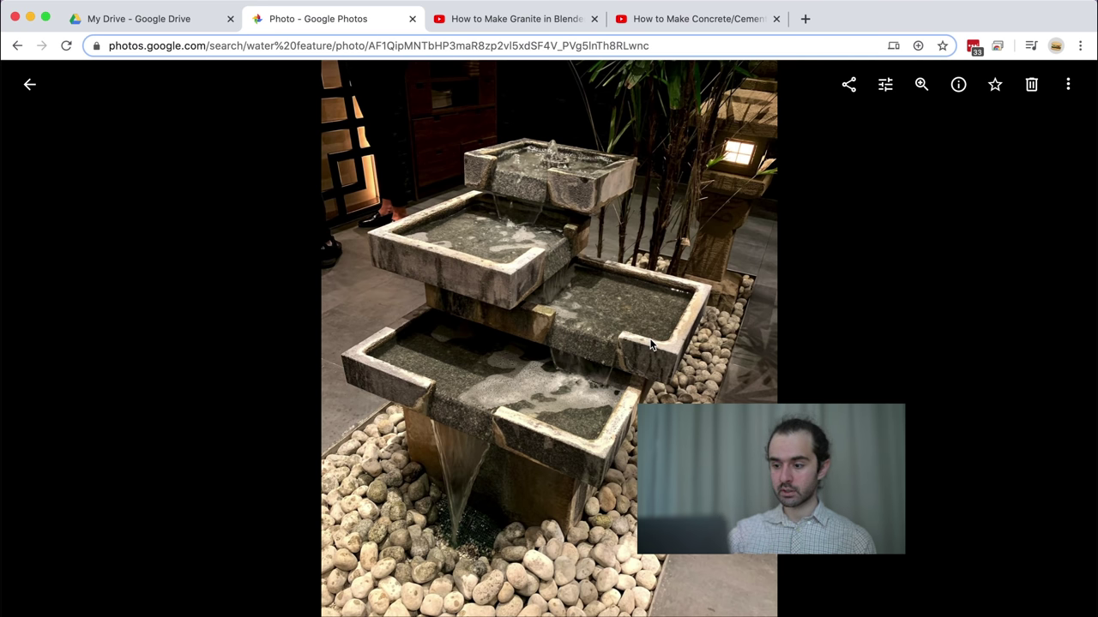
{"action": "key", "text": "Tab"}
- In Edit Mode from top view, move a strip of Cube.004's wall faces 1.2 m along X
{"action": "middle_click", "coordinate": [464, 269]}
{"action": "key", "text": "KP_7"}
{"action": "key", "text": "Tab"}
{"action": "key", "text": "z"}
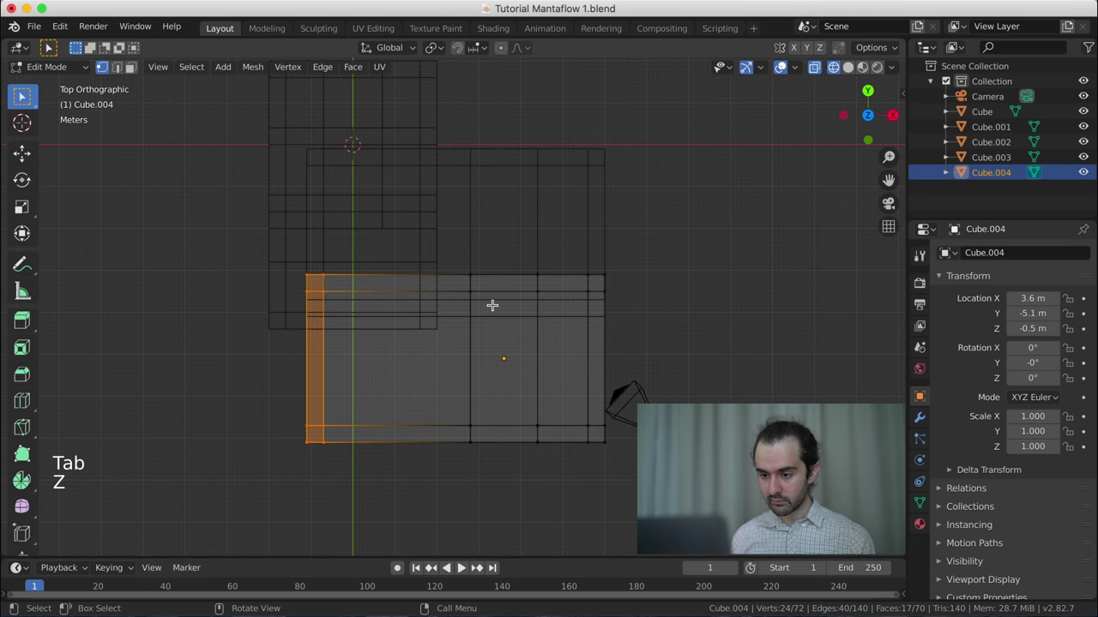
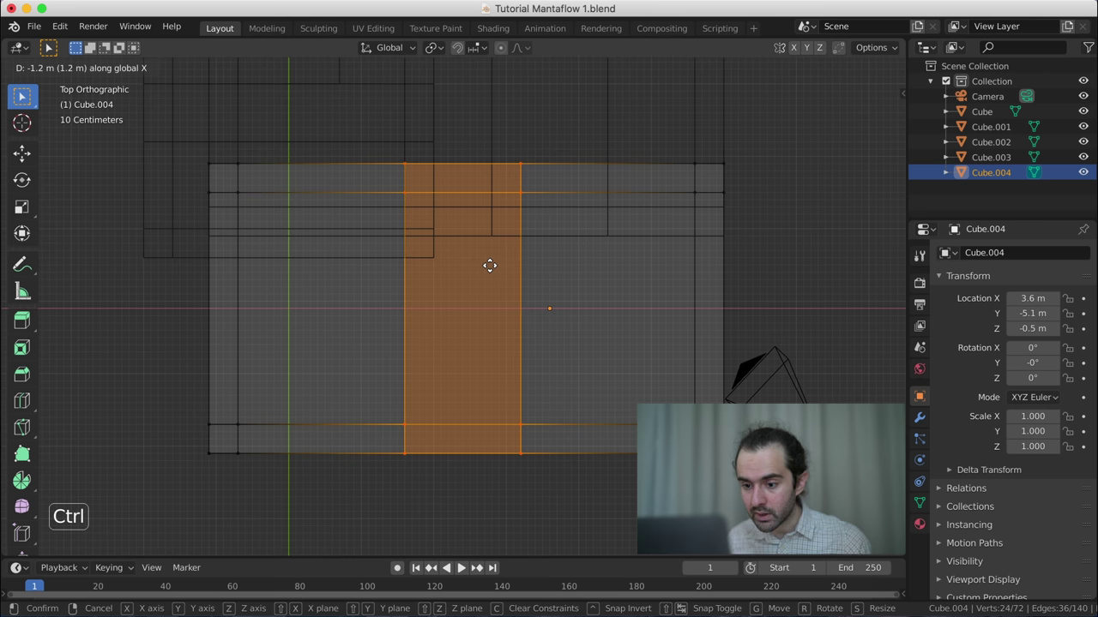
{"action": "key", "text": "Tab"}
{"action": "key", "text": "z"}
{"action": "scroll", "scroll_direction": "down", "scroll_amount": 3}
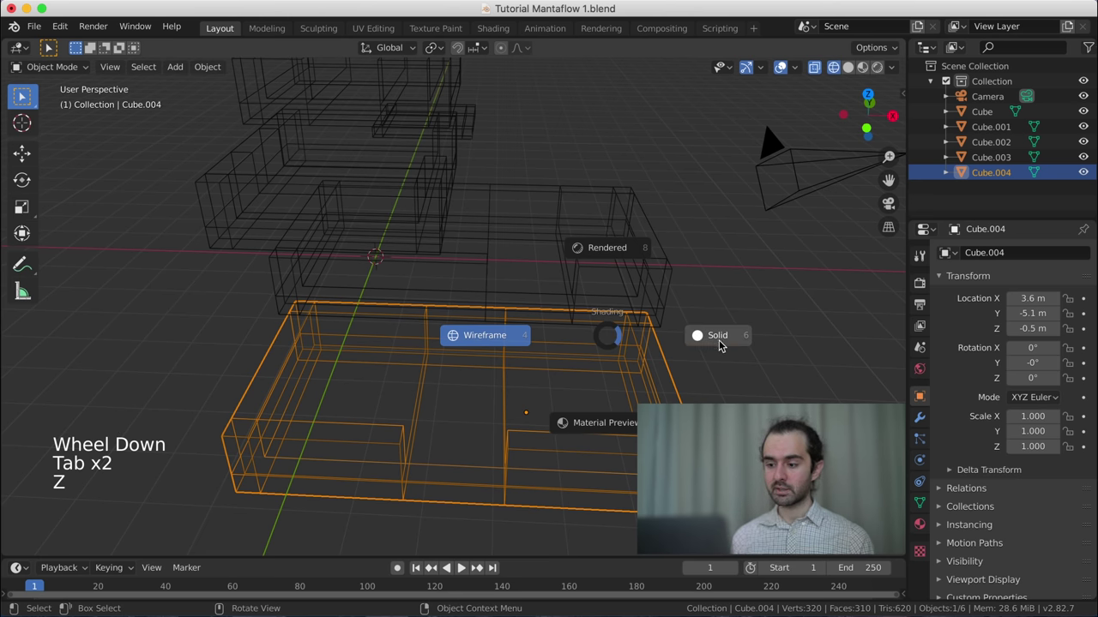
- From the side view, slide Cube.004 along Y to -4.5 m so it tucks under the third tier
{"action": "scroll", "scroll_direction": "down", "scroll_amount": 3}
{"action": "middle_click", "coordinate": [650, 386]}
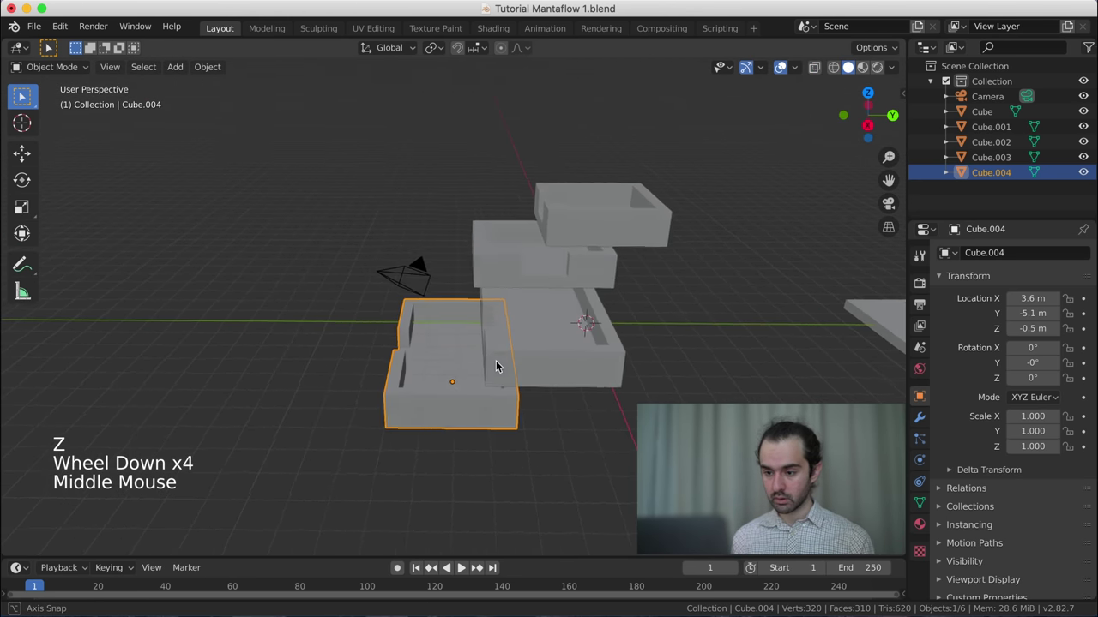
{"action": "scroll", "scroll_direction": "up", "scroll_amount": 3}
{"action": "key", "text": "KP_3"}
{"action": "scroll", "scroll_direction": "up", "scroll_amount": 3}
{"action": "key", "text": "g"}
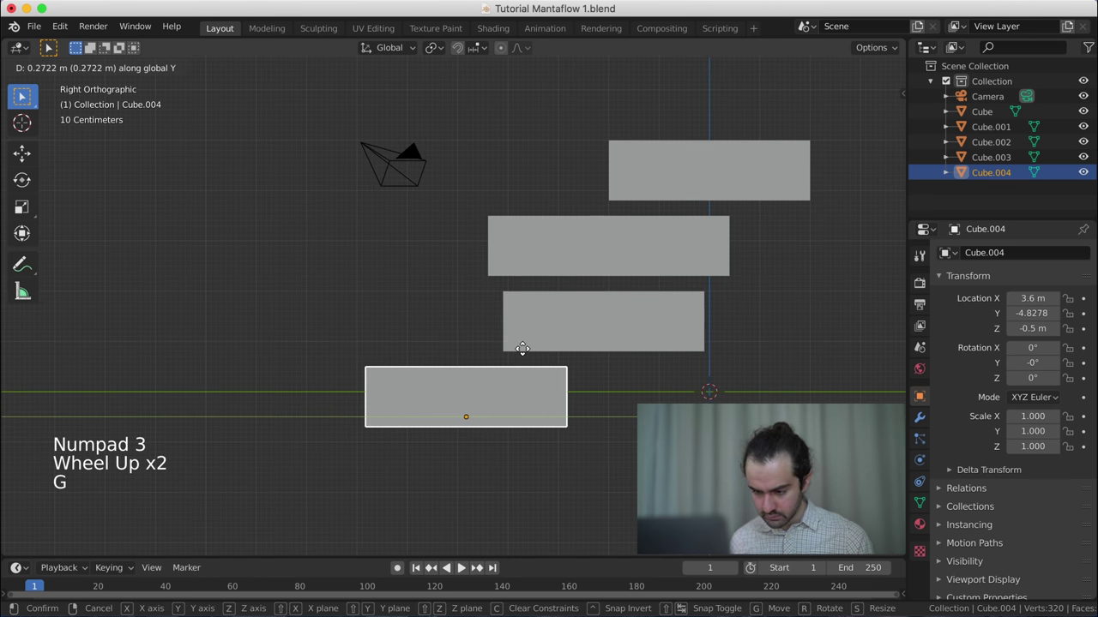
{"action": "middle_click", "coordinate": [434, 338]}
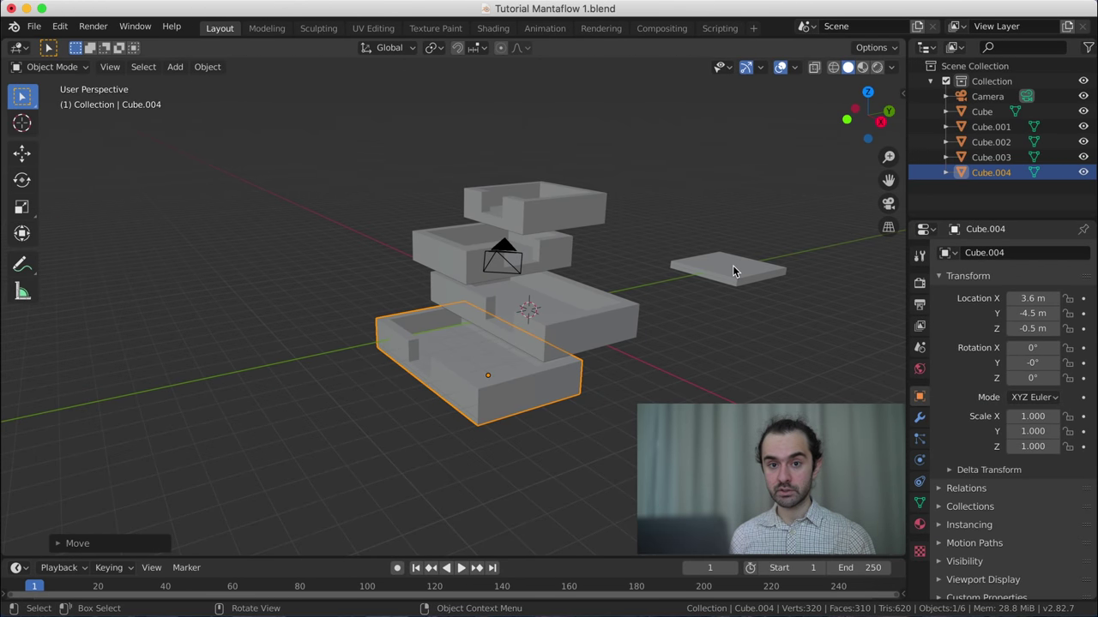
- Select the flat slab off to the side and duplicate it with Shift+D
{"action": "left_click", "coordinate": [730, 270]}
{"action": "middle_click", "coordinate": [720, 277]}
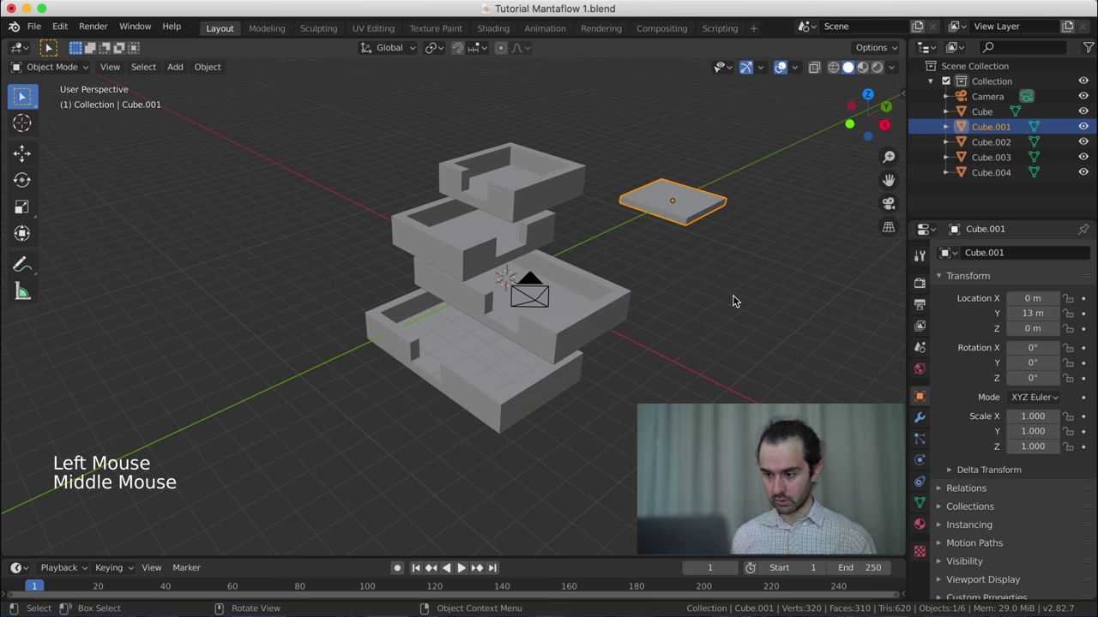
{"action": "key", "text": "shift+d"}
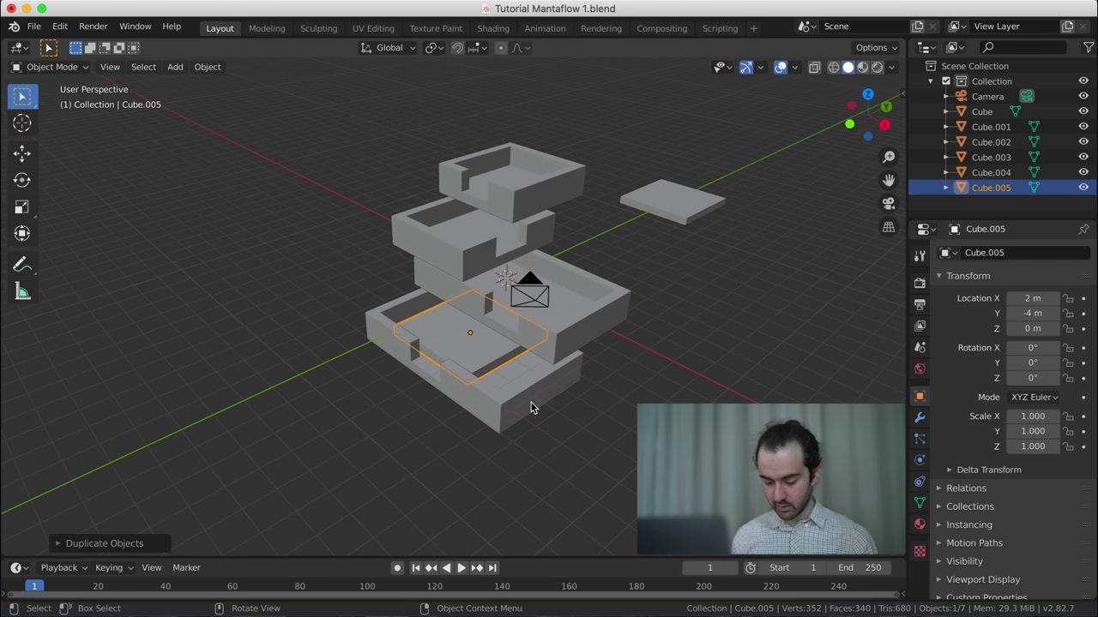
- From side view, select the four tier cubes and raise them 2 m along Z
{"action": "key", "text": "KP_3"}
{"action": "scroll", "scroll_direction": "up", "scroll_amount": 3}
{"action": "left_click", "coordinate": [526, 373]}
{"action": "left_click", "coordinate": [567, 306]}
{"action": "double_click", "coordinate": [568, 262]}
{"action": "double_click", "coordinate": [656, 188]}
{"action": "key", "text": "g"}
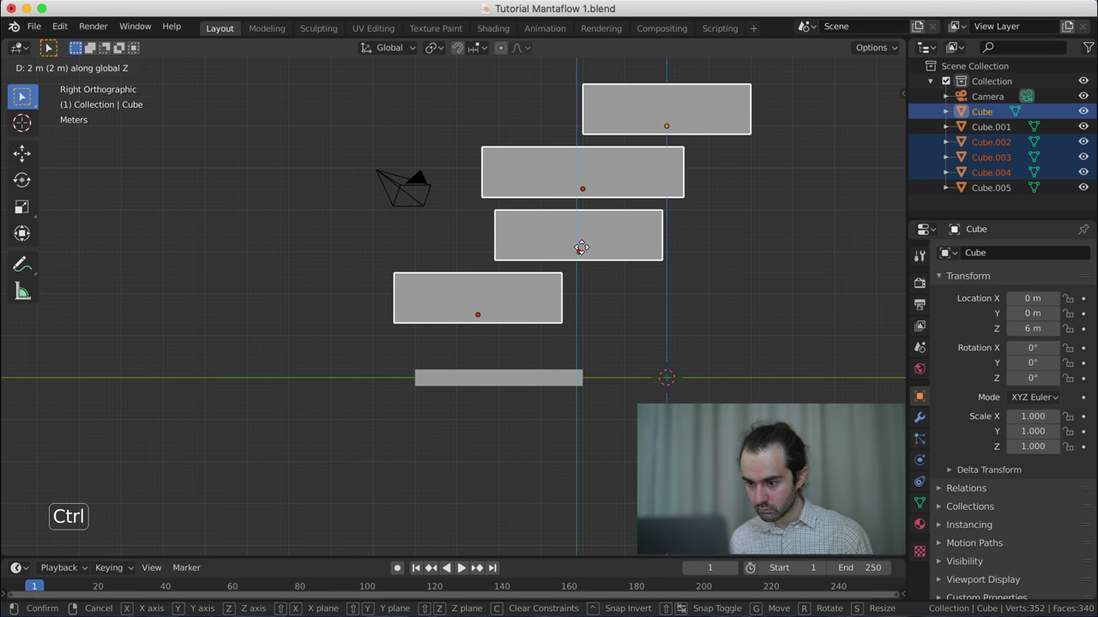
- Lift the base slab Cube.005 0.2 m off the ground and check it from above
{"action": "left_click", "coordinate": [527, 384]}
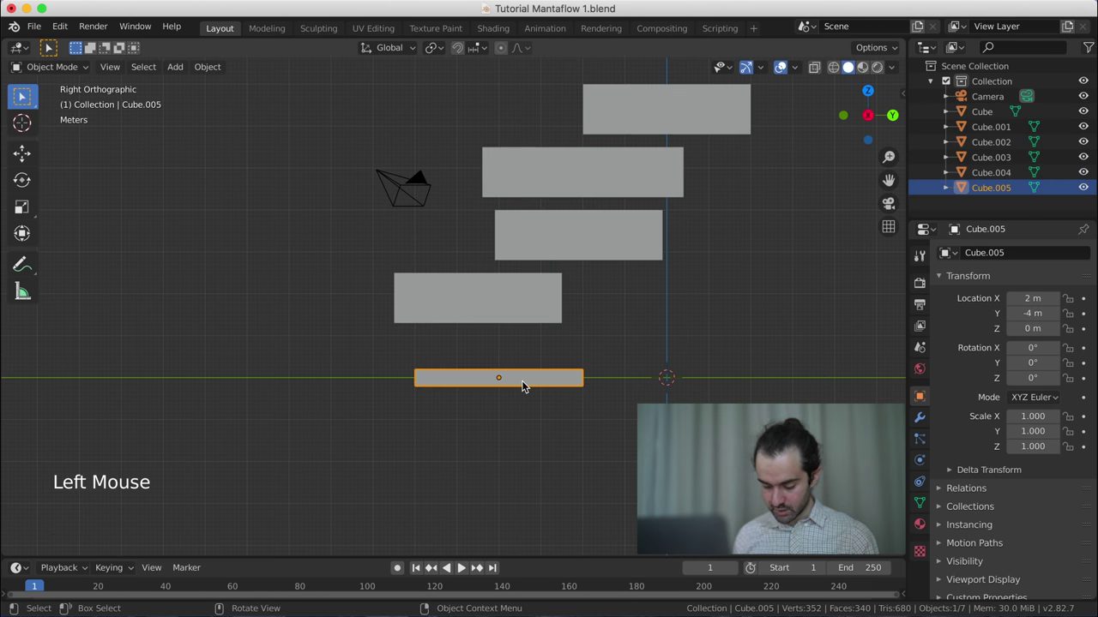
{"action": "scroll", "scroll_direction": "up", "scroll_amount": 3}
{"action": "key", "text": "g"}
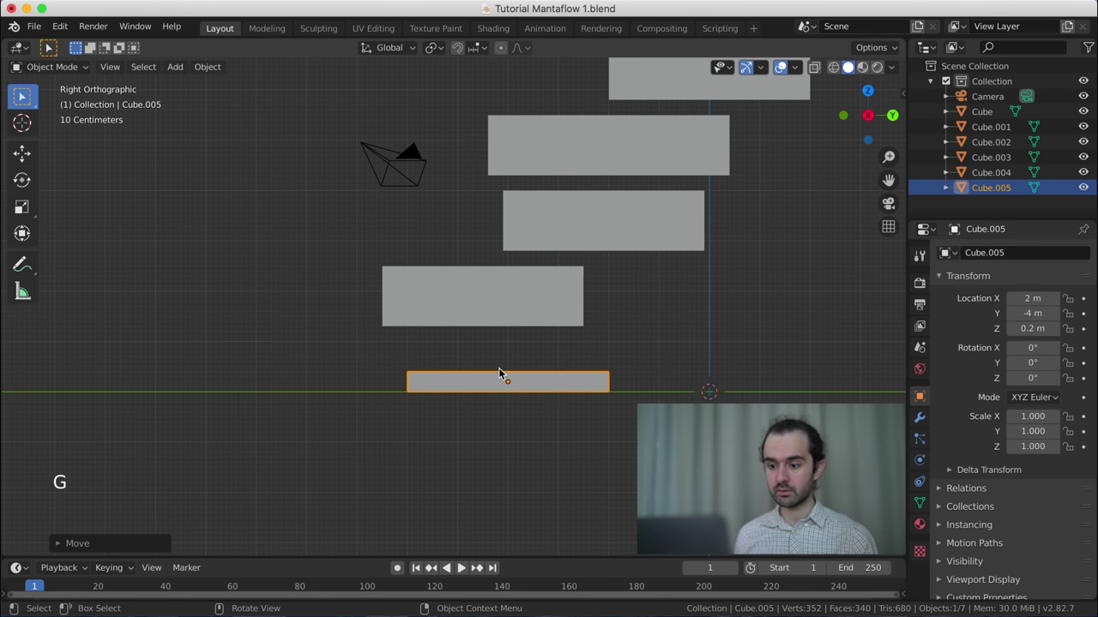
{"action": "middle_click", "coordinate": [505, 374]}
{"action": "scroll", "scroll_direction": "down", "scroll_amount": 3}
{"action": "scroll", "scroll_direction": "up", "scroll_amount": 3}
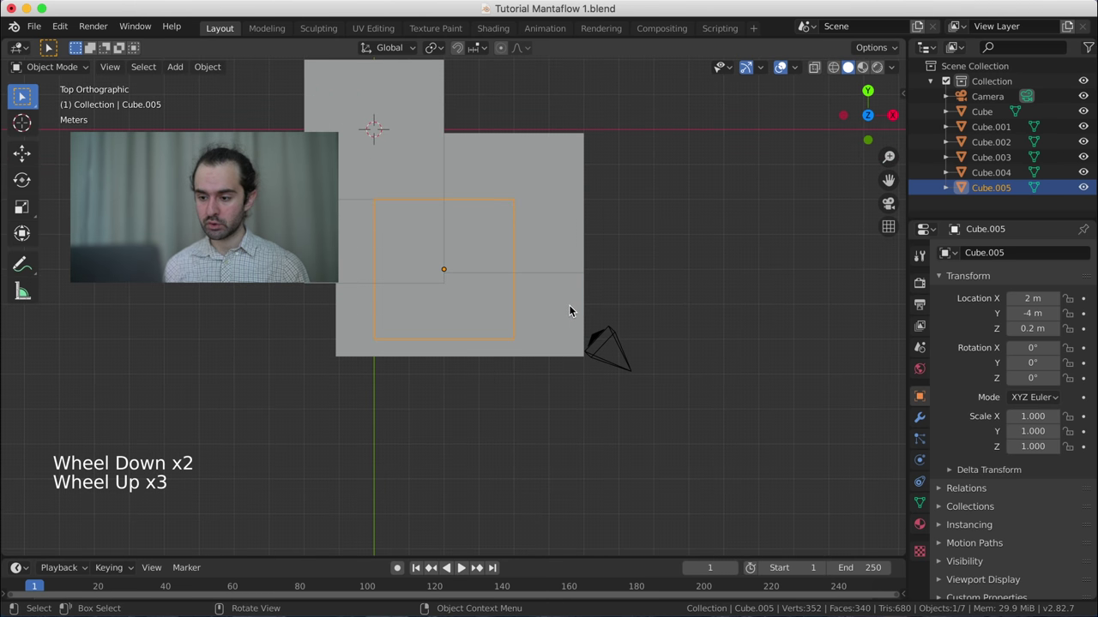
- In X-ray Edit Mode, push the slab's sides out about 2.3 m along X and 4.4 m along Y
{"action": "key", "text": "Tab"}
{"action": "key", "text": "z"}
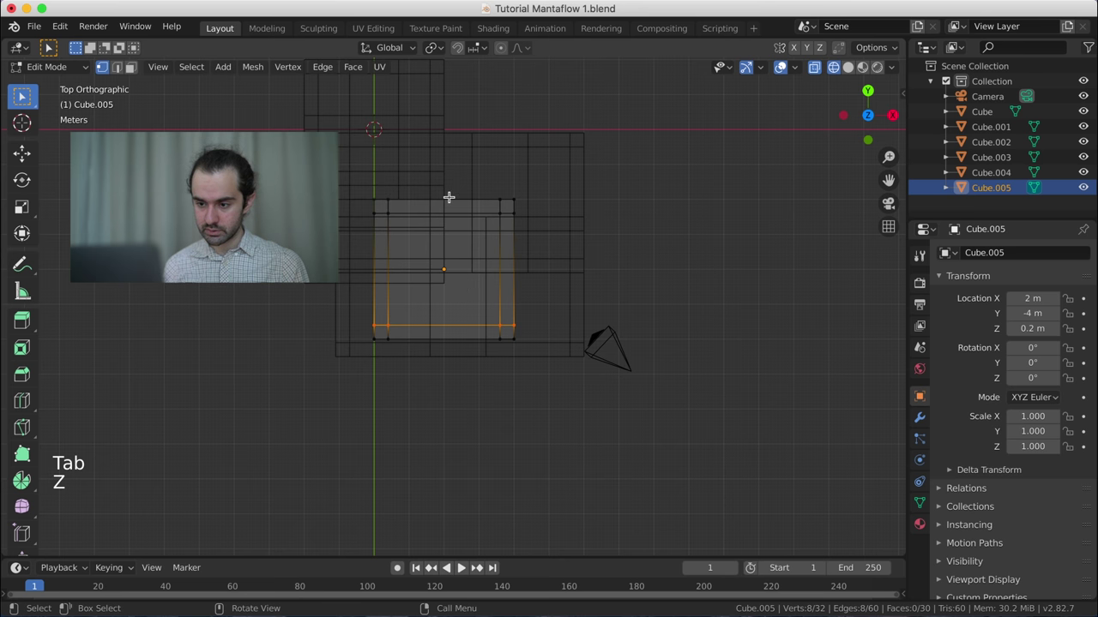
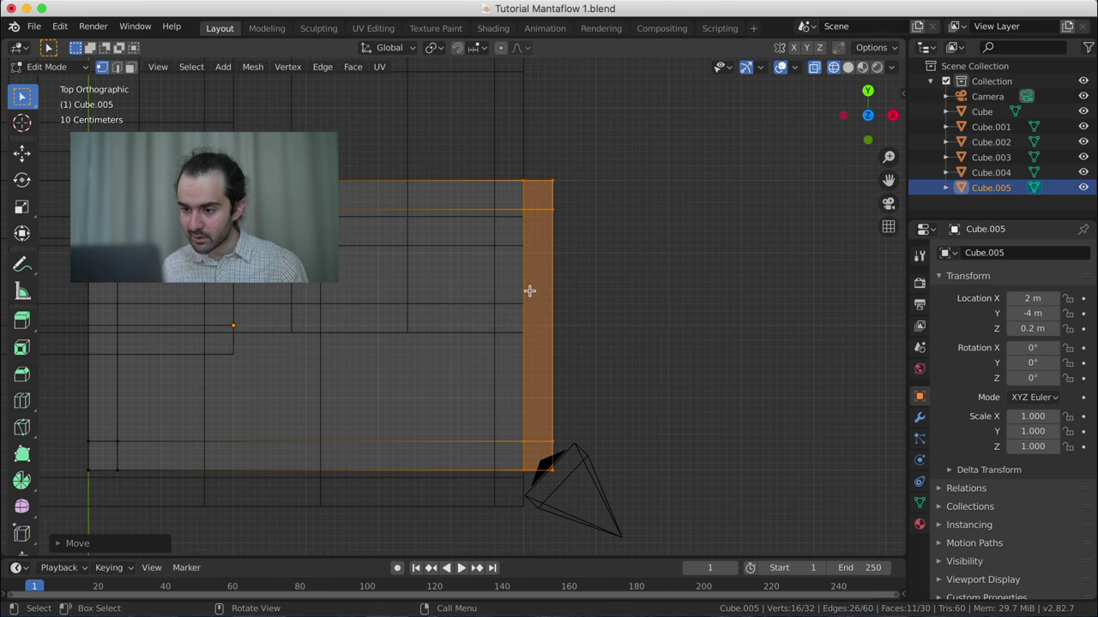
{"action": "scroll", "scroll_direction": "up", "scroll_amount": 3}
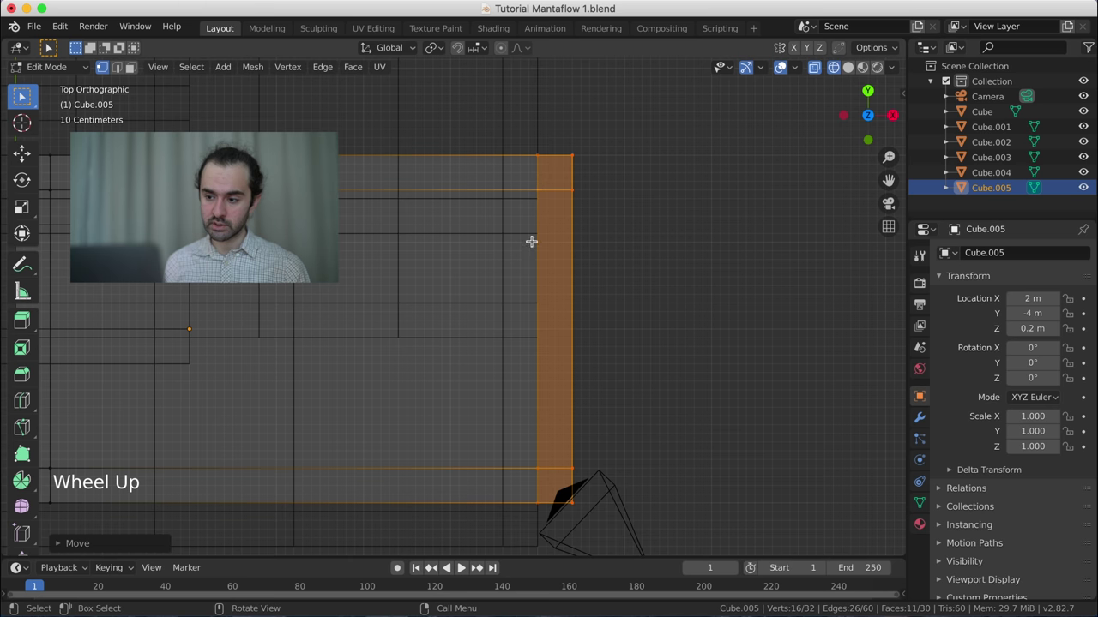
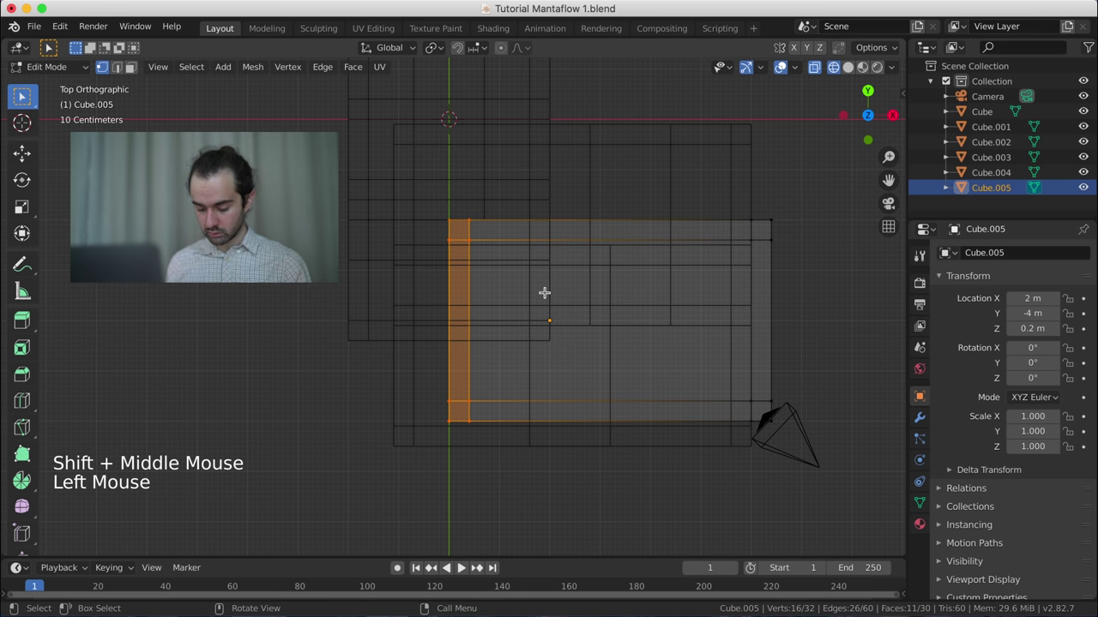
{"action": "key", "text": "g"}
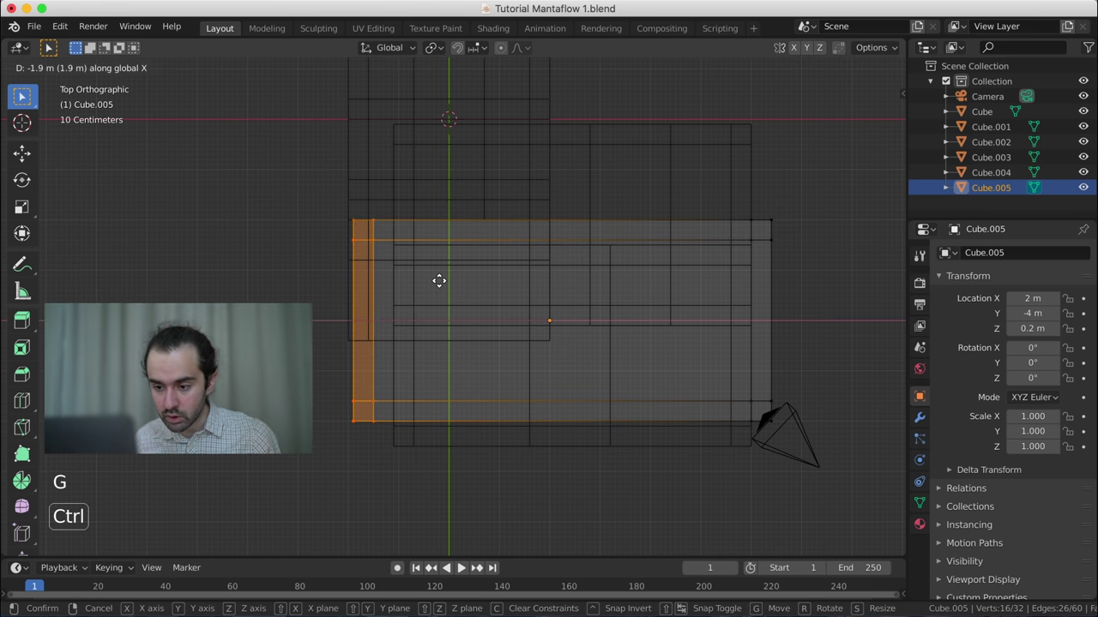
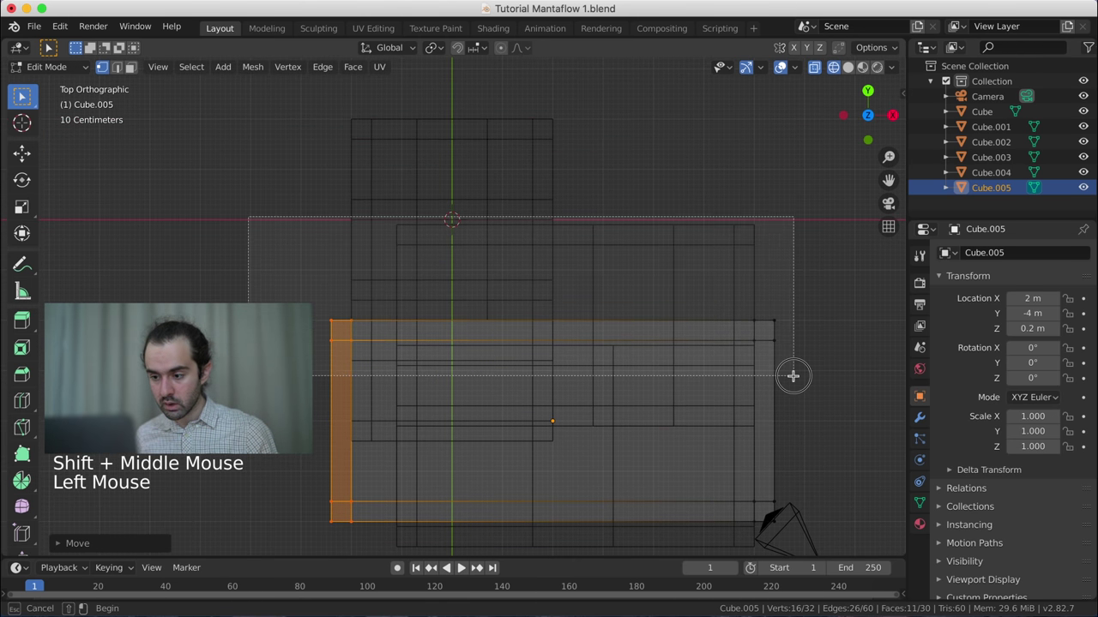
{"action": "key", "text": "g"}
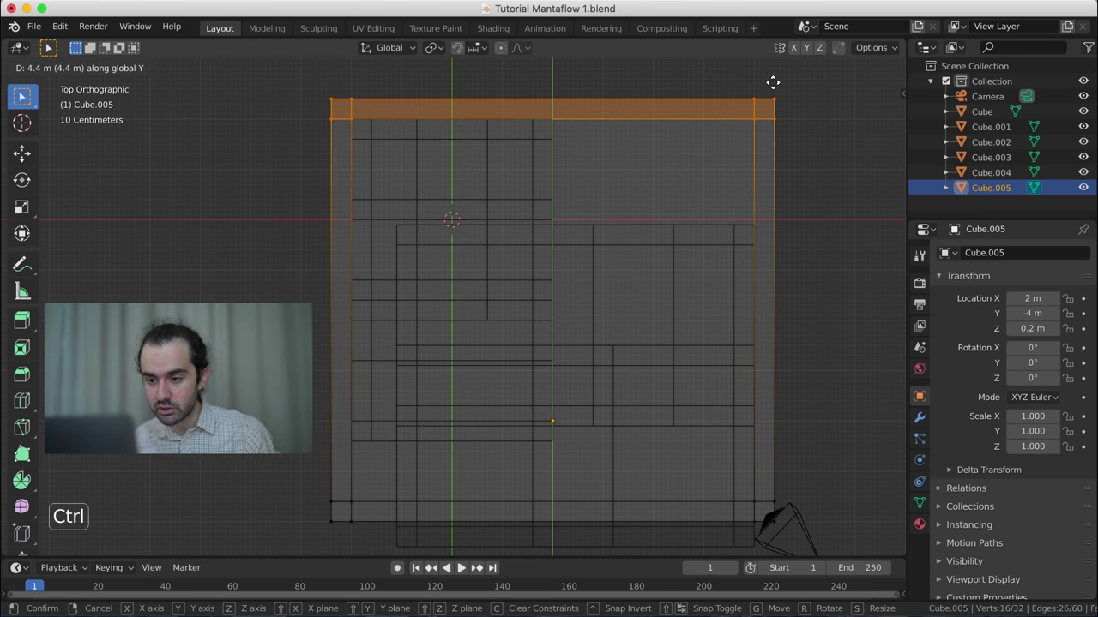
{"action": "scroll", "scroll_direction": "down", "scroll_amount": 3}
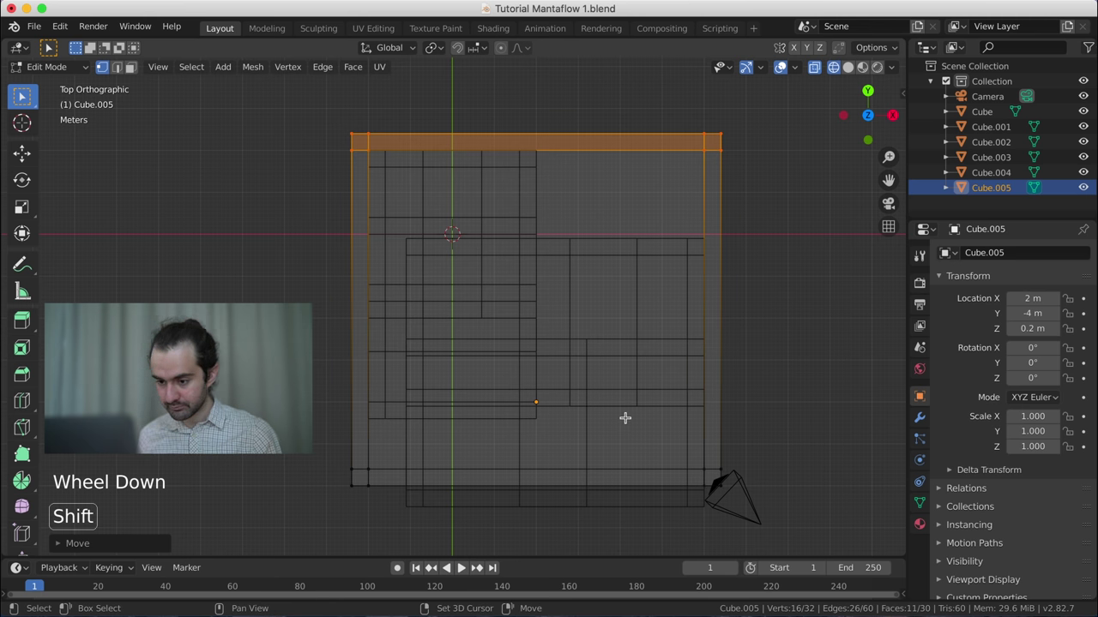
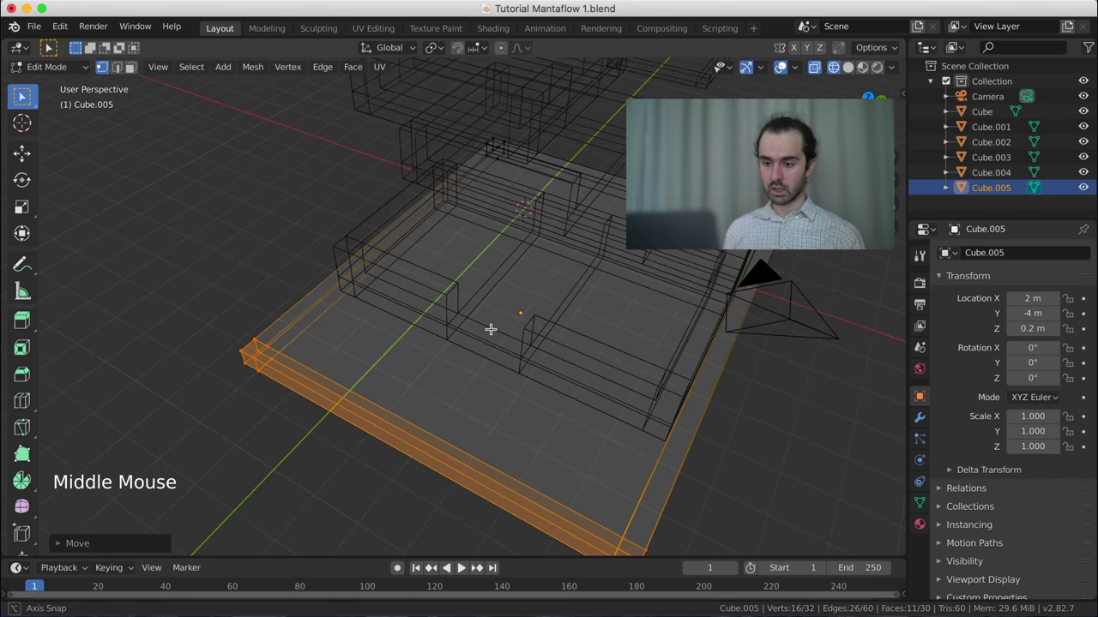
- Extrude the slab's outer border faces 0.8 m up into a rim and inspect the tray
{"action": "key", "text": "Tab"}
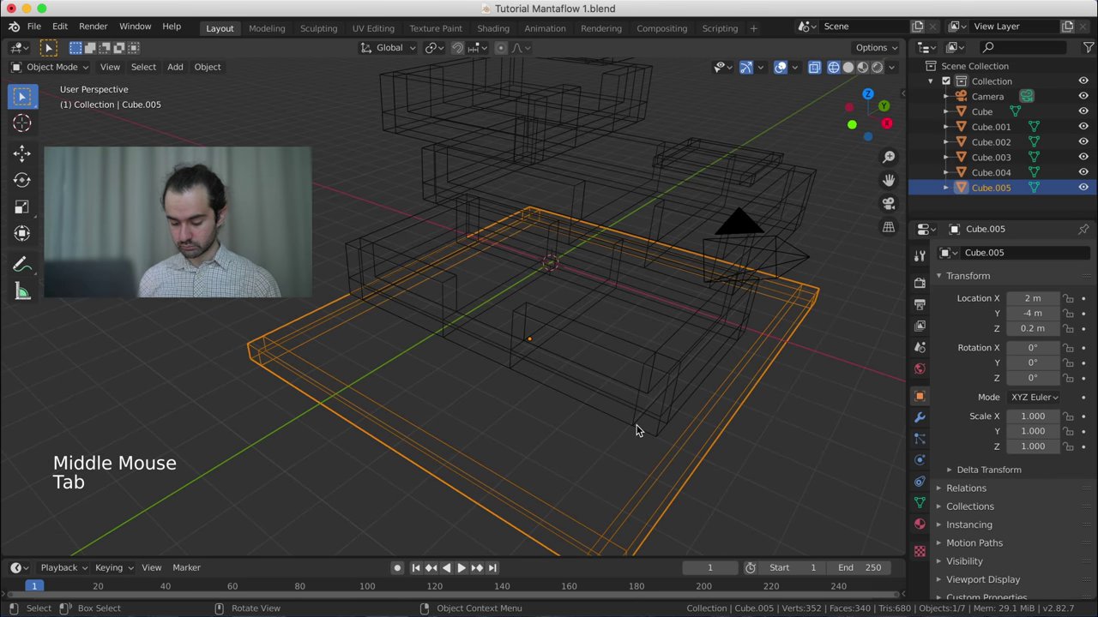
{"action": "key", "text": "z"}
{"action": "middle_click", "coordinate": [671, 421]}
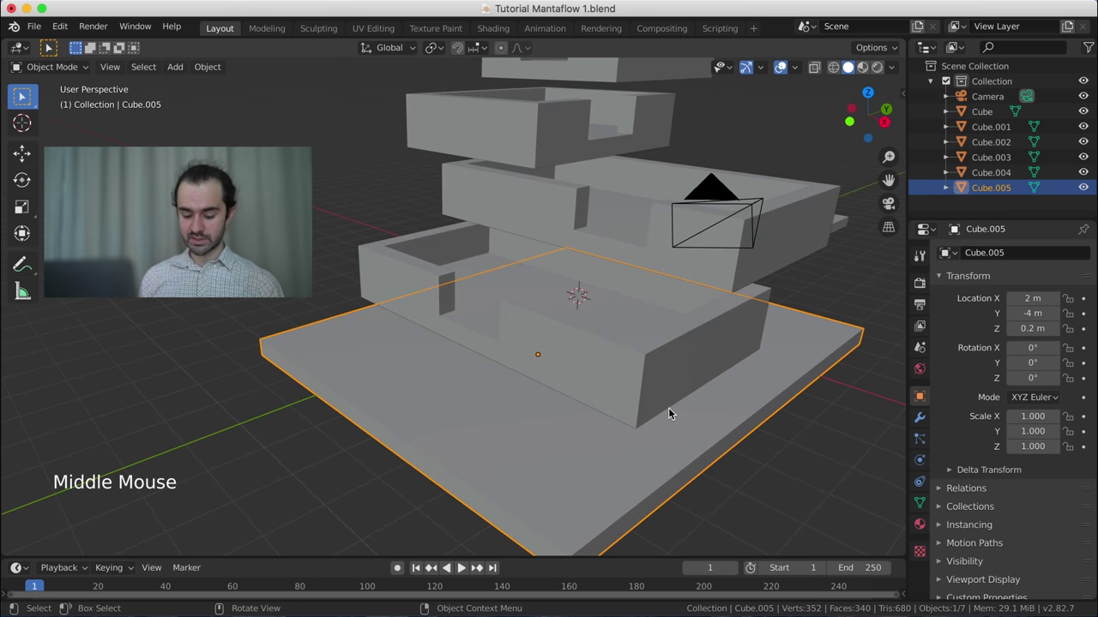
{"action": "key", "text": "Tab"}
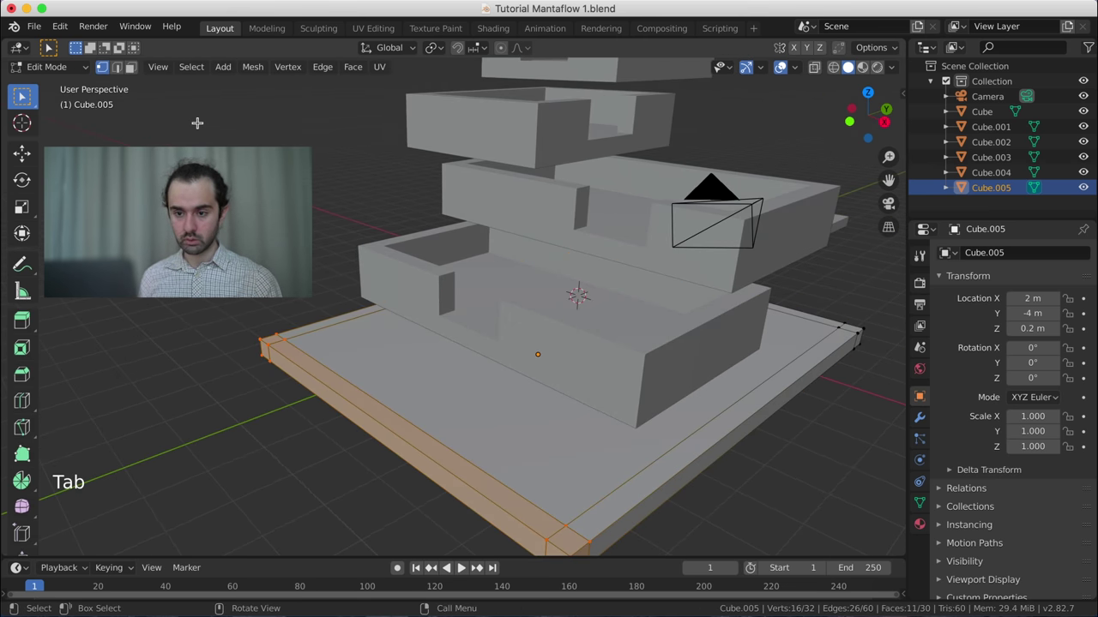
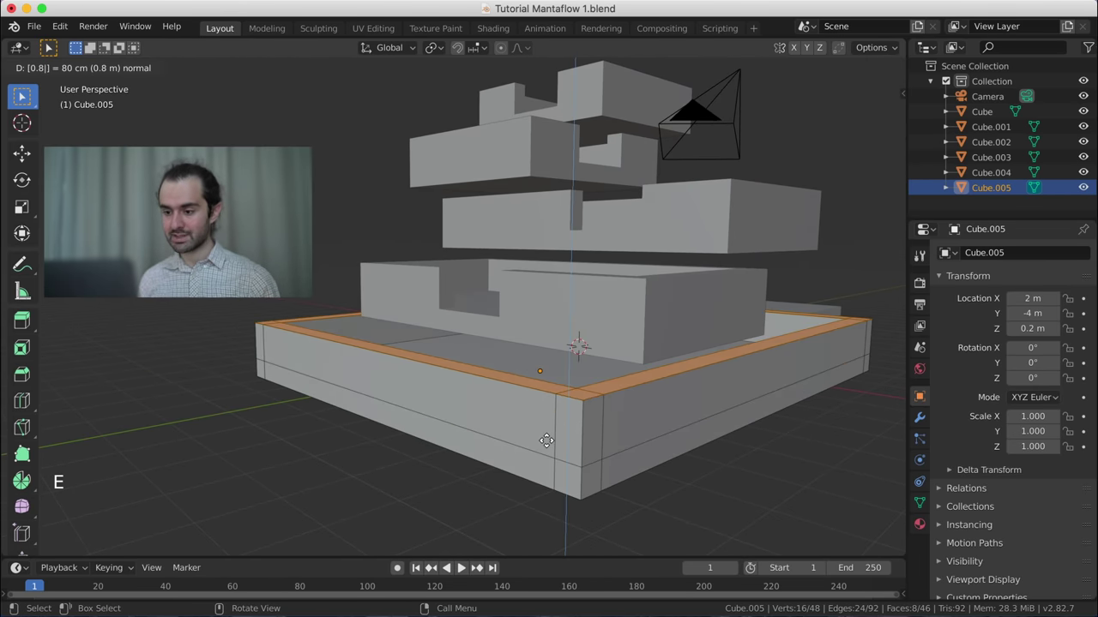
{"action": "key", "text": "Tab"}
{"action": "middle_click", "coordinate": [580, 403]}
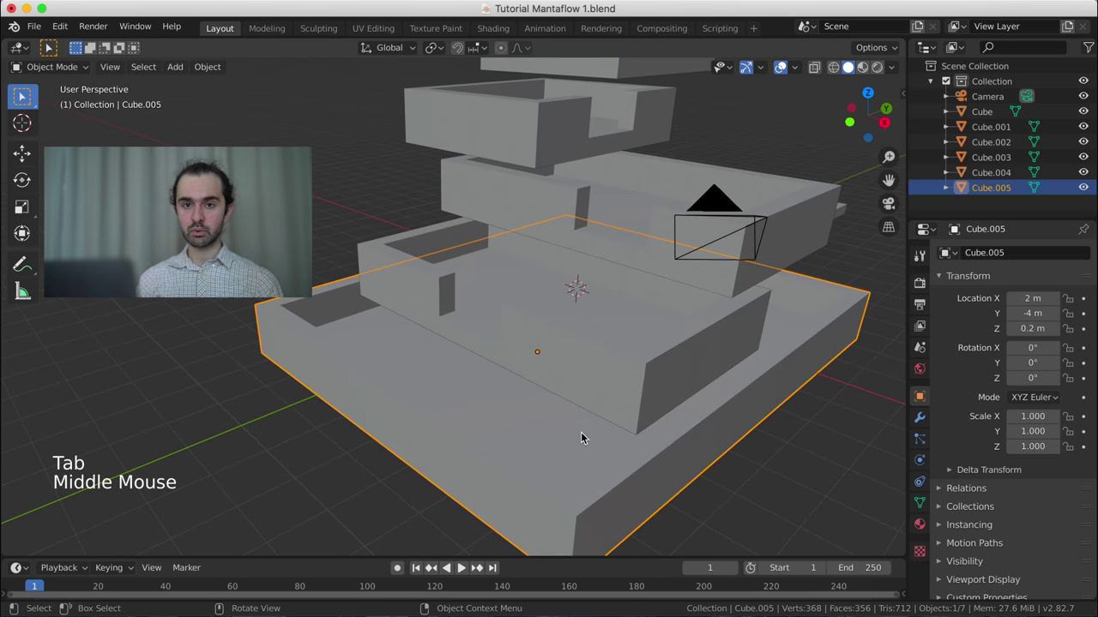
{"action": "middle_click", "coordinate": [629, 412]}
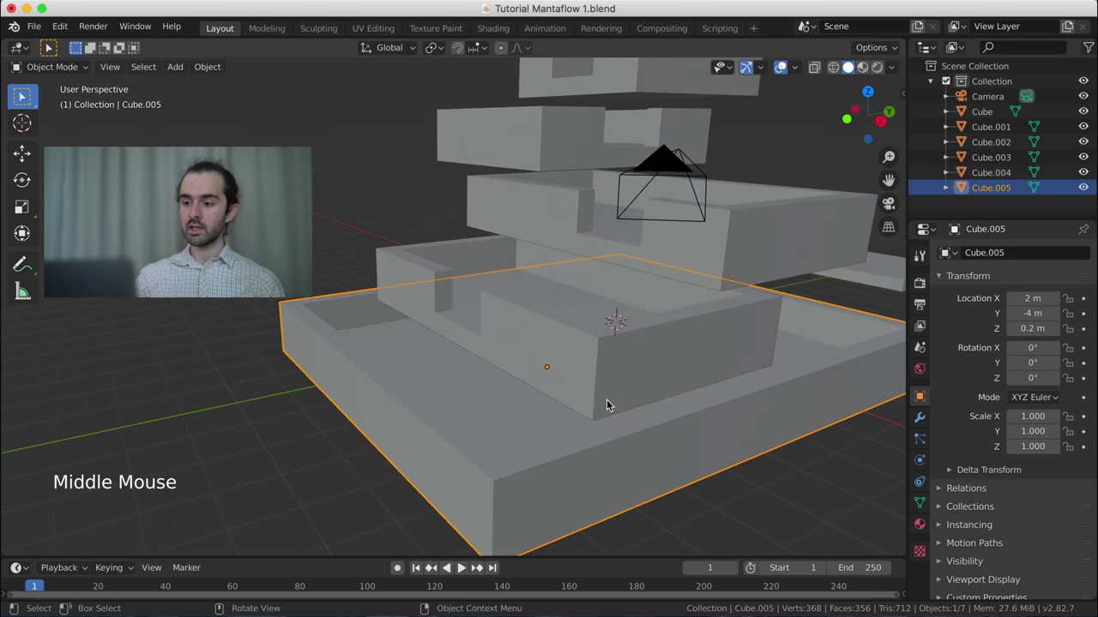
{"action": "scroll", "scroll_direction": "down", "scroll_amount": 3}
{"action": "middle_click", "coordinate": [609, 401]}
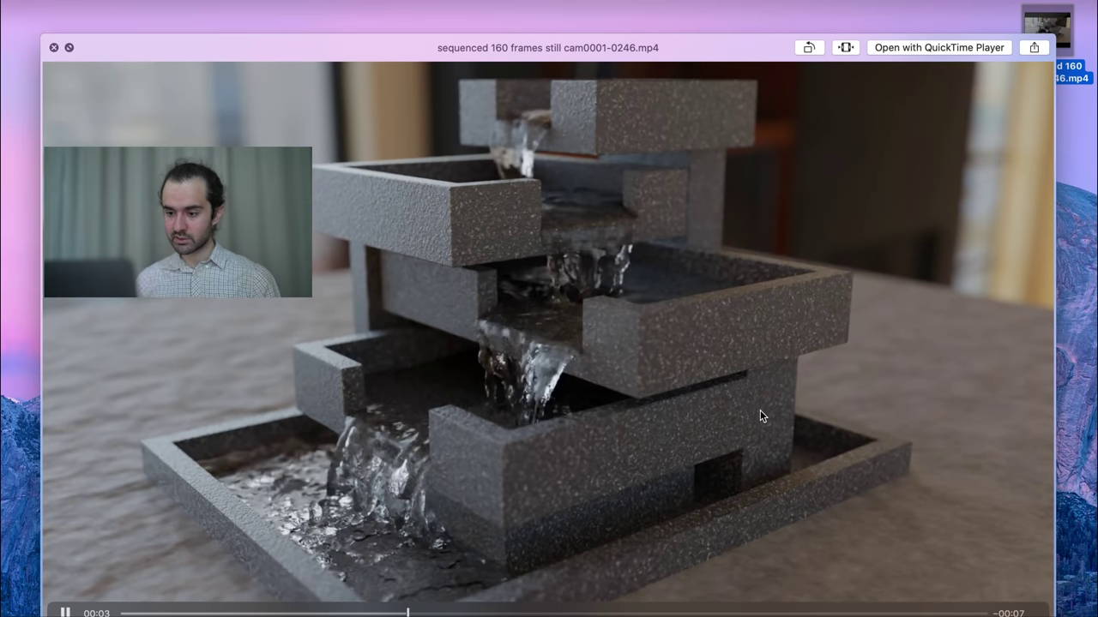
- Watch the rendered fountain clip in QuickTime Player, then return to Blender
{"action": "scroll", "scroll_direction": "down", "scroll_amount": 3}
- From side view, add a new cube Cube.006 and move it into place with snapped increments
{"action": "middle_click", "coordinate": [635, 283]}
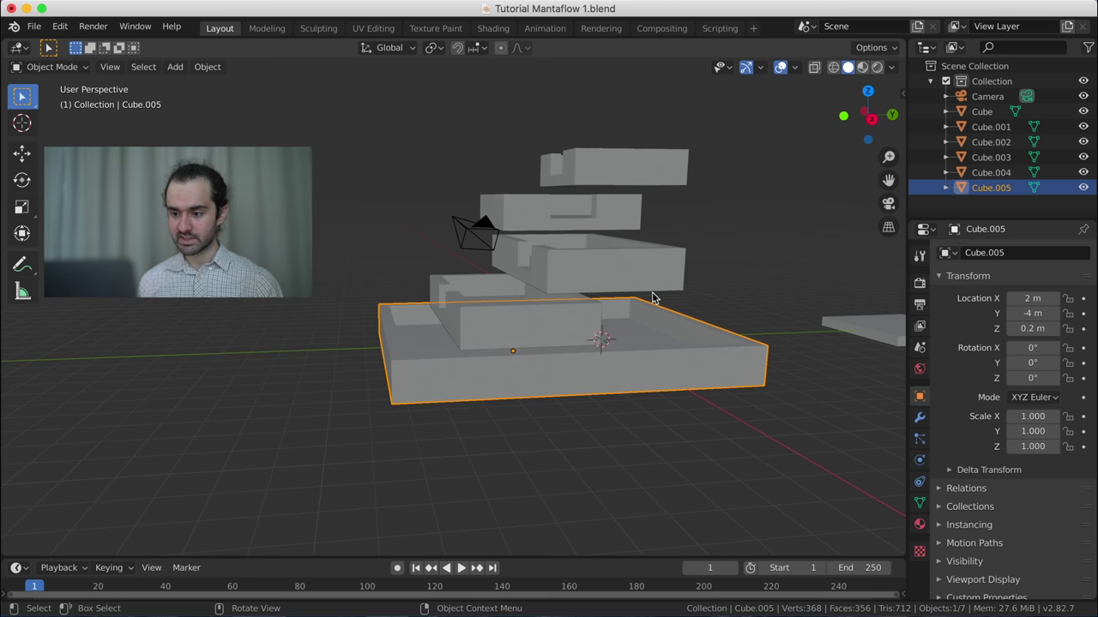
{"action": "key", "text": "KP_3"}
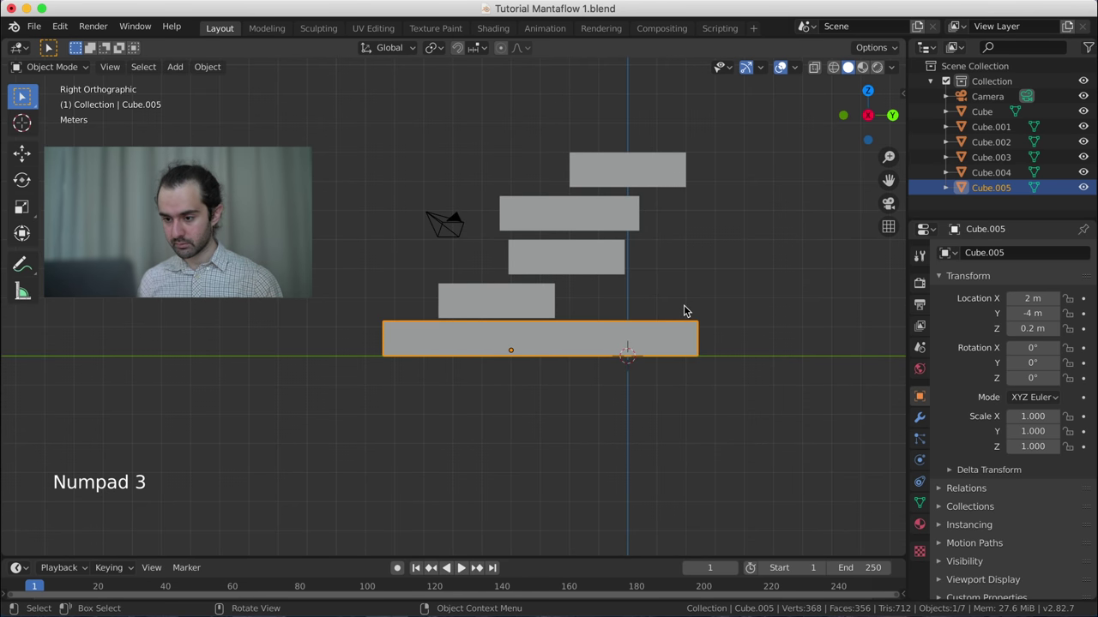
{"action": "middle_click", "coordinate": [664, 315]}
{"action": "scroll", "scroll_direction": "up", "scroll_amount": 3}
{"action": "key", "text": "shift+a"}
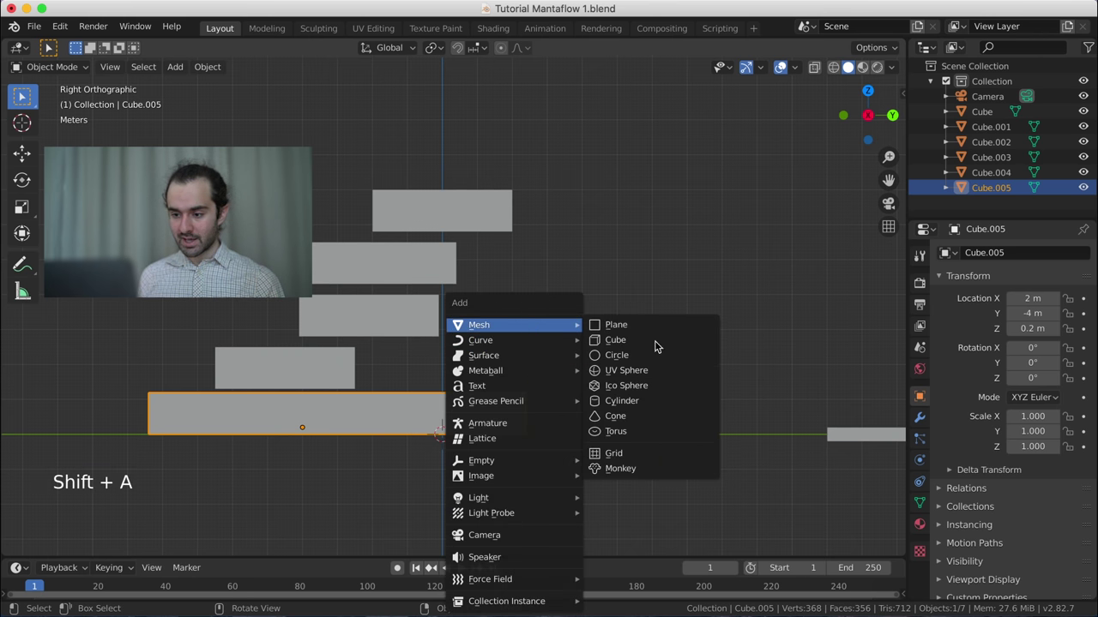
{"action": "key", "text": "g"}
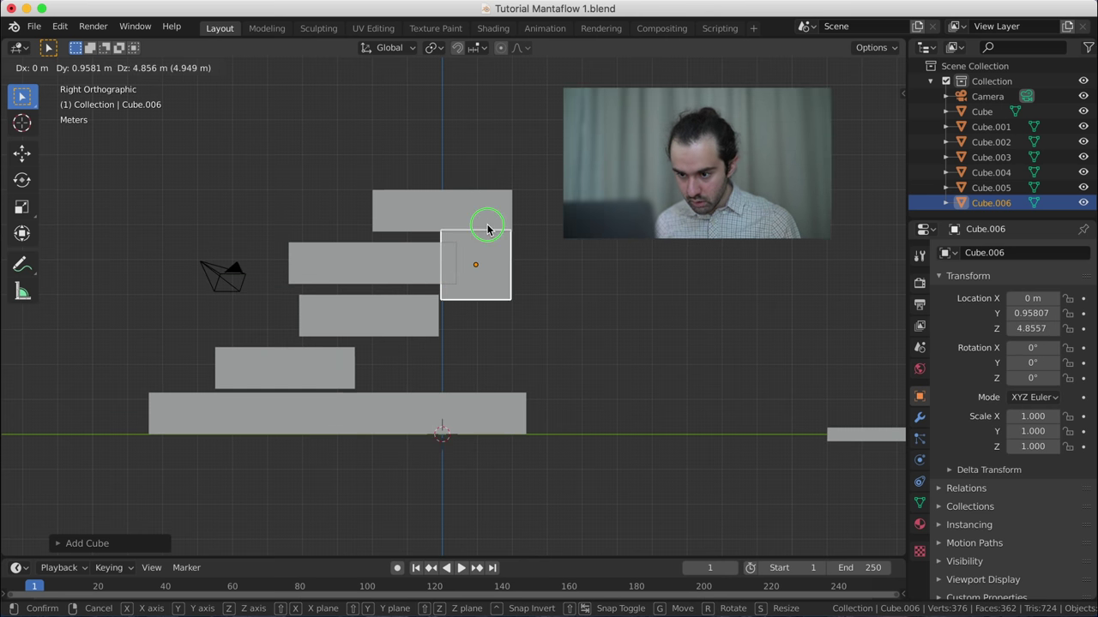
{"action": "scroll", "scroll_direction": "up", "scroll_amount": 3}
{"action": "key", "text": "g"}
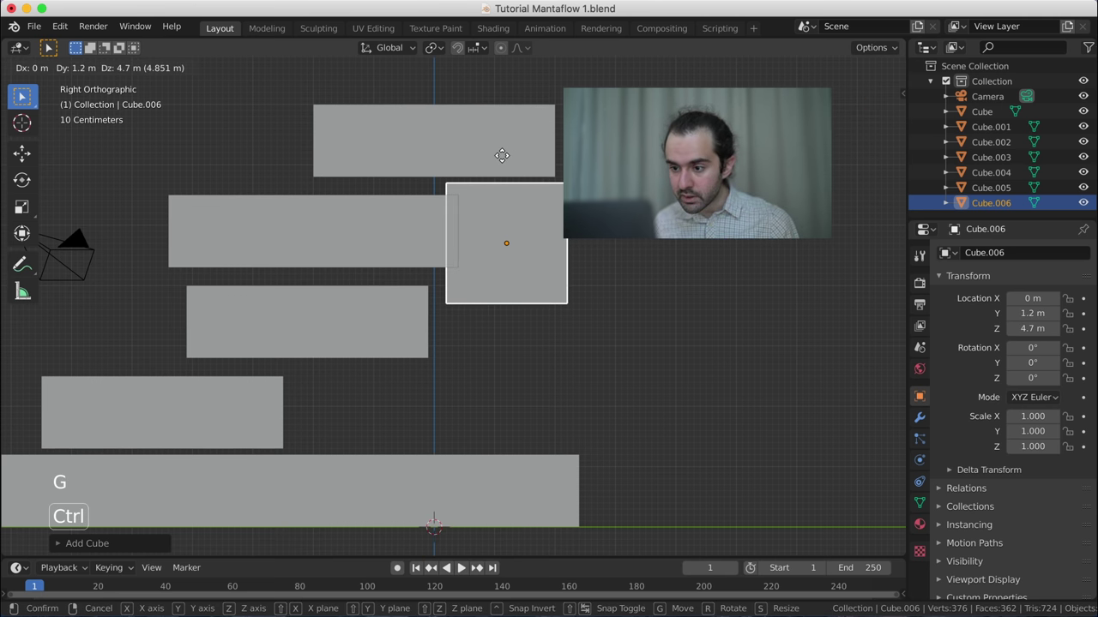
- In Edit Mode, shift the cube's left edge and extend its face down to the base as a 4.8 m pillar
{"action": "key", "text": "Tab"}
{"action": "key", "text": "z"}
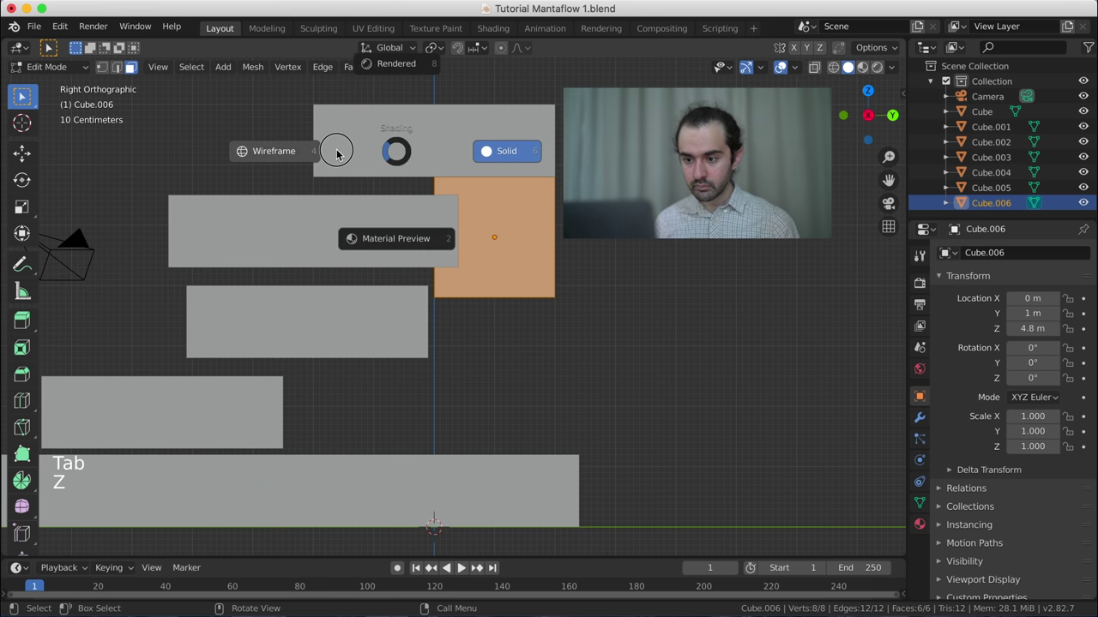
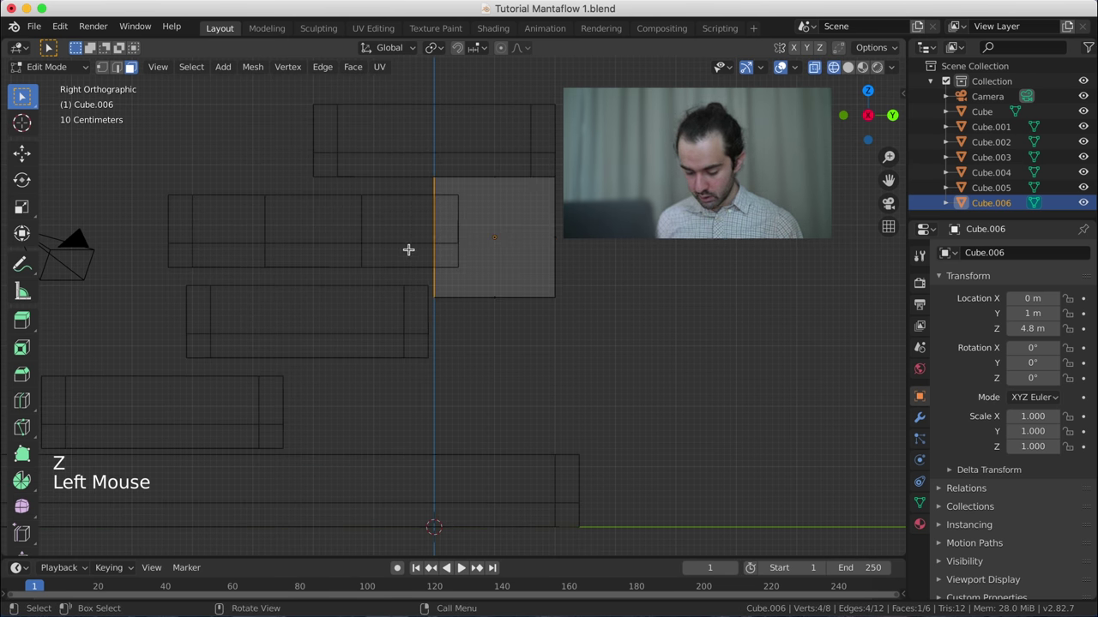
{"action": "key", "text": "g"}
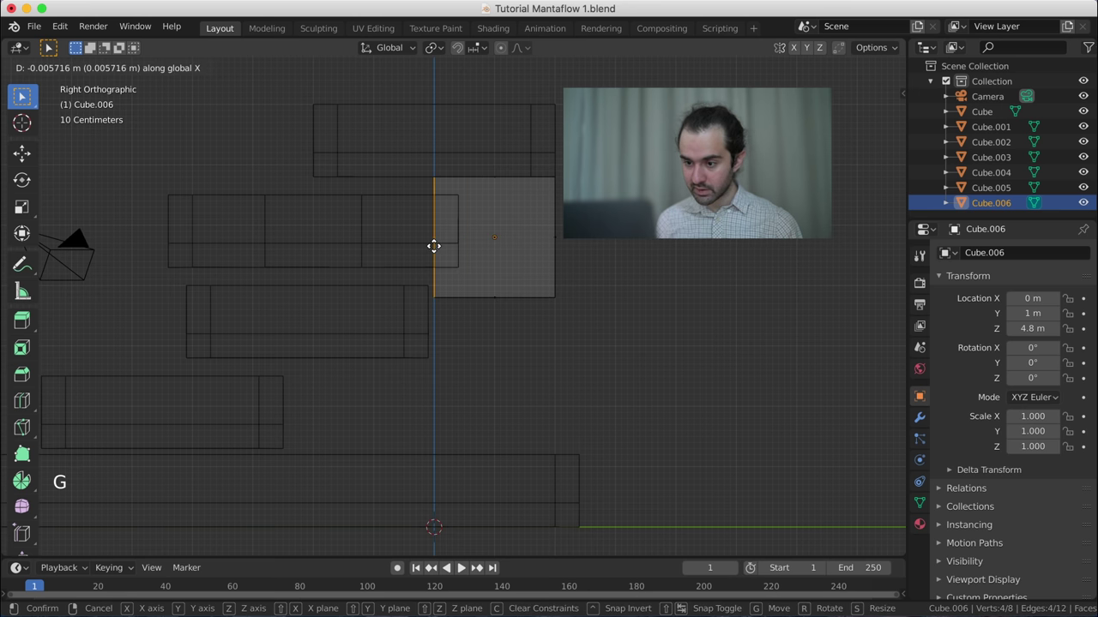
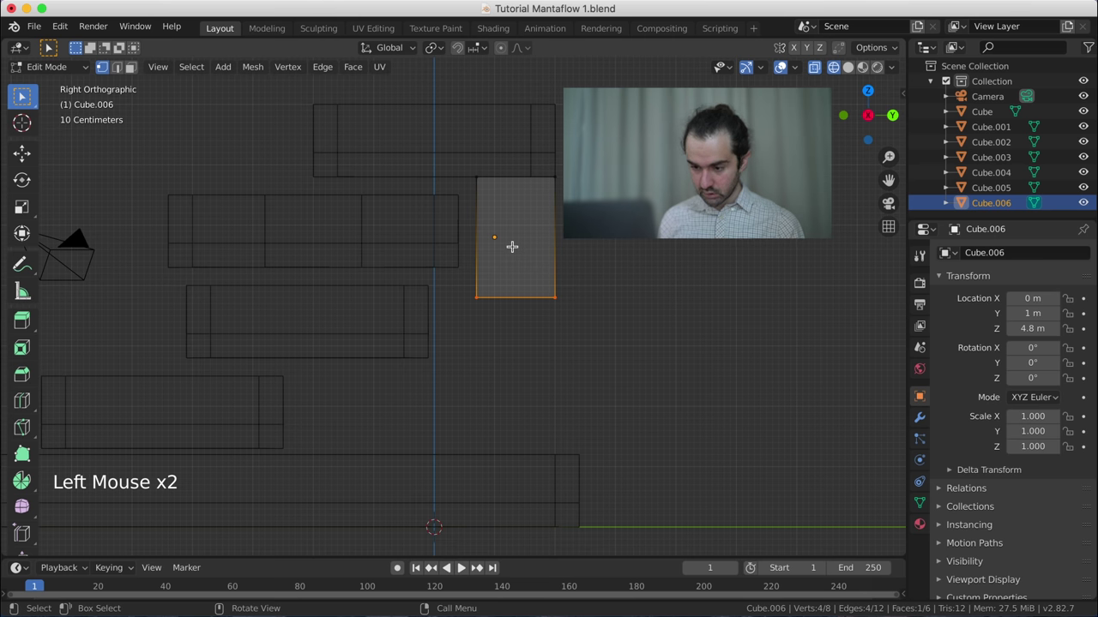
{"action": "key", "text": "g"}
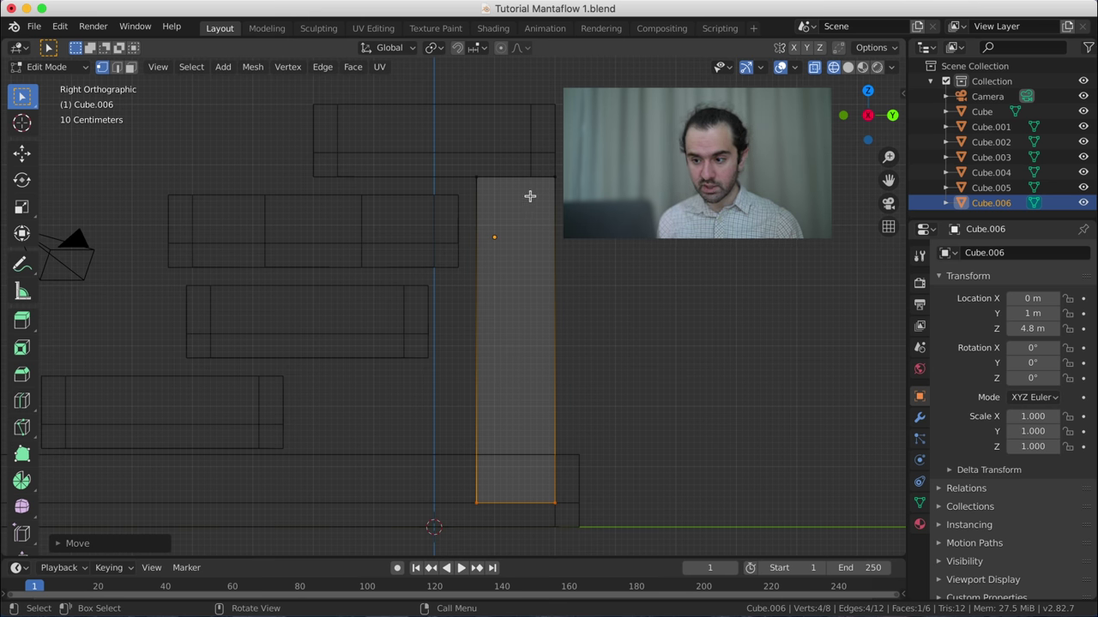
{"action": "key", "text": "Tab"}
- Inspect the pillar in Solid shading, orbiting and viewing it from the top
{"action": "key", "text": "KP_7"}
{"action": "middle_click", "coordinate": [416, 236]}
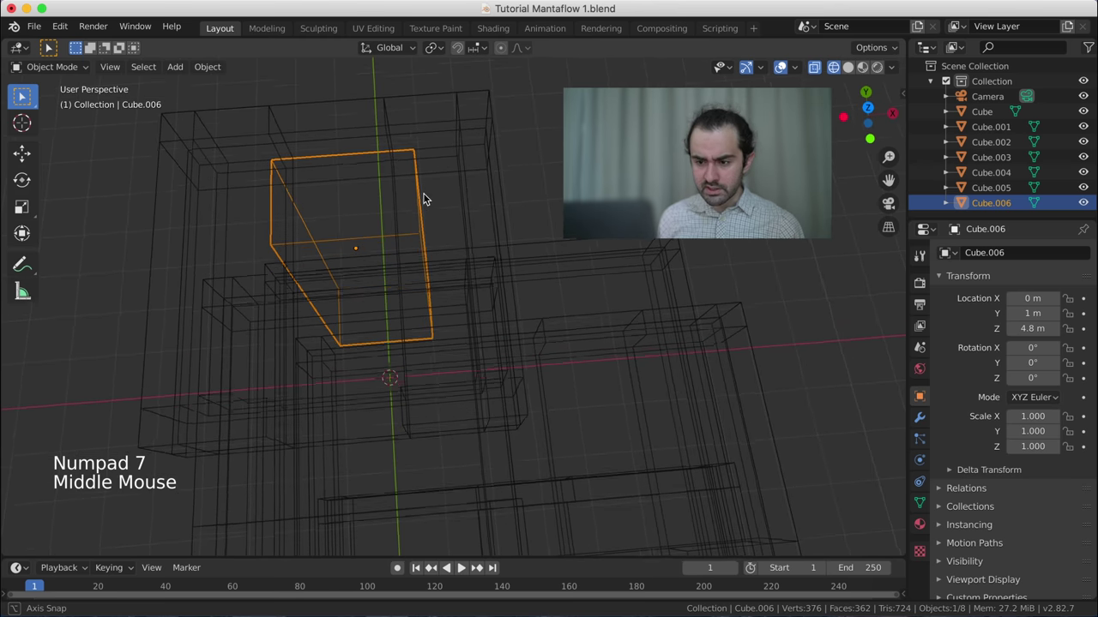
{"action": "scroll", "scroll_direction": "down", "scroll_amount": 3}
{"action": "middle_click", "coordinate": [500, 342]}
{"action": "key", "text": "z"}
{"action": "middle_click", "coordinate": [492, 304]}
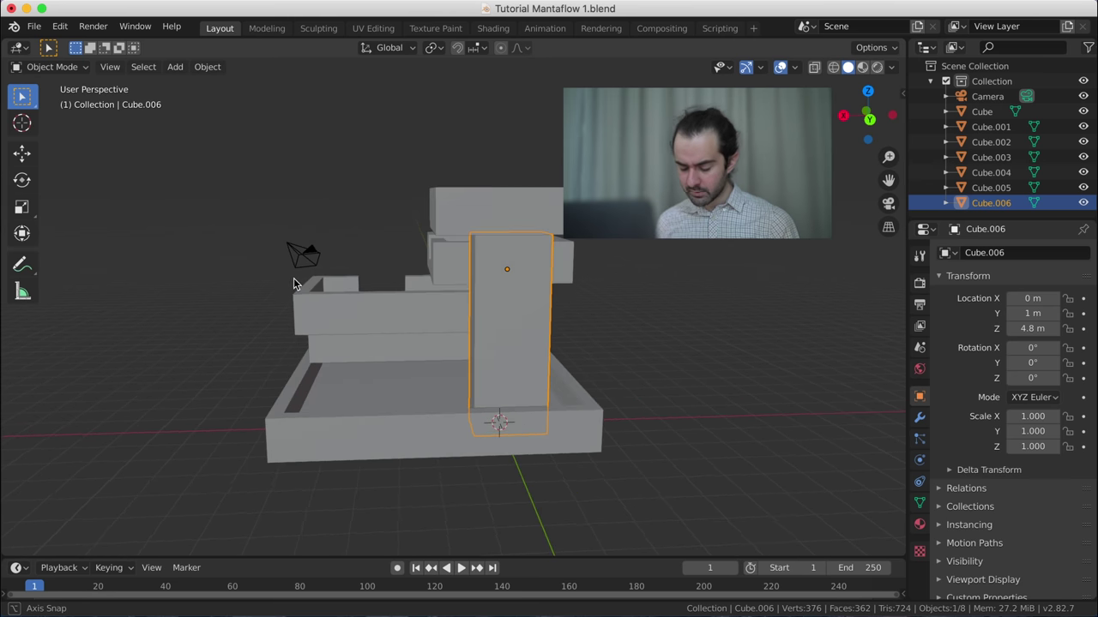
{"action": "key", "text": "KP_7"}
{"action": "scroll", "scroll_direction": "up", "scroll_amount": 3}
{"action": "key", "text": "Tab"}
- Scale the whole Cube.006 mesh 1.3× along X and snap the selection to the grid
{"action": "key", "text": "z"}
{"action": "scroll", "scroll_direction": "up", "scroll_amount": 3}
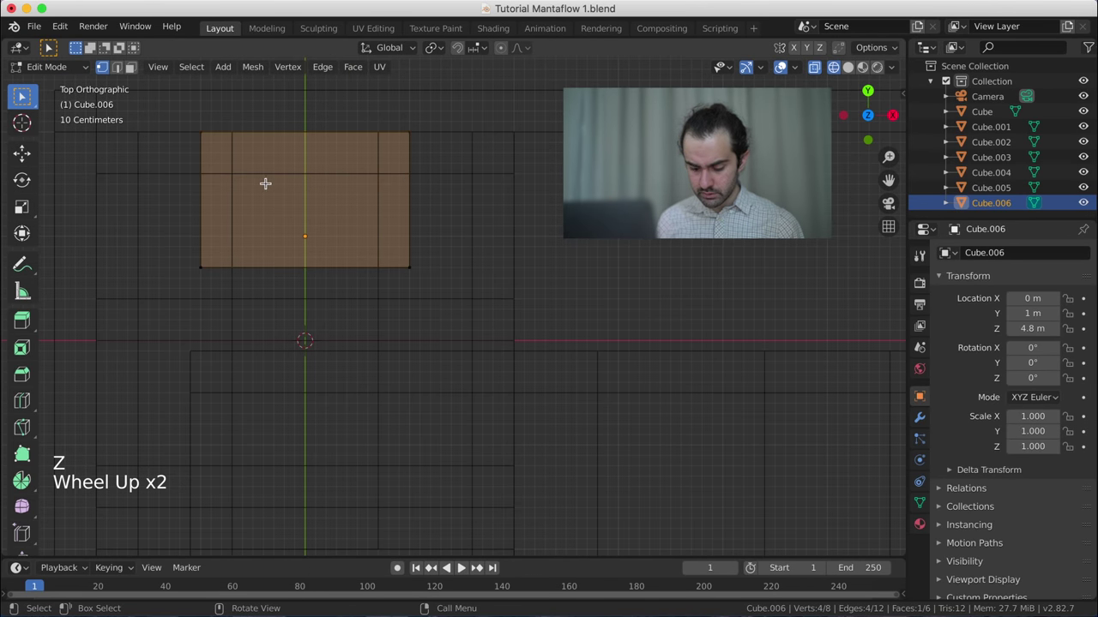
{"action": "key", "text": "a"}
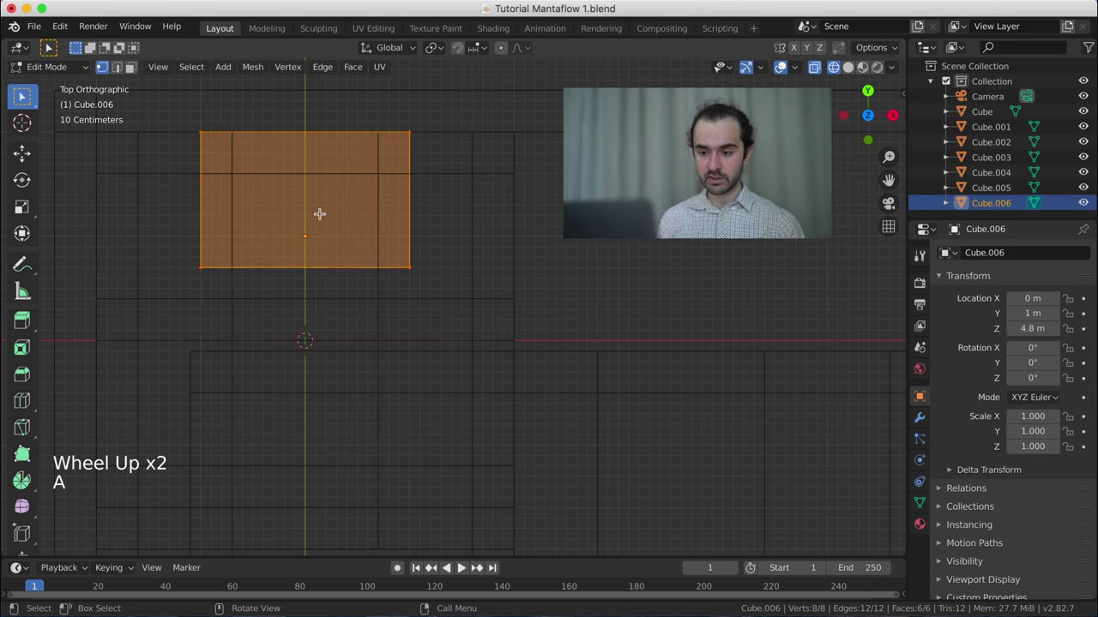
{"action": "key", "text": "s"}
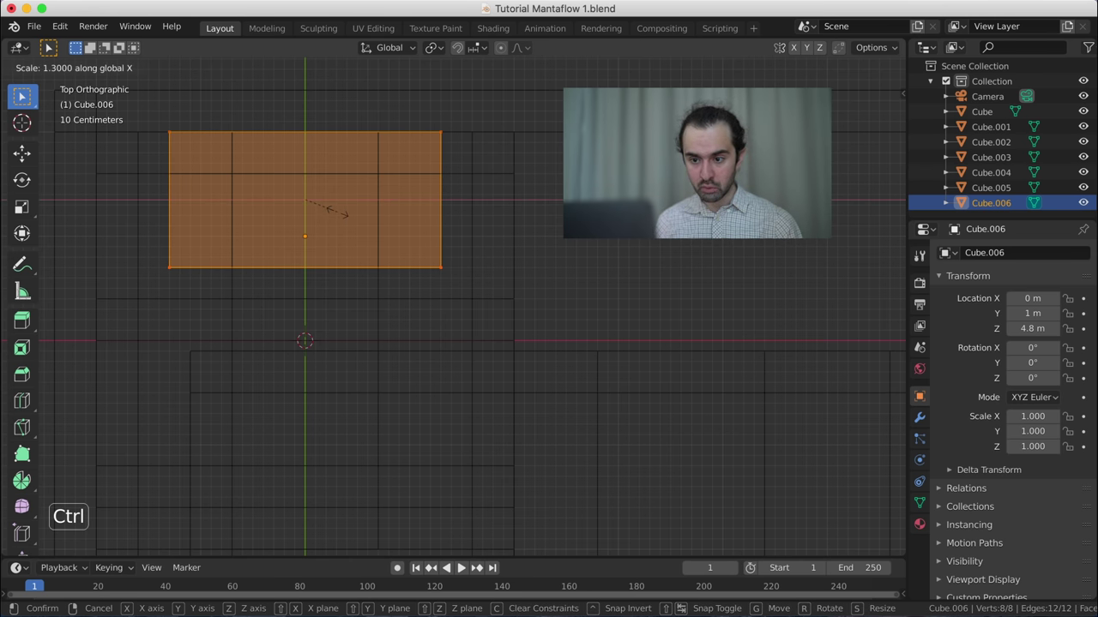
{"action": "key", "text": "shift+s"}
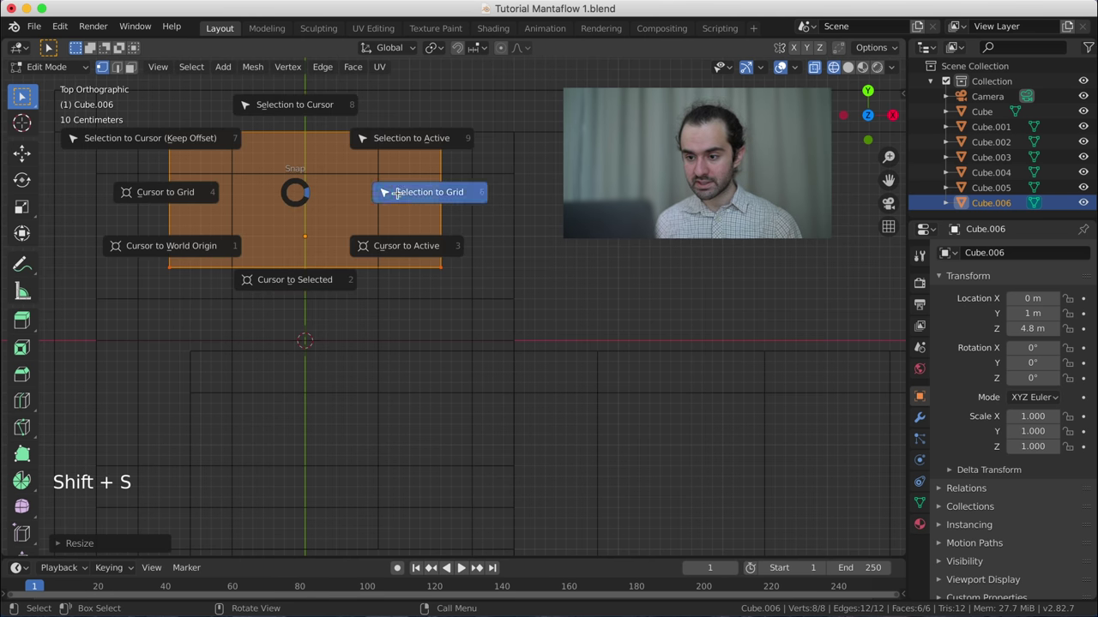
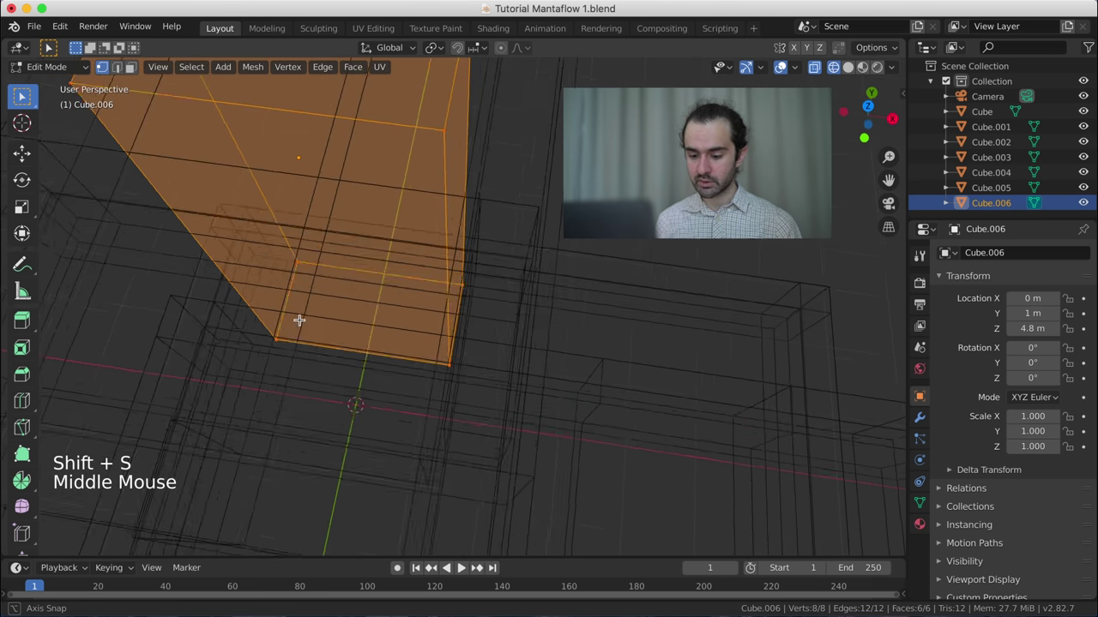
{"action": "key", "text": "Tab"}
- Orbit around the widened pillar and return to a top-down view of it
{"action": "scroll", "scroll_direction": "down", "scroll_amount": 3}
{"action": "middle_click", "coordinate": [296, 323]}
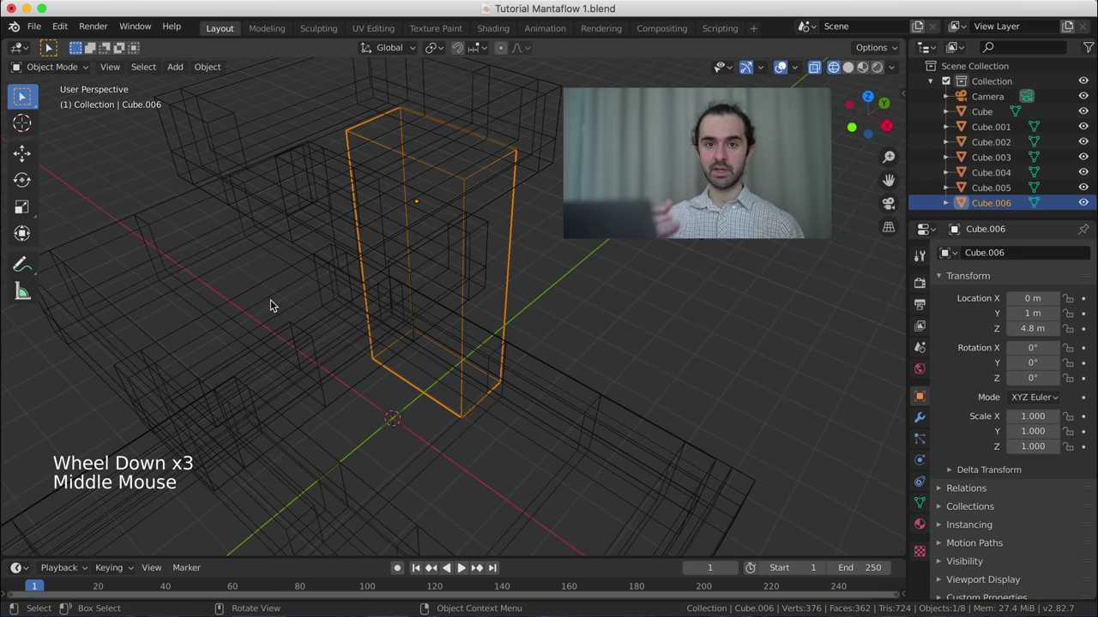
{"action": "scroll", "scroll_direction": "down", "scroll_amount": 3}
{"action": "middle_click", "coordinate": [321, 298]}
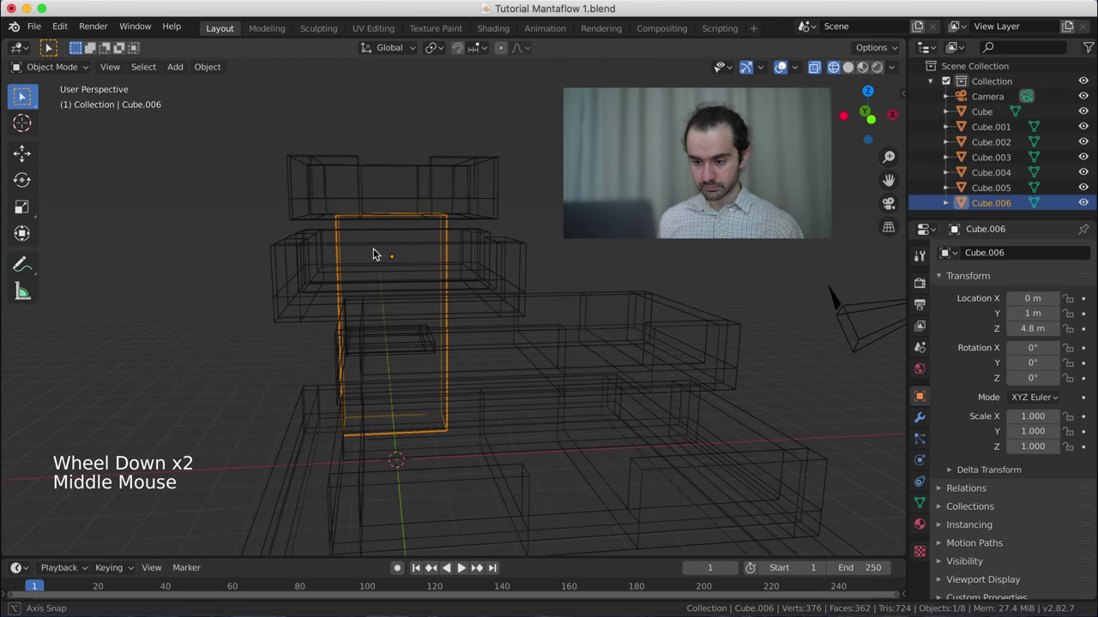
{"action": "key", "text": "KP_7"}
{"action": "scroll", "scroll_direction": "up", "scroll_amount": 3}
{"action": "middle_click", "coordinate": [347, 361]}
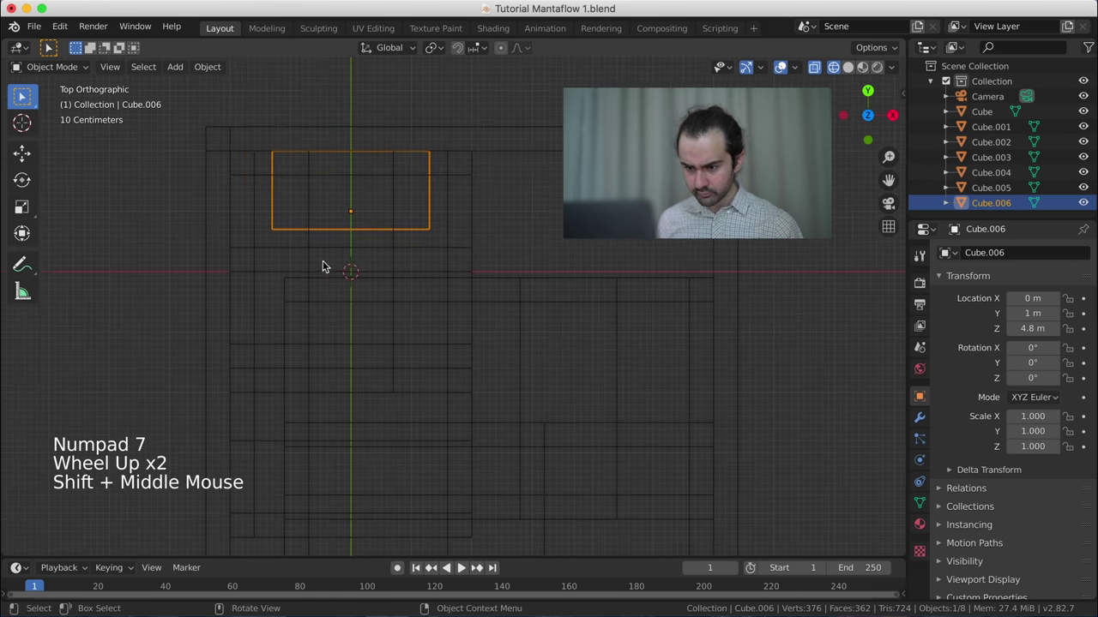
- Duplicate the pillar as Cube.007 and turn the copy 90° about Z
{"action": "key", "text": "shift+d"}
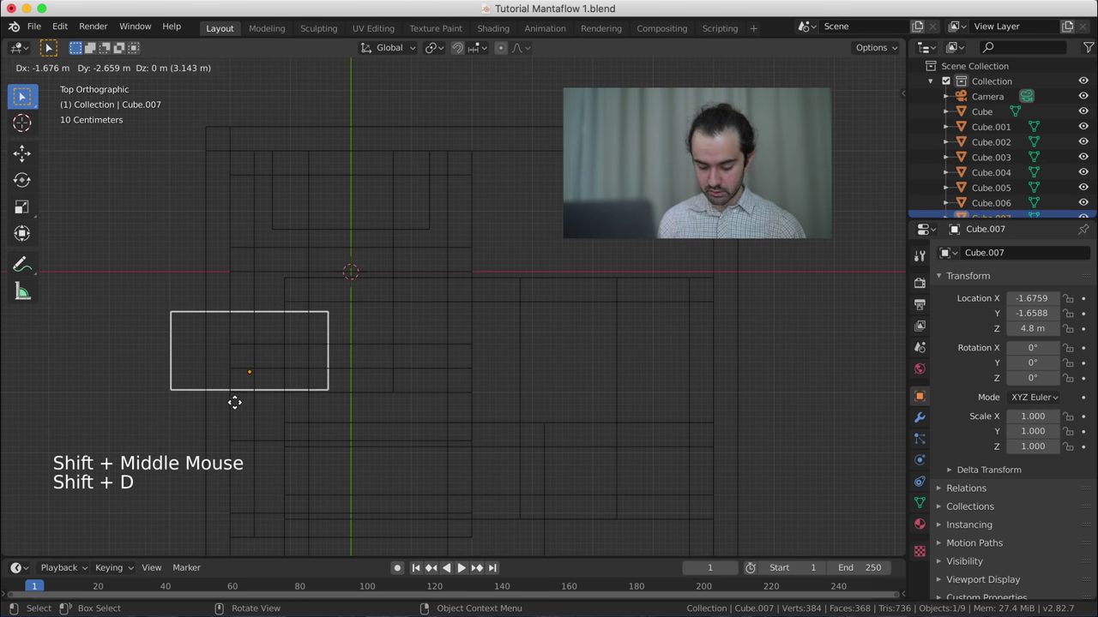
{"action": "key", "text": "r"}
{"action": "middle_click", "coordinate": [294, 436]}
{"action": "scroll", "scroll_direction": "down", "scroll_amount": 3}
{"action": "scroll", "scroll_direction": "up", "scroll_amount": 3}
{"action": "key", "text": "s"}
{"action": "key", "text": "z"}
{"action": "middle_click", "coordinate": [286, 359]}
{"action": "scroll", "scroll_direction": "down", "scroll_amount": 3}
{"action": "key", "text": "KP_1"}
{"action": "scroll", "scroll_direction": "up", "scroll_amount": 3}
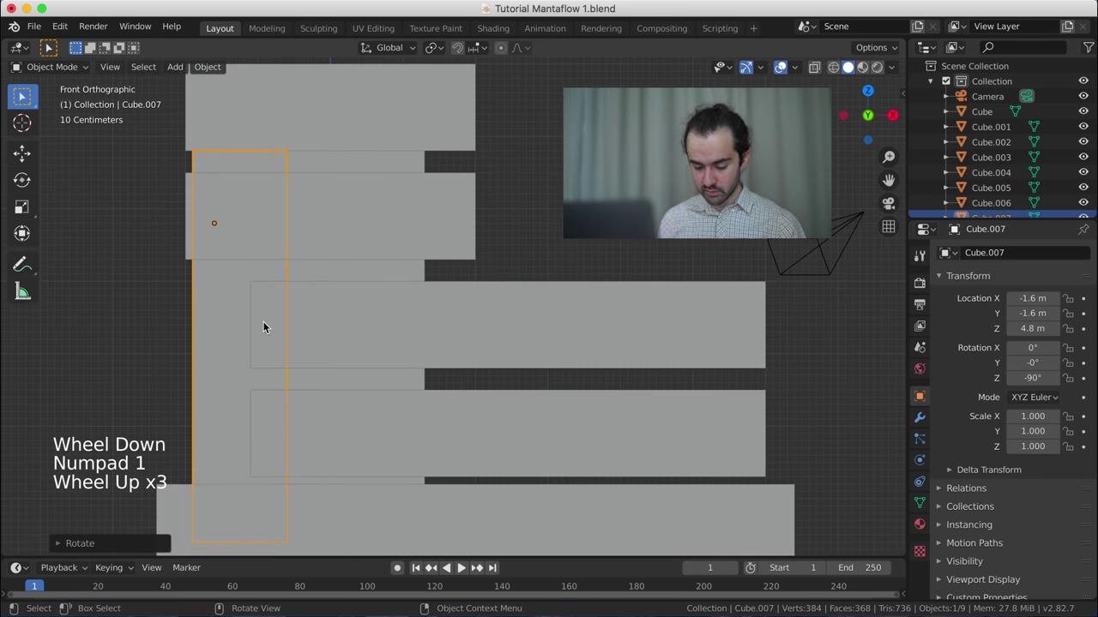
- Lower Cube.007's top face by 1.4 m in Edit Mode and inspect the shortened block
{"action": "key", "text": "Tab"}
{"action": "key", "text": "z"}
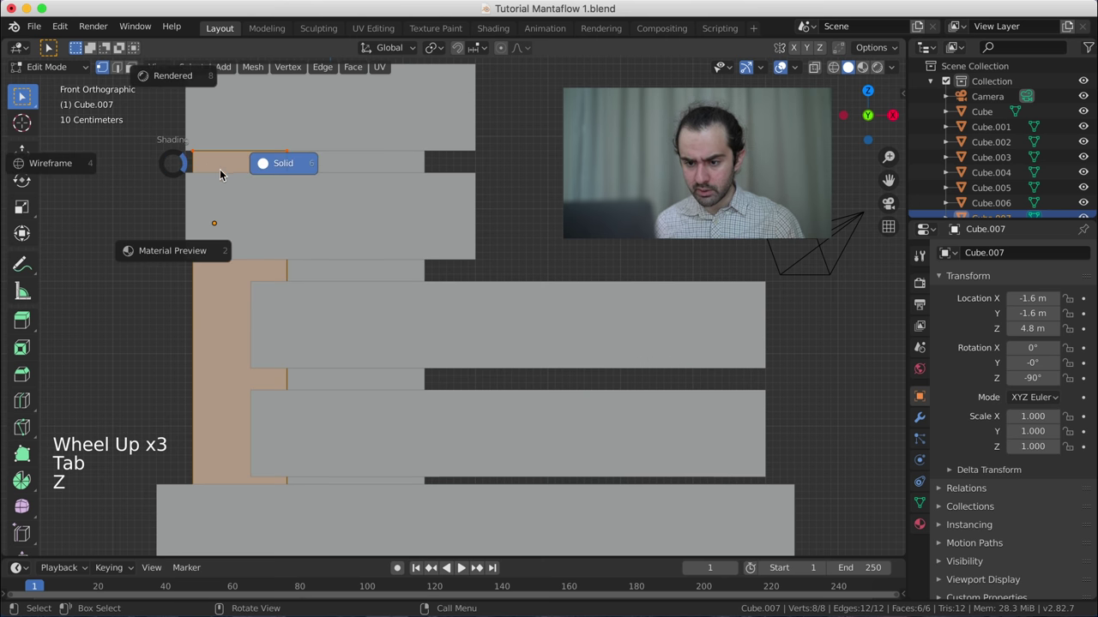
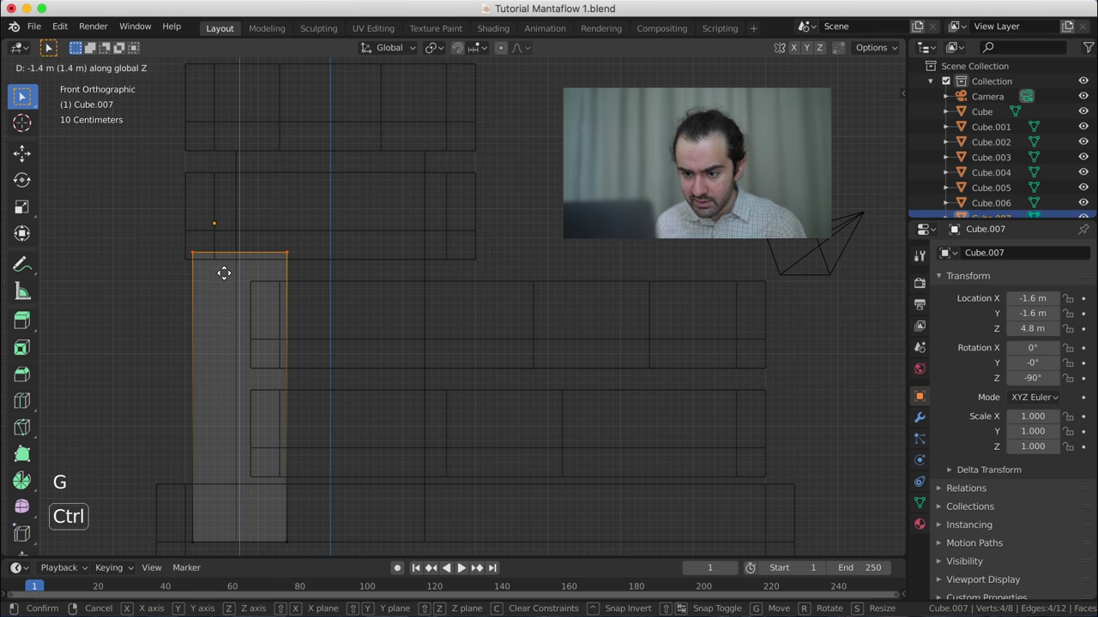
{"action": "scroll", "scroll_direction": "down", "scroll_amount": 3}
{"action": "key", "text": "Tab"}
{"action": "middle_click", "coordinate": [257, 269]}
{"action": "scroll", "scroll_direction": "down", "scroll_amount": 3}
{"action": "middle_click", "coordinate": [325, 313]}
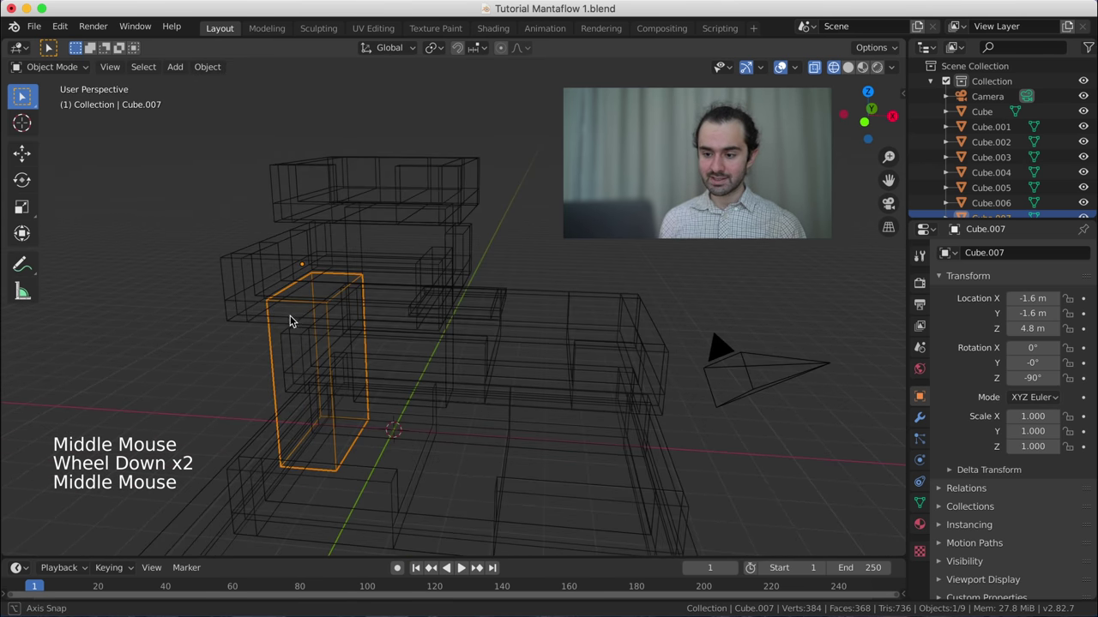
{"action": "scroll", "scroll_direction": "down", "scroll_amount": 3}
{"action": "middle_click", "coordinate": [359, 335]}
{"action": "middle_click", "coordinate": [383, 342]}
{"action": "middle_click", "coordinate": [388, 340]}
{"action": "middle_click", "coordinate": [385, 340]}
{"action": "key", "text": "KP_7"}
{"action": "scroll", "scroll_direction": "up", "scroll_amount": 3}
{"action": "scroll", "scroll_direction": "up", "scroll_amount": 3}
{"action": "key", "text": "Return"}
{"action": "key", "text": "Return"}
- From top view, slide Cube.007 along X toward -1.7 m near Y -1.6 m
{"action": "middle_click", "coordinate": [365, 342]}
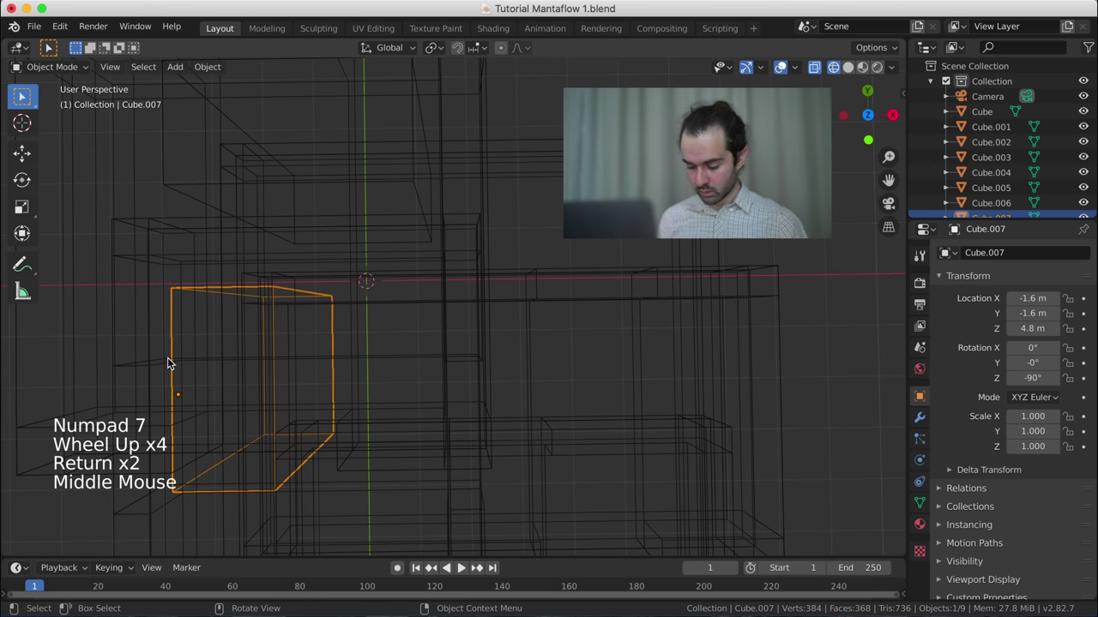
{"action": "key", "text": "KP_7"}
{"action": "middle_click", "coordinate": [160, 343]}
{"action": "scroll", "scroll_direction": "up", "scroll_amount": 3}
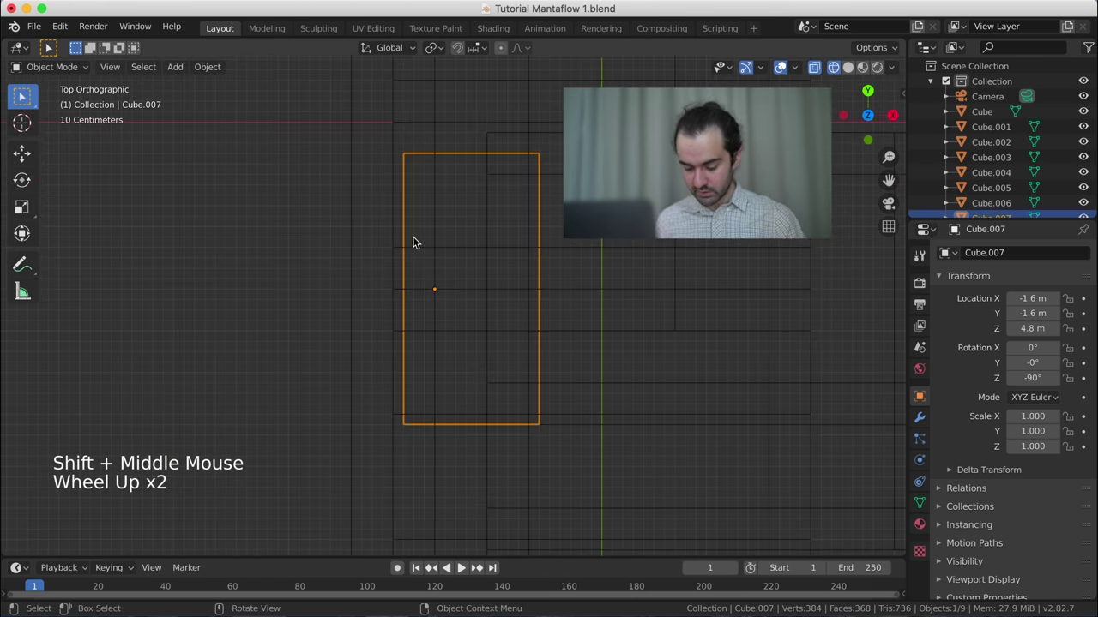
{"action": "key", "text": "g"}
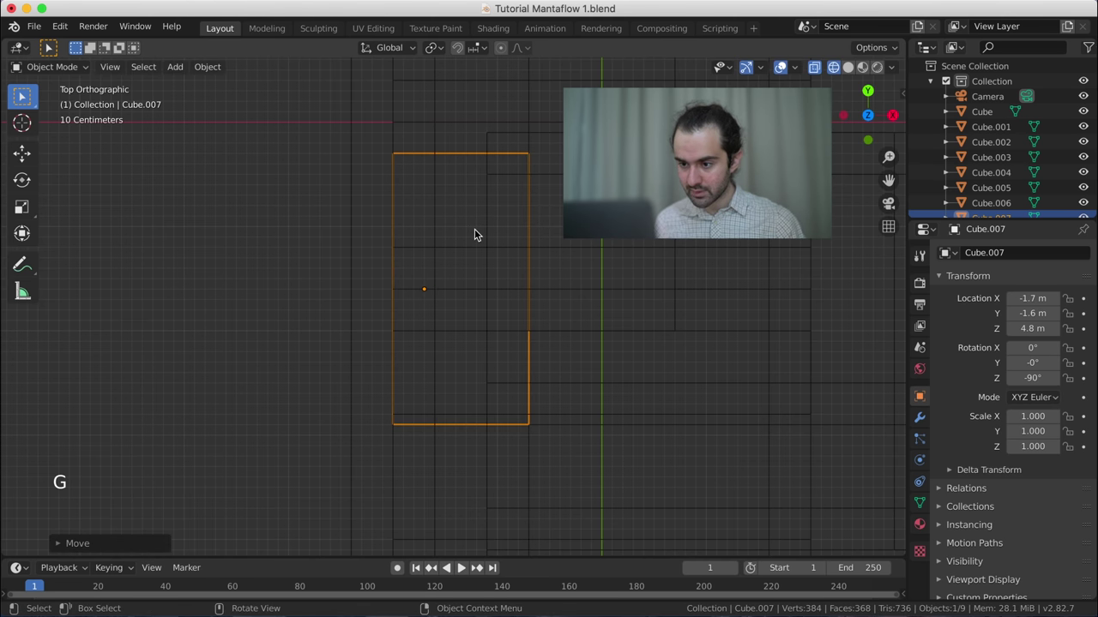
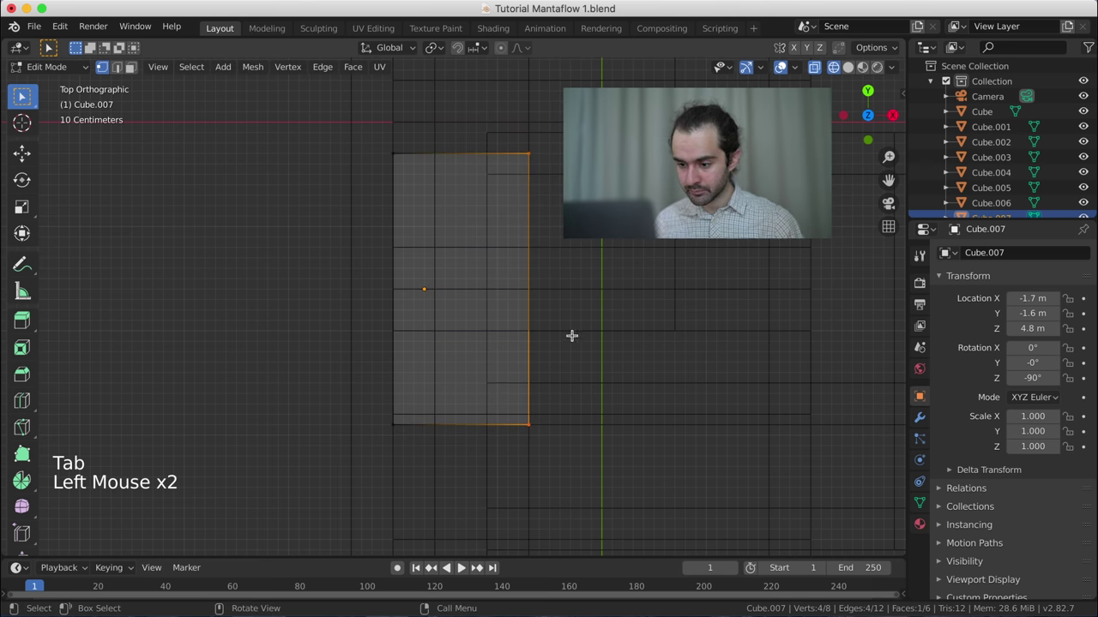
- Pull Cube.007's side face in 0.3 m along X to narrow the block
{"action": "key", "text": "g"}
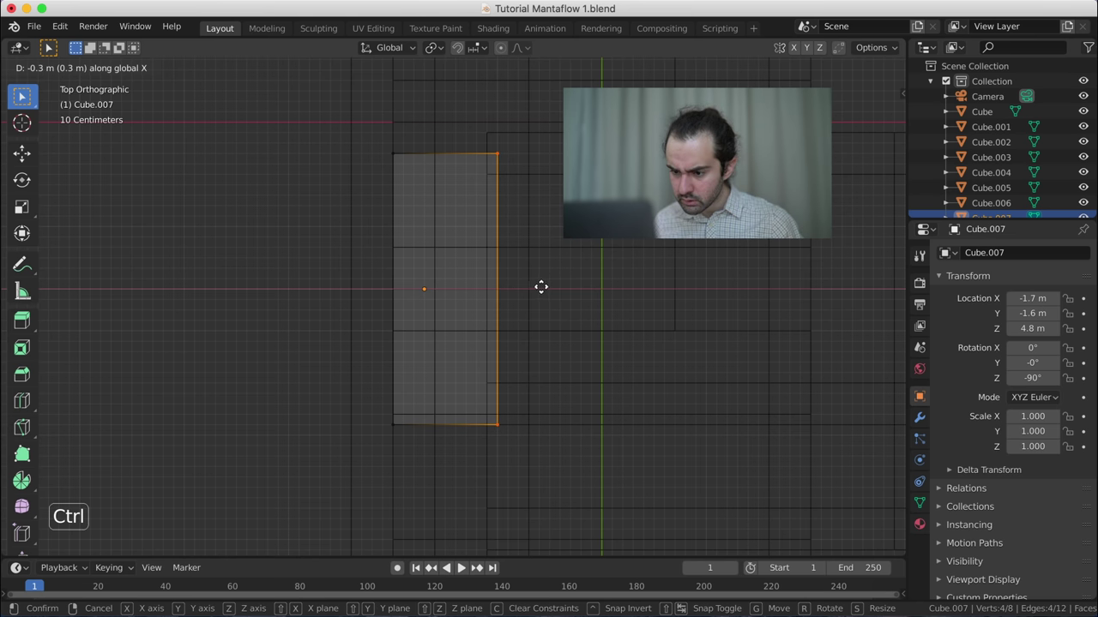
{"action": "key", "text": "Tab"}
{"action": "middle_click", "coordinate": [516, 330]}
{"action": "key", "text": "z"}
{"action": "scroll", "scroll_direction": "down", "scroll_amount": 3}
{"action": "middle_click", "coordinate": [535, 306]}
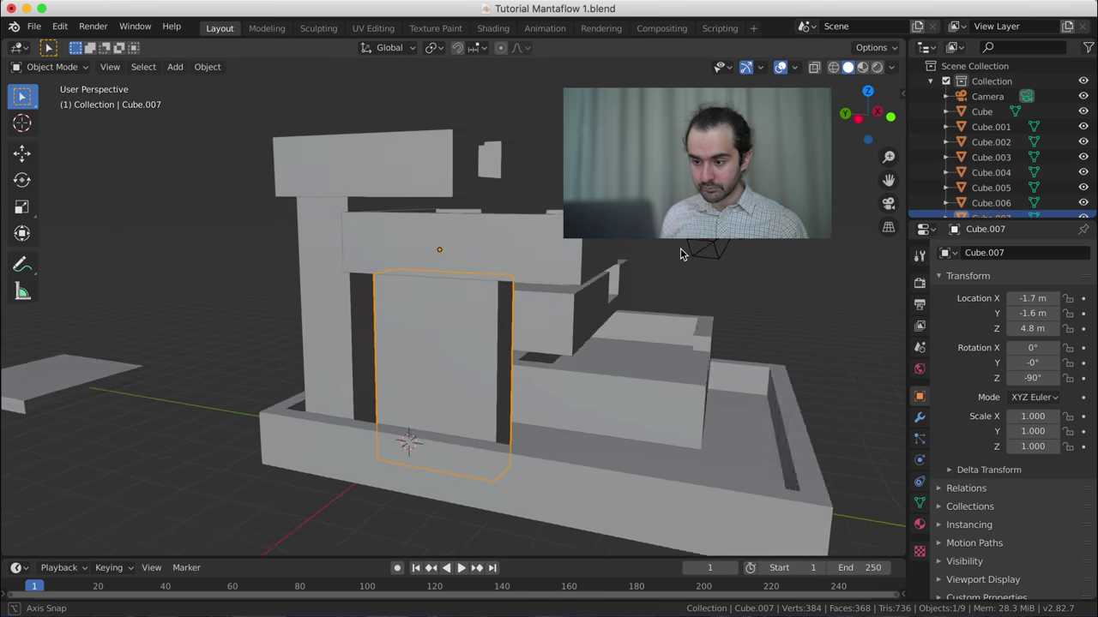
- Move Cube.007 along Y to -1.9 m and check it from side and top views
{"action": "key", "text": "KP_3"}
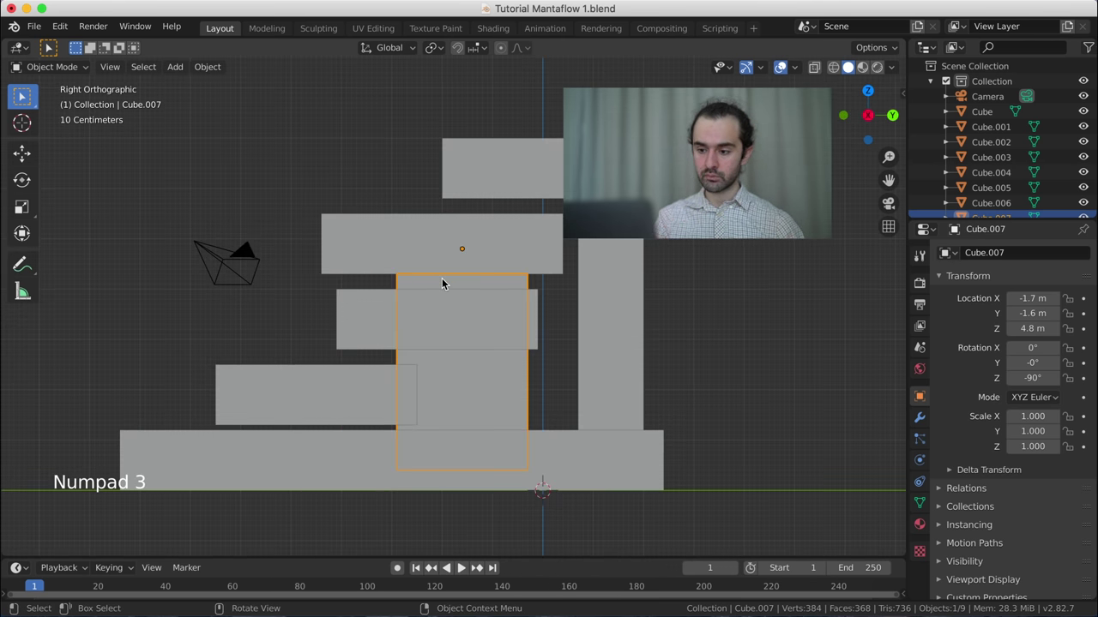
{"action": "middle_click", "coordinate": [445, 284]}
{"action": "key", "text": "ctrl+KP_3"}
{"action": "scroll", "scroll_direction": "up", "scroll_amount": 3}
{"action": "scroll", "scroll_direction": "up", "scroll_amount": 3}
{"action": "key", "text": "g"}
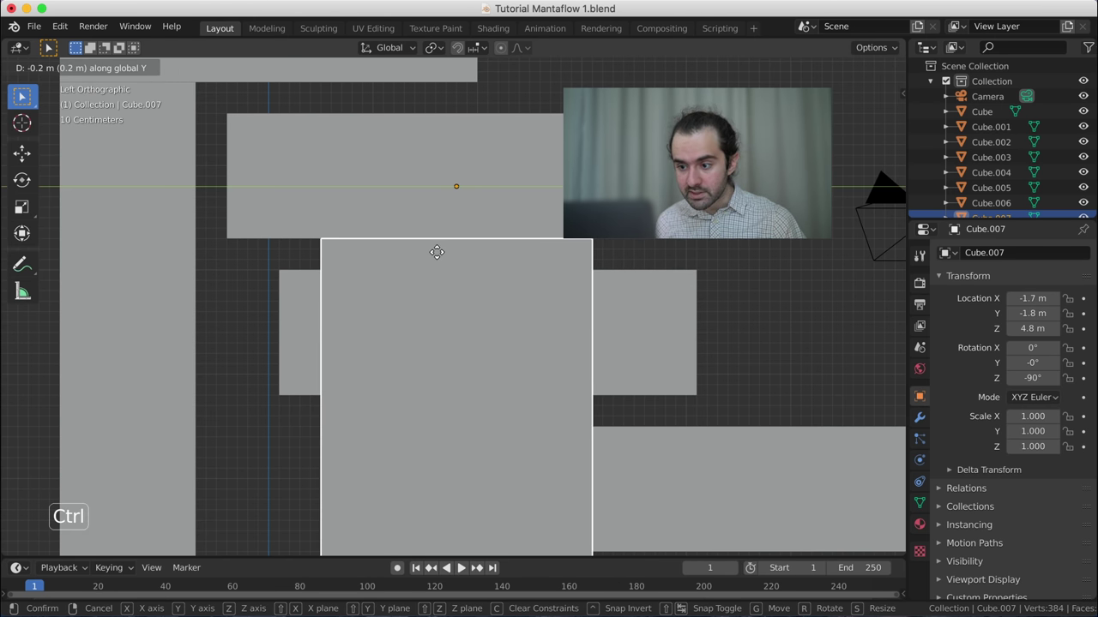
{"action": "middle_click", "coordinate": [496, 284]}
{"action": "scroll", "scroll_direction": "down", "scroll_amount": 3}
{"action": "middle_click", "coordinate": [543, 349]}
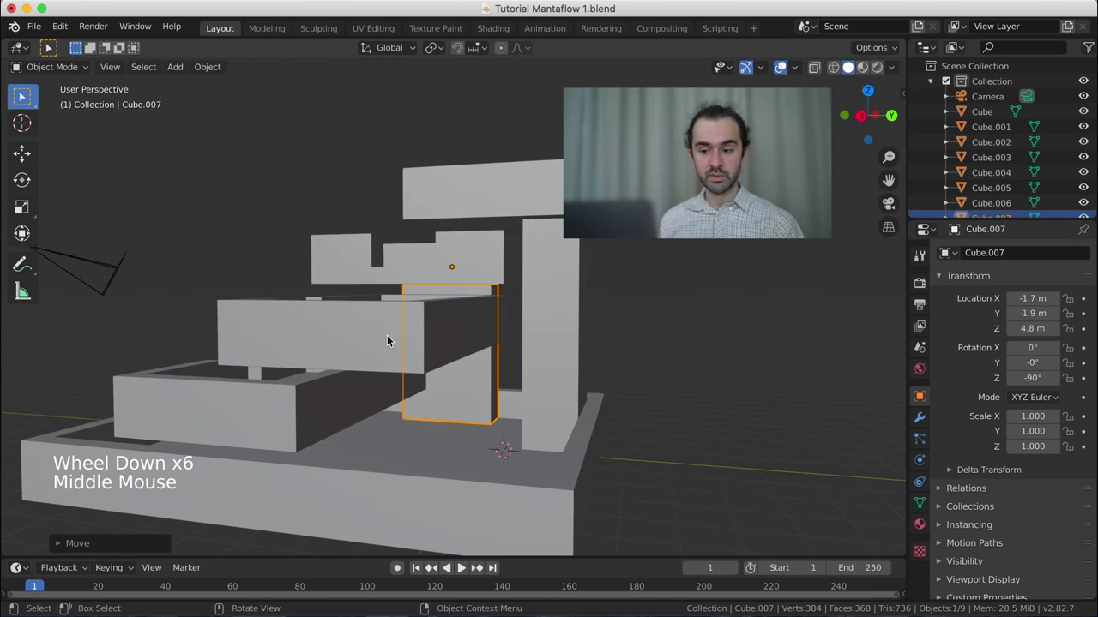
{"action": "key", "text": "KP_7"}
{"action": "scroll", "scroll_direction": "up", "scroll_amount": 3}
- Duplicate the block as Cube.008 and rotate the copy a further 90°
{"action": "key", "text": "shift+d"}
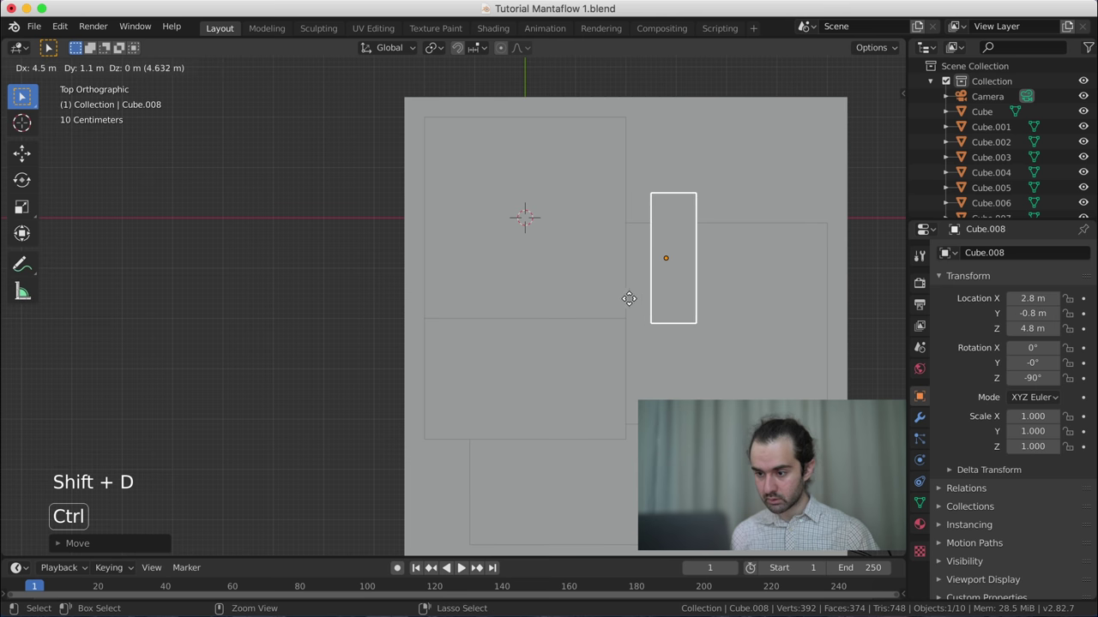
{"action": "key", "text": "r"}
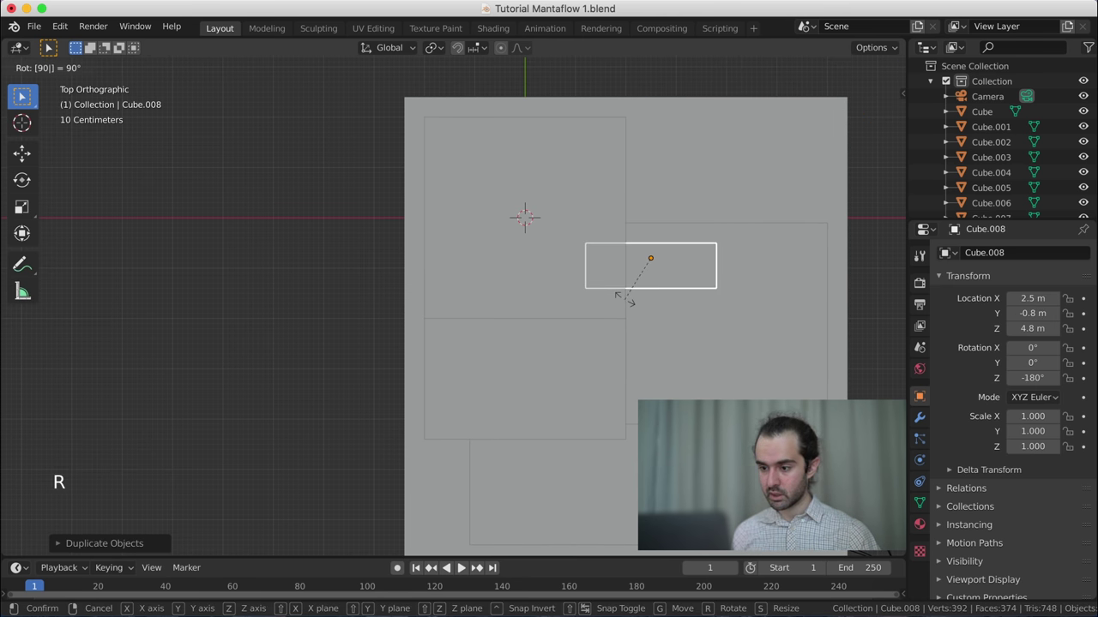
{"action": "key", "text": "KP_3"}
{"action": "scroll", "scroll_direction": "up", "scroll_amount": 3}
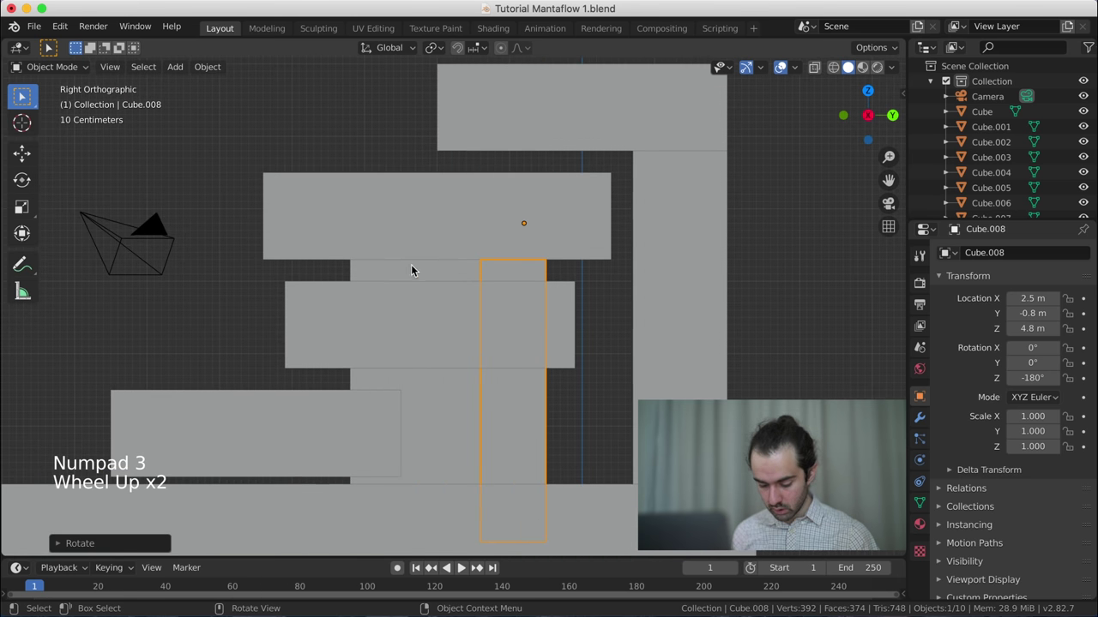
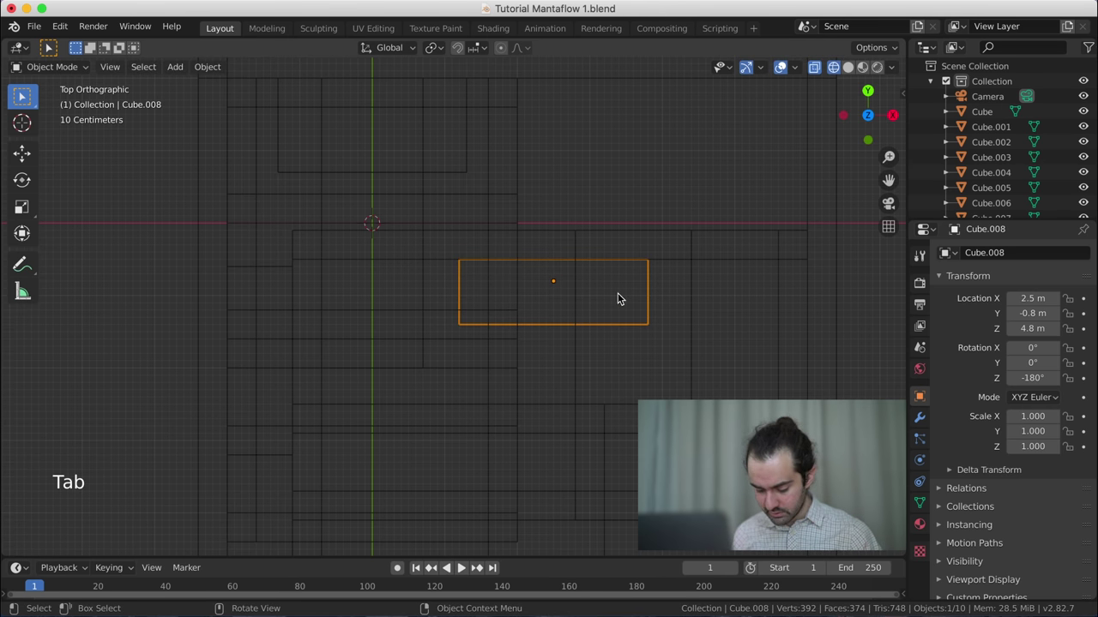
- Reposition Cube.008 among the tiers at about X 2.3 m, Y -0.7 m
{"action": "key", "text": "g"}
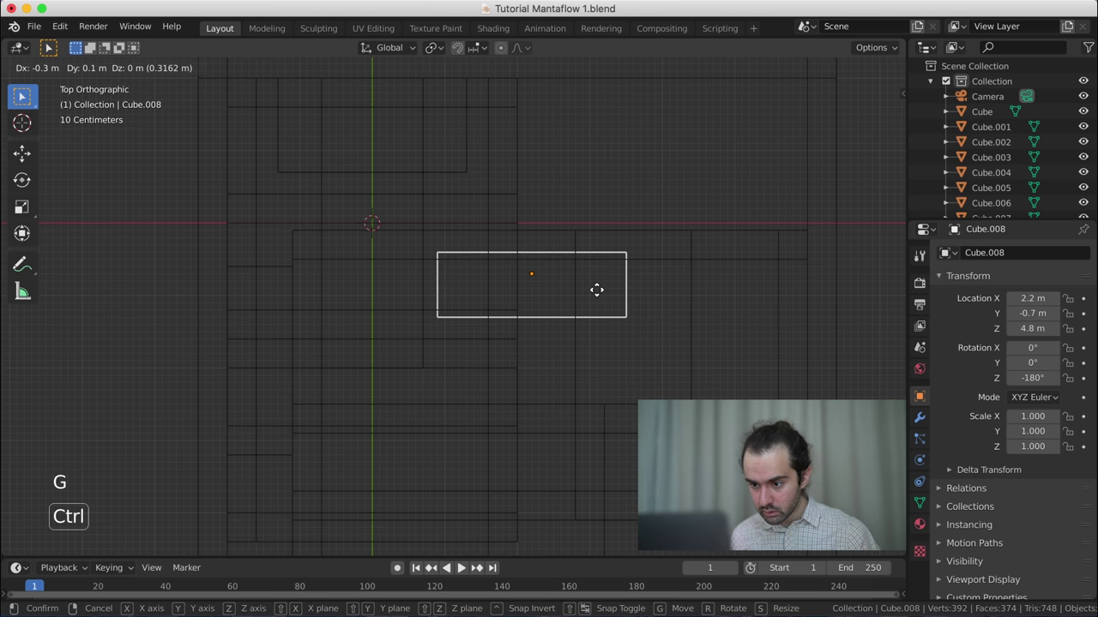
{"action": "scroll", "scroll_direction": "up", "scroll_amount": 3}
{"action": "scroll", "scroll_direction": "down", "scroll_amount": 3}
{"action": "scroll", "scroll_direction": "up", "scroll_amount": 3}
{"action": "key", "text": "g"}
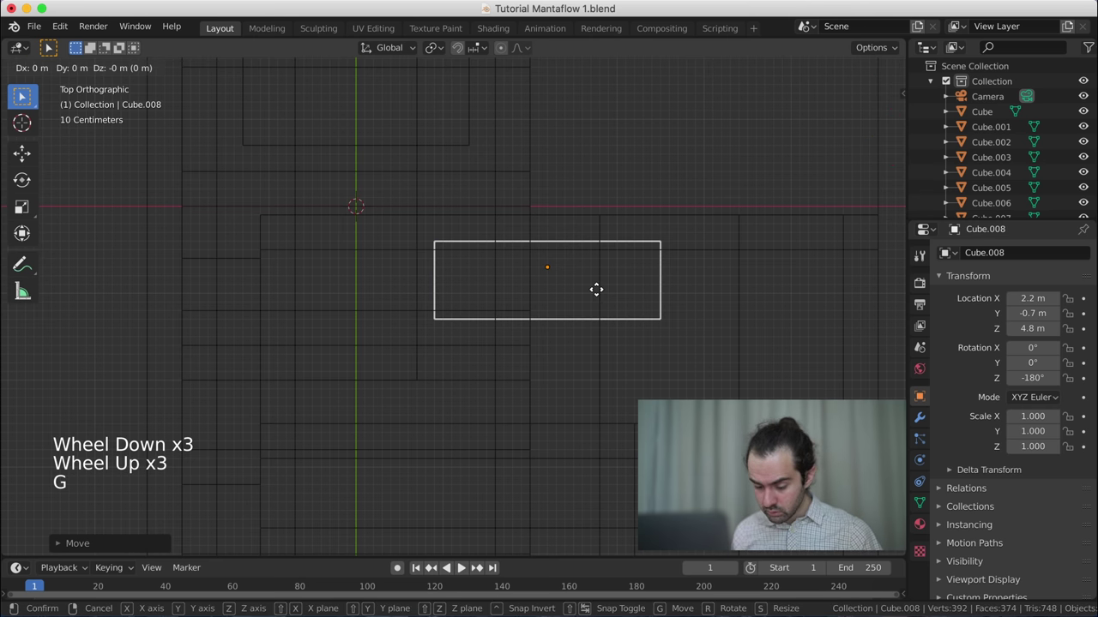
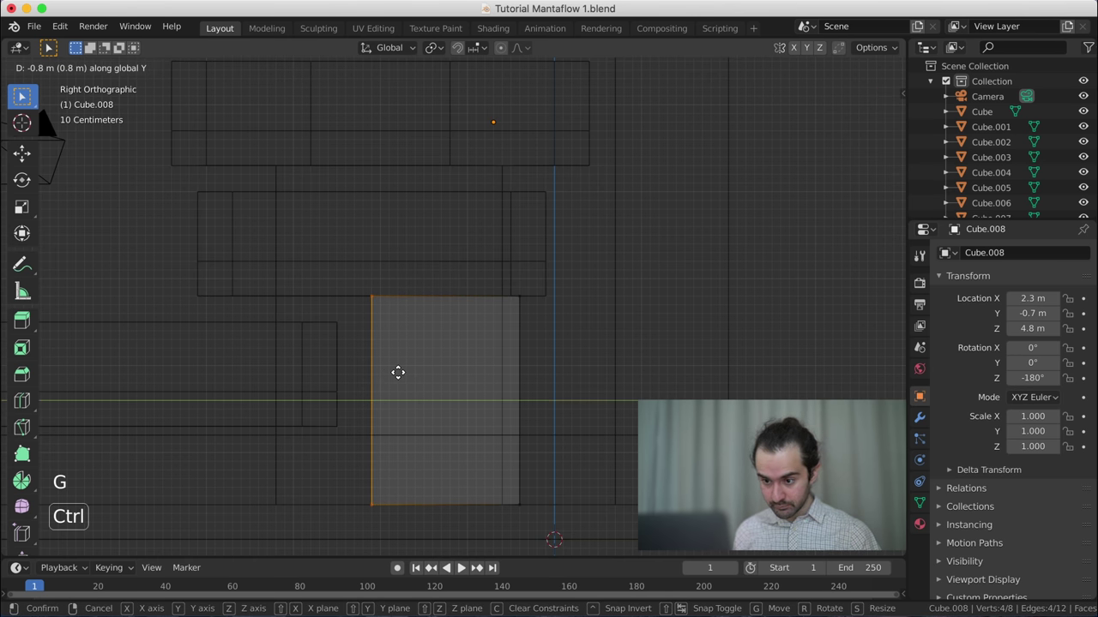
- Scale Cube.008's whole mesh exactly 2× along X into a slab and snap it
{"action": "key", "text": "KP_7"}
{"action": "key", "text": "a"}
{"action": "key", "text": "s"}
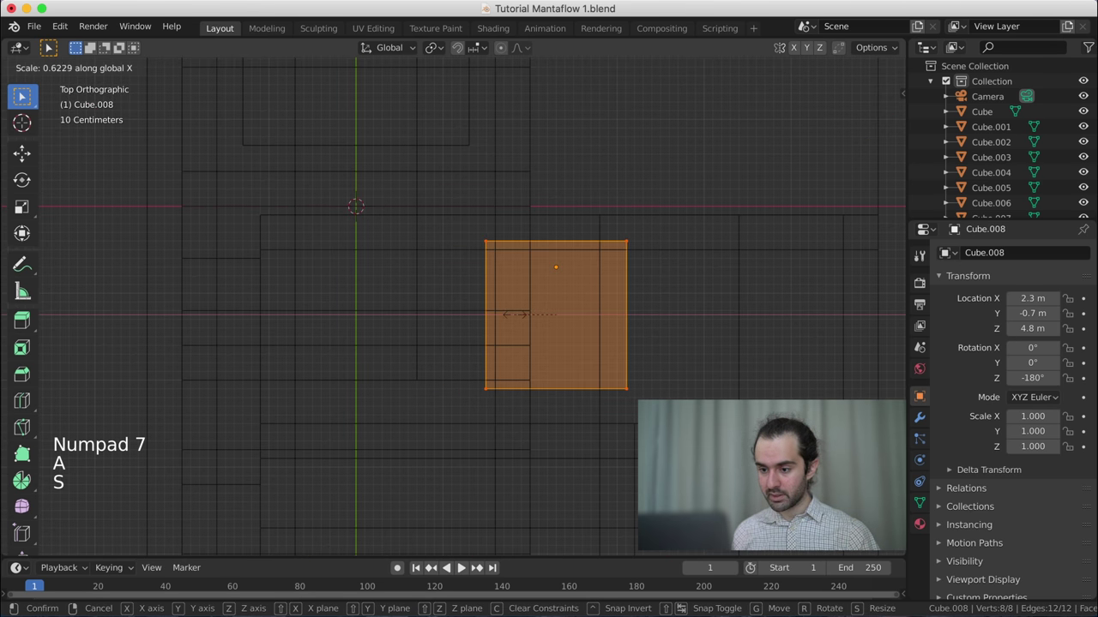
{"action": "key", "text": "s"}
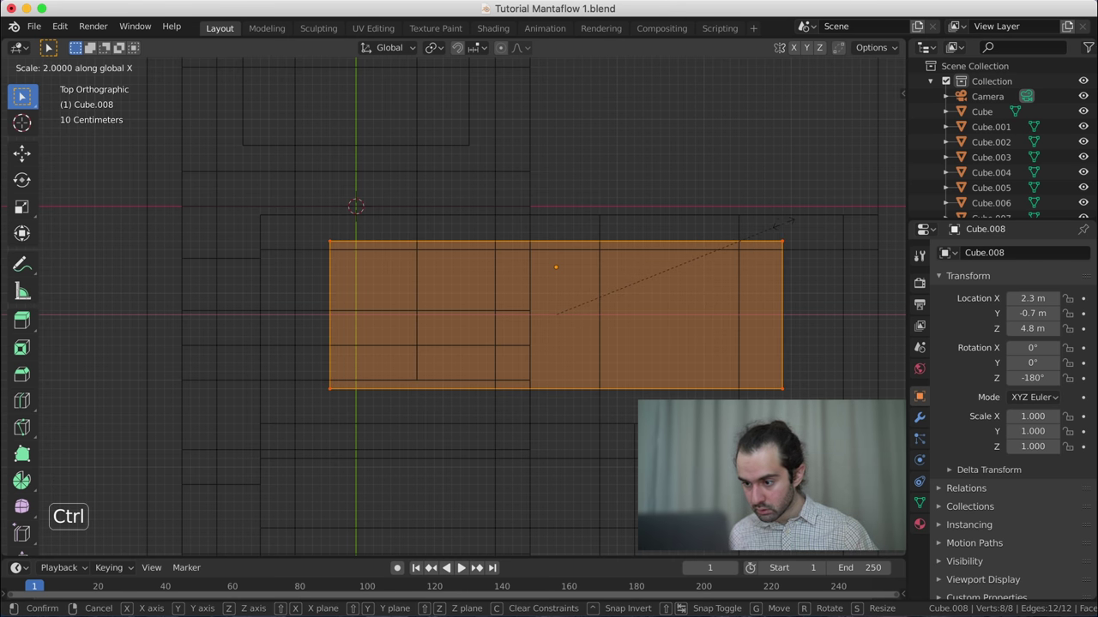
{"action": "key", "text": "shift+s"}
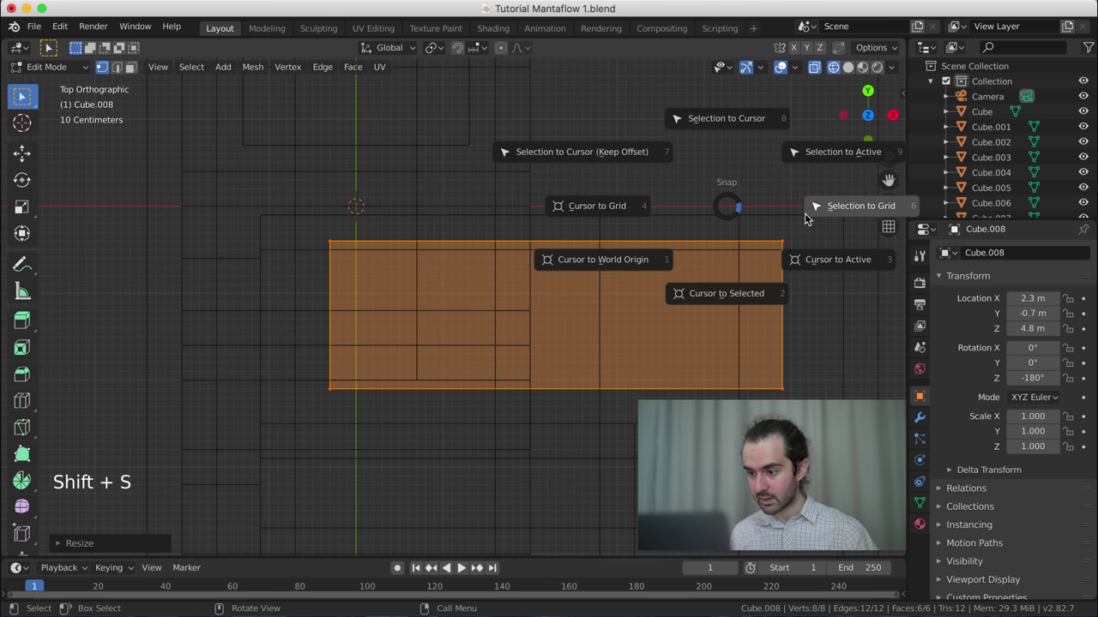
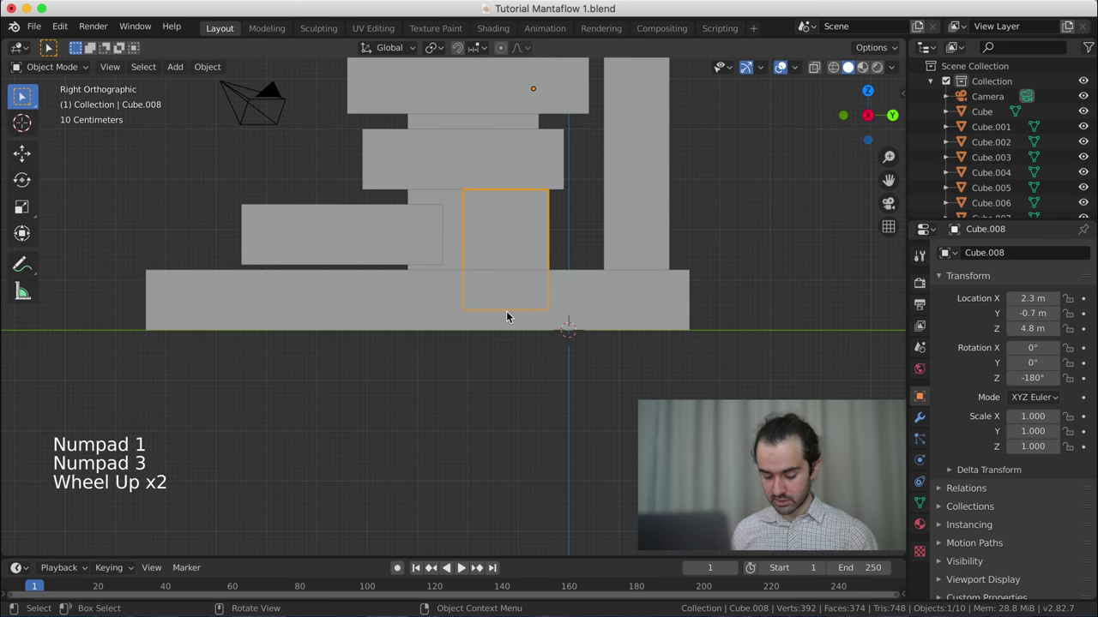
- Duplicate the slab as Cube.009 onto the opposite side at Y -4.1 m
{"action": "scroll", "scroll_direction": "up", "scroll_amount": 3}
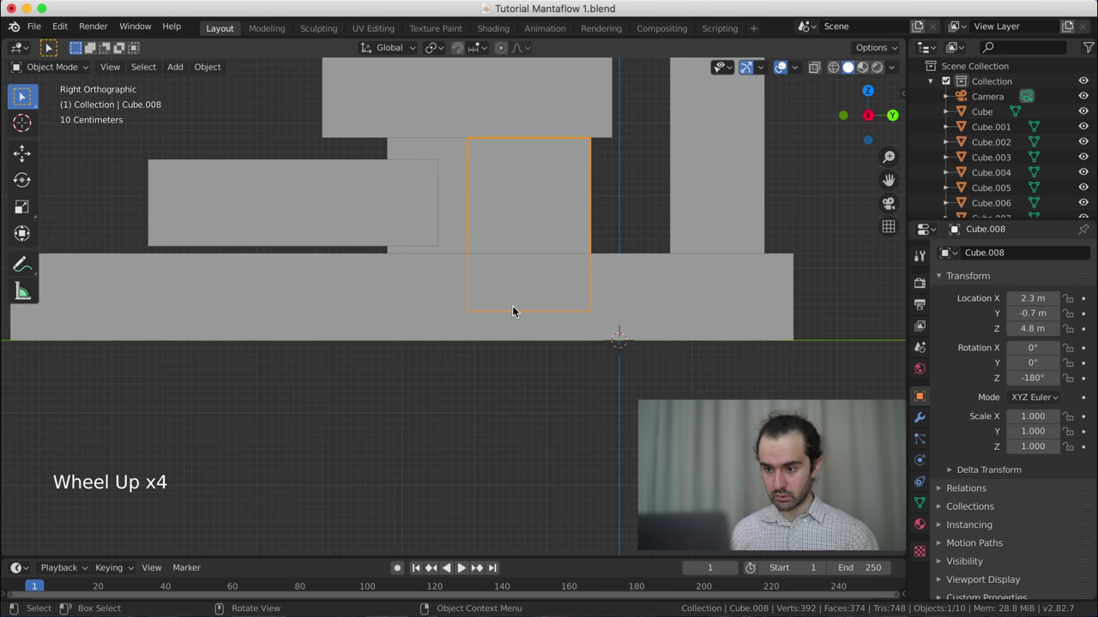
{"action": "key", "text": "shift+d"}
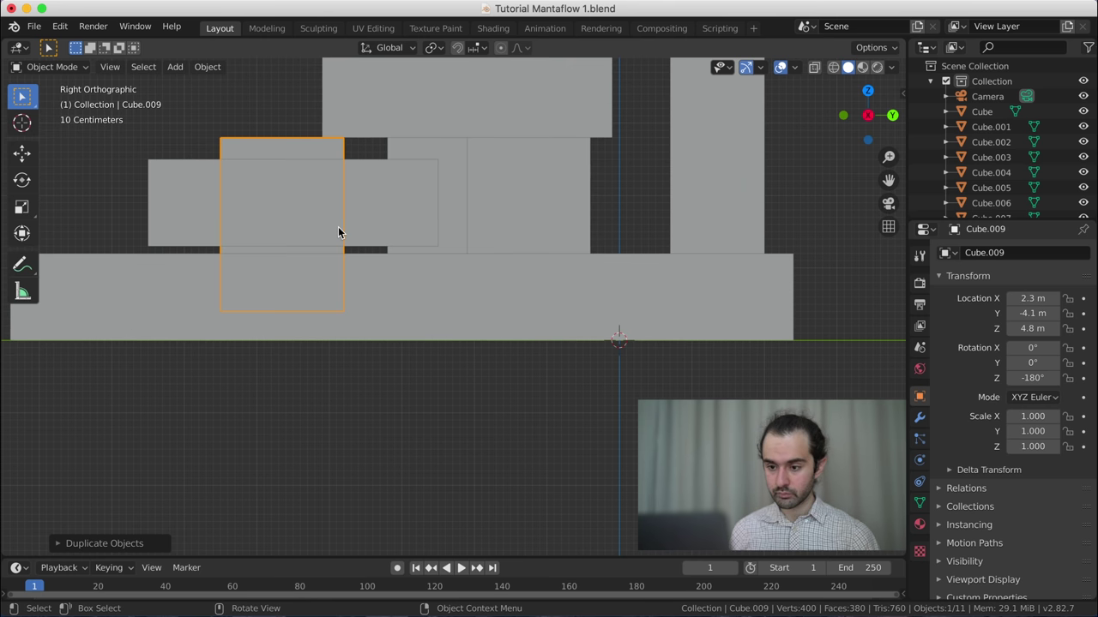
{"action": "key", "text": "Tab"}
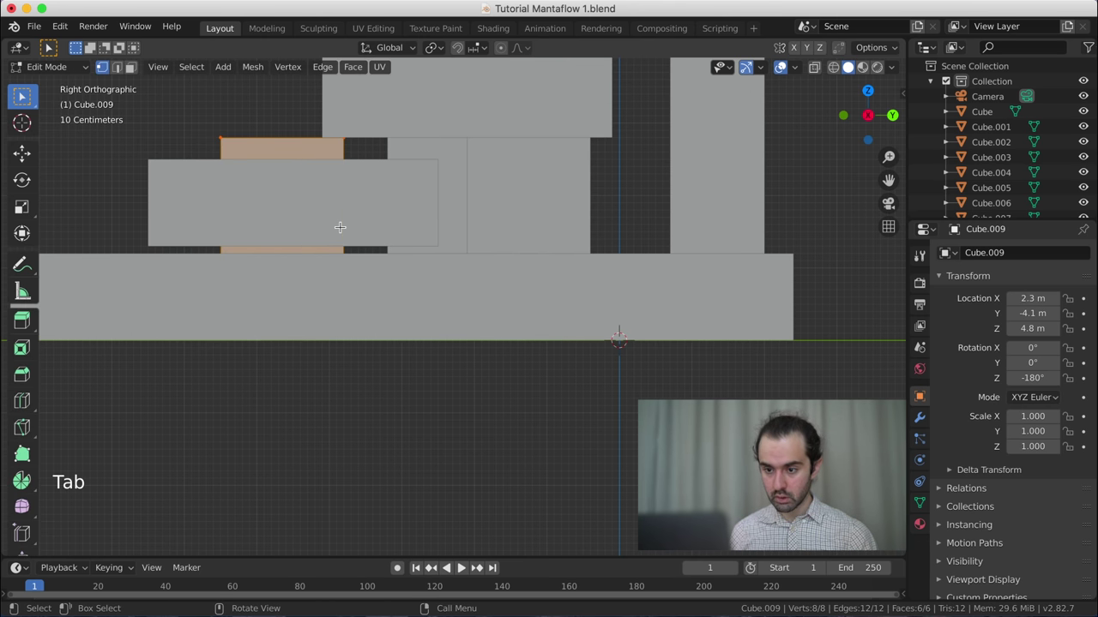
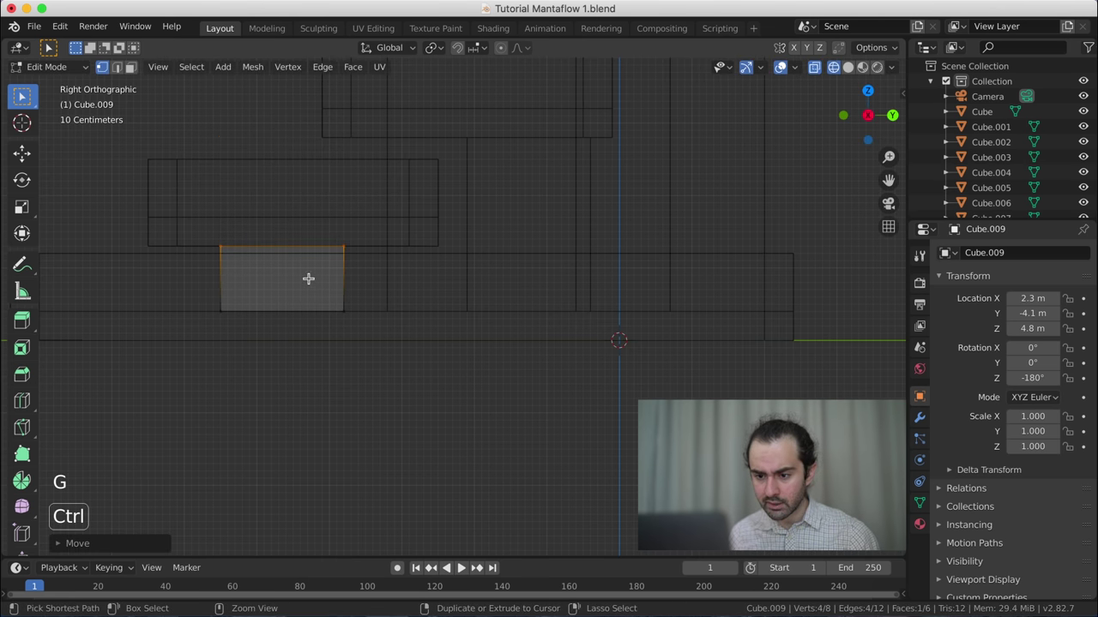
{"action": "key", "text": "Tab"}
- Extend Cube.009's mesh about 1.4 m along Y and widen it along X
{"action": "middle_click", "coordinate": [302, 242]}
{"action": "scroll", "scroll_direction": "down", "scroll_amount": 3}
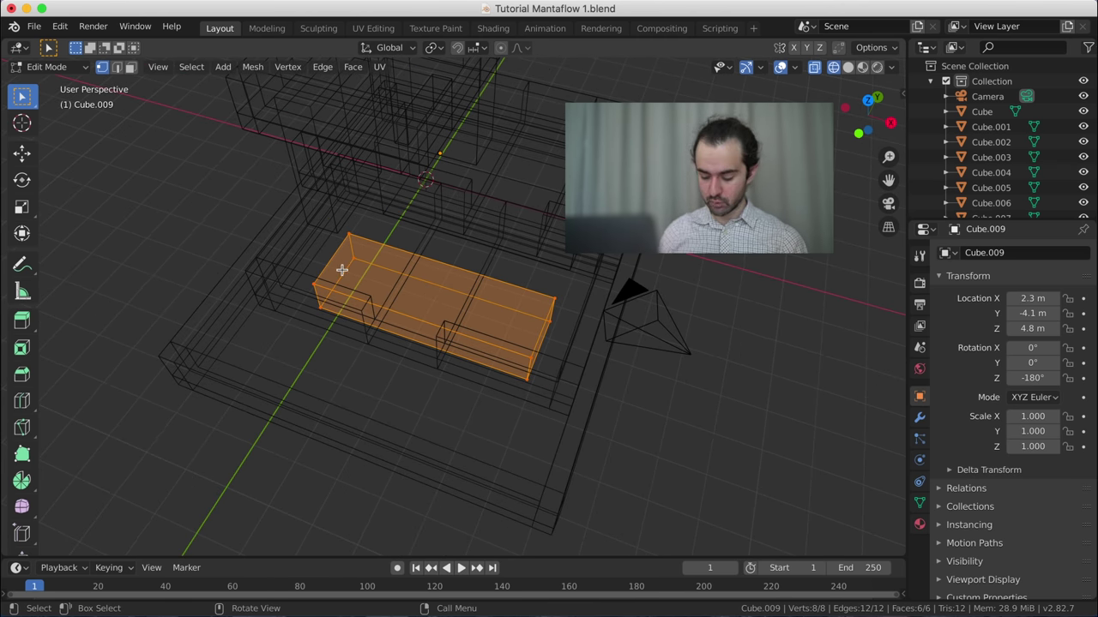
{"action": "key", "text": "KP_7"}
{"action": "scroll", "scroll_direction": "up", "scroll_amount": 3}
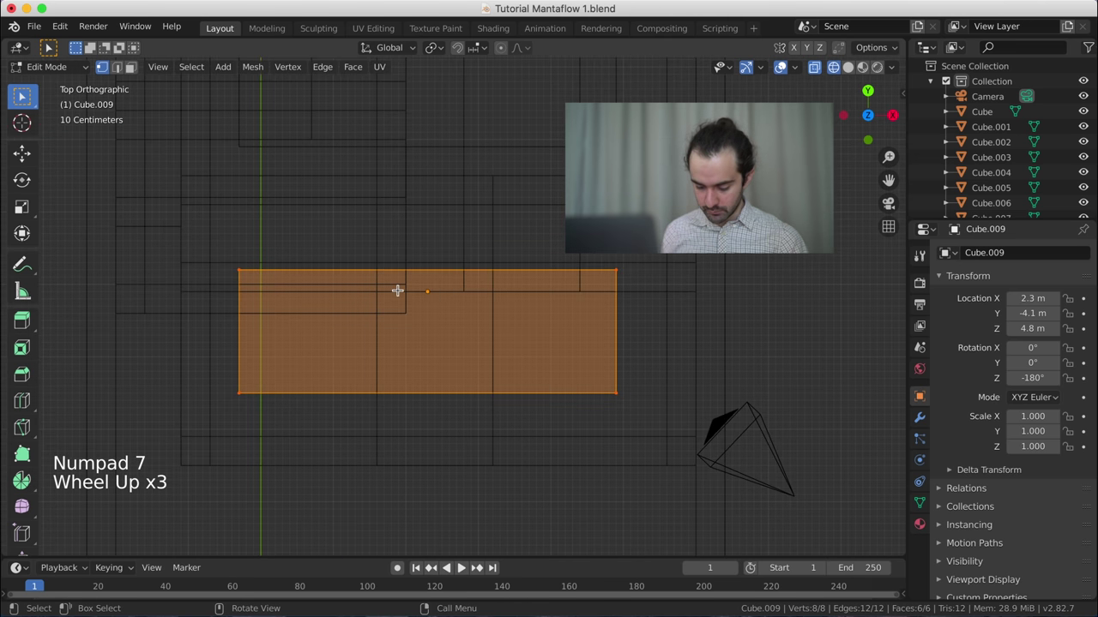
{"action": "key", "text": "g"}
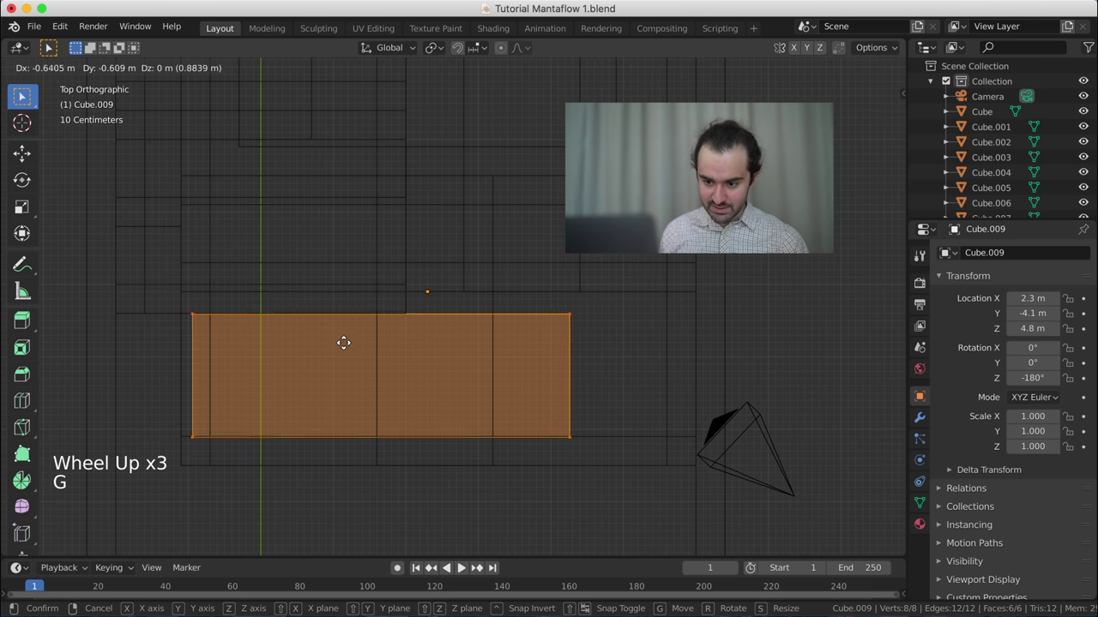
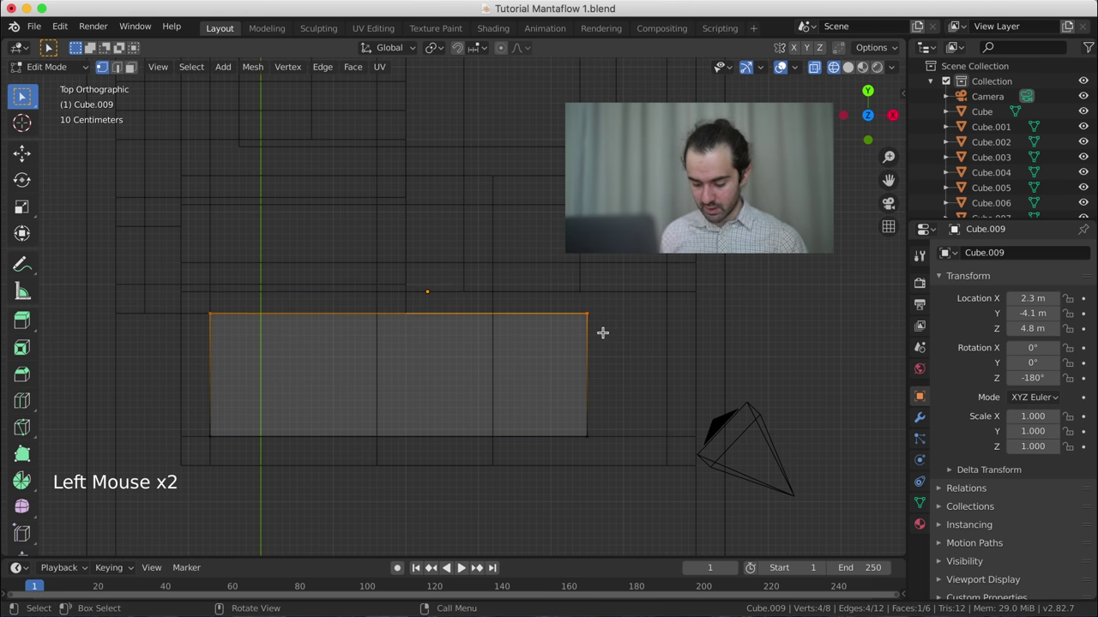
{"action": "key", "text": "g"}
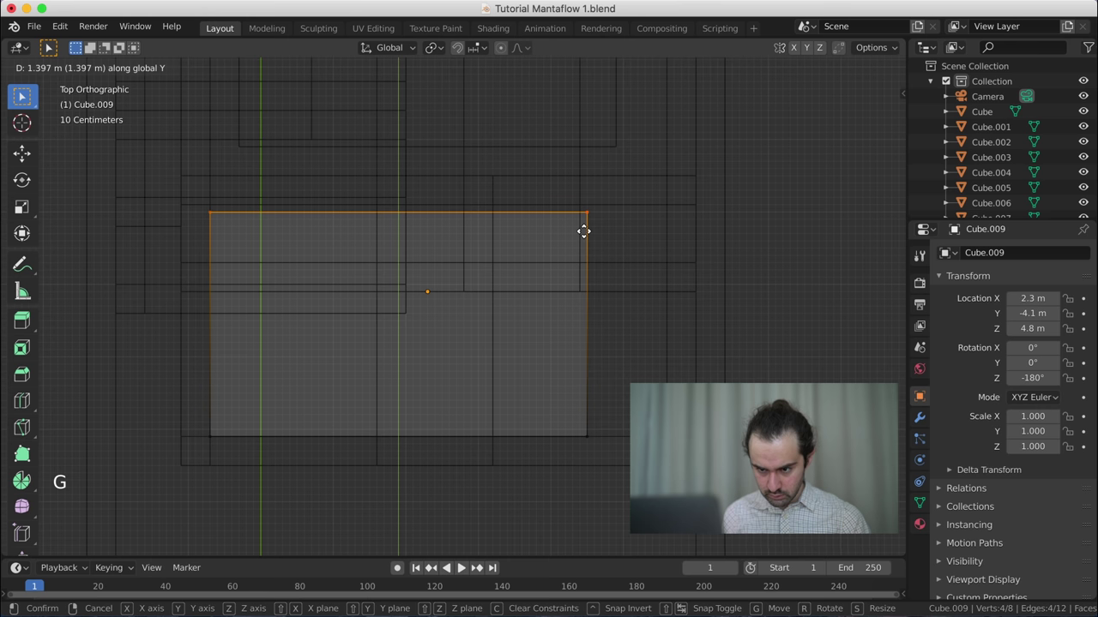
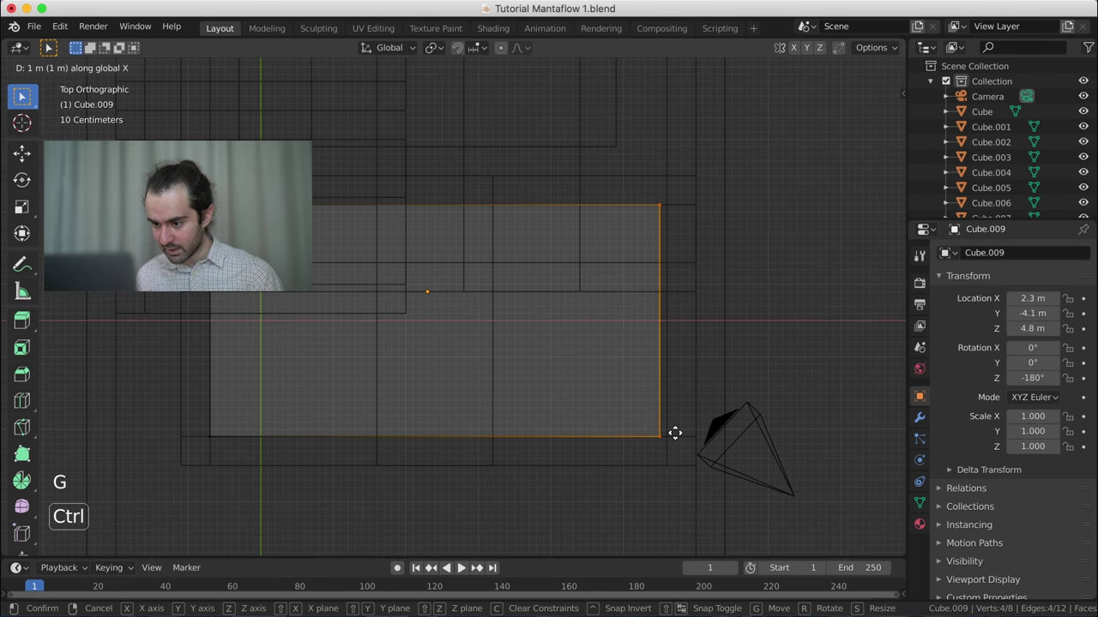
{"action": "key", "text": "Tab"}
{"action": "middle_click", "coordinate": [557, 500]}
- Switch the viewport to Solid shading, look over the fountain tiers and save the file
{"action": "key", "text": "z"}
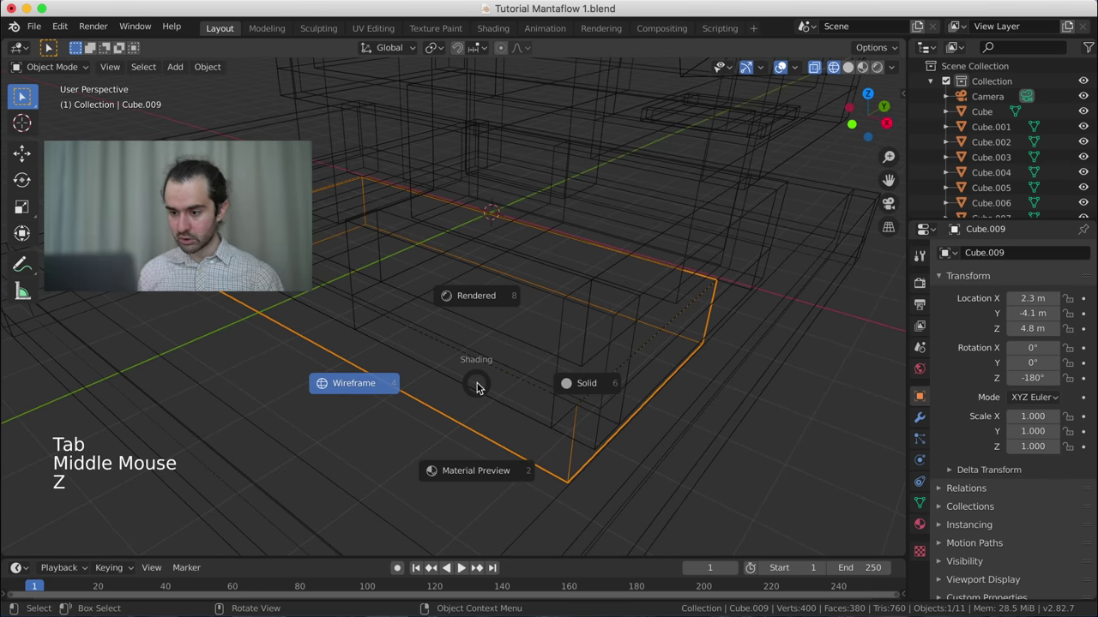
{"action": "scroll", "scroll_direction": "down", "scroll_amount": 3}
{"action": "middle_click", "coordinate": [529, 419]}
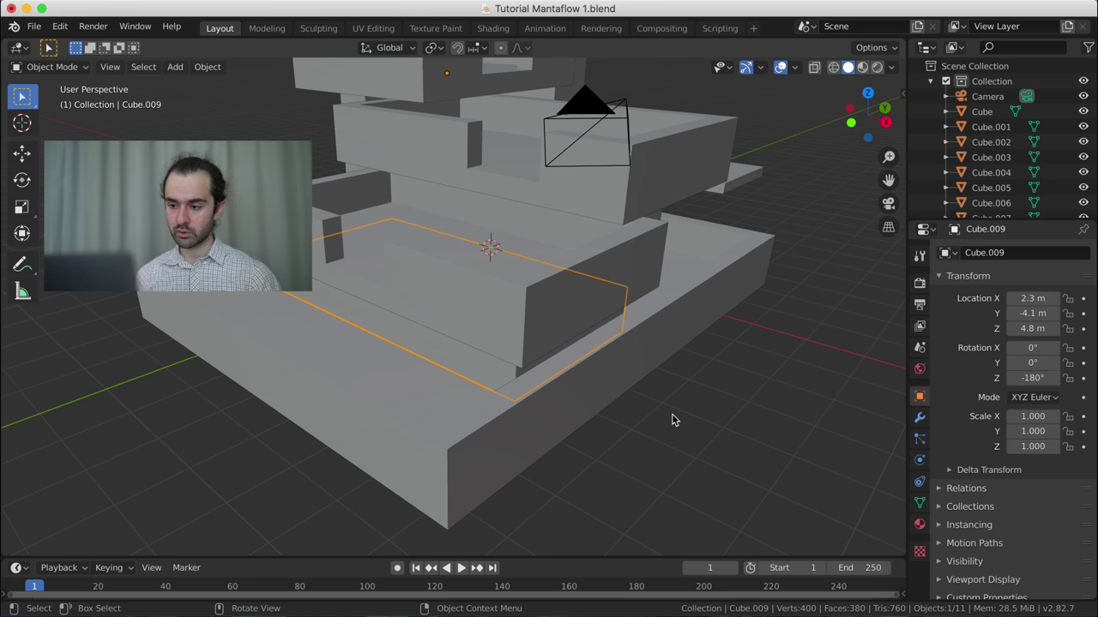
{"action": "middle_click", "coordinate": [675, 418]}
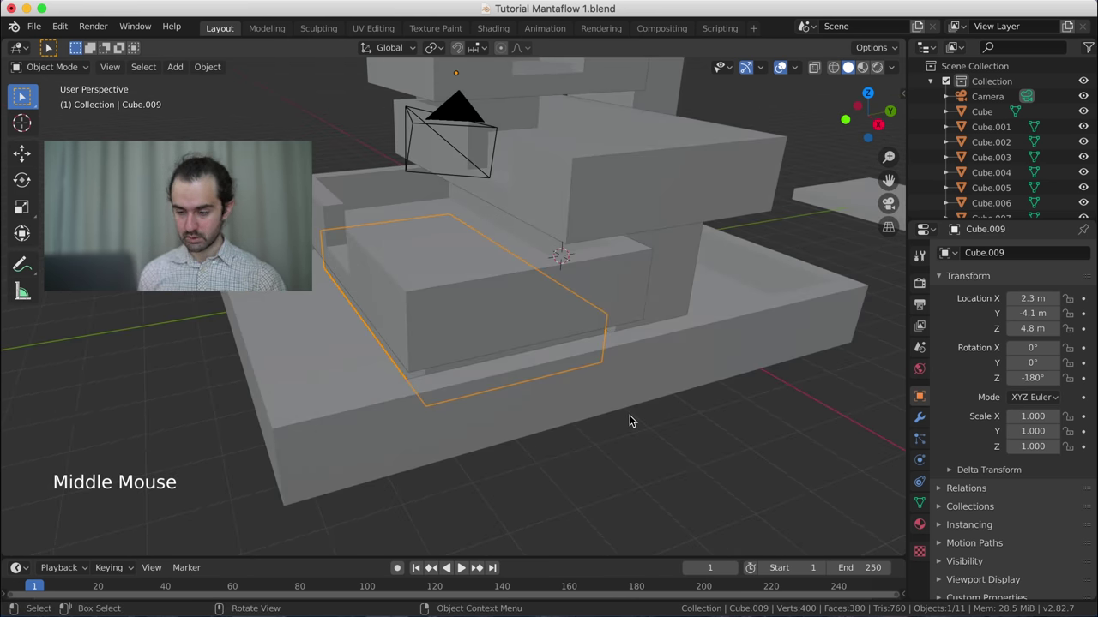
{"action": "key", "text": "ctrl+s"}
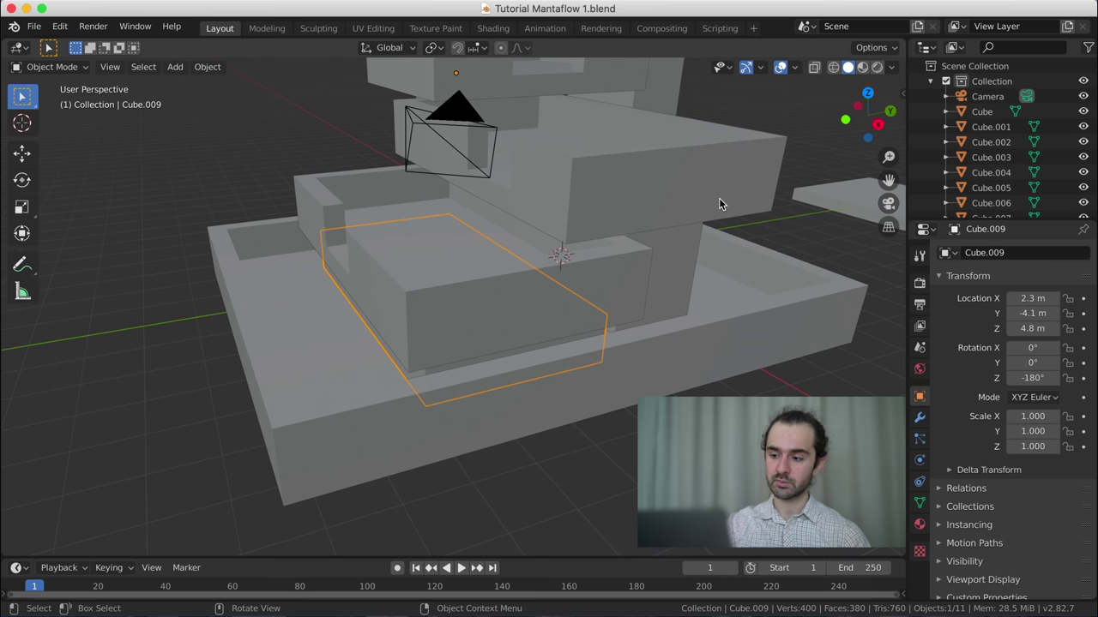
{"action": "scroll", "scroll_direction": "down", "scroll_amount": 3}
{"action": "scroll", "scroll_direction": "up", "scroll_amount": 3}
{"action": "scroll", "scroll_direction": "down", "scroll_amount": 3}
- Select the topmost basin Cube at 6 m and frame it in the view
{"action": "left_click", "coordinate": [525, 128]}
{"action": "middle_click", "coordinate": [495, 159]}
{"action": "scroll", "scroll_direction": "up", "scroll_amount": 3}
{"action": "middle_click", "coordinate": [422, 239]}
{"action": "middle_click", "coordinate": [414, 333]}
- Add a Bevel modifier to the top basin with a 0.03 m offset and inspect its rim
{"action": "scroll", "scroll_direction": "up", "scroll_amount": 3}
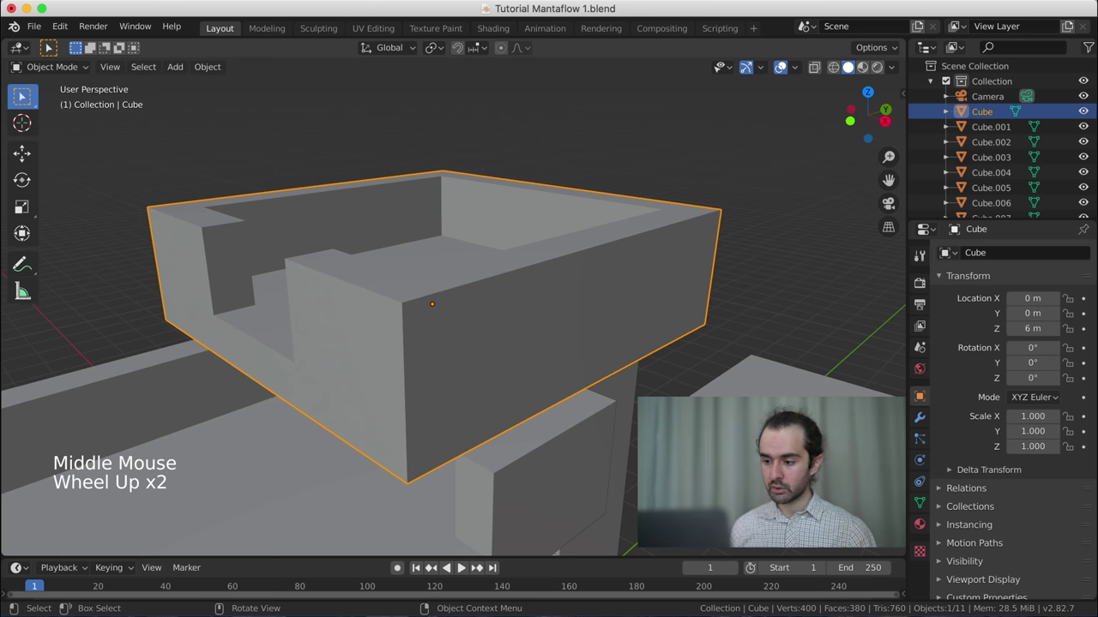
{"action": "left_click", "coordinate": [927, 425]}
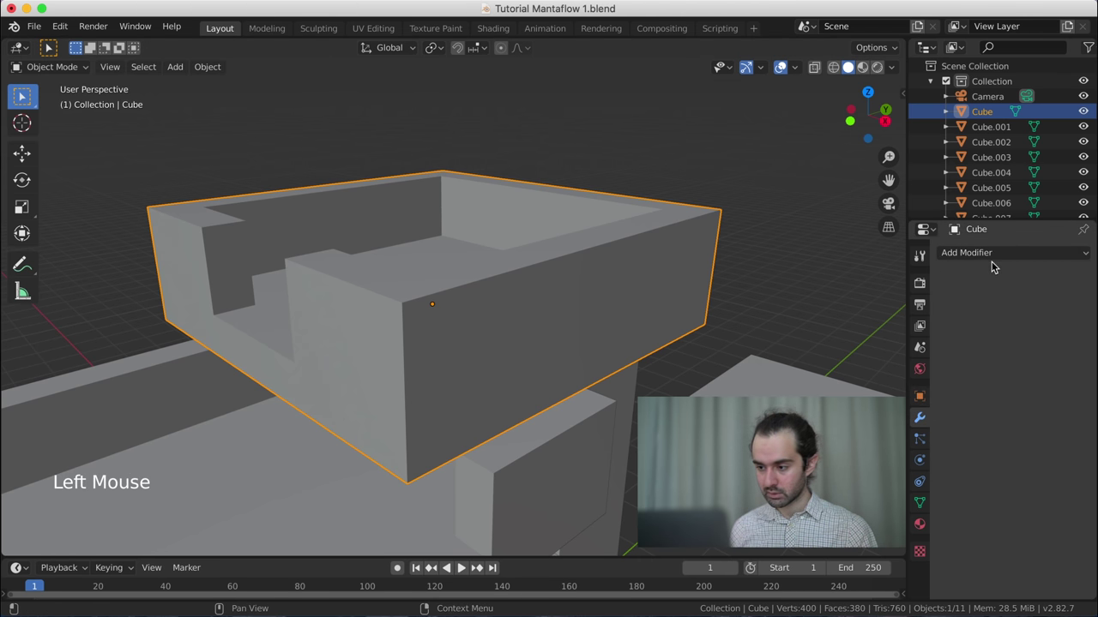
{"action": "left_click", "coordinate": [983, 258]}
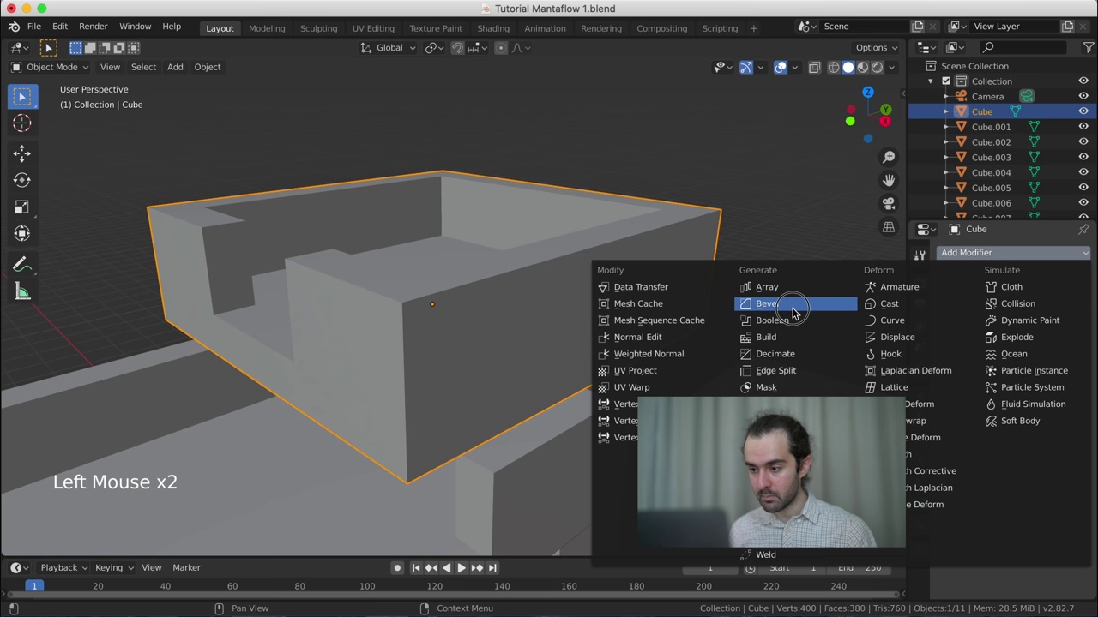
{"action": "middle_click", "coordinate": [570, 334]}
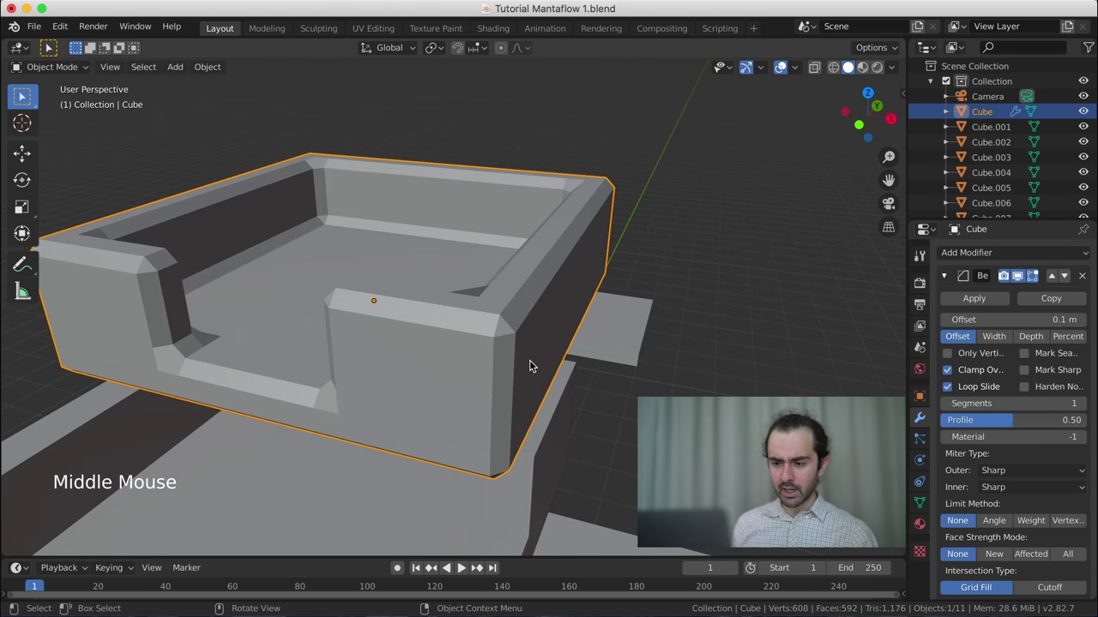
{"action": "middle_click", "coordinate": [547, 356]}
{"action": "middle_click", "coordinate": [631, 361]}
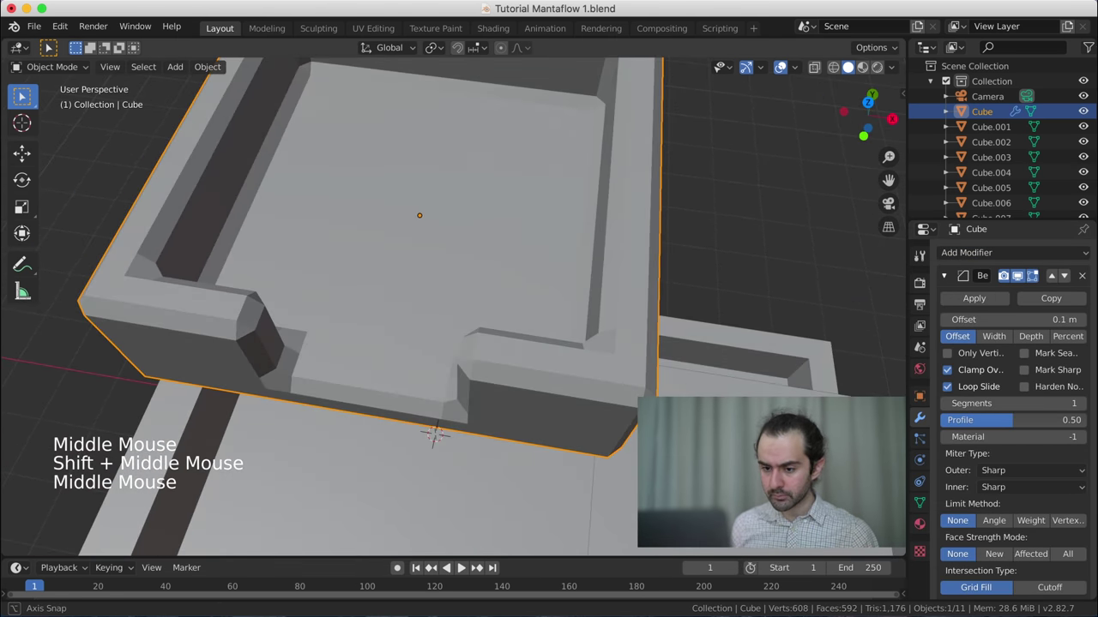
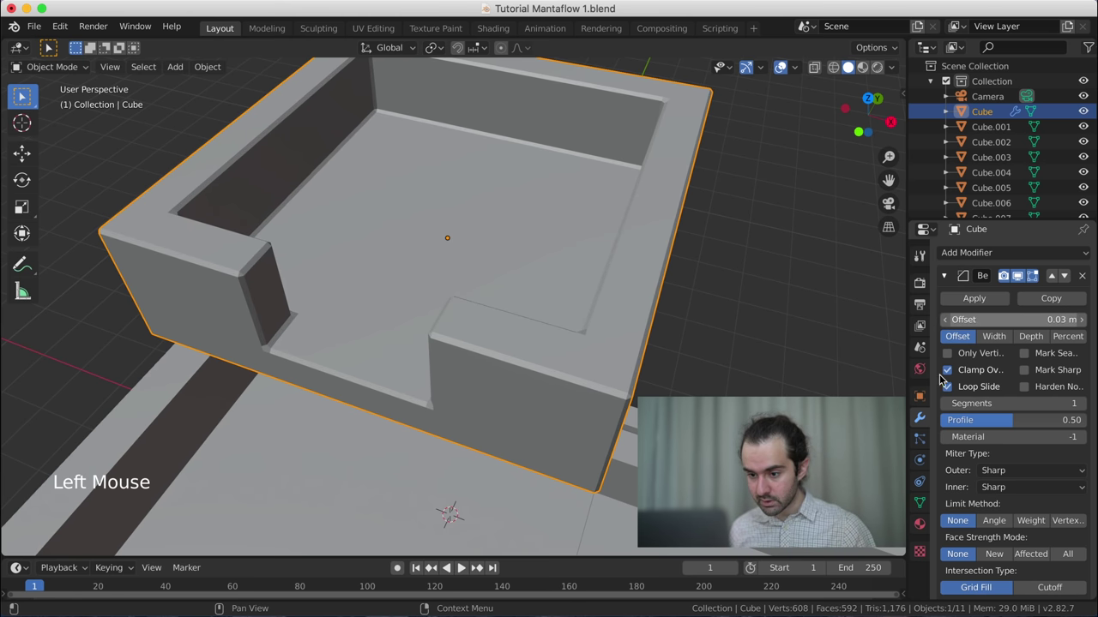
{"action": "middle_click", "coordinate": [428, 364]}
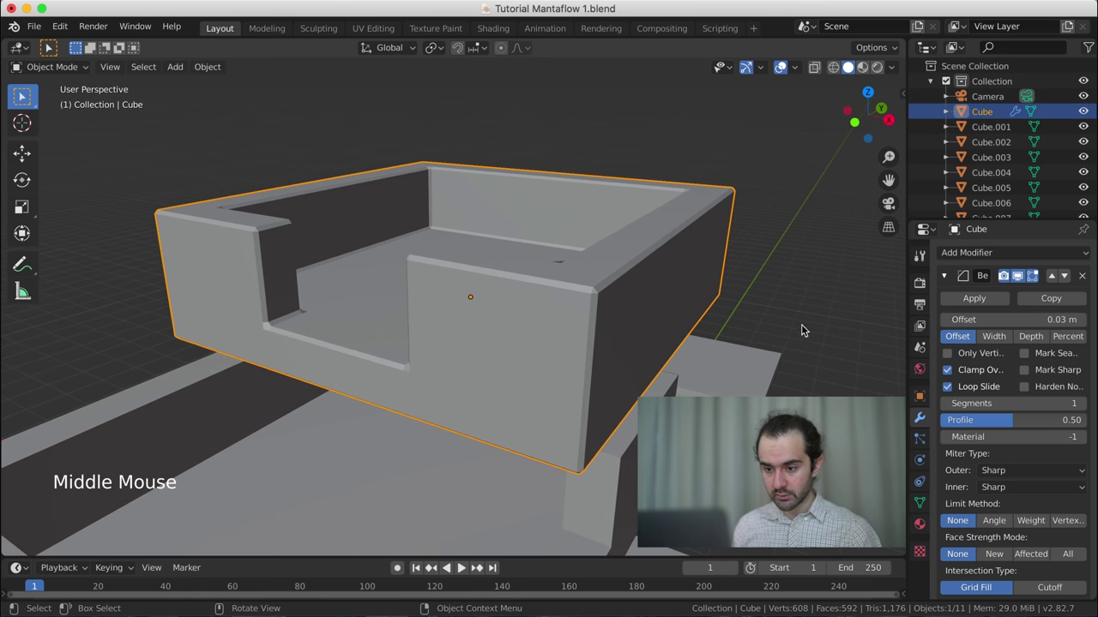
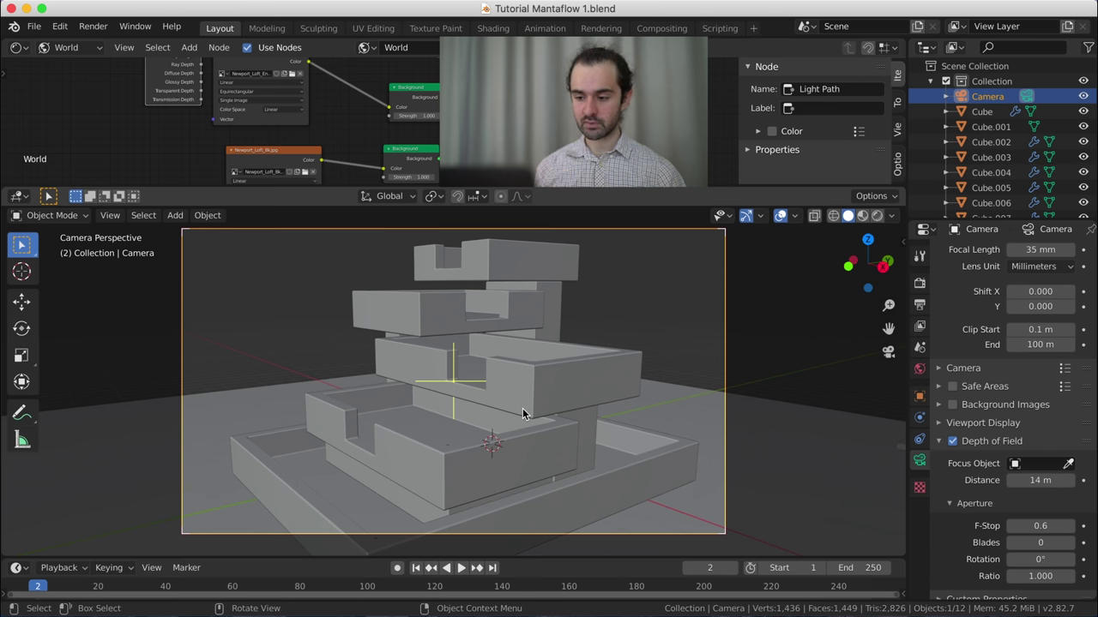
- Select a fountain block and orbit out to a zoomed top-down view of the base tray
{"action": "left_click", "coordinate": [673, 468]}
{"action": "middle_click", "coordinate": [669, 468]}
{"action": "scroll", "scroll_direction": "down", "scroll_amount": 3}
{"action": "middle_click", "coordinate": [635, 458]}
{"action": "scroll", "scroll_direction": "down", "scroll_amount": 3}
{"action": "scroll", "scroll_direction": "up", "scroll_amount": 3}
{"action": "middle_click", "coordinate": [424, 430]}
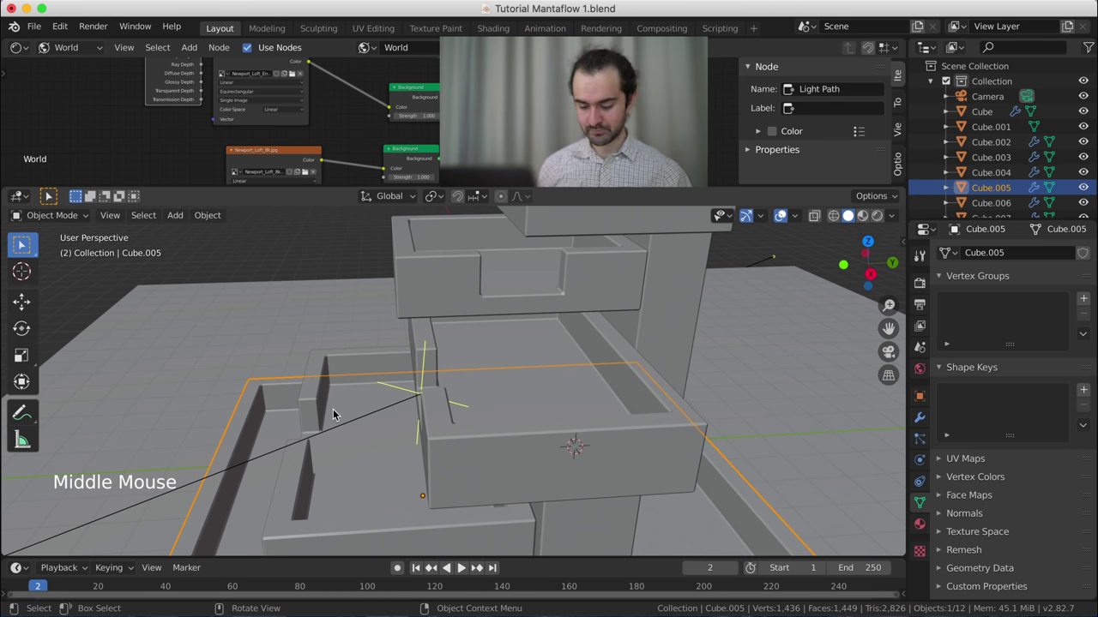
{"action": "key", "text": "KP_7"}
{"action": "scroll", "scroll_direction": "down", "scroll_amount": 3}
{"action": "scroll", "scroll_direction": "down", "scroll_amount": 3}
- Add Cube.010, and with X-ray on push its side faces out along X and Y over the fountain footprint, viewport maximized
{"action": "key", "text": "shift+a"}
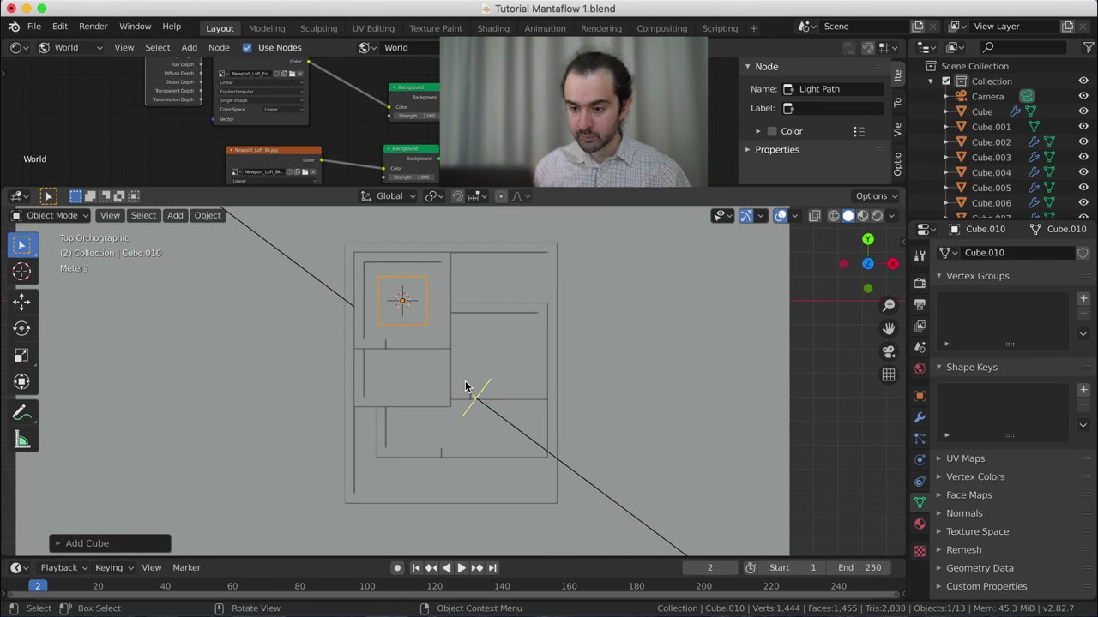
{"action": "key", "text": "Tab"}
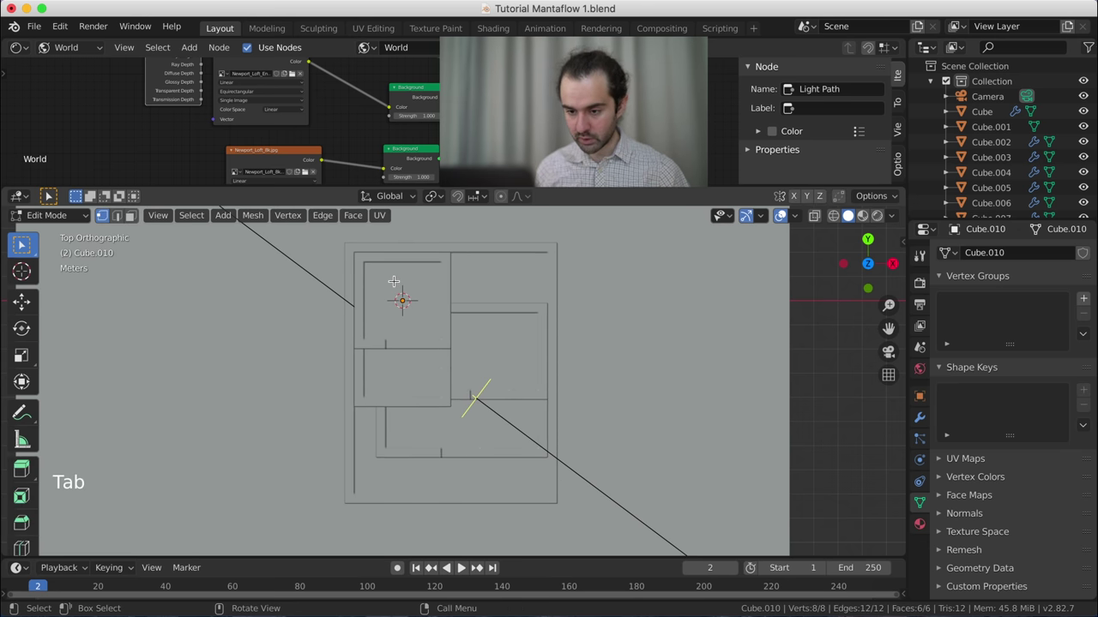
{"action": "key", "text": "z"}
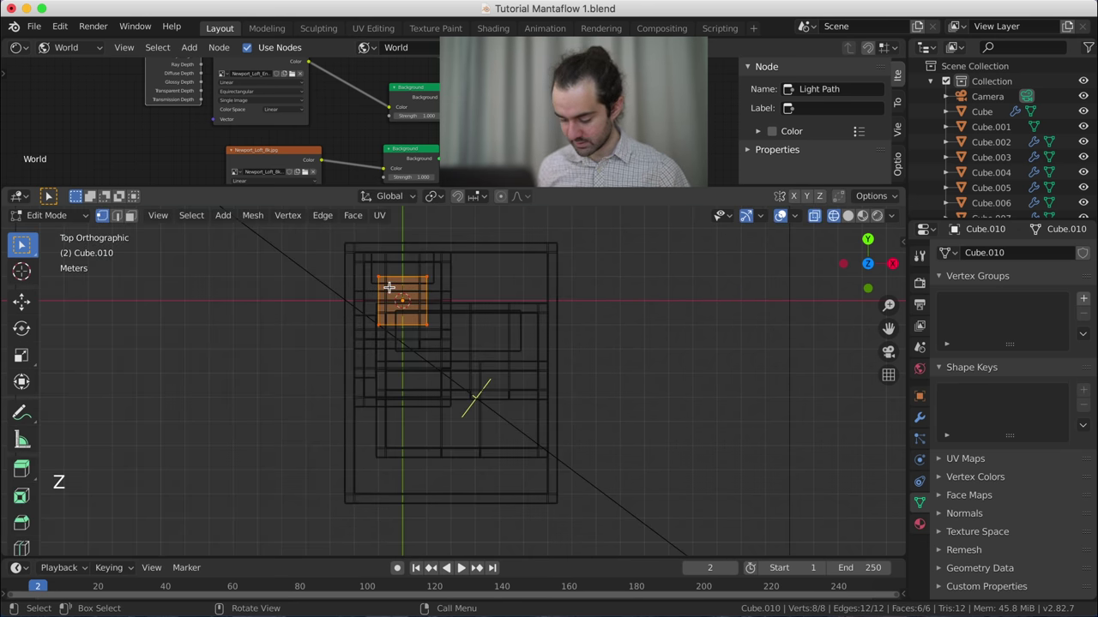
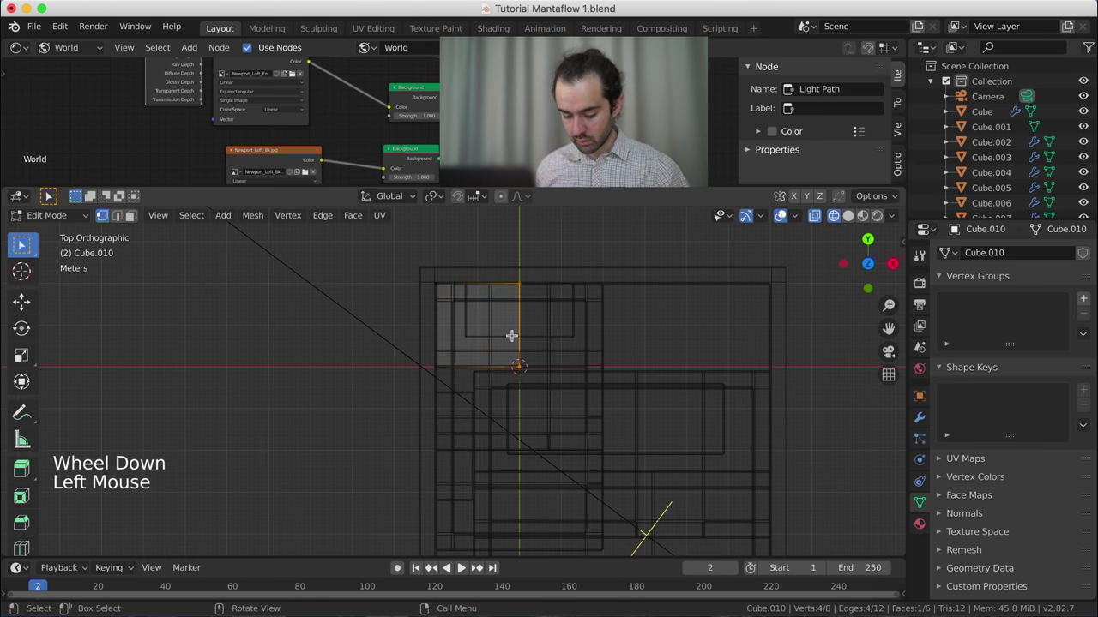
{"action": "key", "text": "g"}
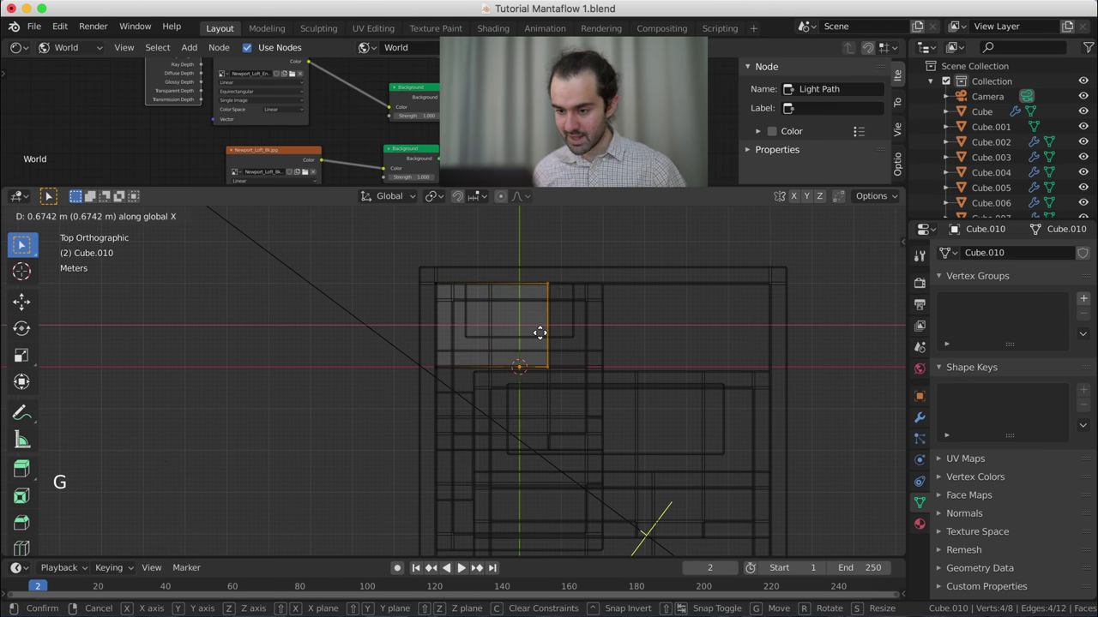
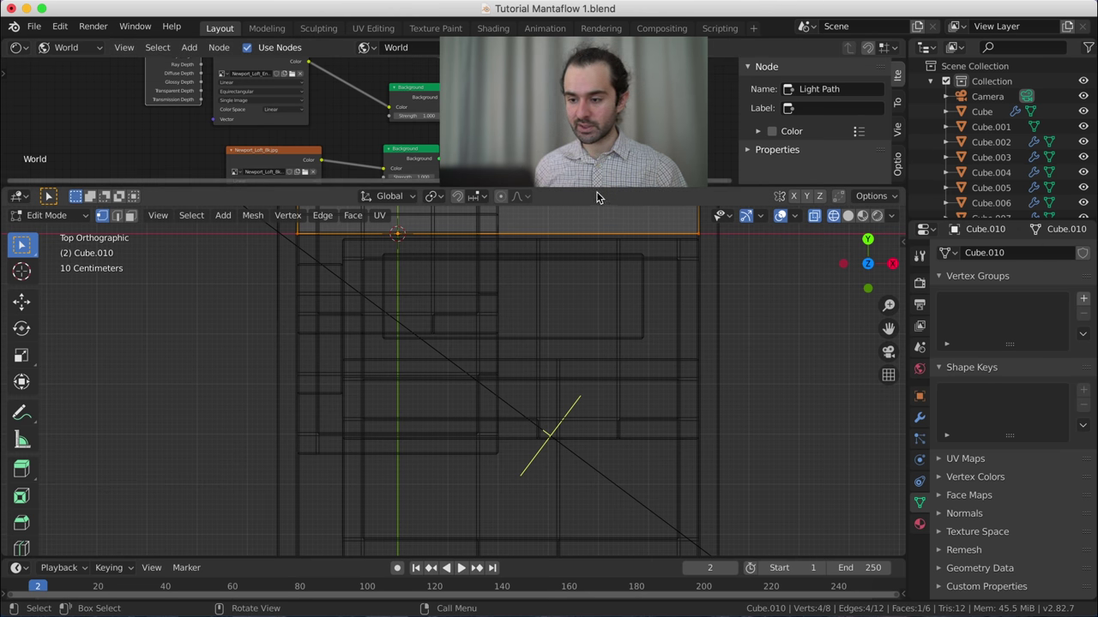
{"action": "right_click", "coordinate": [595, 187]}
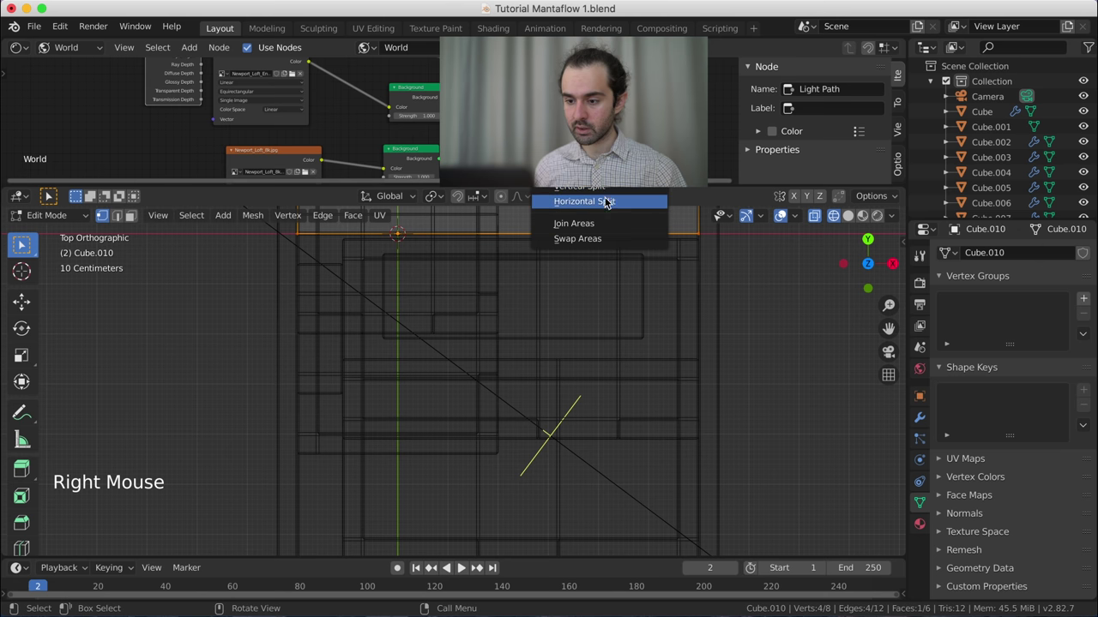
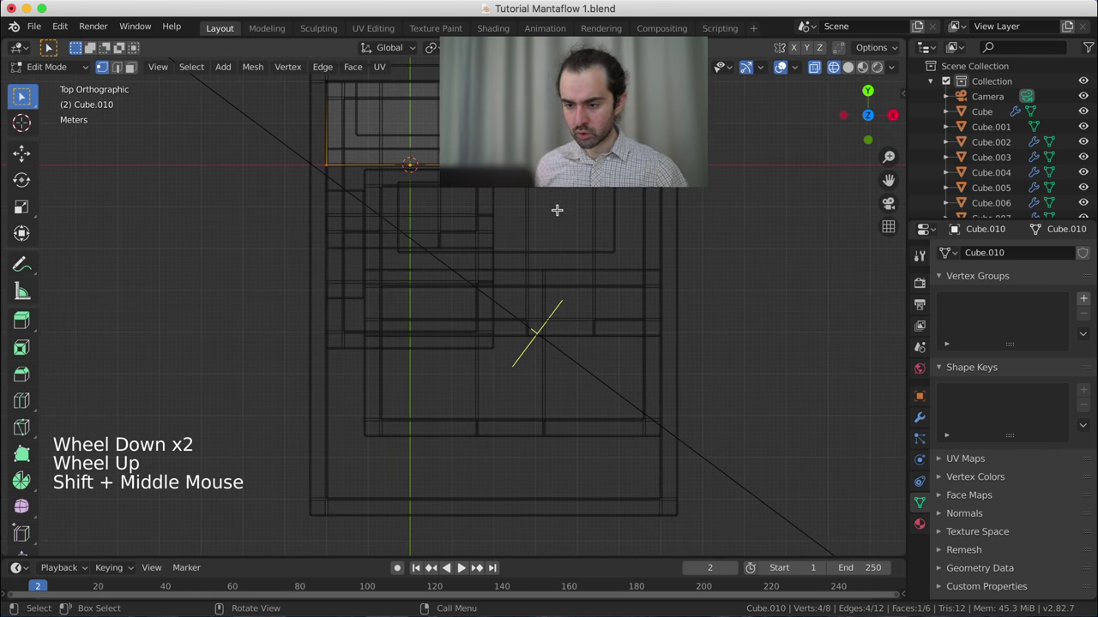
{"action": "key", "text": "g"}
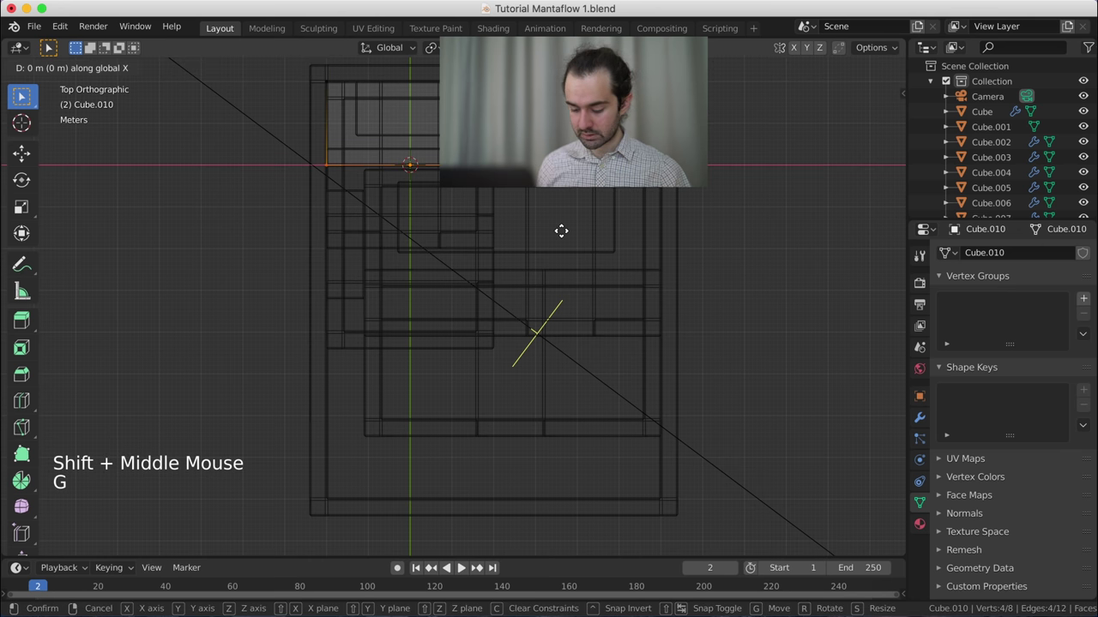
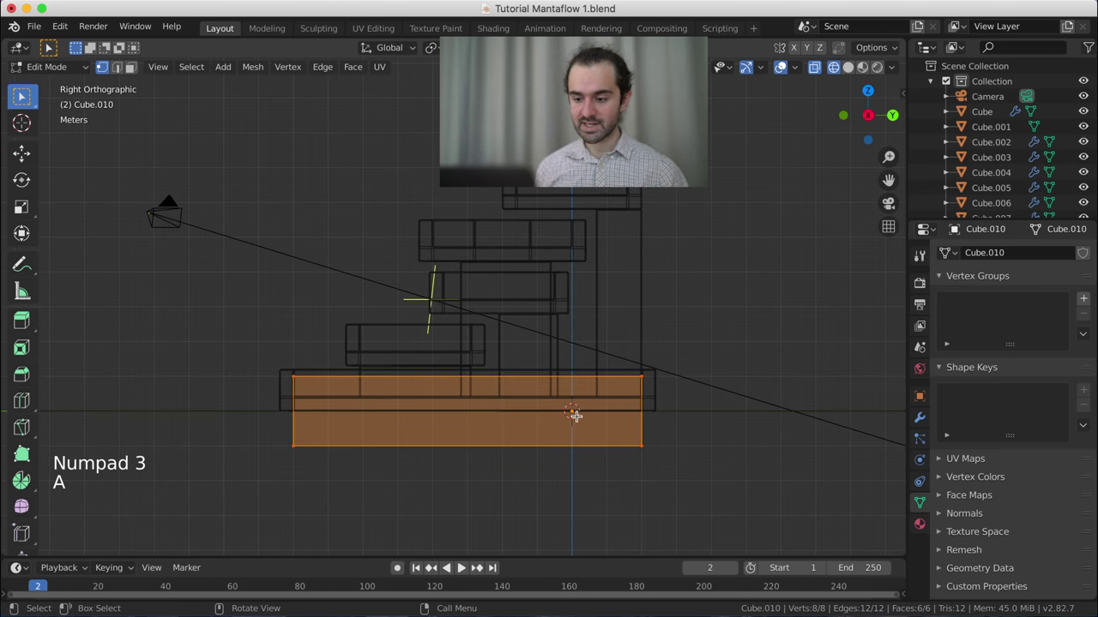
- Shift Cube.010 vertically and raise its top face about 3.7 m to enclose the fountain
{"action": "scroll", "scroll_direction": "up", "scroll_amount": 3}
{"action": "key", "text": "g"}
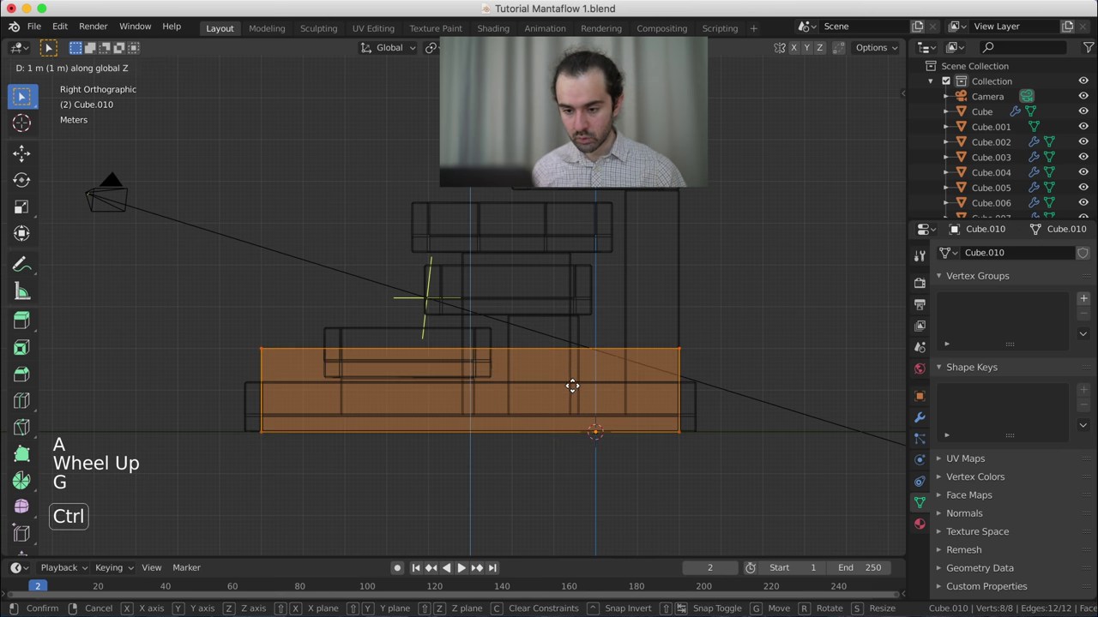
{"action": "scroll", "scroll_direction": "up", "scroll_amount": 3}
{"action": "key", "text": "g"}
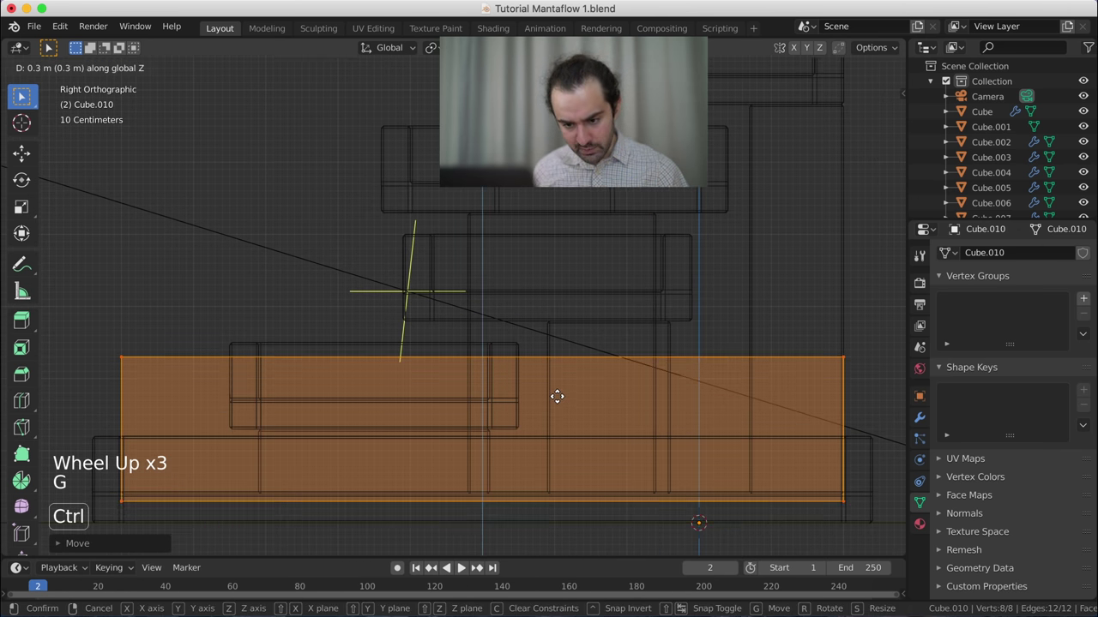
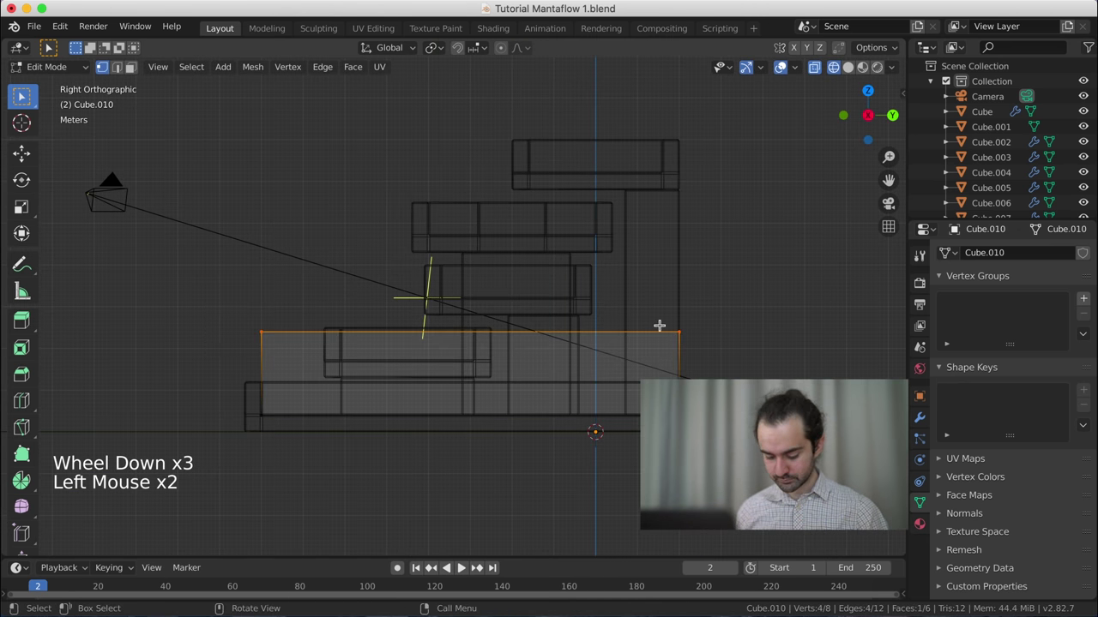
{"action": "key", "text": "g"}
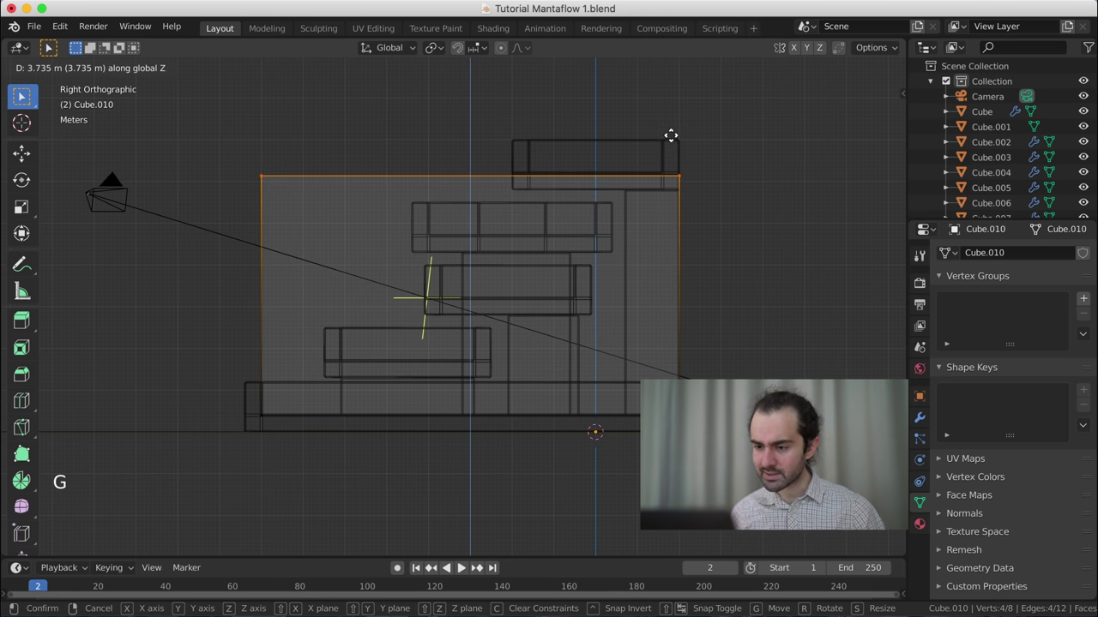
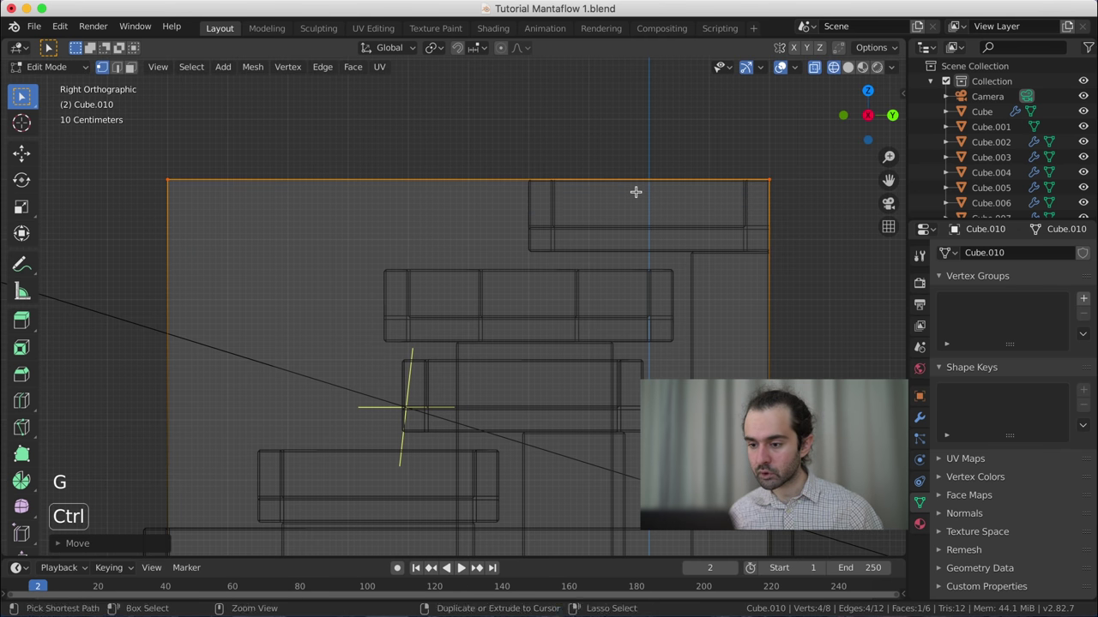
{"action": "scroll", "scroll_direction": "down", "scroll_amount": 3}
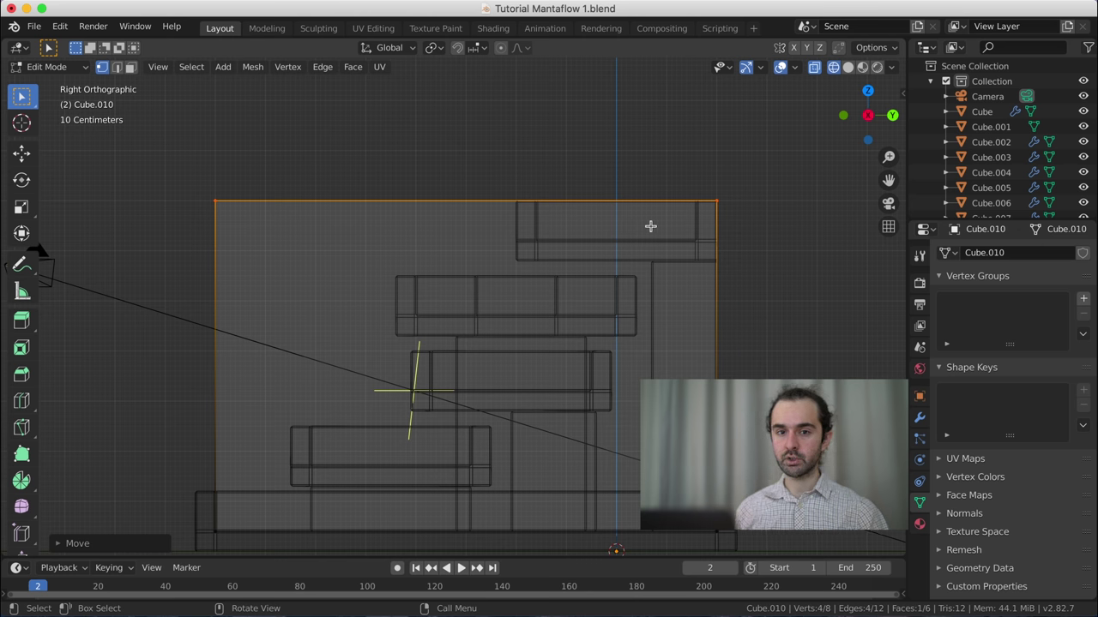
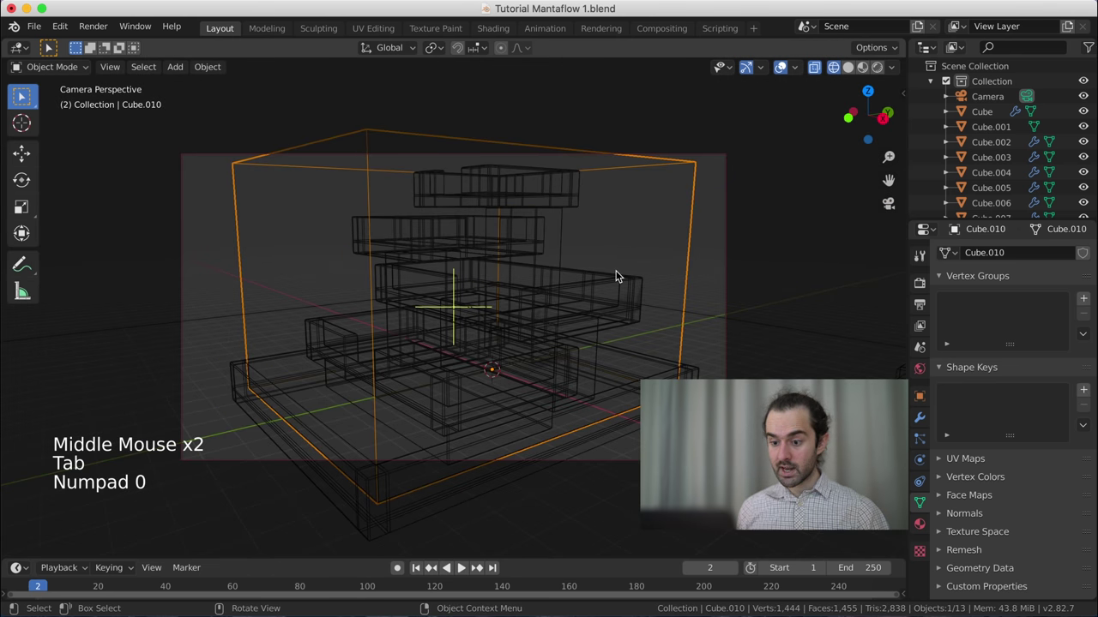
{"action": "key", "text": "KP_1"}
{"action": "scroll", "scroll_direction": "up", "scroll_amount": 3}
{"action": "scroll", "scroll_direction": "down", "scroll_amount": 3}
{"action": "middle_click", "coordinate": [614, 313]}
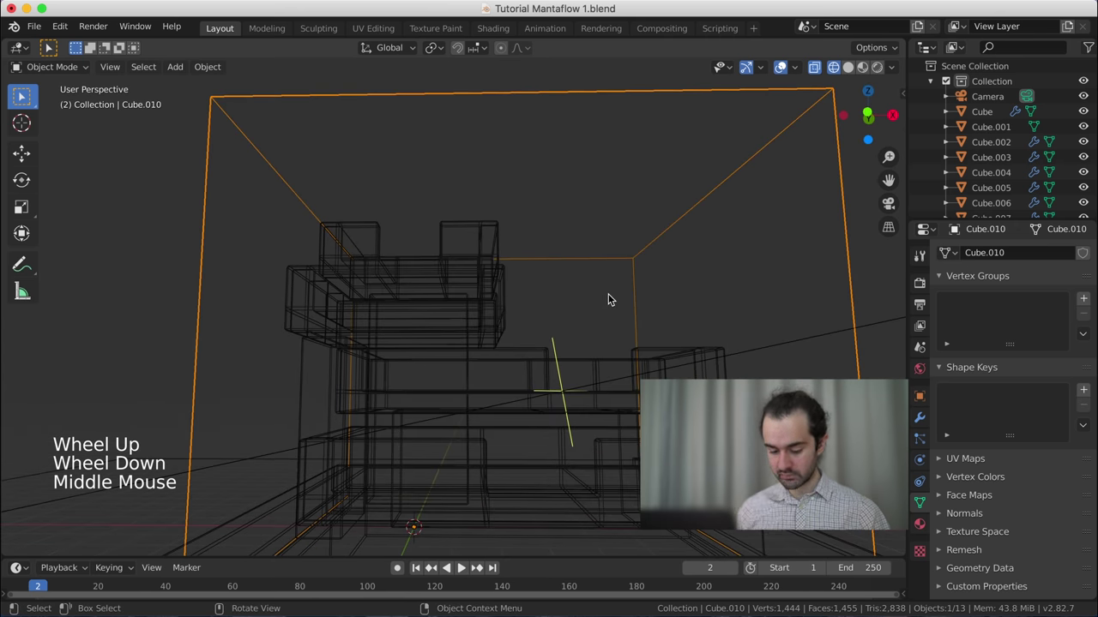
{"action": "key", "text": "KP_1"}
{"action": "middle_click", "coordinate": [622, 309]}
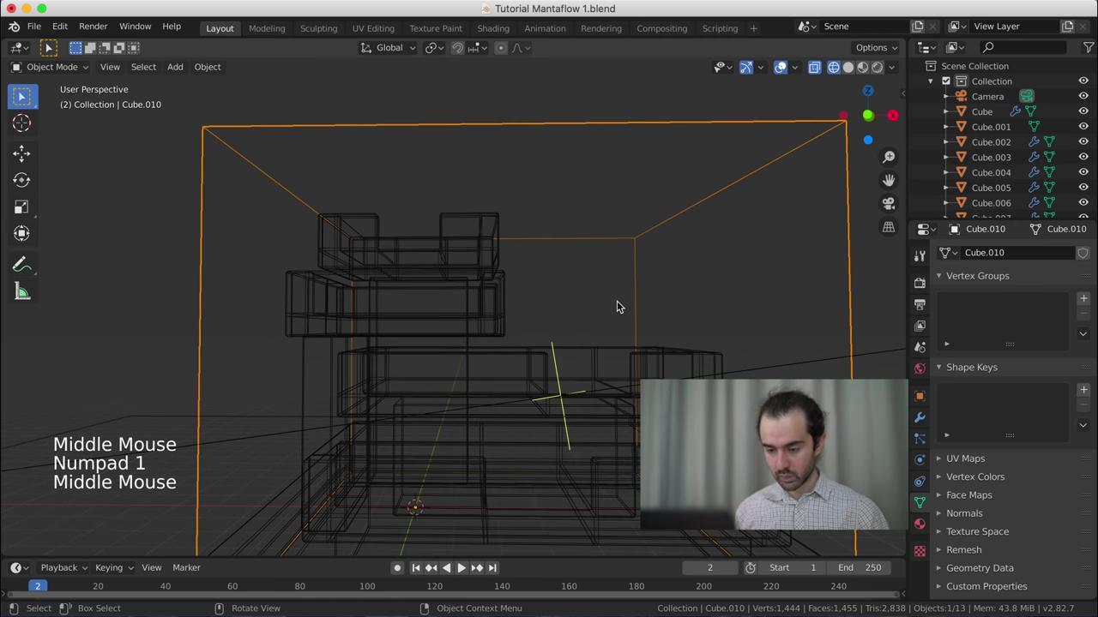
{"action": "key", "text": "KP_1"}
{"action": "middle_click", "coordinate": [632, 310]}
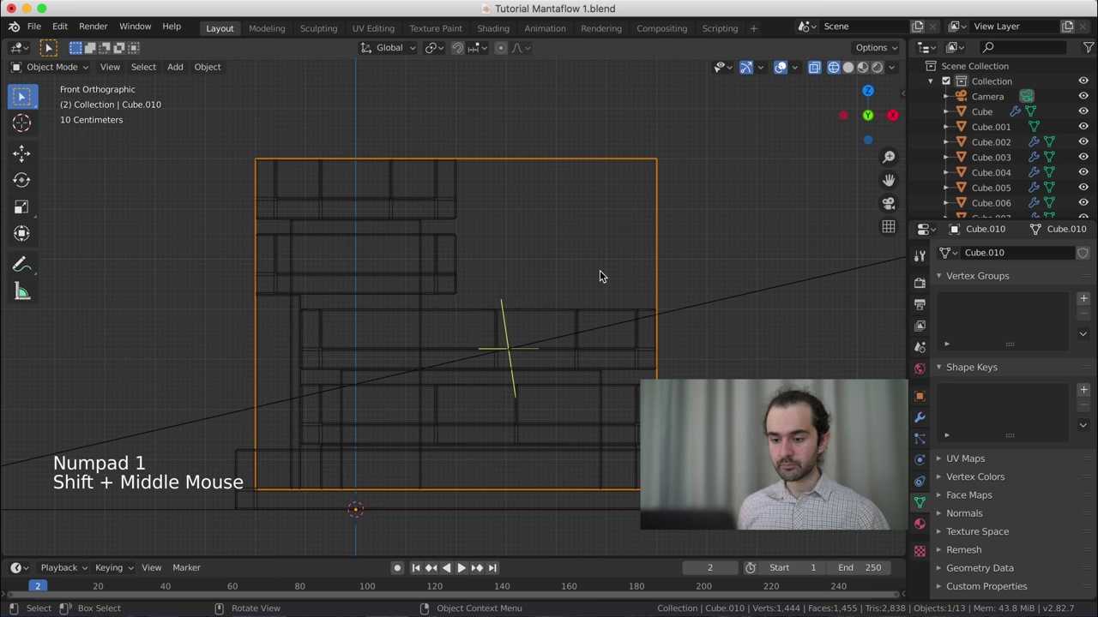
{"action": "left_click", "coordinate": [224, 68]}
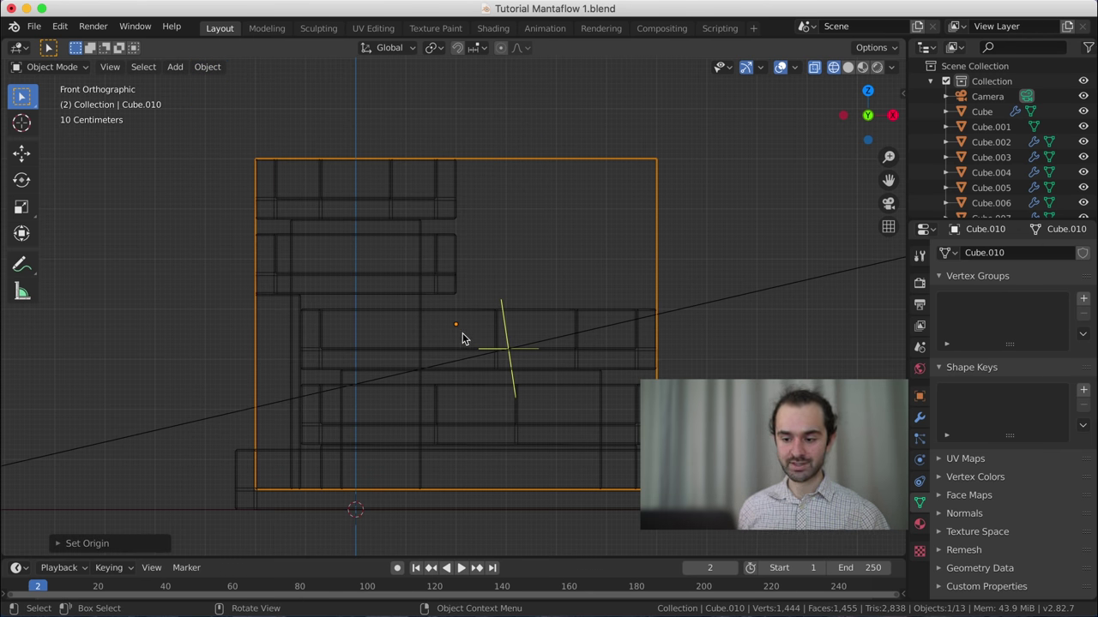
{"action": "middle_click", "coordinate": [444, 358]}
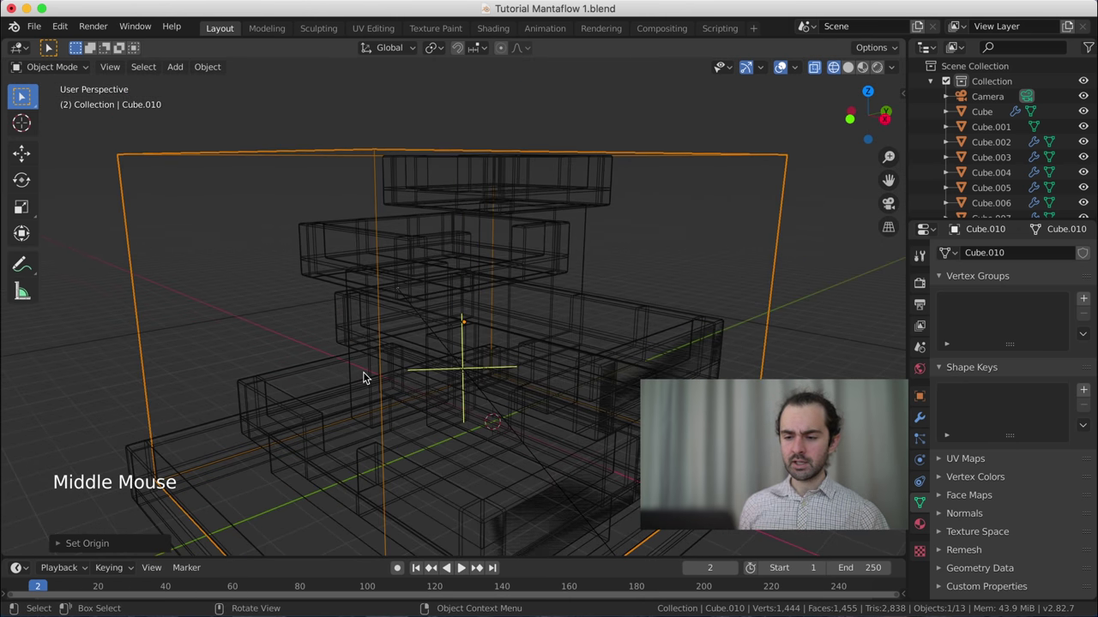
{"action": "scroll", "scroll_direction": "down", "scroll_amount": 3}
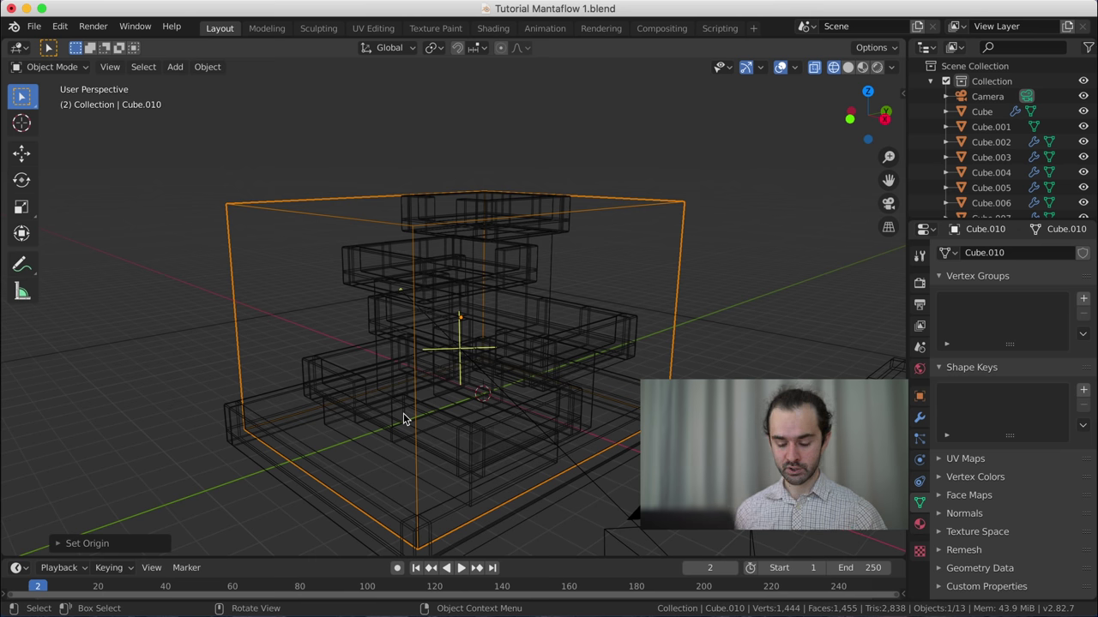
- Add a new cube (Cube.011) and lift it above the fountain's top basin
{"action": "key", "text": "shift+a"}
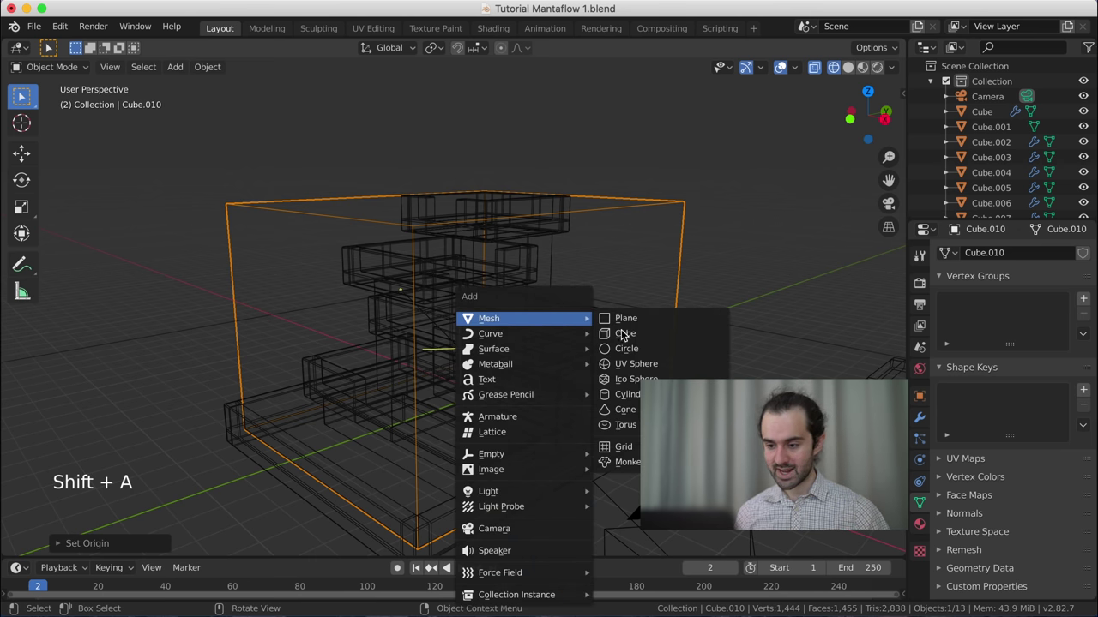
{"action": "key", "text": "KP_3"}
{"action": "key", "text": "g"}
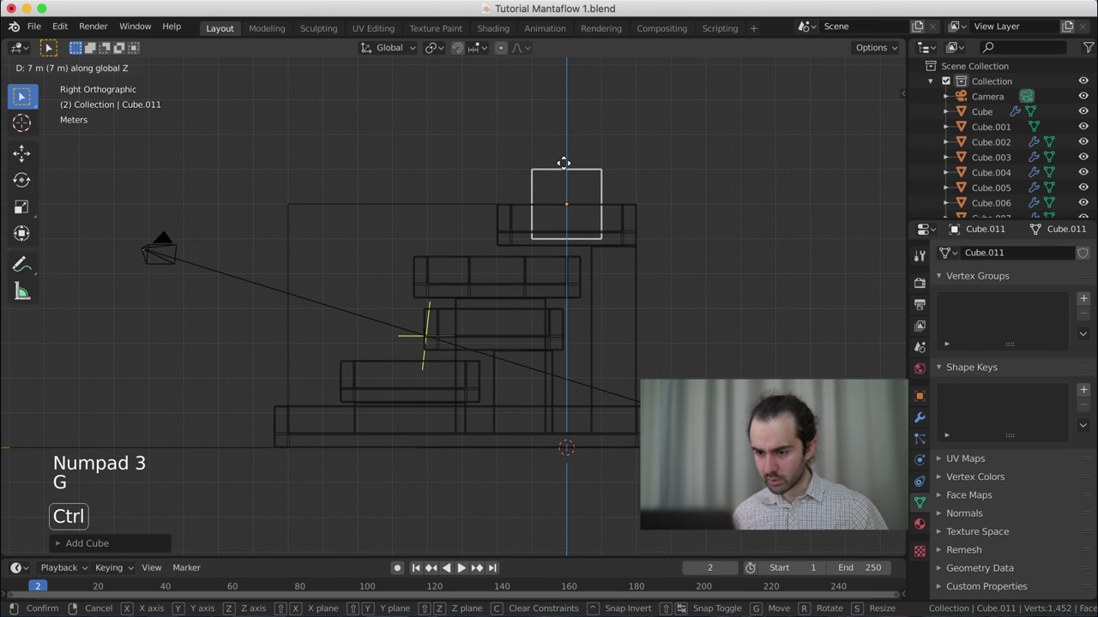
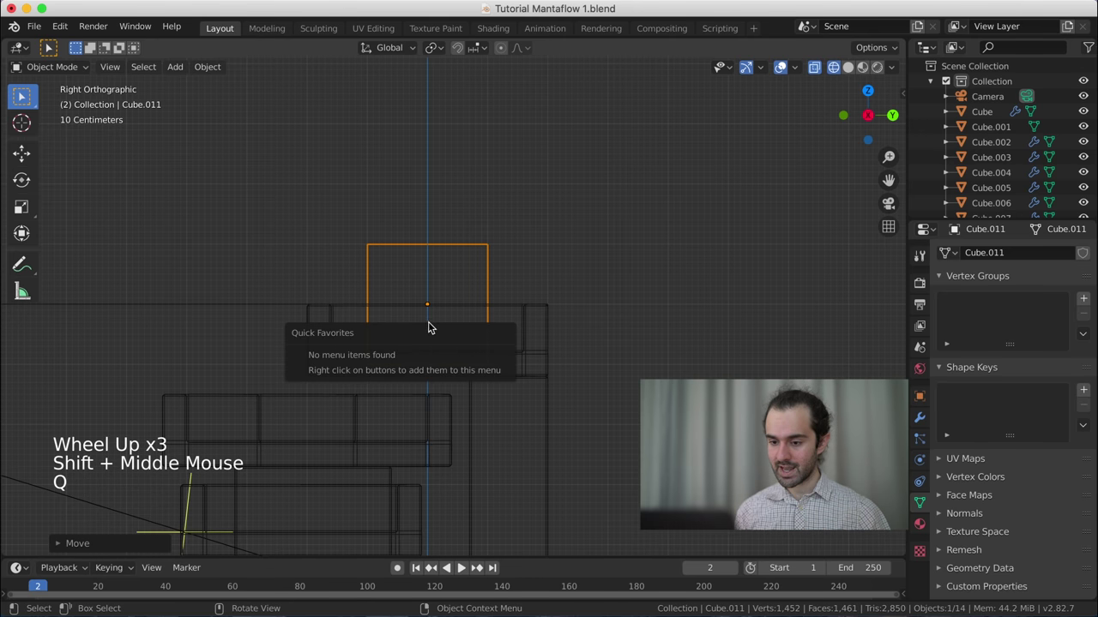
- Scale the cube to 0.2 along Z into a thin slab and lower it about 0.29 m into the basin
{"action": "key", "text": "Tab"}
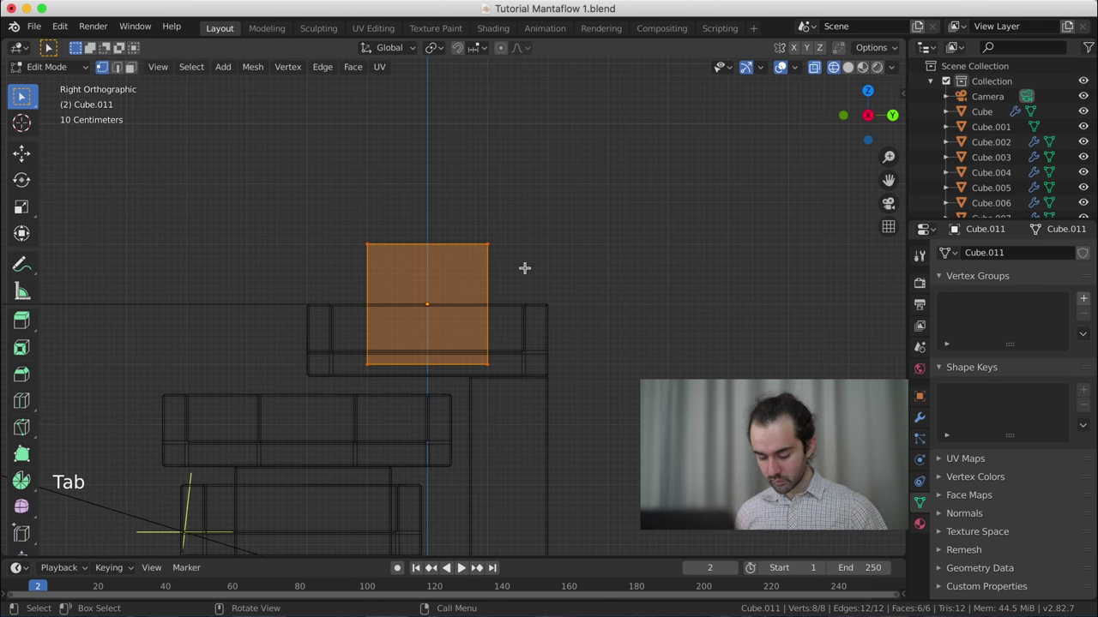
{"action": "key", "text": "s"}
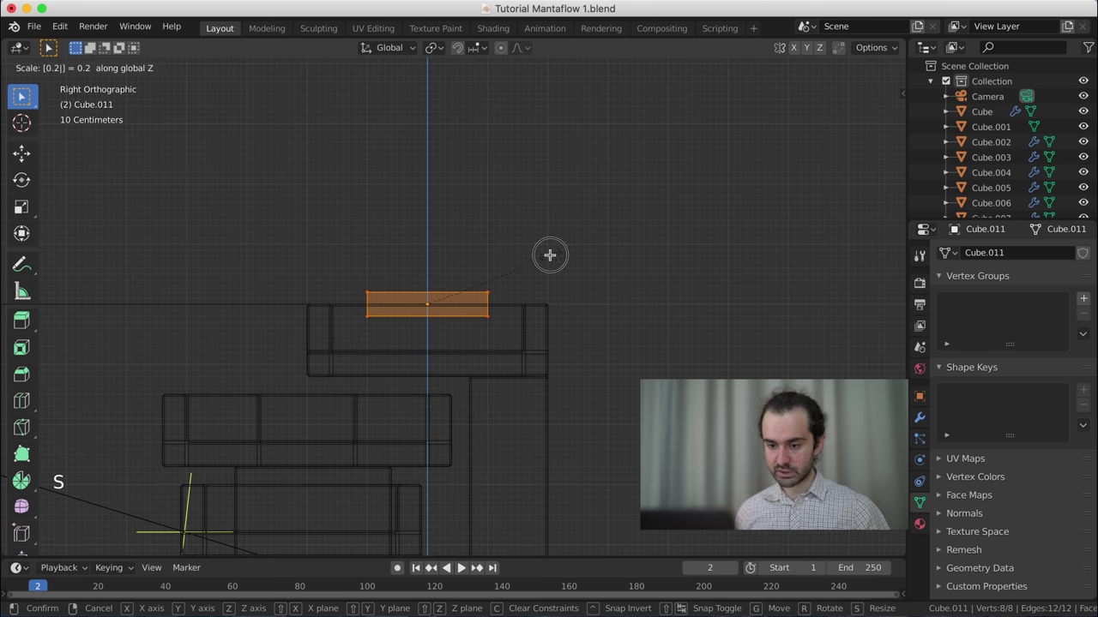
{"action": "key", "text": "Tab"}
{"action": "key", "text": "g"}
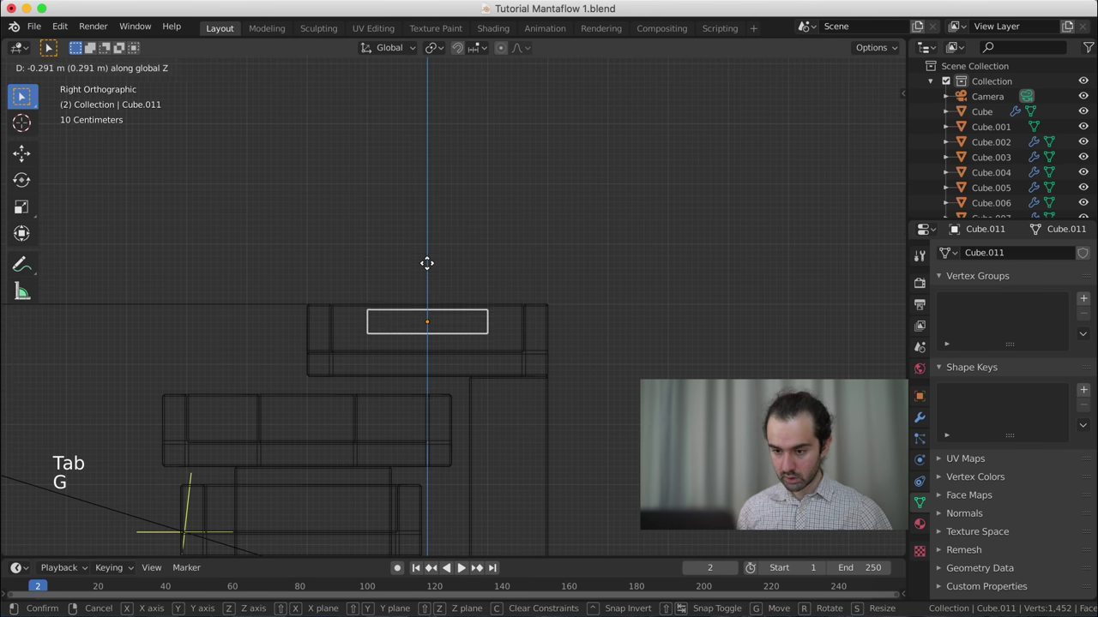
{"action": "middle_click", "coordinate": [516, 352]}
- Give the enclosing box Cube.010 Fluid physics as a Domain of type Liquid
{"action": "key", "text": "z"}
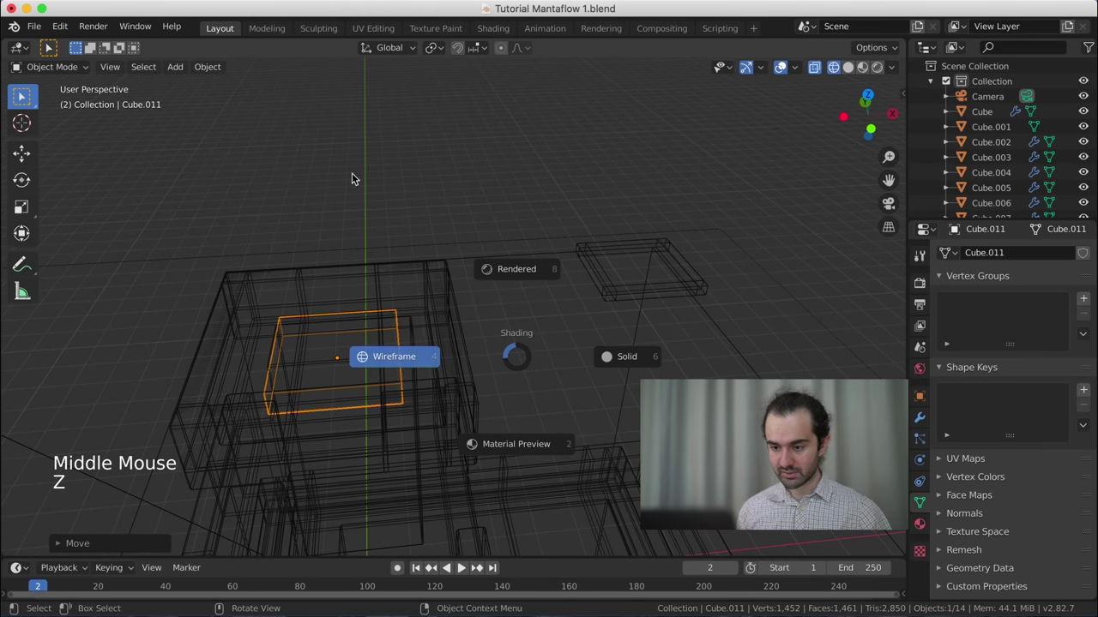
{"action": "left_click", "coordinate": [1004, 364]}
{"action": "left_click", "coordinate": [1004, 362]}
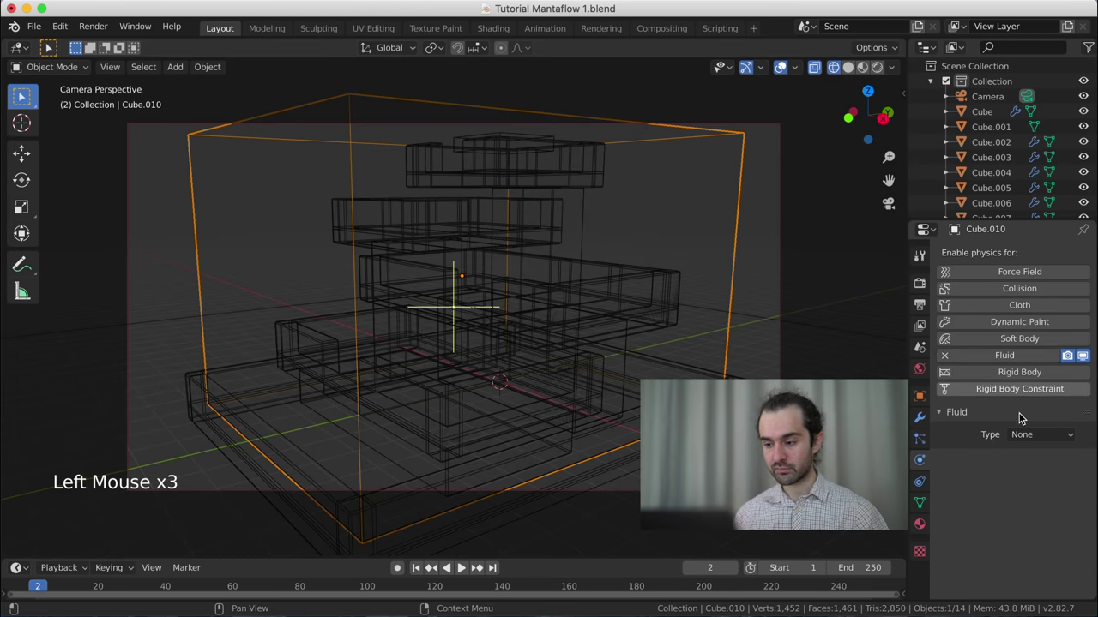
{"action": "left_click", "coordinate": [1036, 438]}
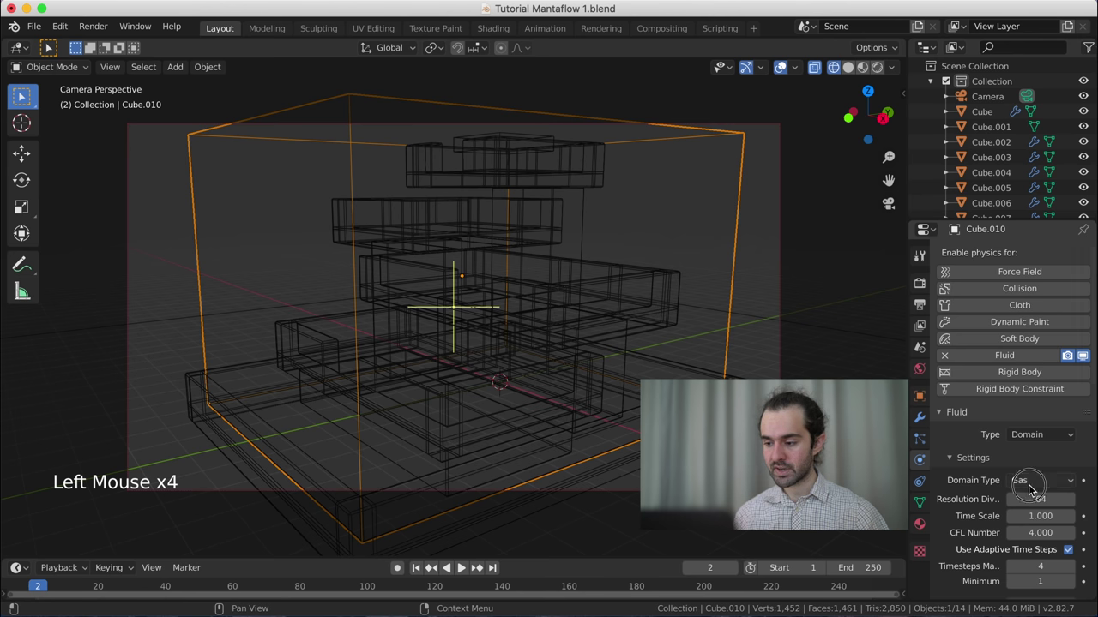
{"action": "left_click", "coordinate": [1032, 490]}
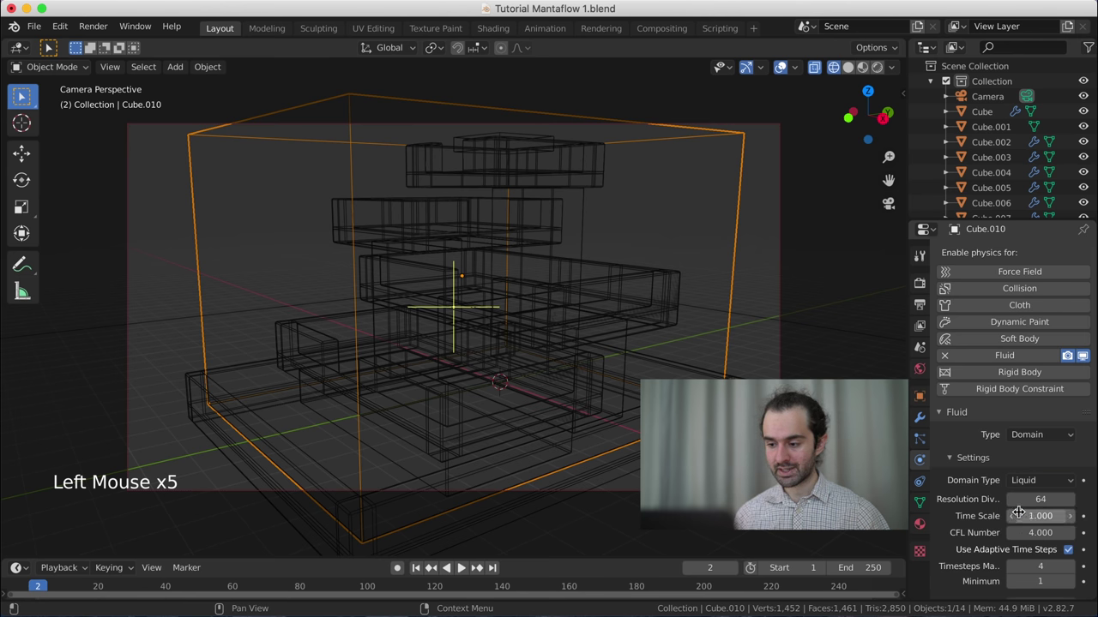
- Set the domain box's Viewport Display to Wire so the fountain shows inside
{"action": "key", "text": "KP_0"}
{"action": "left_click", "coordinate": [745, 219]}
{"action": "key", "text": "z"}
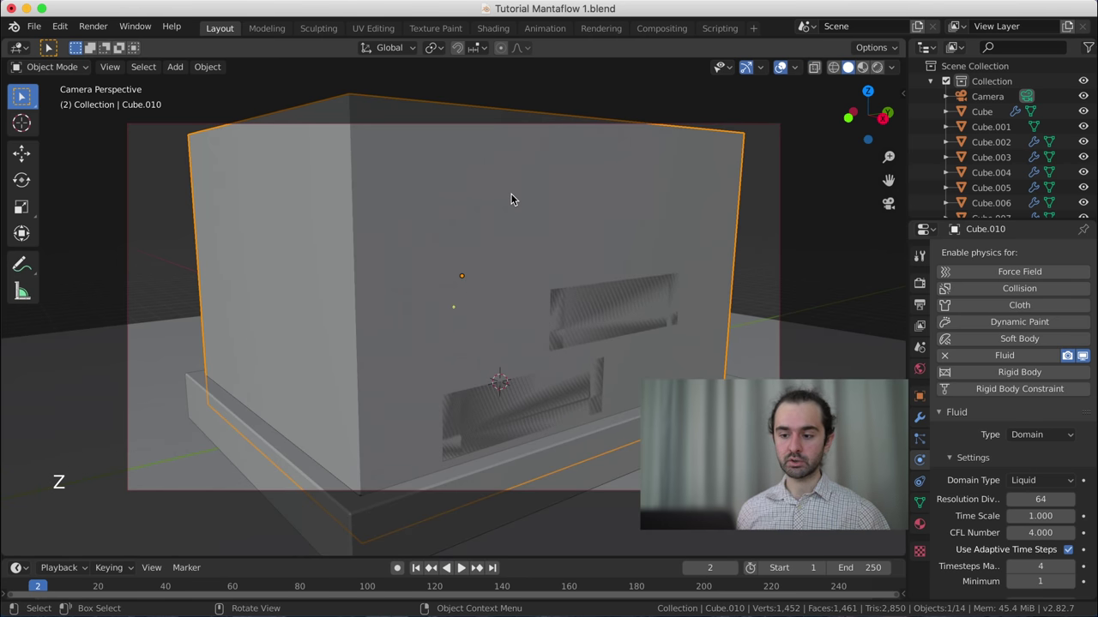
{"action": "middle_click", "coordinate": [527, 215]}
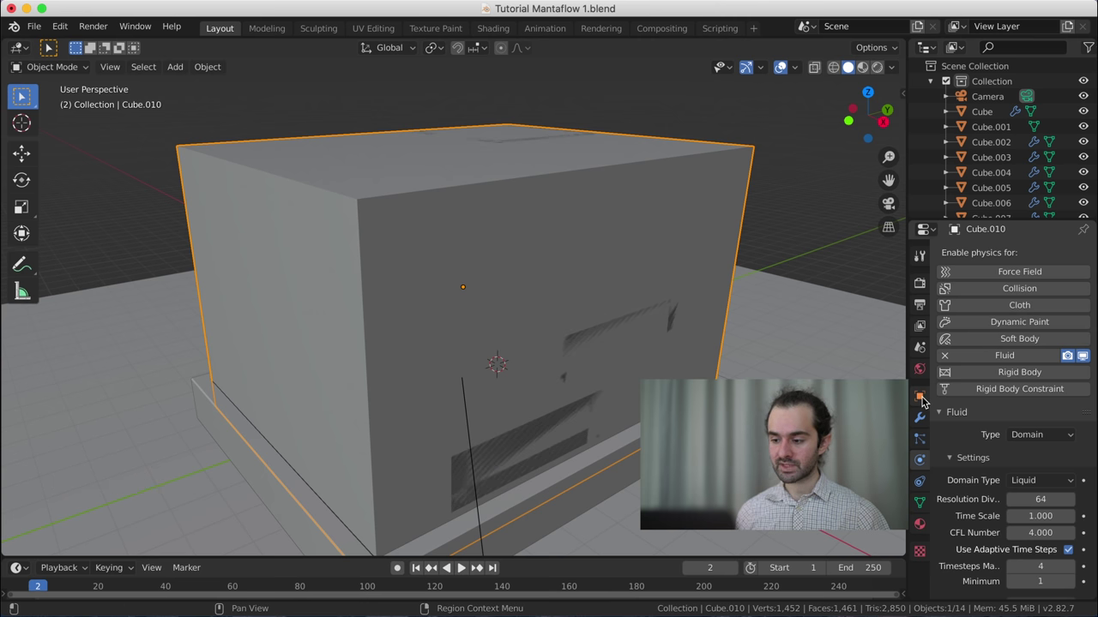
{"action": "left_click", "coordinate": [925, 403]}
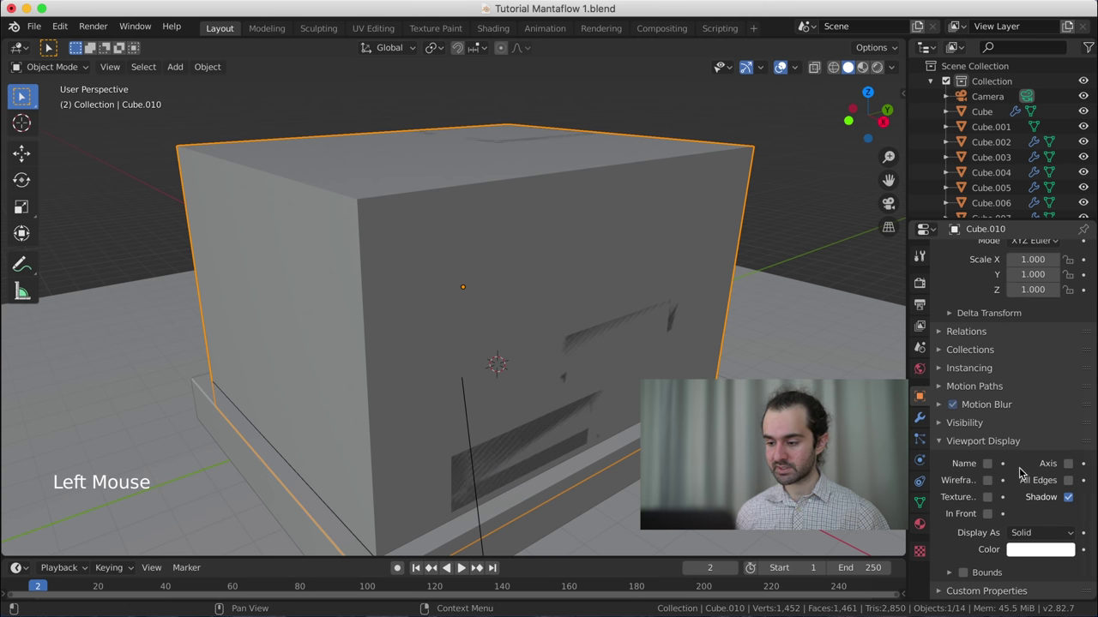
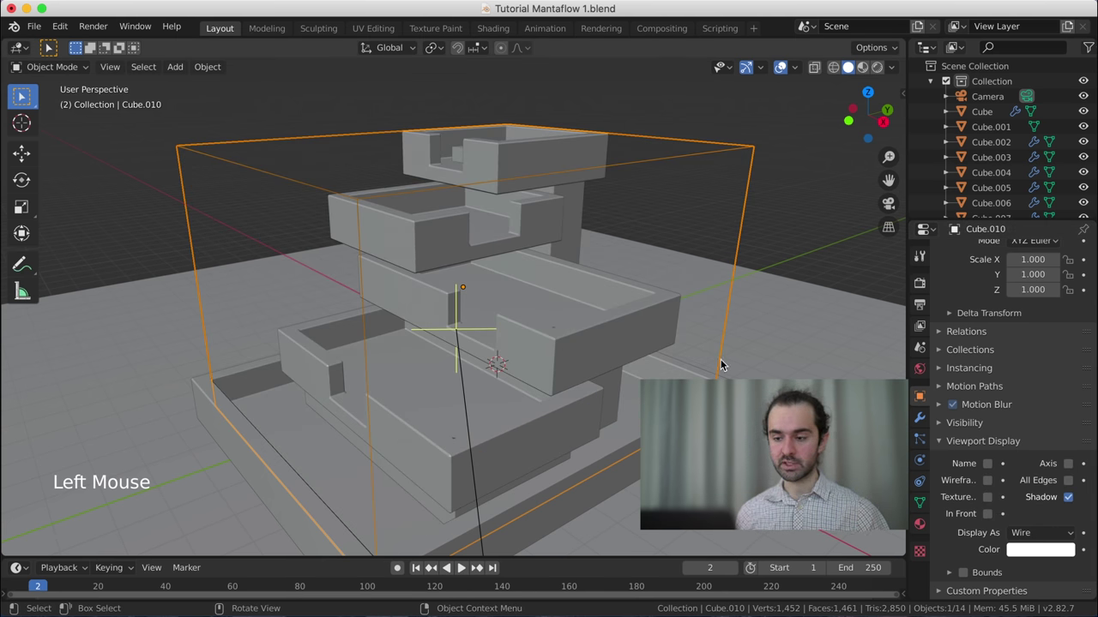
{"action": "middle_click", "coordinate": [697, 357]}
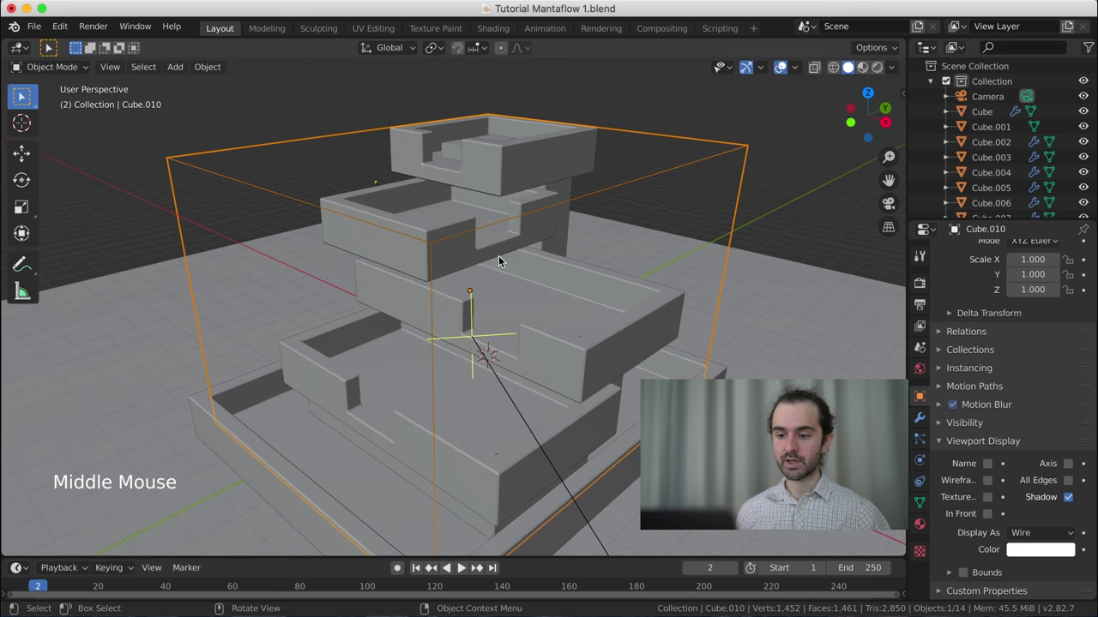
- Select the slab Cube.011 and add Fluid physics to it
{"action": "left_click", "coordinate": [458, 155]}
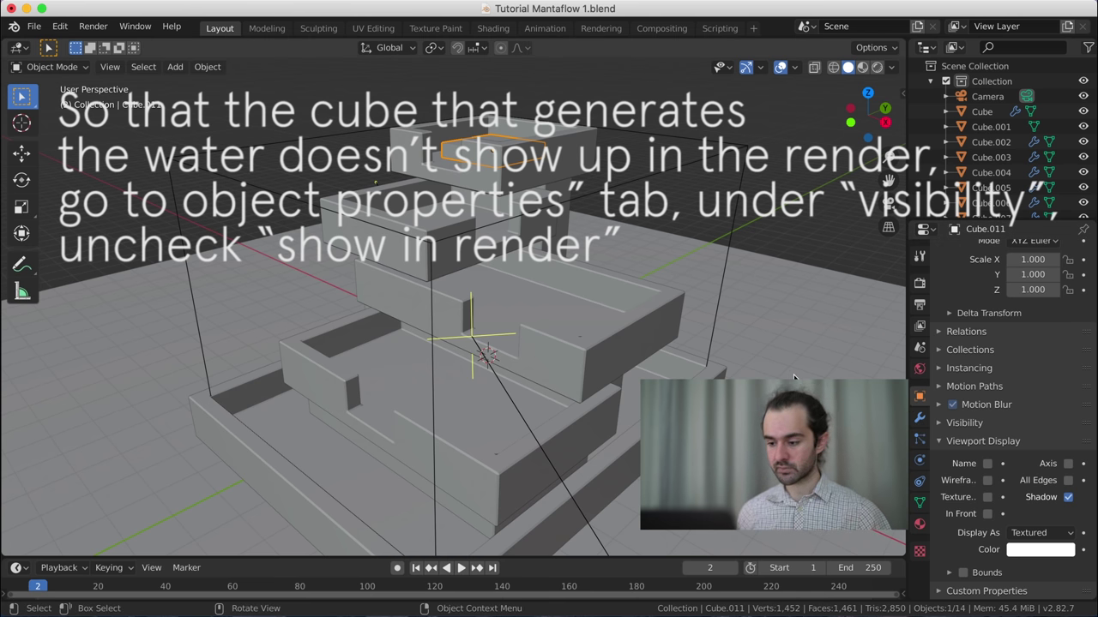
{"action": "left_click", "coordinate": [917, 439]}
{"action": "left_click", "coordinate": [924, 458]}
{"action": "left_click", "coordinate": [967, 360]}
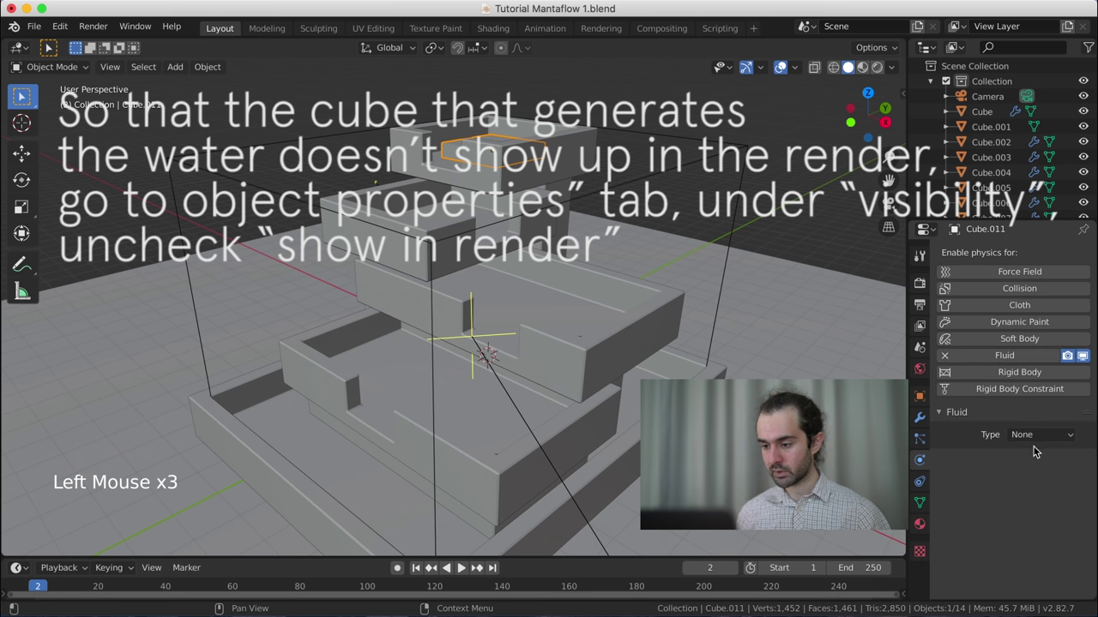
- Make the slab a Flow object with Flow Type Liquid and Flow Behavior Inflow
{"action": "left_click", "coordinate": [1027, 439]}
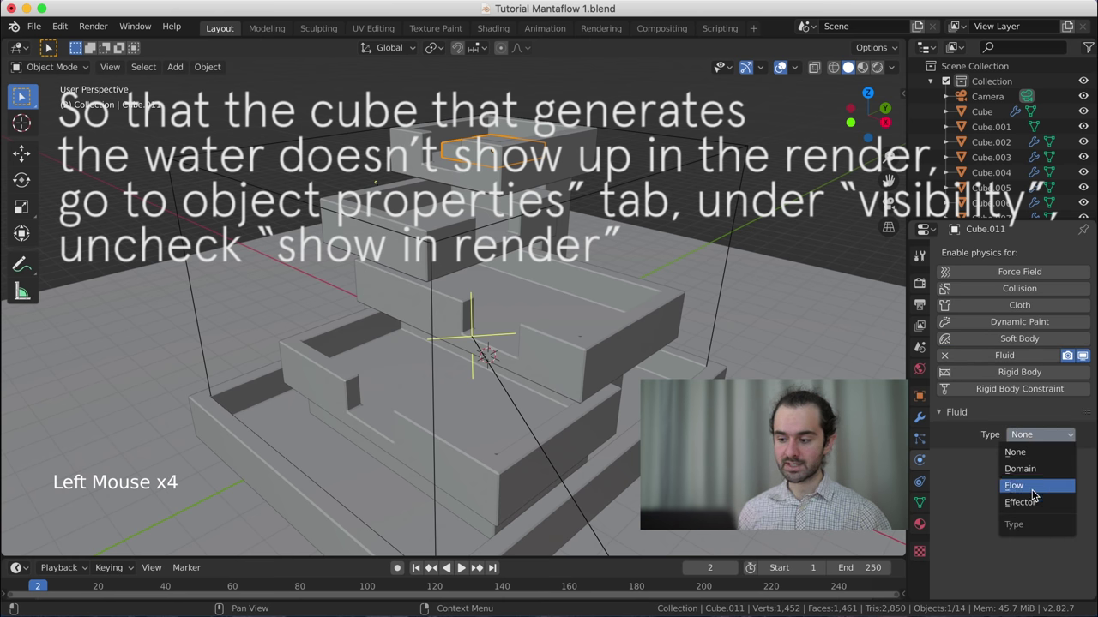
{"action": "left_click", "coordinate": [1040, 483]}
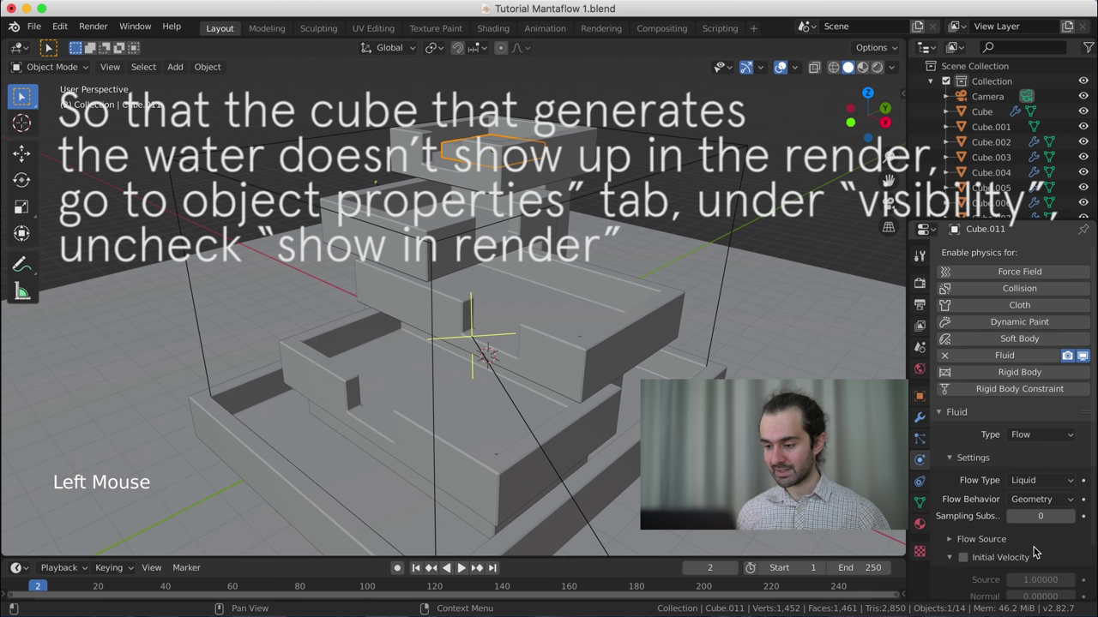
{"action": "left_click", "coordinate": [1027, 506]}
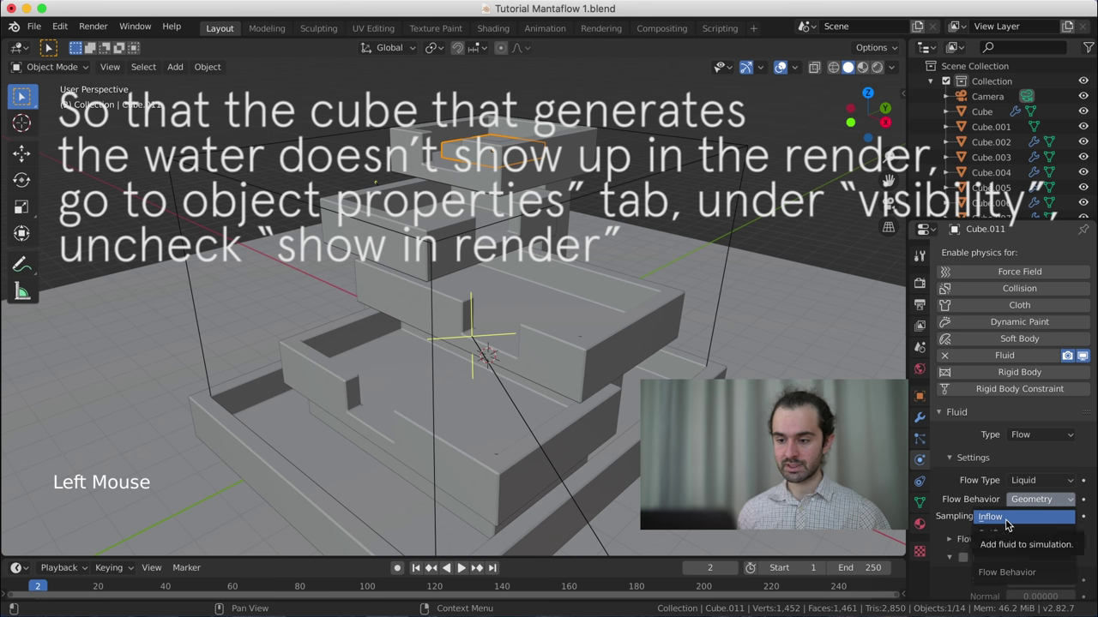
{"action": "scroll", "scroll_direction": "down", "scroll_amount": 3}
{"action": "scroll", "scroll_direction": "down", "scroll_amount": 3}
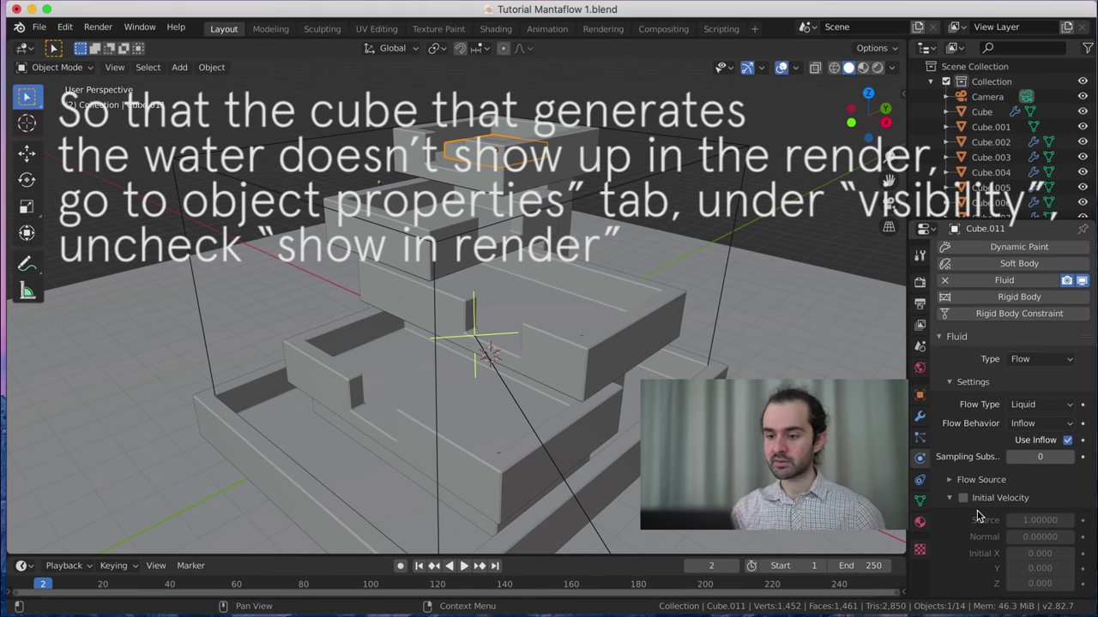
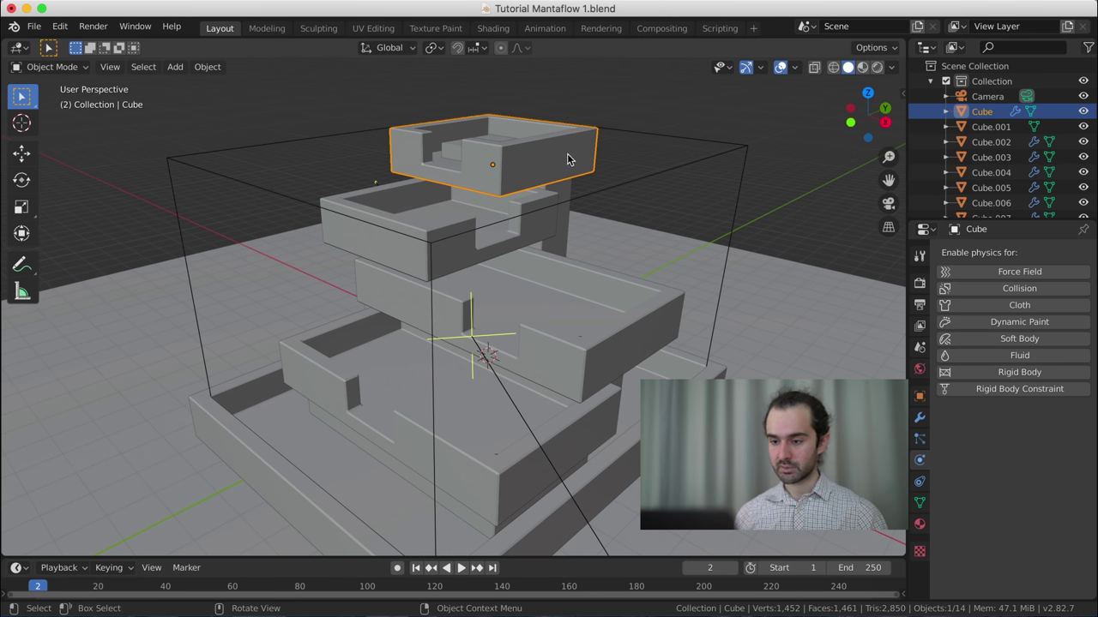
- Make the top basin Cube a Fluid Effector with Effector Type Collision
{"action": "left_click", "coordinate": [998, 361]}
{"action": "left_click", "coordinate": [1043, 438]}
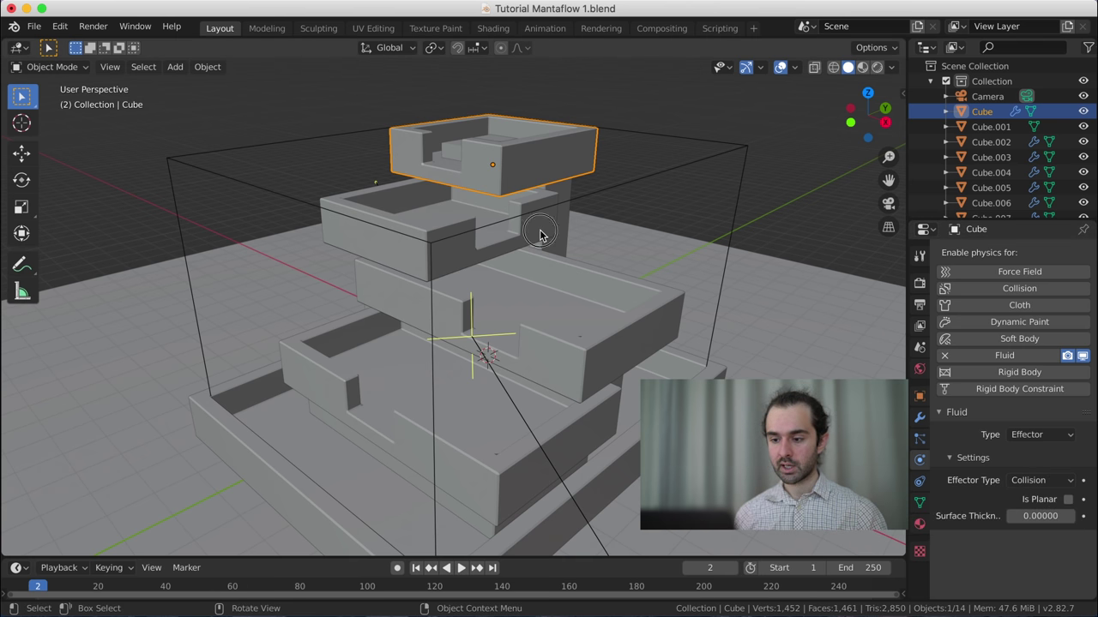
{"action": "left_click", "coordinate": [543, 233]}
- Add fluid physics to the next block and reselect the domain box Cube.010
{"action": "left_click", "coordinate": [995, 361]}
{"action": "left_click", "coordinate": [705, 134]}
{"action": "scroll", "scroll_direction": "down", "scroll_amount": 3}
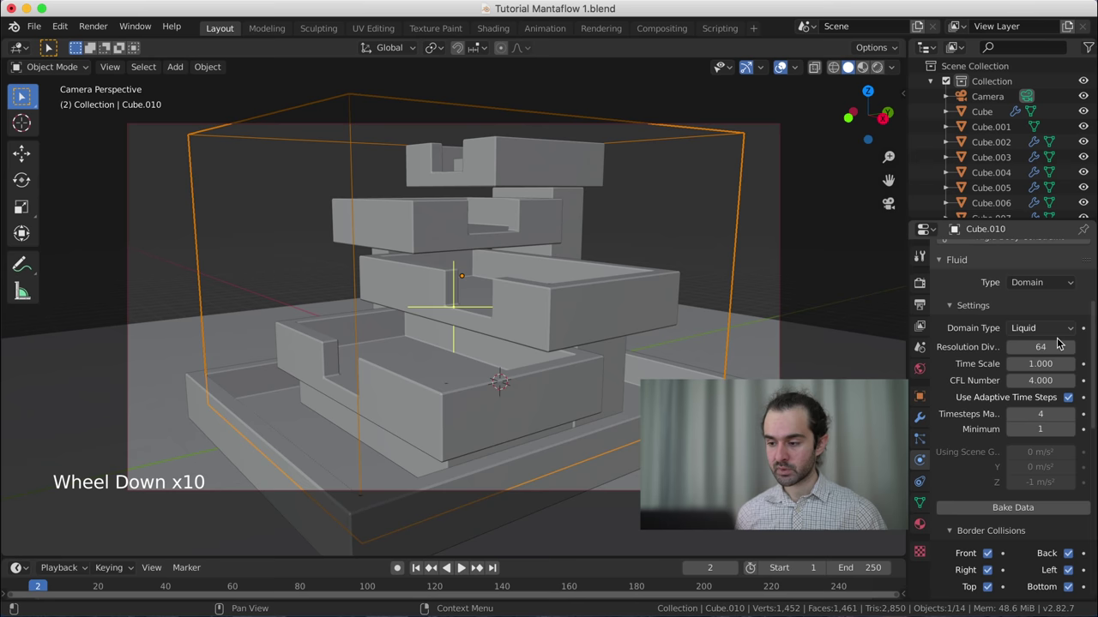
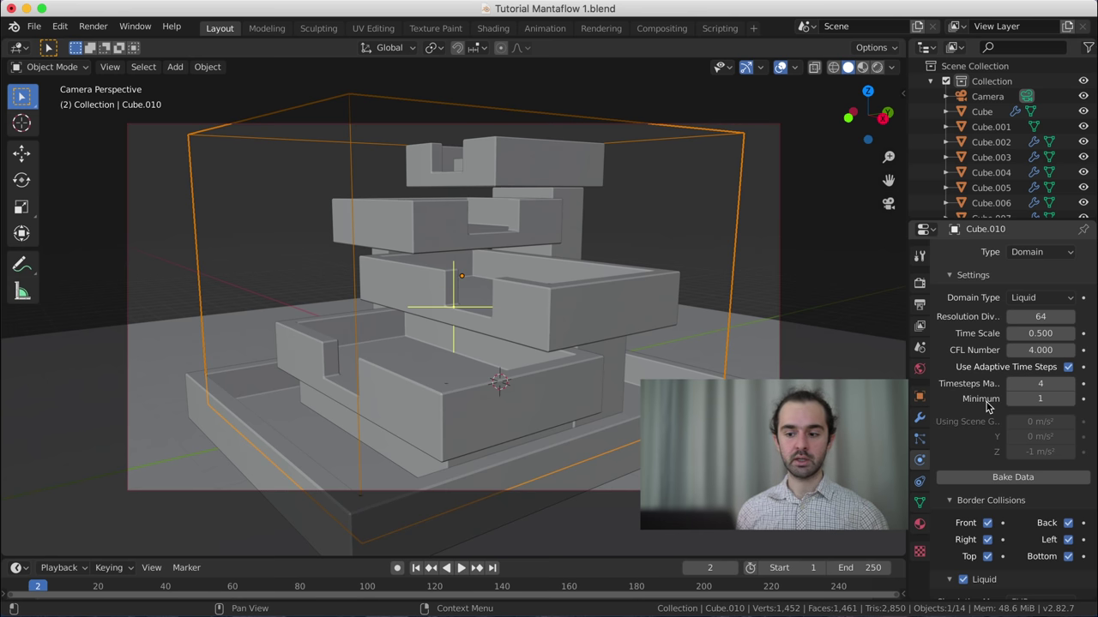
- Scroll down the domain's Fluid settings toward the Time Scale and Cache options
{"action": "scroll", "scroll_direction": "down", "scroll_amount": 3}
{"action": "scroll", "scroll_direction": "down", "scroll_amount": 3}
{"action": "scroll", "scroll_direction": "down", "scroll_amount": 3}
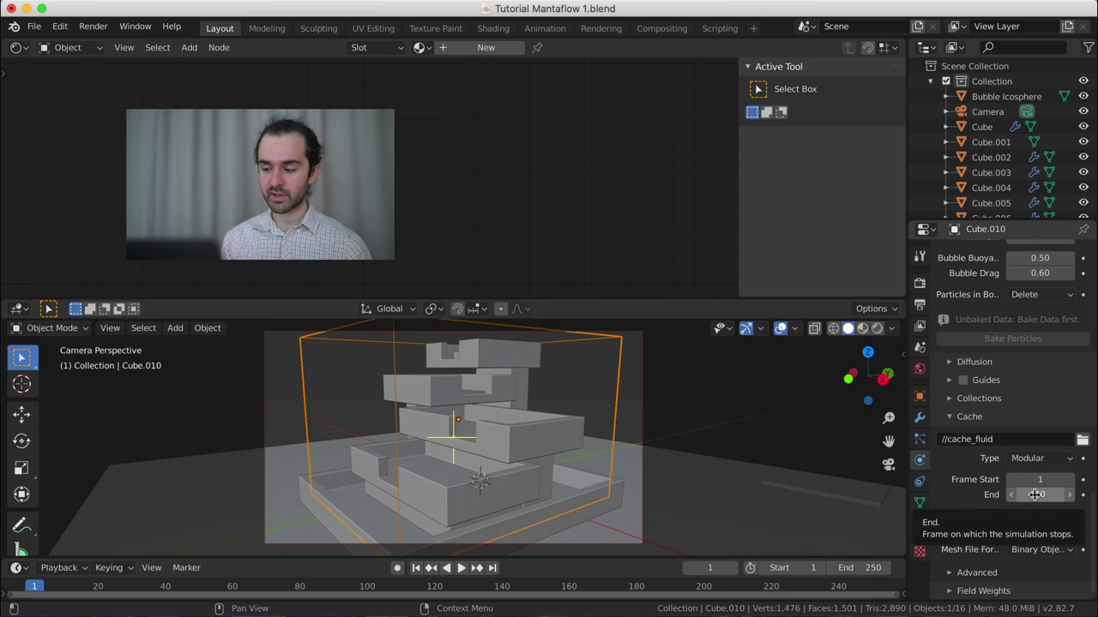
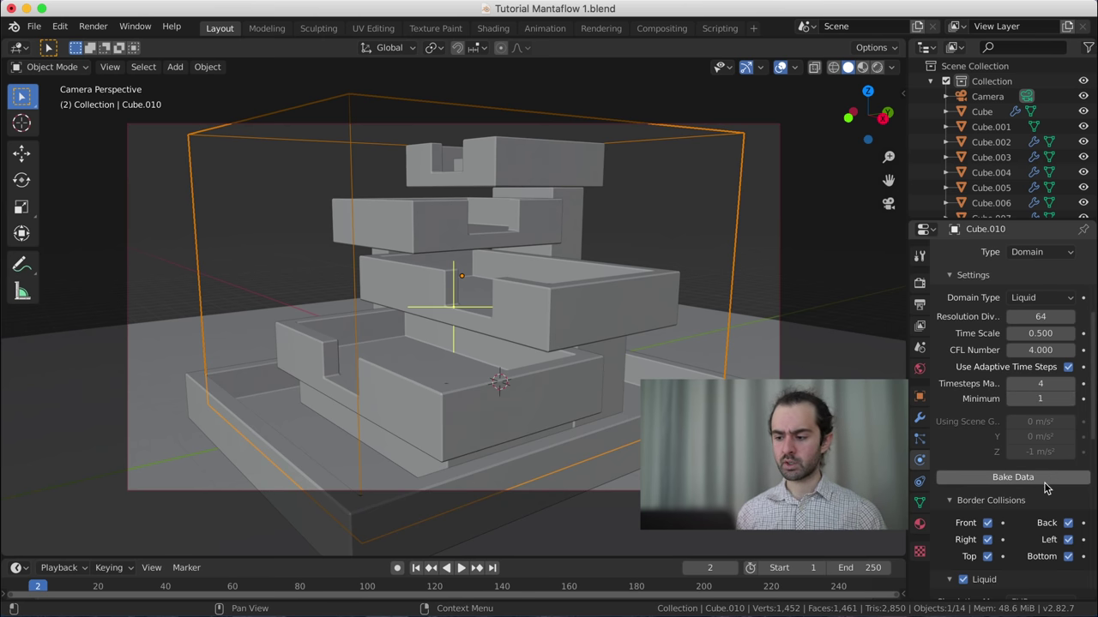
- Start Bake Data, pause it with Esc, and bring the view to the top basin
{"action": "left_click", "coordinate": [1043, 482]}
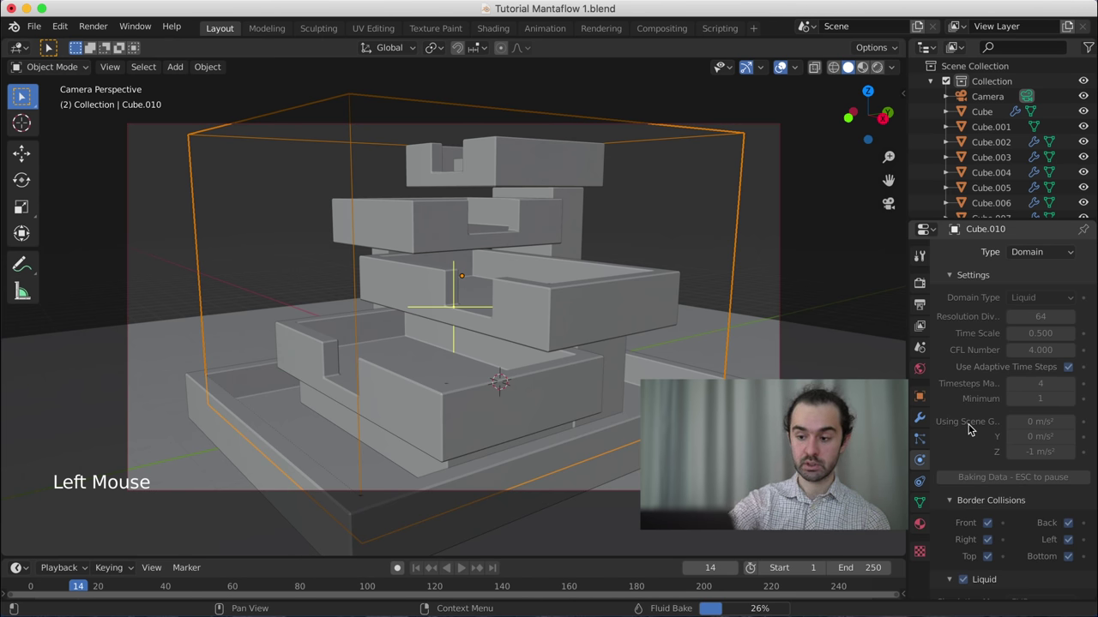
{"action": "key", "text": "Escape"}
{"action": "middle_click", "coordinate": [466, 278]}
{"action": "scroll", "scroll_direction": "up", "scroll_amount": 3}
{"action": "key", "text": "shift+Left"}
{"action": "middle_click", "coordinate": [468, 178]}
- Step through the first baked frames while looking down into the top basin
{"action": "key", "text": "shift+Left"}
{"action": "key", "text": "Right"}
{"action": "key", "text": "Right"}
{"action": "key", "text": "Right"}
{"action": "key", "text": "Right"}
{"action": "middle_click", "coordinate": [481, 266]}
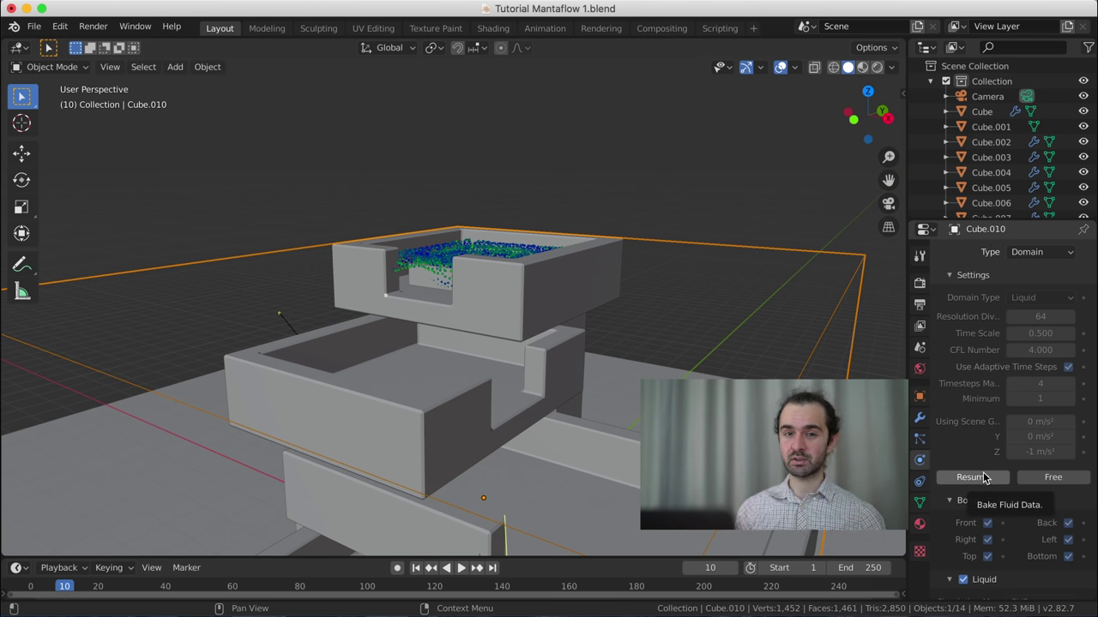
{"action": "middle_click", "coordinate": [438, 280]}
{"action": "middle_click", "coordinate": [426, 268]}
{"action": "middle_click", "coordinate": [311, 237]}
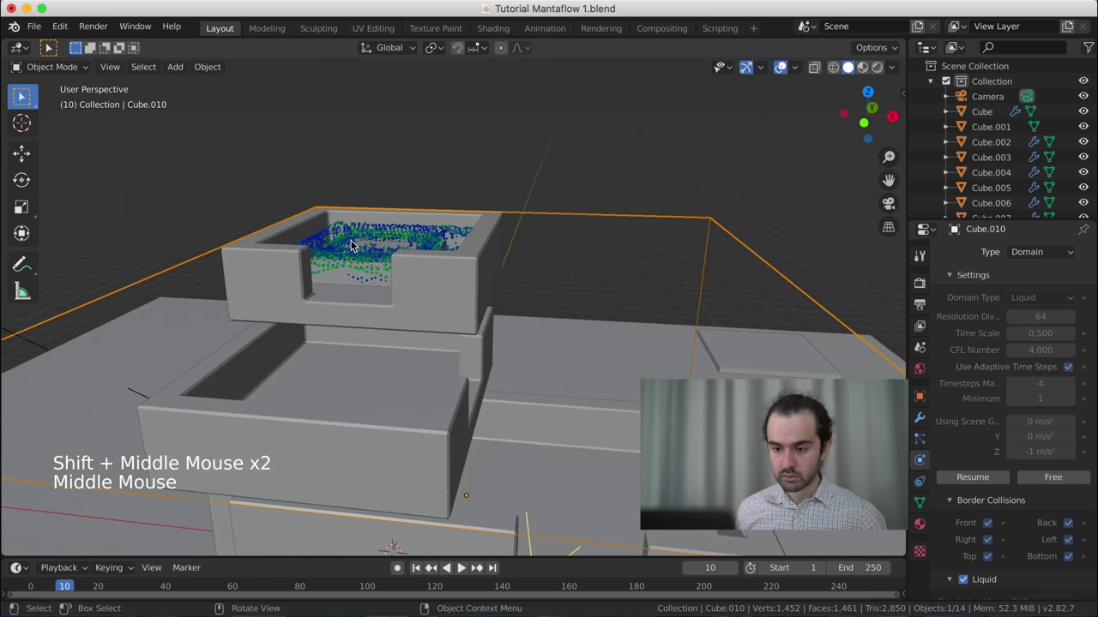
- Replay the frames again up to the particles spilling over around frame 14
{"action": "key", "text": "shift+Left"}
{"action": "key", "text": "Right"}
{"action": "key", "text": "Right"}
{"action": "key", "text": "Right"}
{"action": "key", "text": "Right"}
{"action": "scroll", "scroll_direction": "down", "scroll_amount": 3}
{"action": "scroll", "scroll_direction": "down", "scroll_amount": 3}
{"action": "middle_click", "coordinate": [397, 251]}
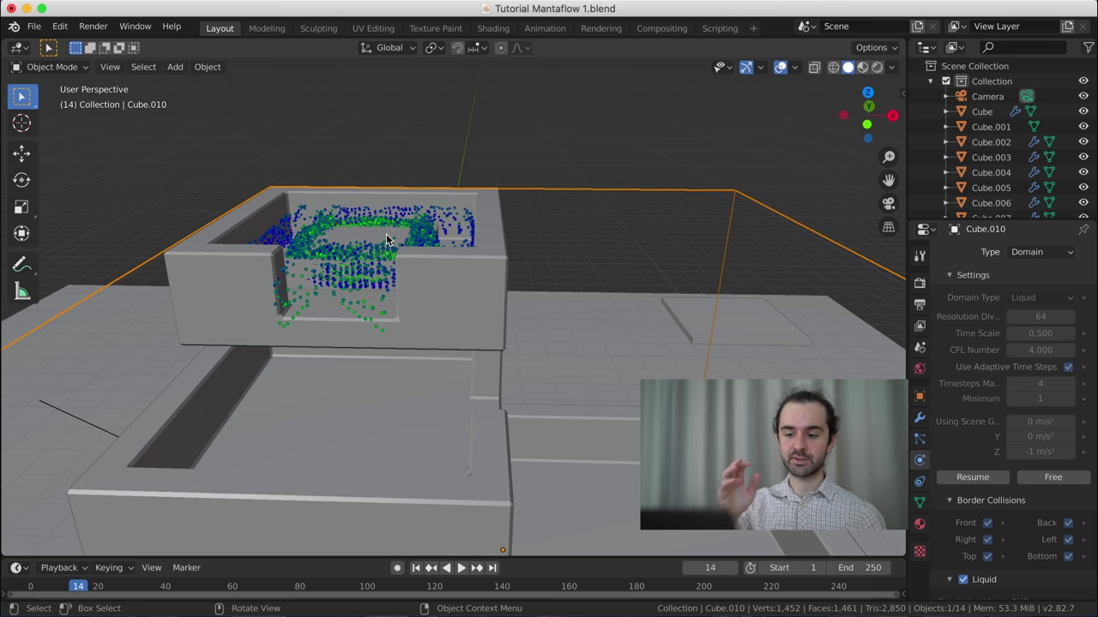
{"action": "left_click", "coordinate": [370, 233]}
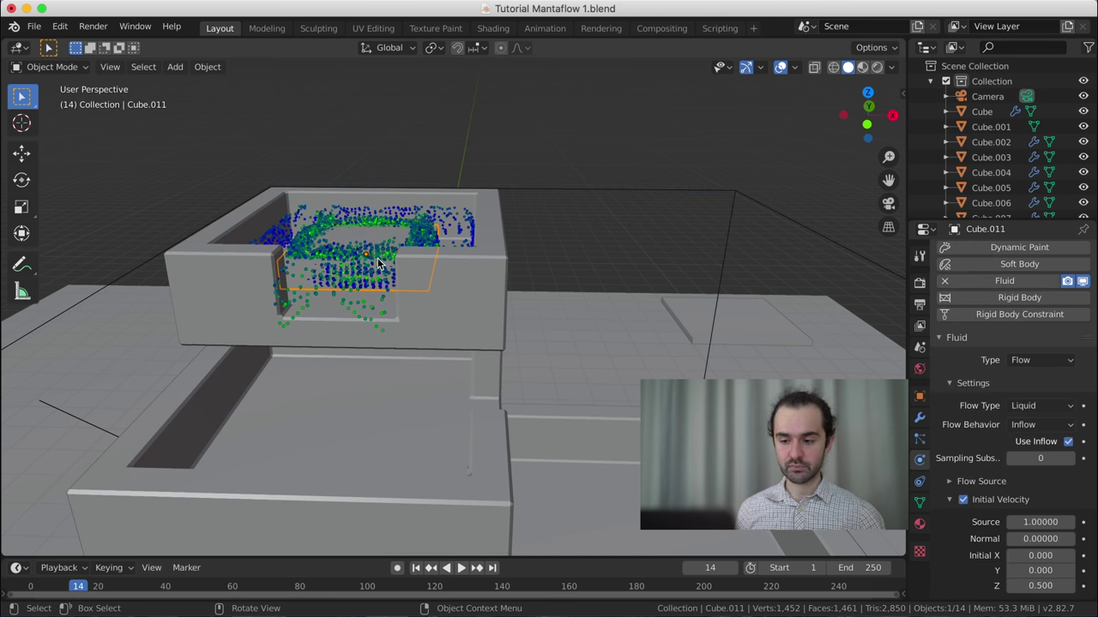
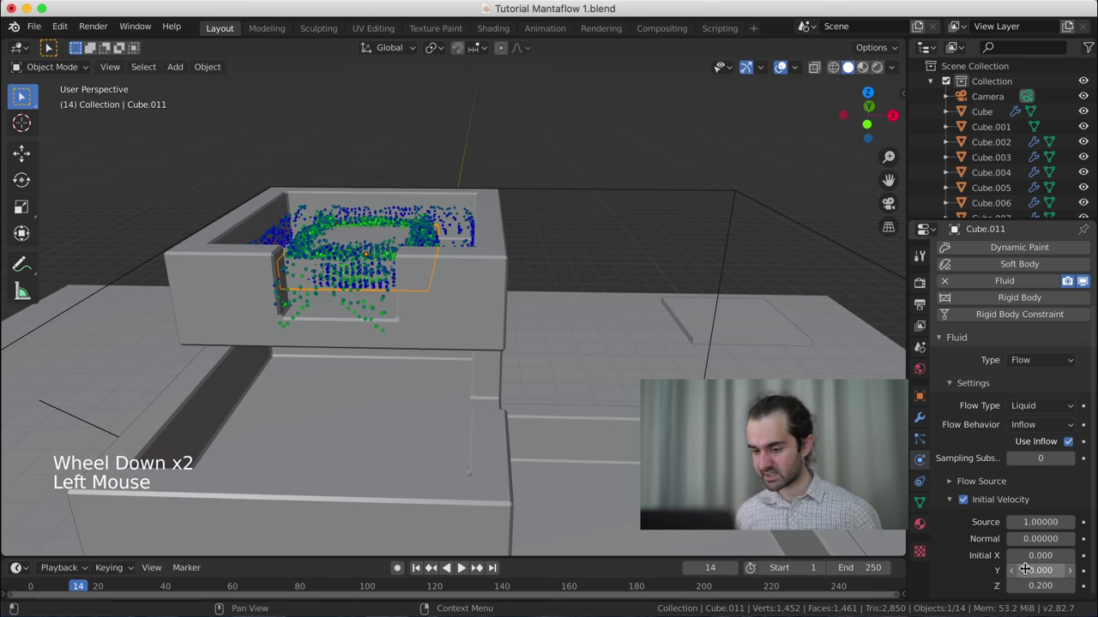
{"action": "left_click", "coordinate": [730, 199]}
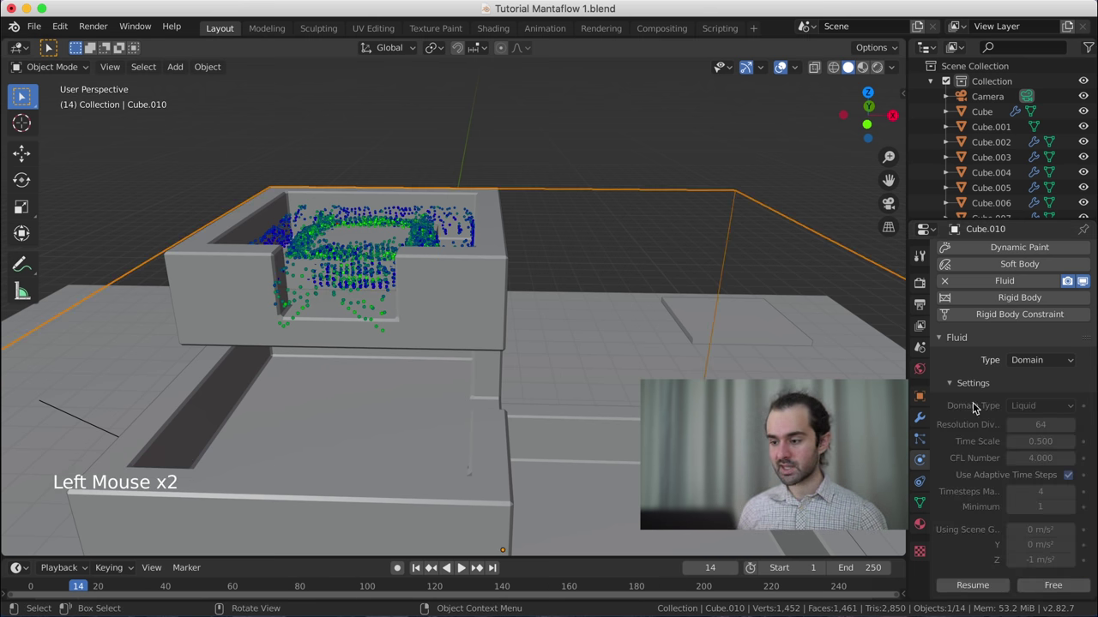
- Free the old liquid bake and start Bake Data again
{"action": "left_click", "coordinate": [1039, 587]}
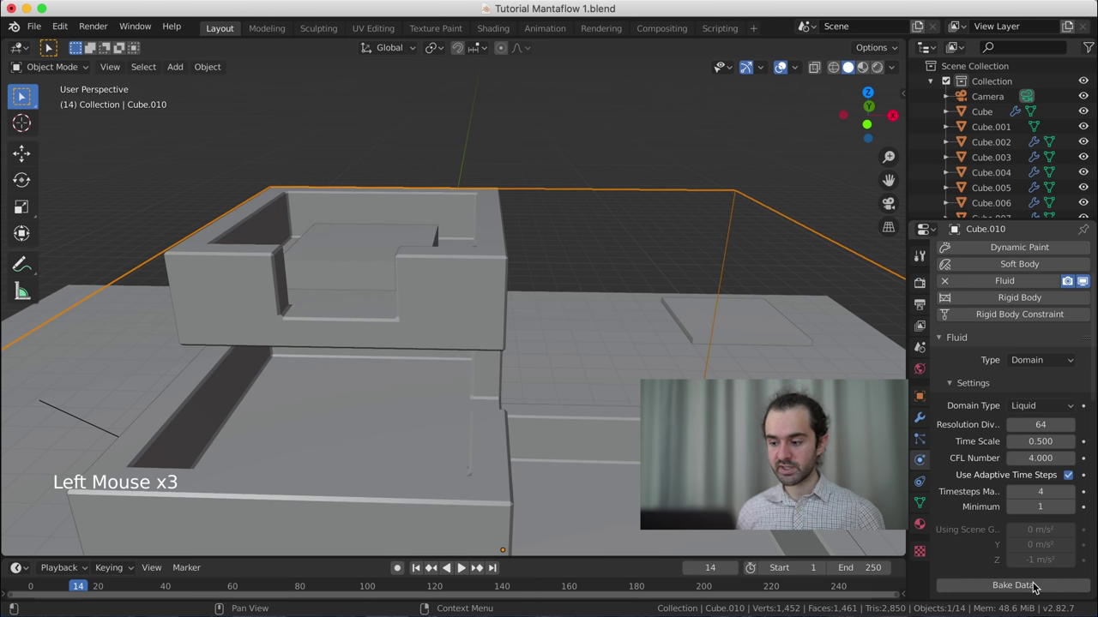
{"action": "scroll", "scroll_direction": "up", "scroll_amount": 3}
{"action": "left_click", "coordinate": [999, 572]}
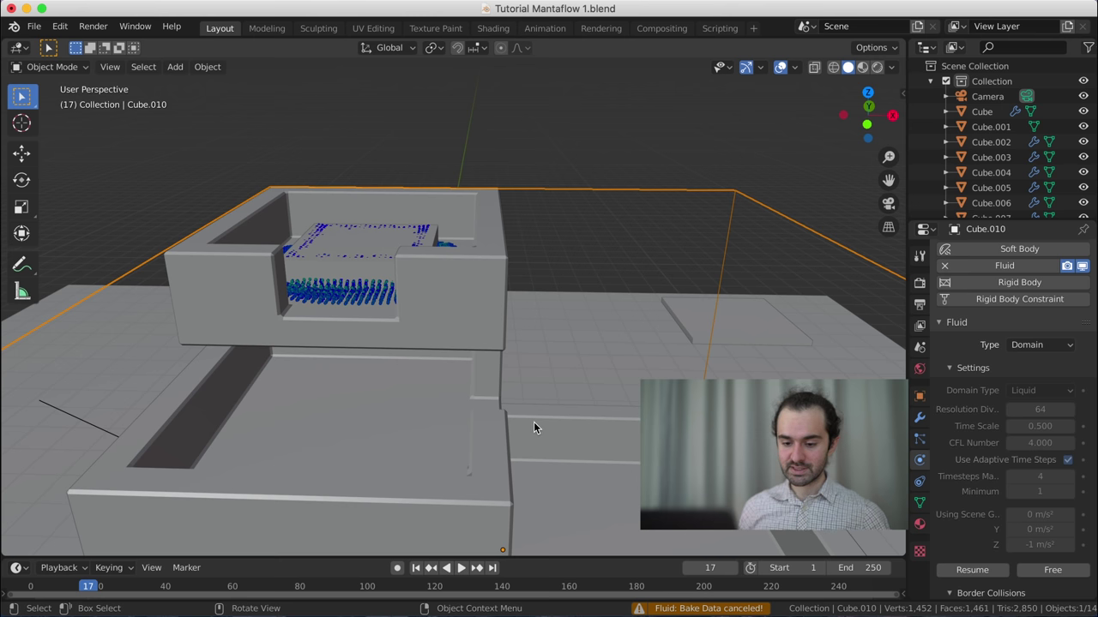
- Step through the few rebaked frames to review the particles filling the basin
{"action": "key", "text": "Left"}
{"action": "key", "text": "Right"}
{"action": "key", "text": "Right"}
{"action": "key", "text": "Right"}
{"action": "key", "text": "Right"}
{"action": "key", "text": "Right"}
{"action": "key", "text": "Right"}
{"action": "key", "text": "Right"}
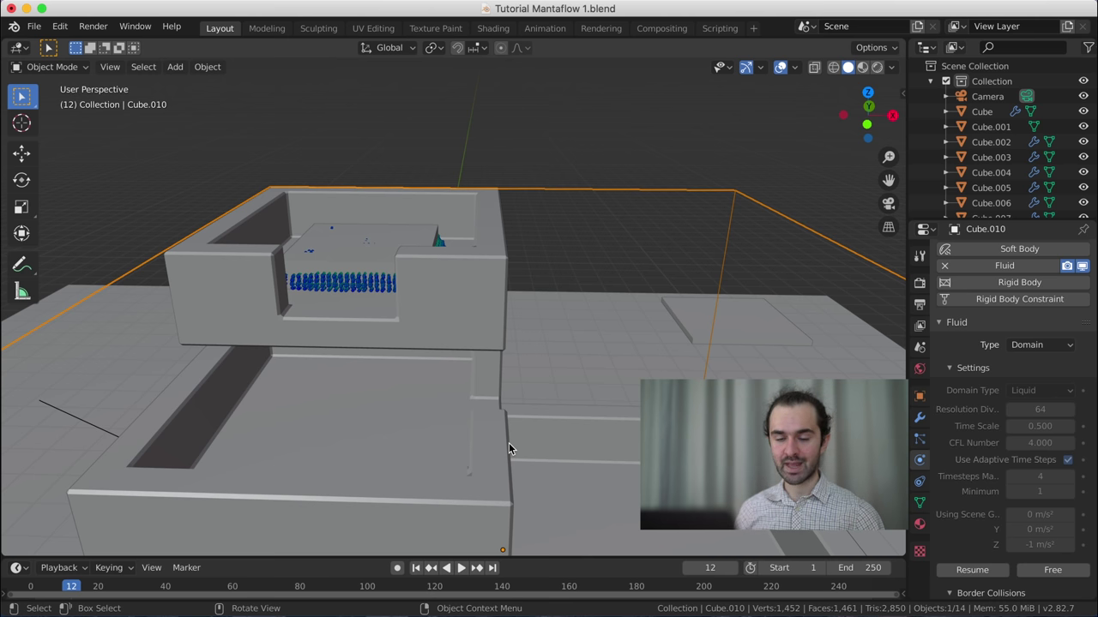
{"action": "key", "text": "Right"}
{"action": "key", "text": "shift+Left"}
{"action": "key", "text": "Right"}
{"action": "key", "text": "Right"}
{"action": "key", "text": "Right"}
{"action": "key", "text": "Right"}
{"action": "middle_click", "coordinate": [557, 448]}
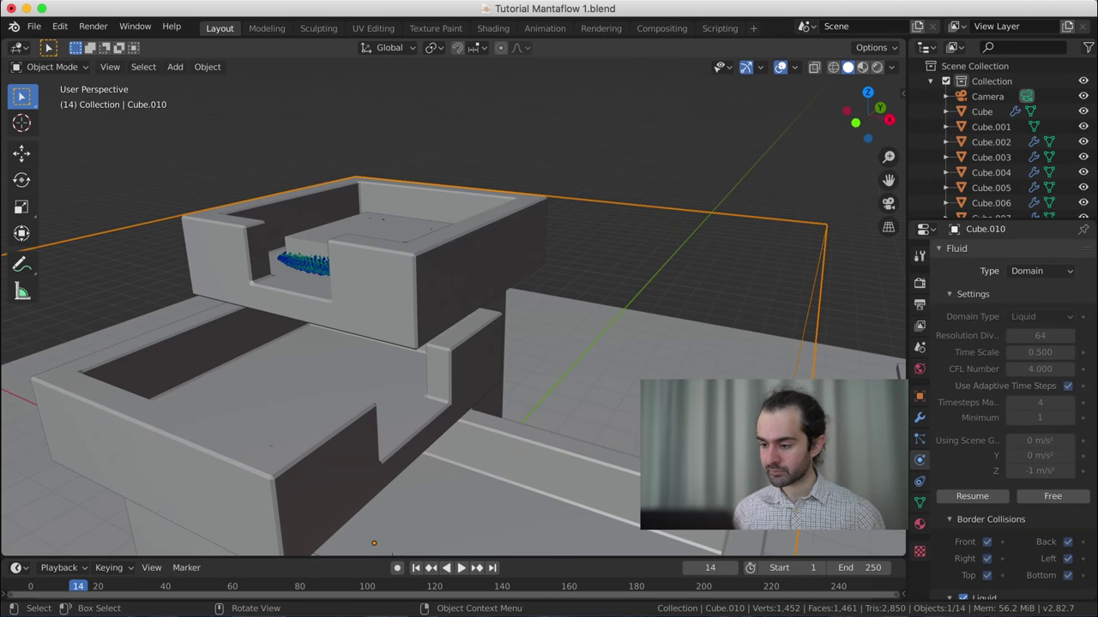
- Free the partial bake and set the domain Resolution Divisions to 128
{"action": "left_click", "coordinate": [1039, 500]}
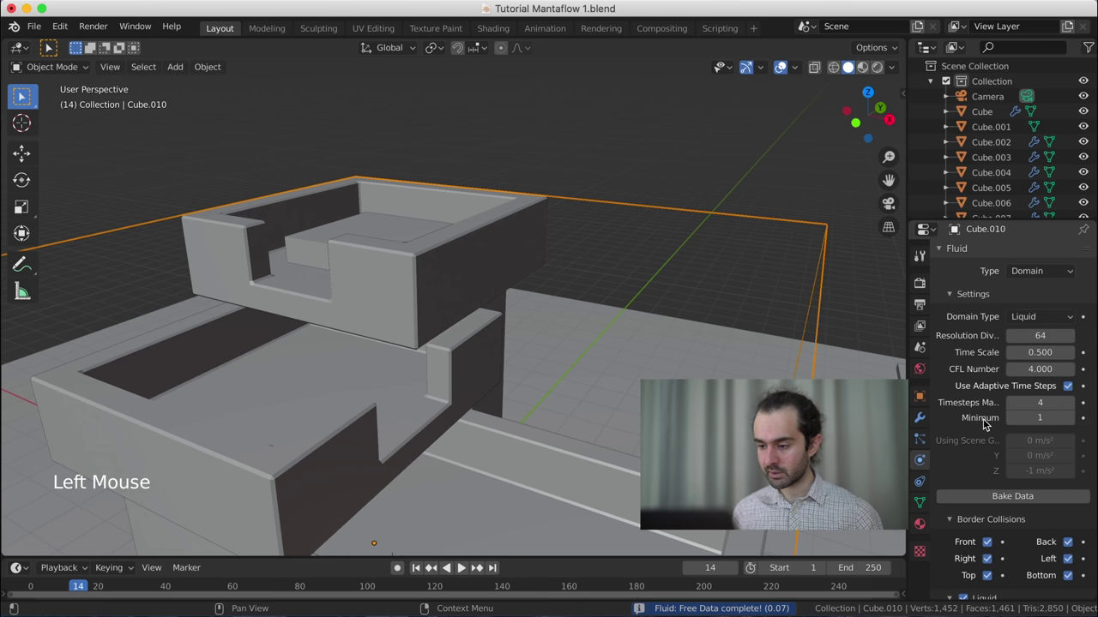
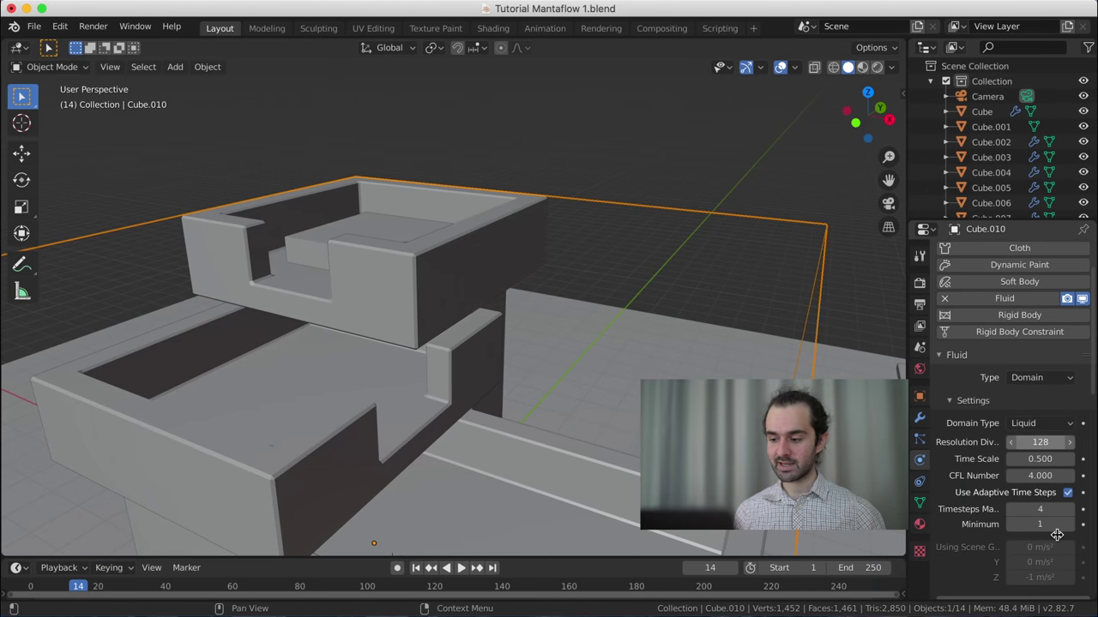
{"action": "scroll", "scroll_direction": "down", "scroll_amount": 3}
- Bake the liquid at resolution 128 so it fills the top basin
{"action": "left_click", "coordinate": [1006, 520]}
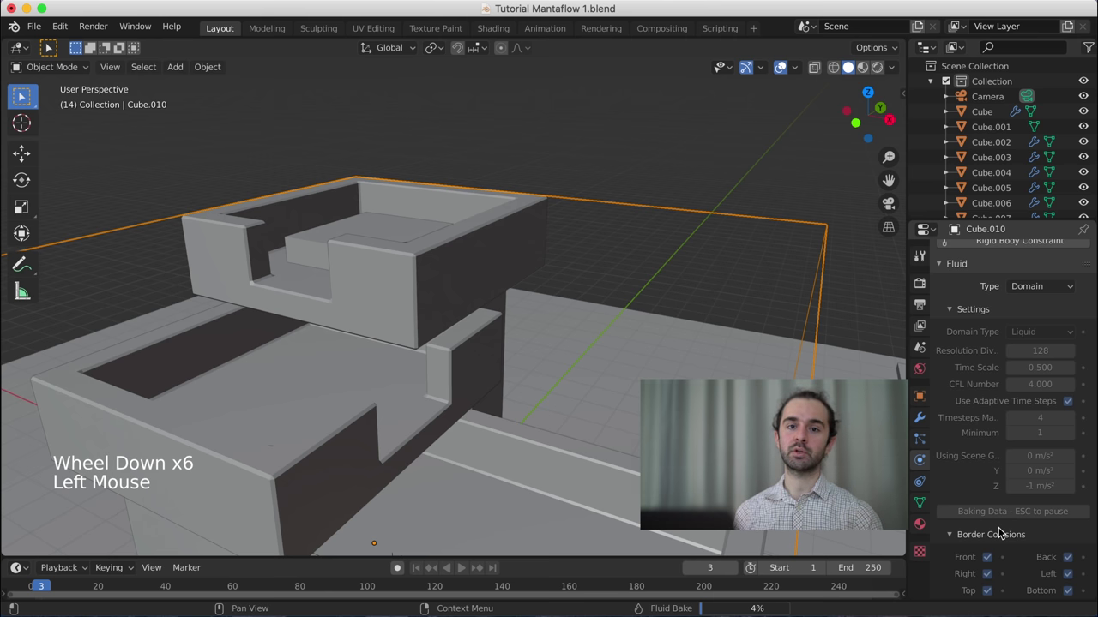
{"action": "scroll", "scroll_direction": "down", "scroll_amount": 3}
{"action": "scroll", "scroll_direction": "down", "scroll_amount": 3}
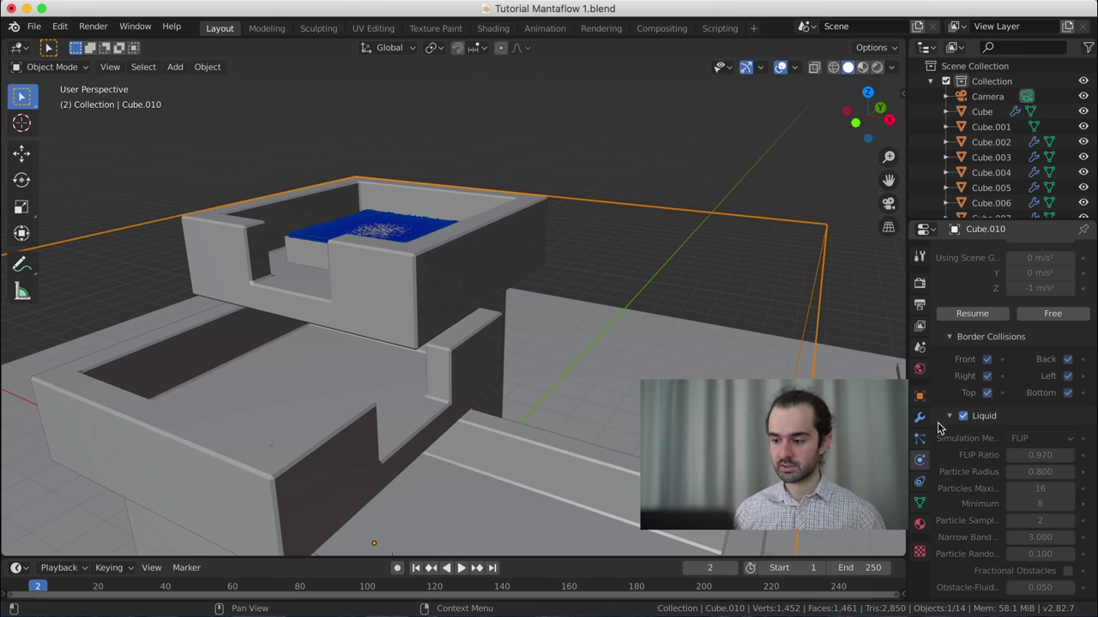
- Collapse the Liquid and Settings panels to reach the domain's Mesh options
{"action": "left_click", "coordinate": [950, 417]}
{"action": "scroll", "scroll_direction": "up", "scroll_amount": 3}
{"action": "left_click", "coordinate": [955, 328]}
- Enable Mesh generation on the domain with Use Speed Vectors ticked
{"action": "scroll", "scroll_direction": "down", "scroll_amount": 3}
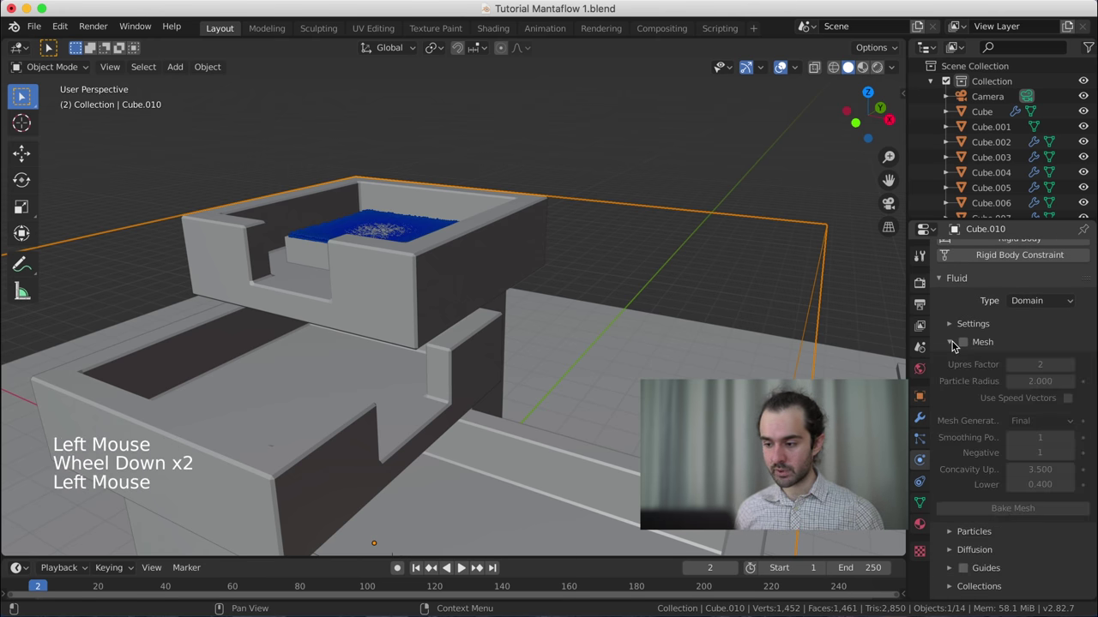
{"action": "left_click", "coordinate": [965, 346]}
{"action": "left_click", "coordinate": [964, 347]}
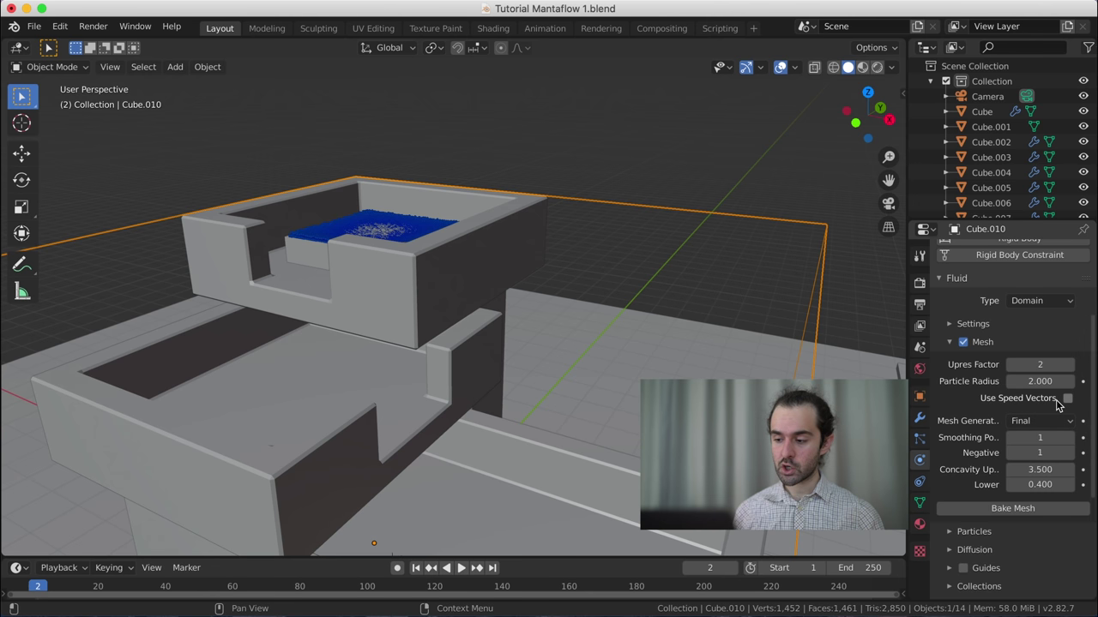
{"action": "left_click", "coordinate": [1072, 406]}
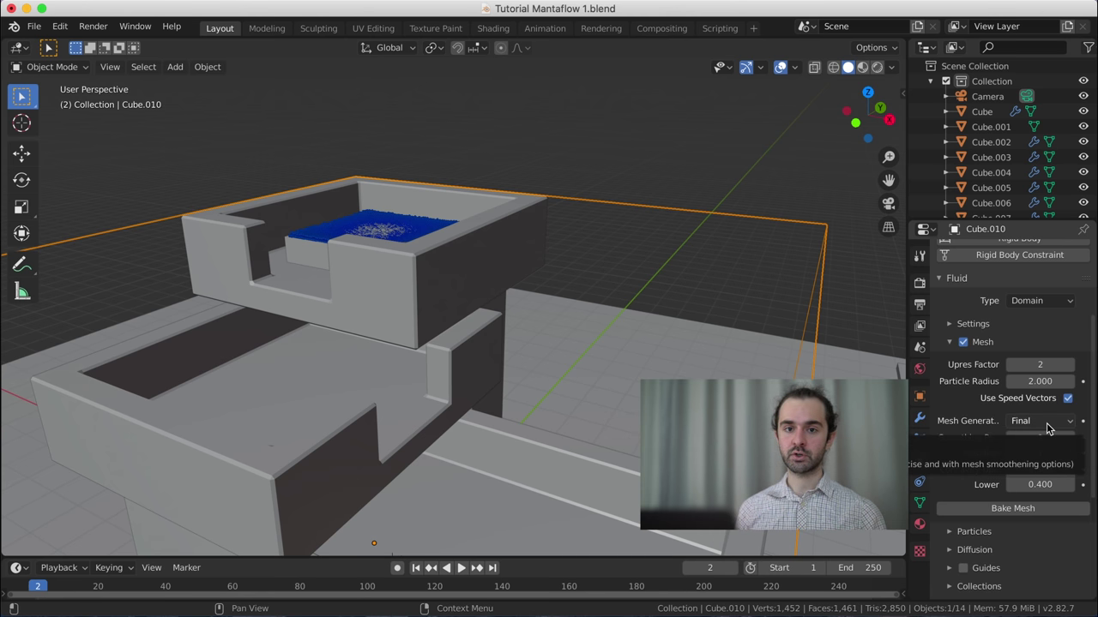
- Start baking the liquid mesh for the fountain's fluid domain
{"action": "left_click", "coordinate": [1009, 510]}
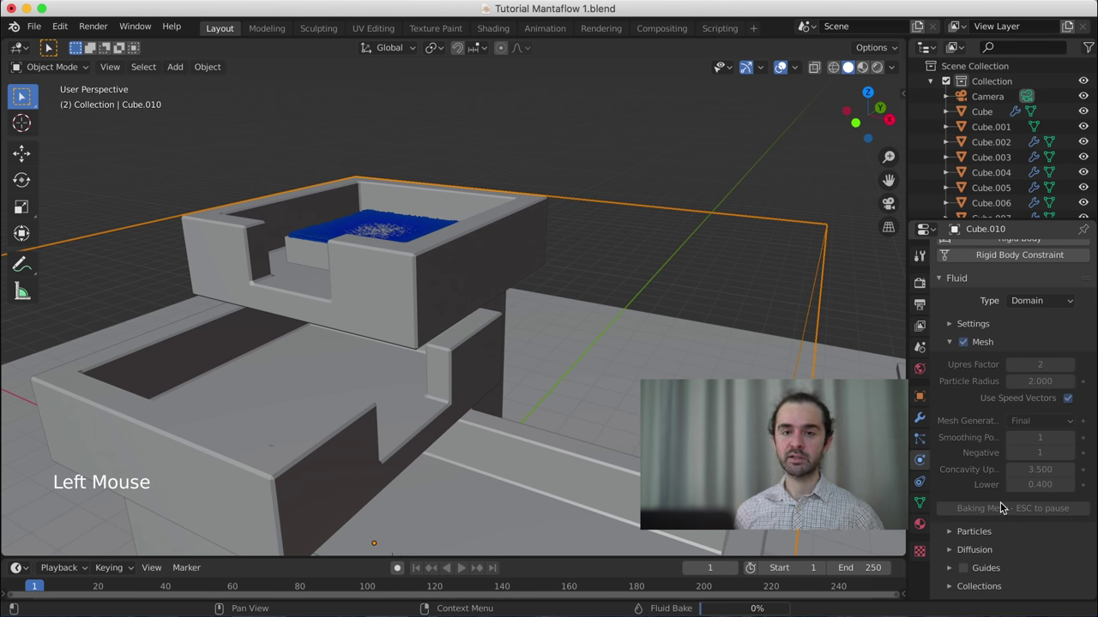
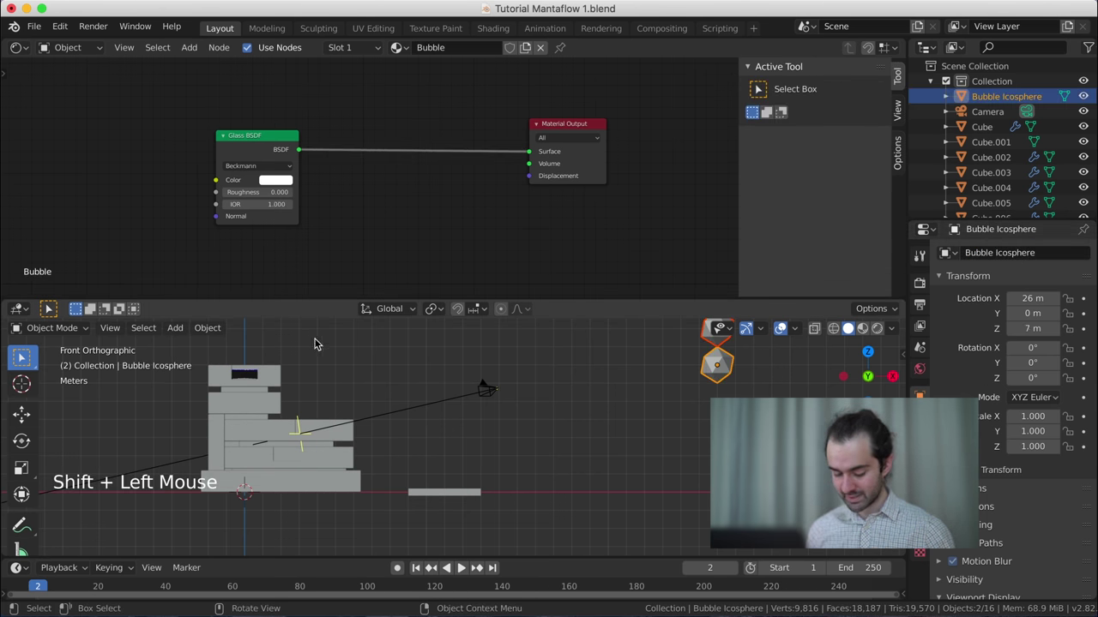
- Scale the Bubble Icosphere down to 0.1 and select the Foam icosphere for the same
{"action": "key", "text": "s"}
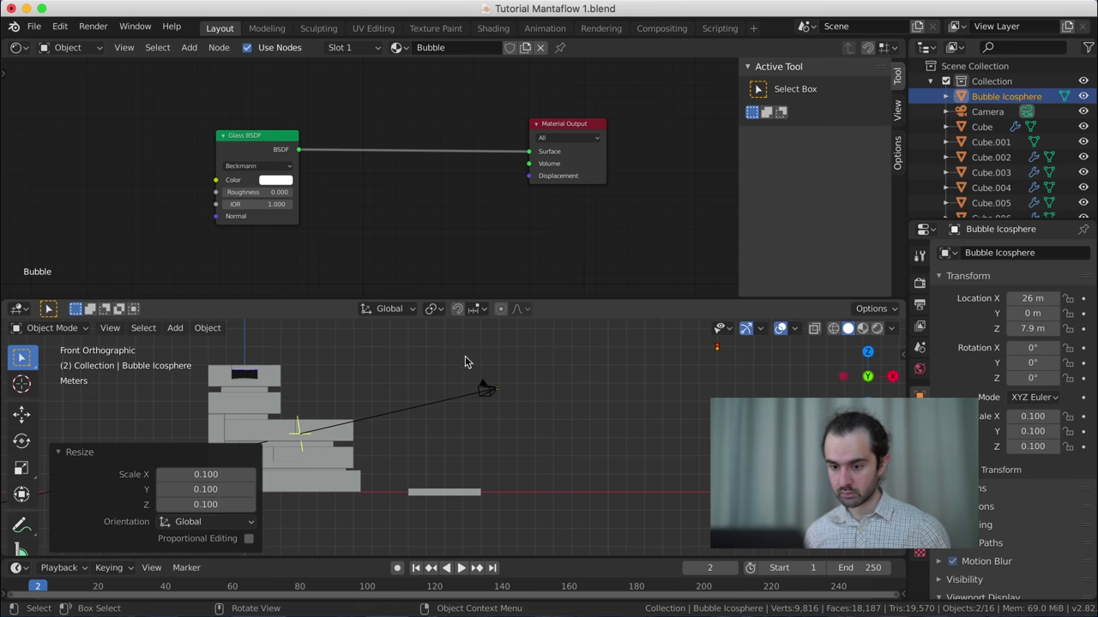
{"action": "left_click", "coordinate": [530, 388]}
{"action": "left_click", "coordinate": [719, 345]}
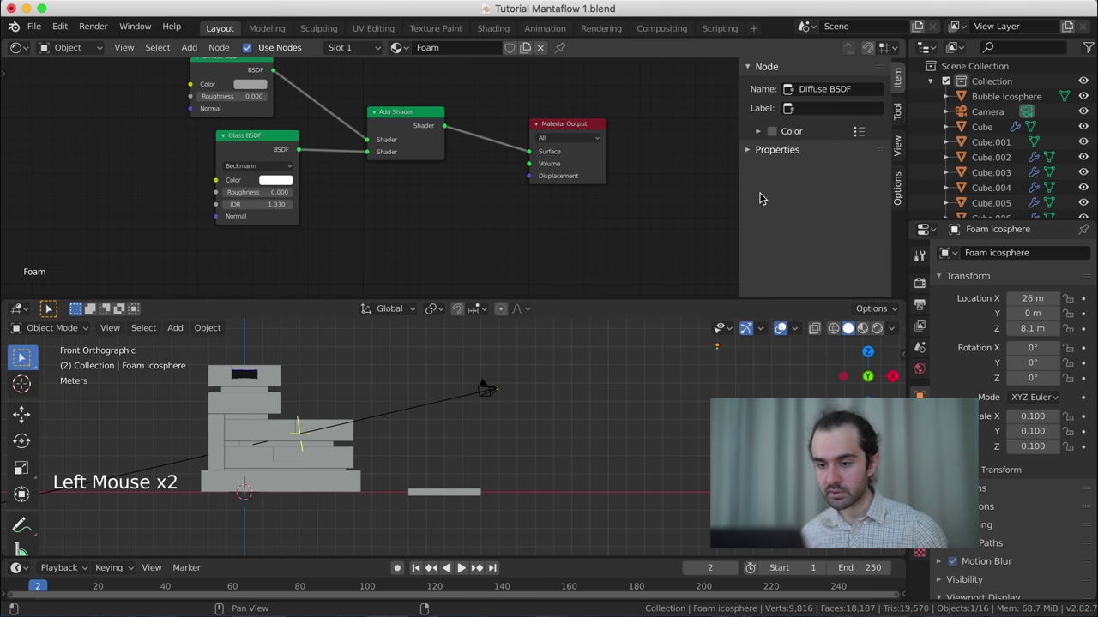
- Select the fluid domain Cube.010 and frame it in the viewport
{"action": "left_click", "coordinate": [722, 357]}
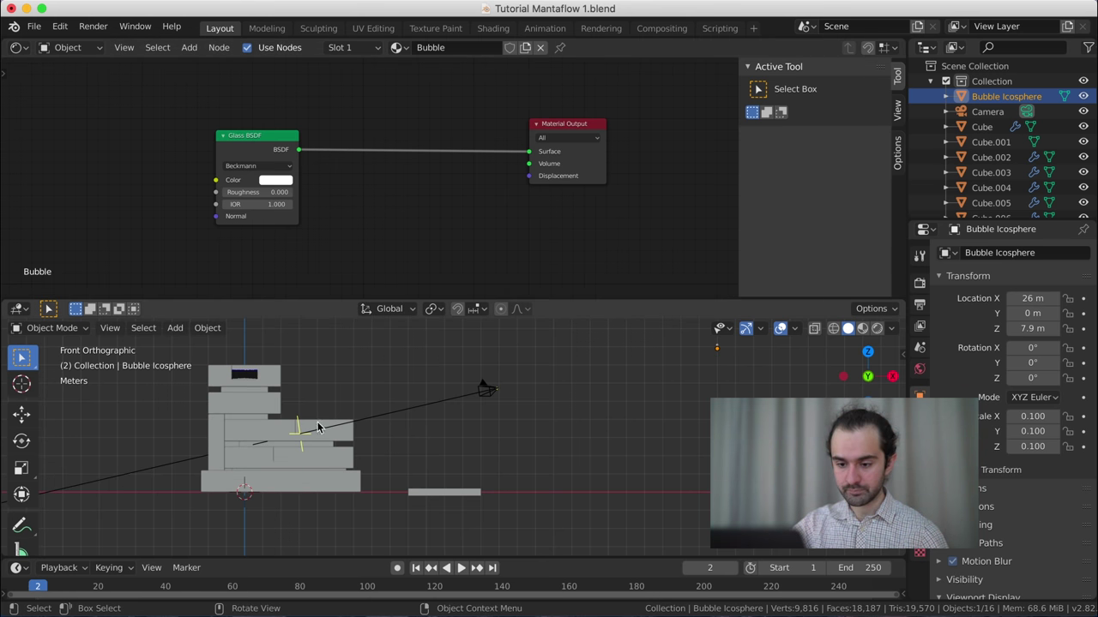
{"action": "left_click", "coordinate": [250, 377]}
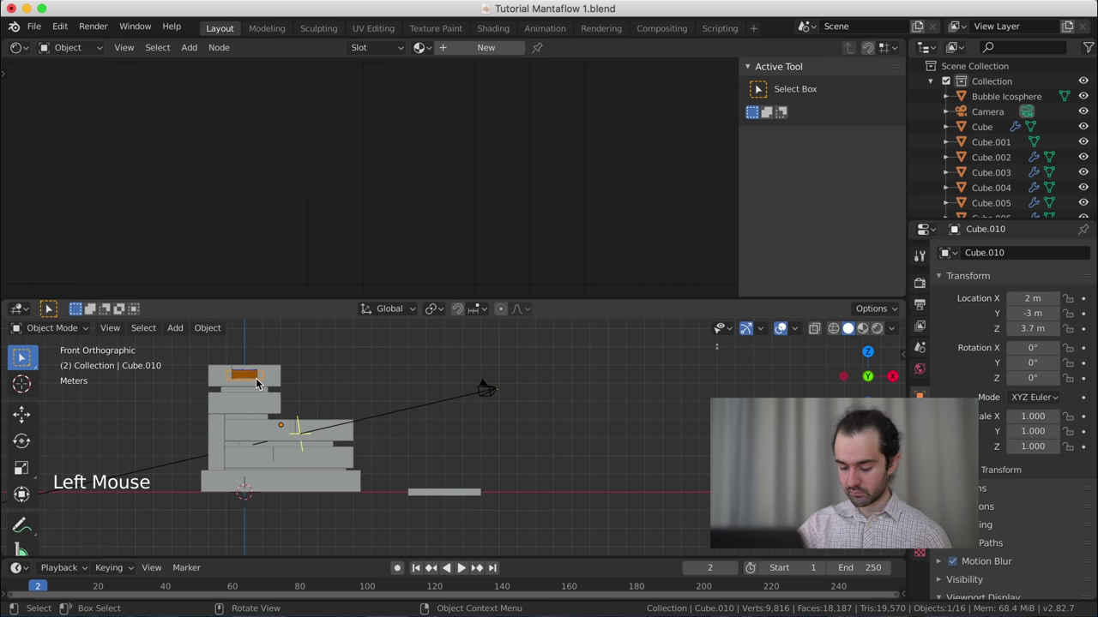
{"action": "key", "text": "KP_0"}
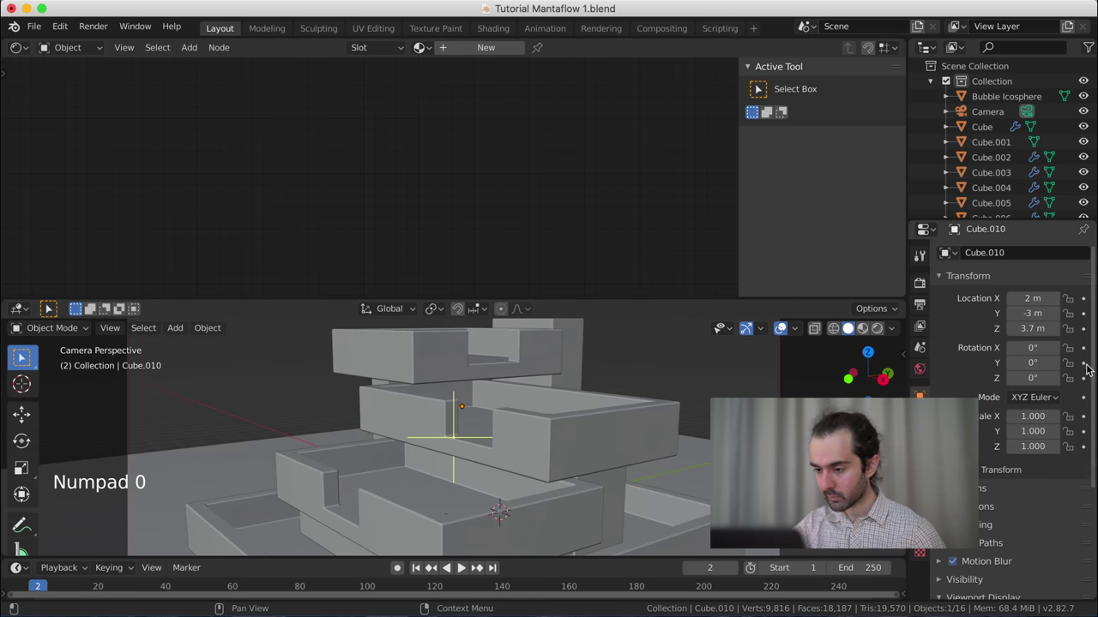
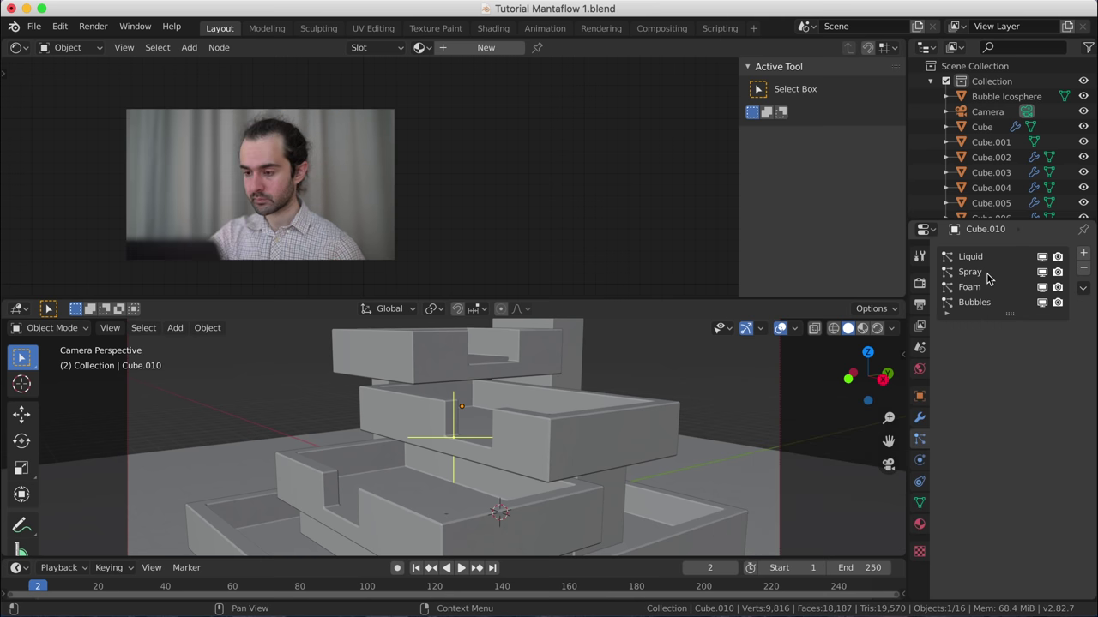
- Set the Spray and Foam particle systems to render as instanced objects
{"action": "left_click", "coordinate": [996, 288]}
{"action": "left_click", "coordinate": [988, 363]}
{"action": "left_click", "coordinate": [1026, 388]}
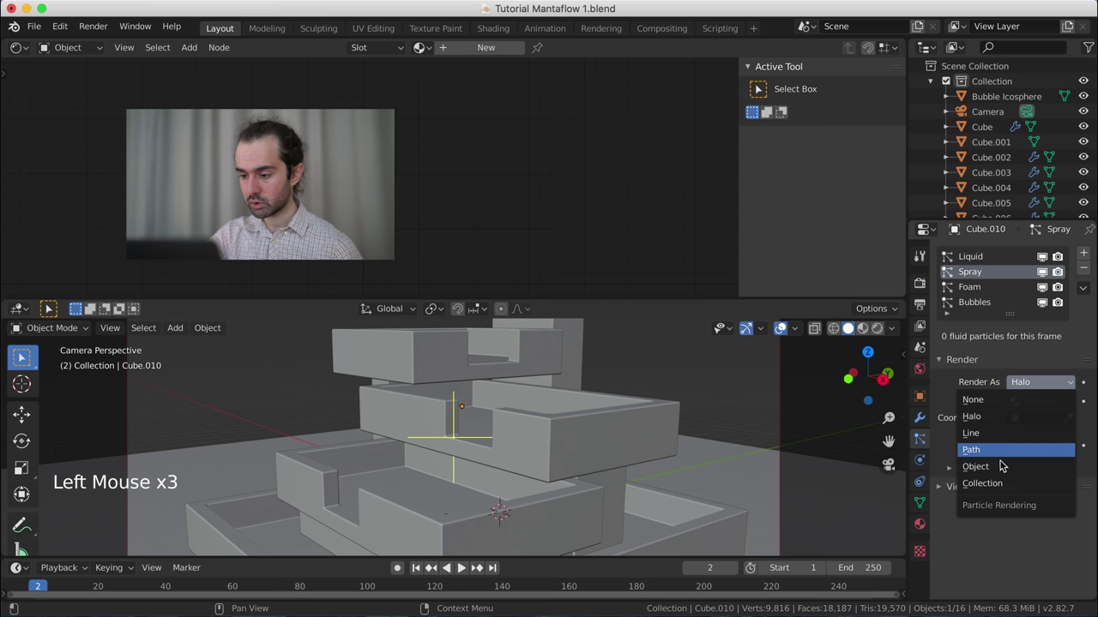
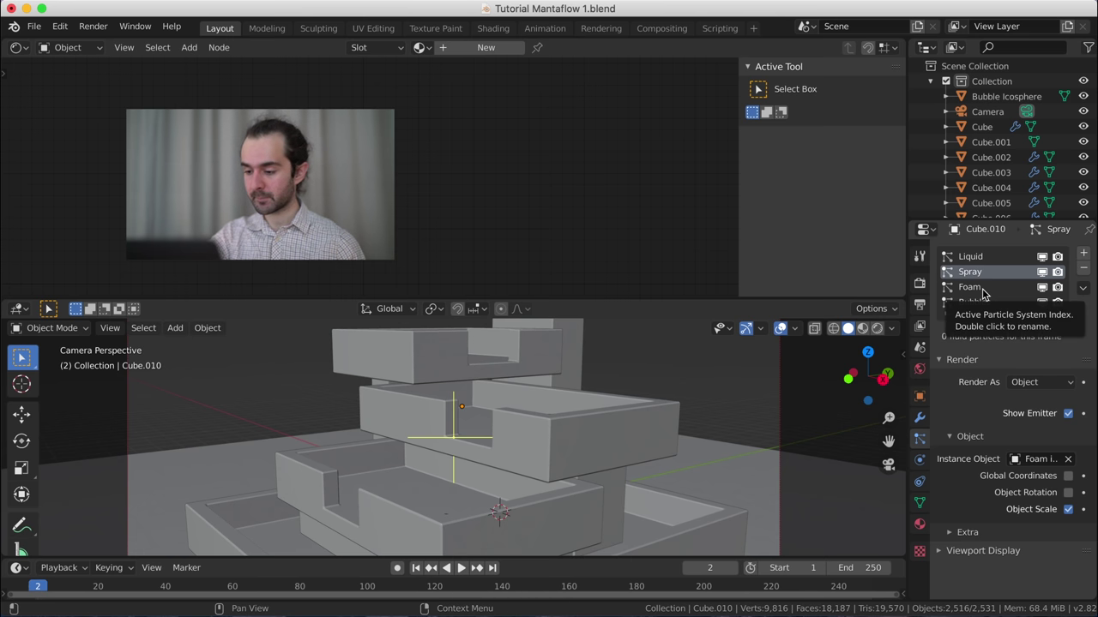
{"action": "left_click", "coordinate": [996, 307]}
{"action": "left_click", "coordinate": [1034, 382]}
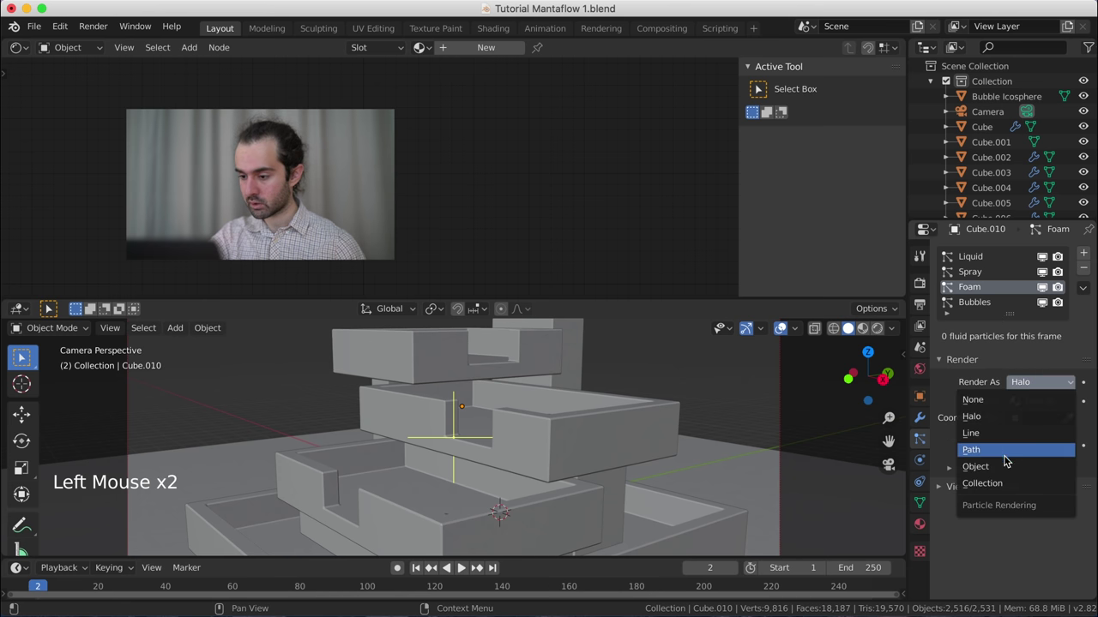
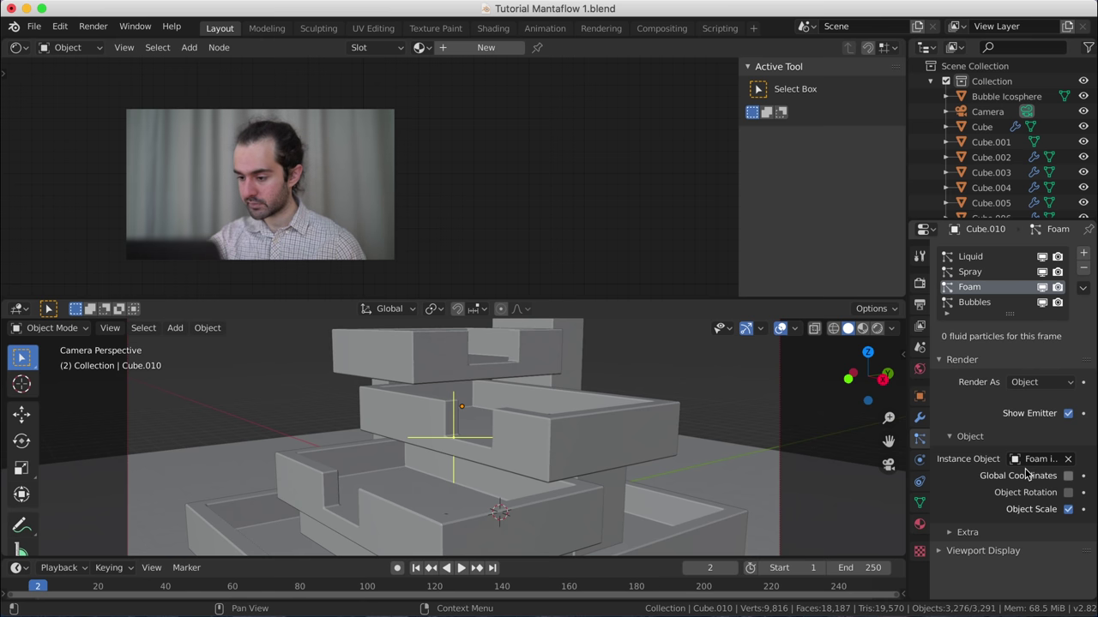
- Set the Bubbles particle system to render as objects instancing the Bubble Icosphere
{"action": "left_click", "coordinate": [998, 305]}
{"action": "left_click", "coordinate": [1050, 385]}
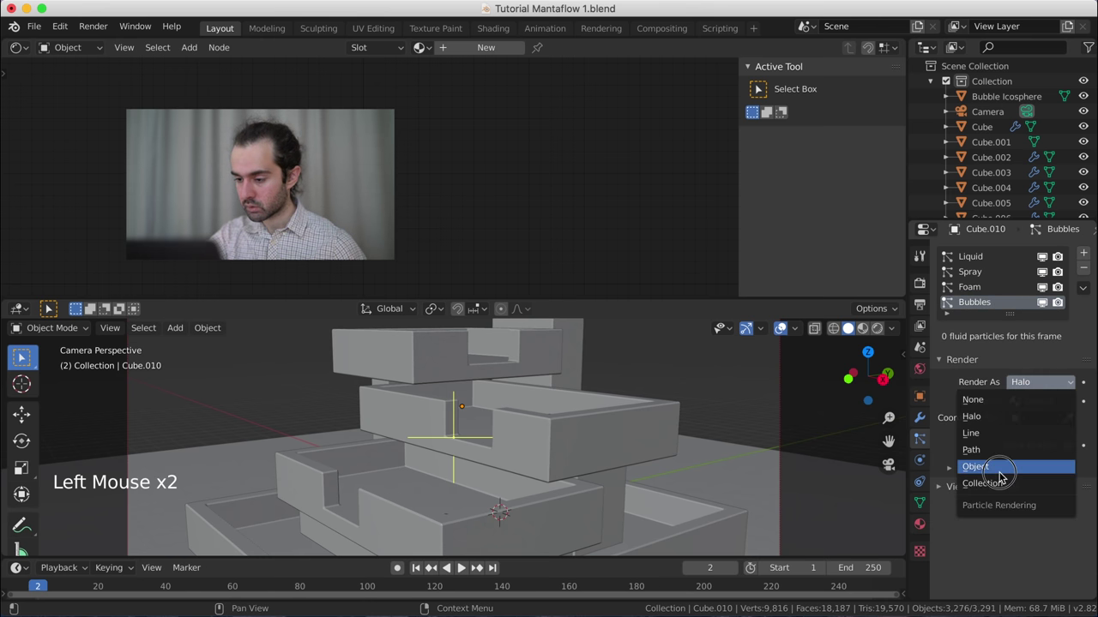
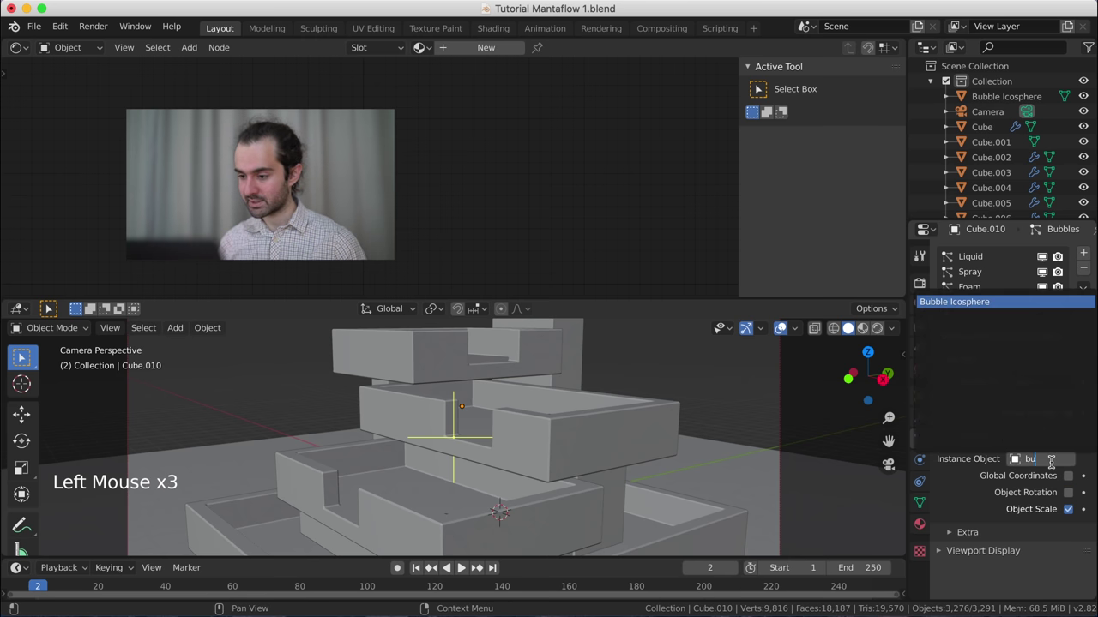
{"action": "key", "text": "b"}
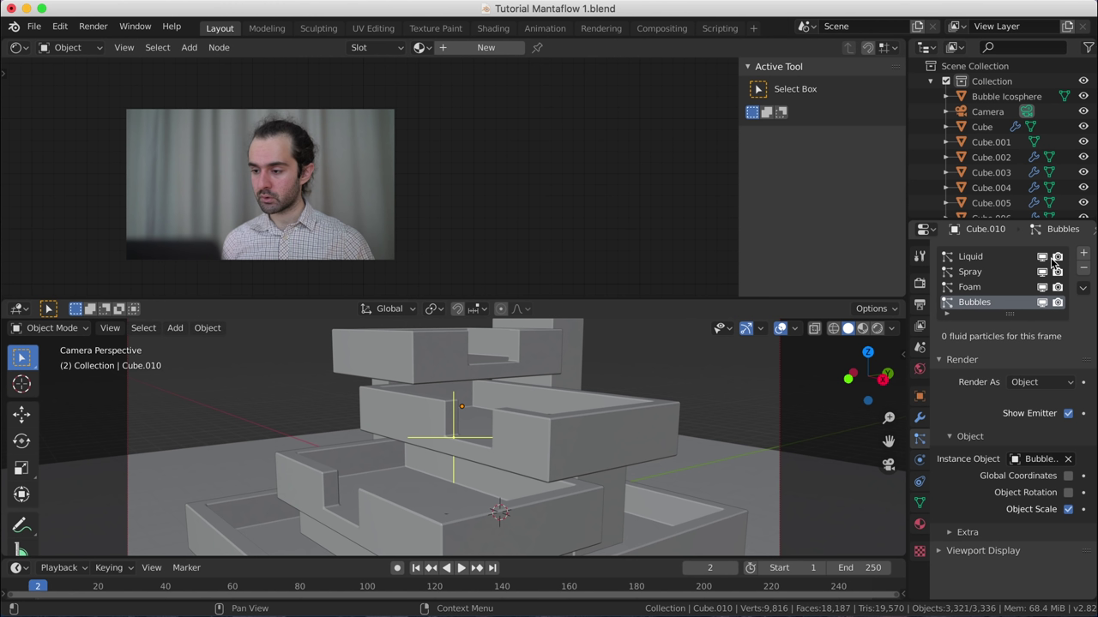
- Disable viewport display and rendering for all of the domain's particle systems
{"action": "left_click", "coordinate": [1060, 277]}
{"action": "left_click", "coordinate": [1061, 298]}
{"action": "left_click", "coordinate": [1049, 310]}
{"action": "left_click", "coordinate": [1047, 295]}
{"action": "left_click", "coordinate": [1046, 276]}
{"action": "left_click", "coordinate": [1044, 263]}
{"action": "left_click", "coordinate": [1045, 275]}
{"action": "double_click", "coordinate": [1045, 284]}
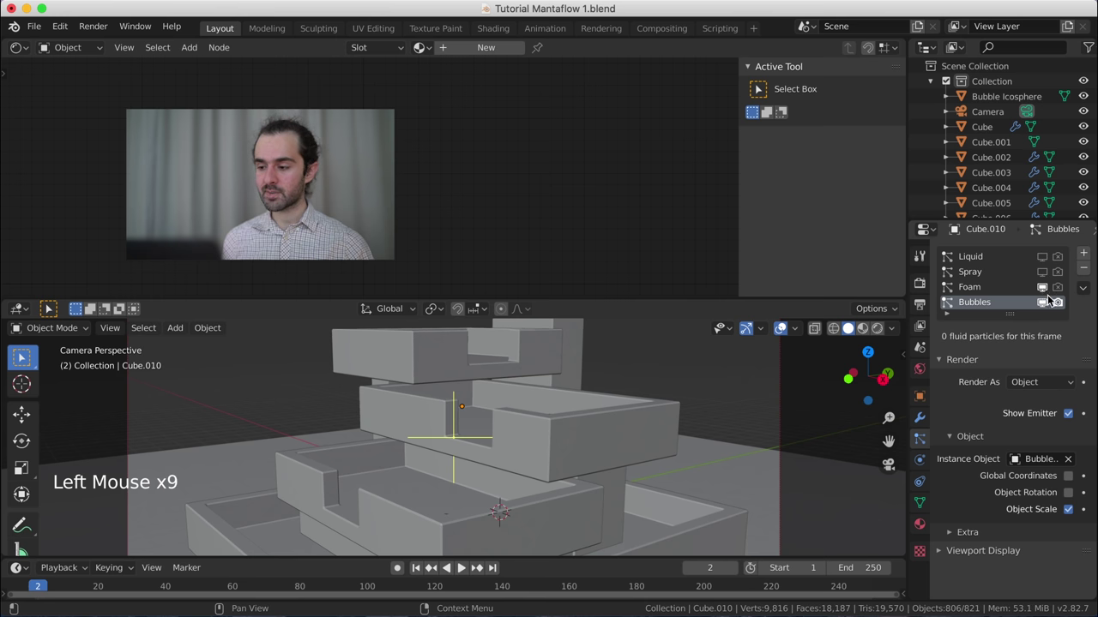
- Return to the fluid domain's physics cache settings at frame 1
{"action": "left_click", "coordinate": [1058, 305]}
{"action": "left_click", "coordinate": [1045, 307]}
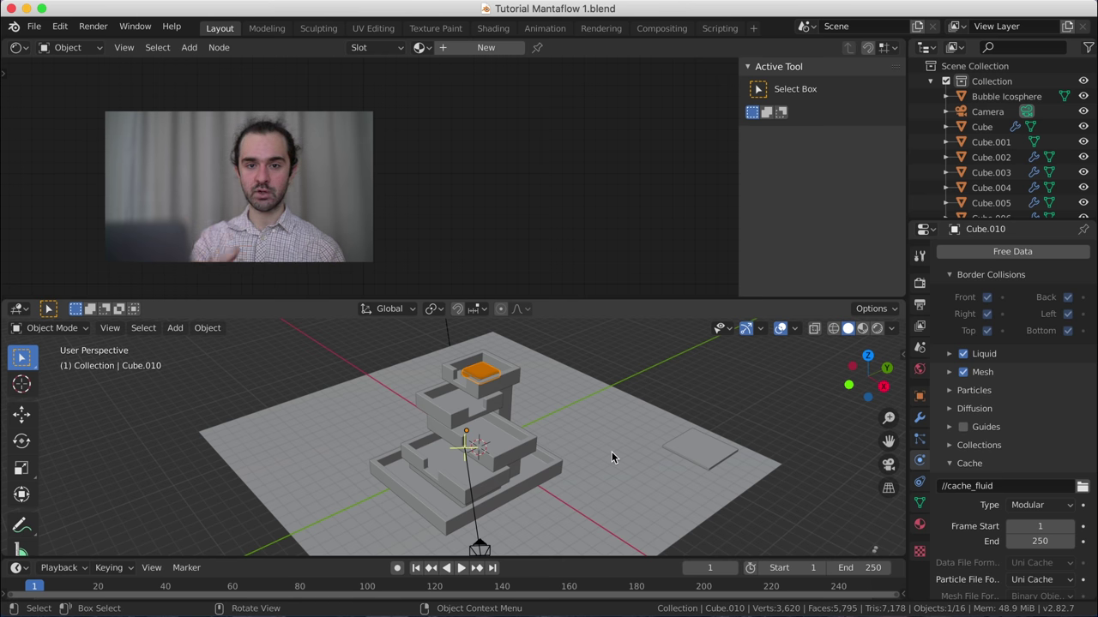
- Add a second camera, Camera.001, and maximize the 3D viewport to fill the window
{"action": "left_click", "coordinate": [509, 200]}
{"action": "right_click", "coordinate": [569, 235]}
{"action": "scroll", "scroll_direction": "up", "scroll_amount": 3}
{"action": "scroll", "scroll_direction": "down", "scroll_amount": 3}
{"action": "key", "text": "shift+a"}
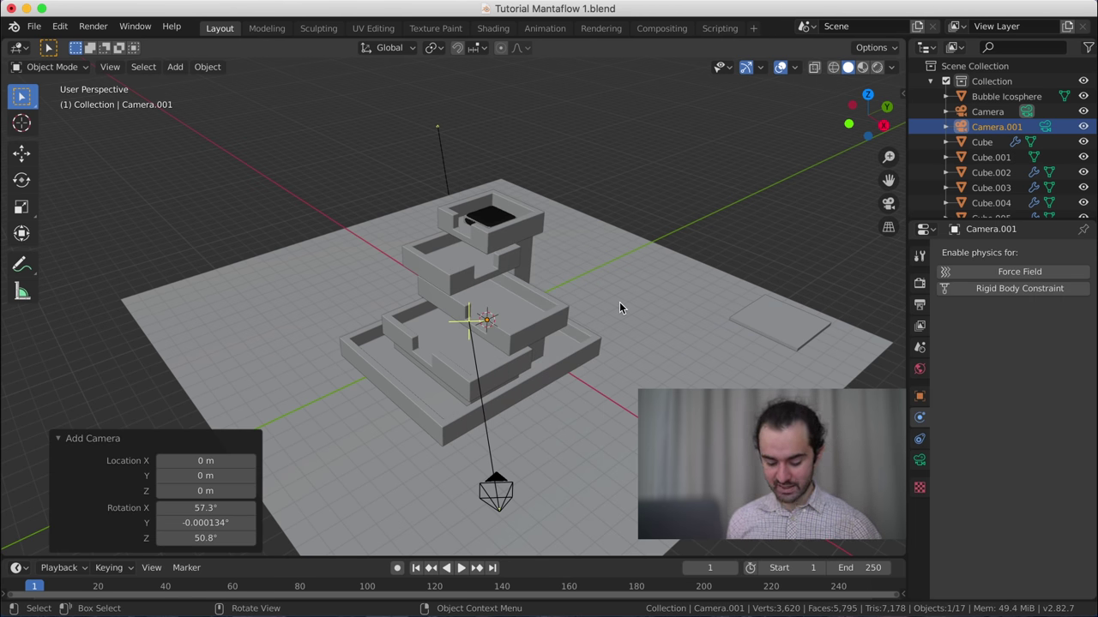
- Look through Camera.001 and walk it into position framing the fountain's top basin
{"action": "key", "text": "ctrl+KP_0"}
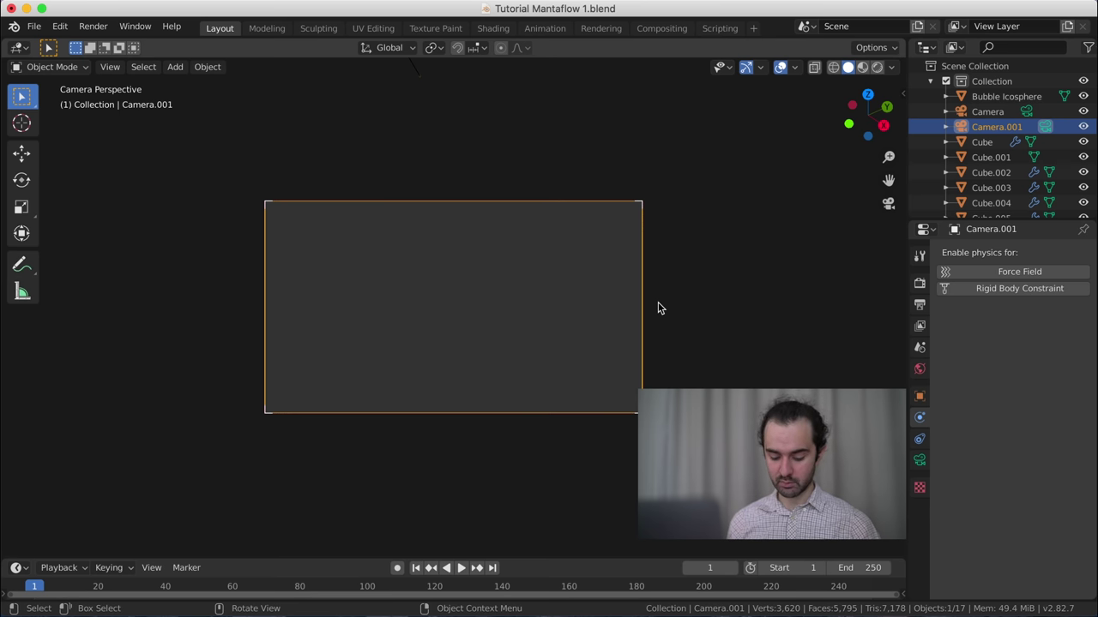
{"action": "key", "text": "shift+f"}
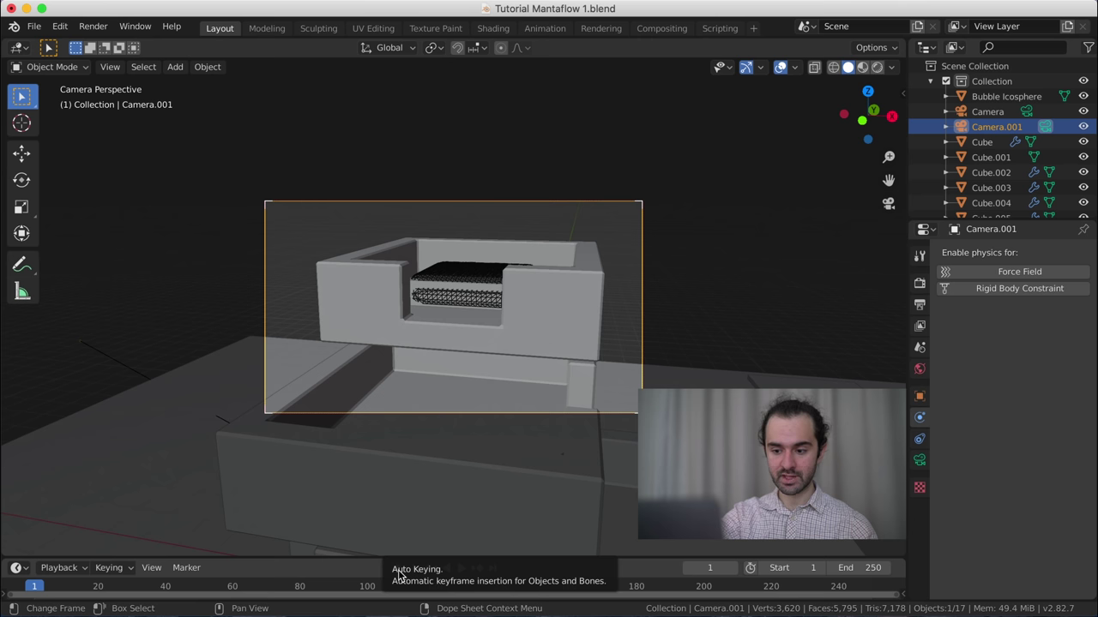
- Enable Auto Keying and make a first attempt at recording a camera walk during playback
{"action": "left_click", "coordinate": [400, 574]}
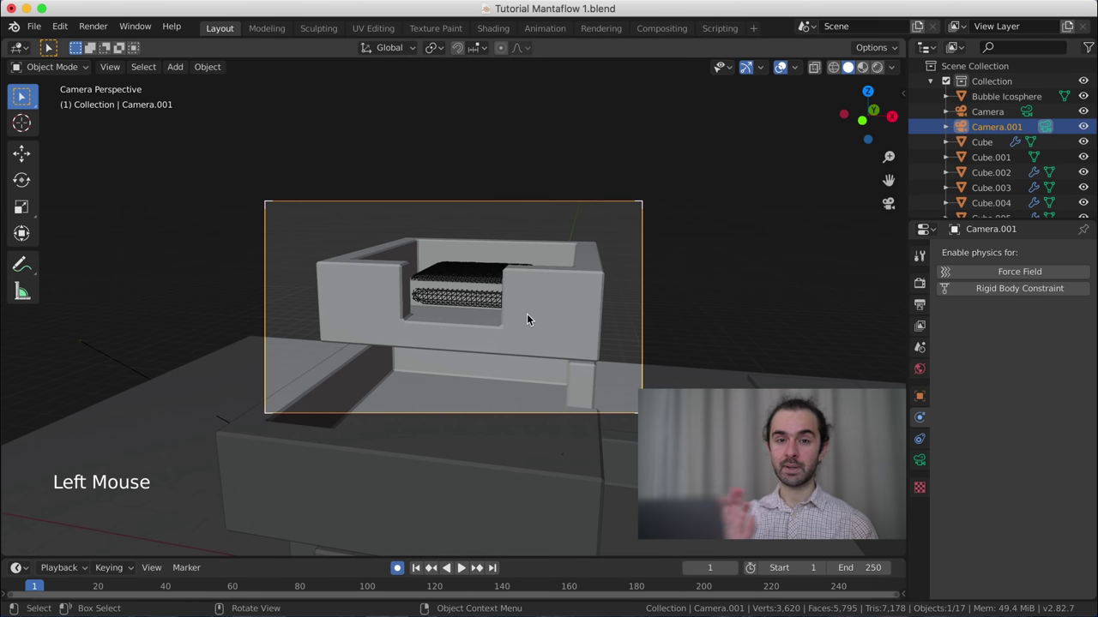
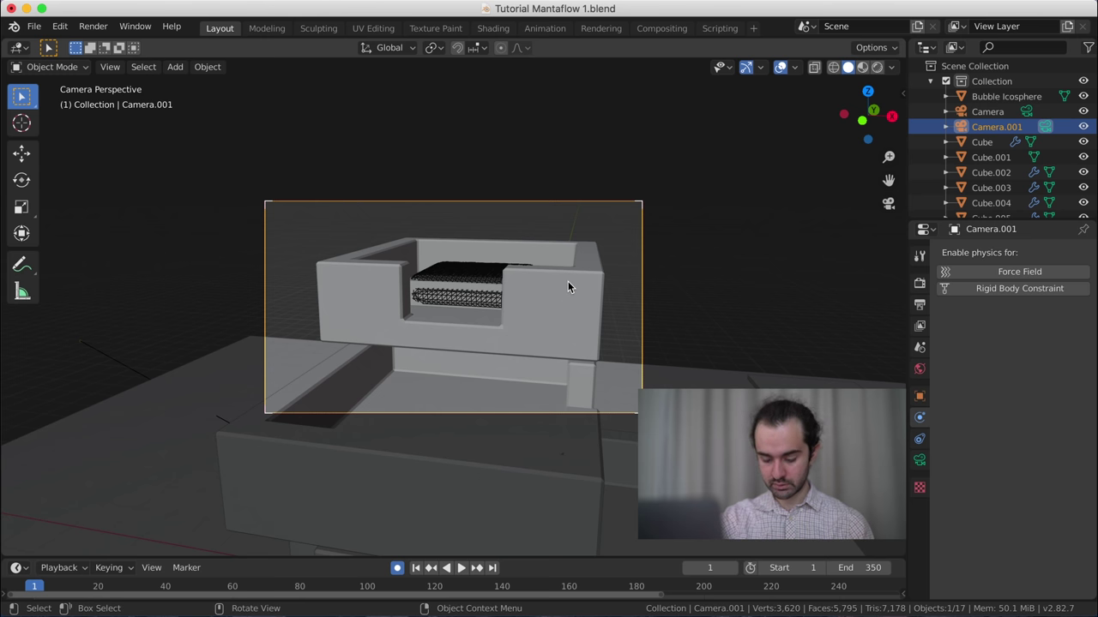
{"action": "key", "text": "space"}
{"action": "key", "text": "shift+f"}
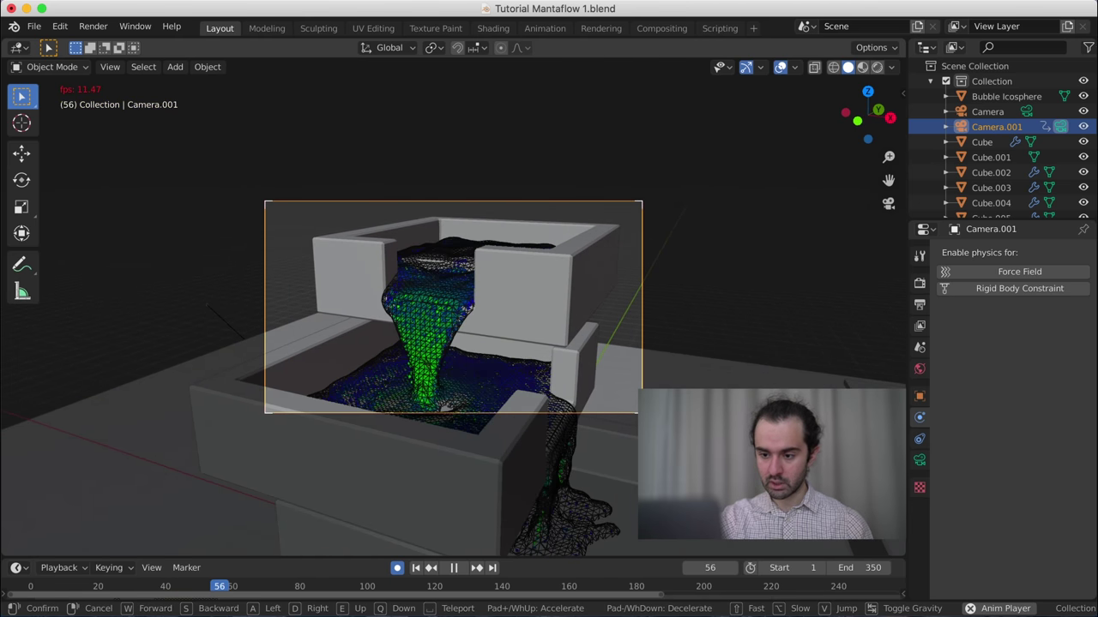
{"action": "key", "text": "space"}
{"action": "key", "text": "shift+Left"}
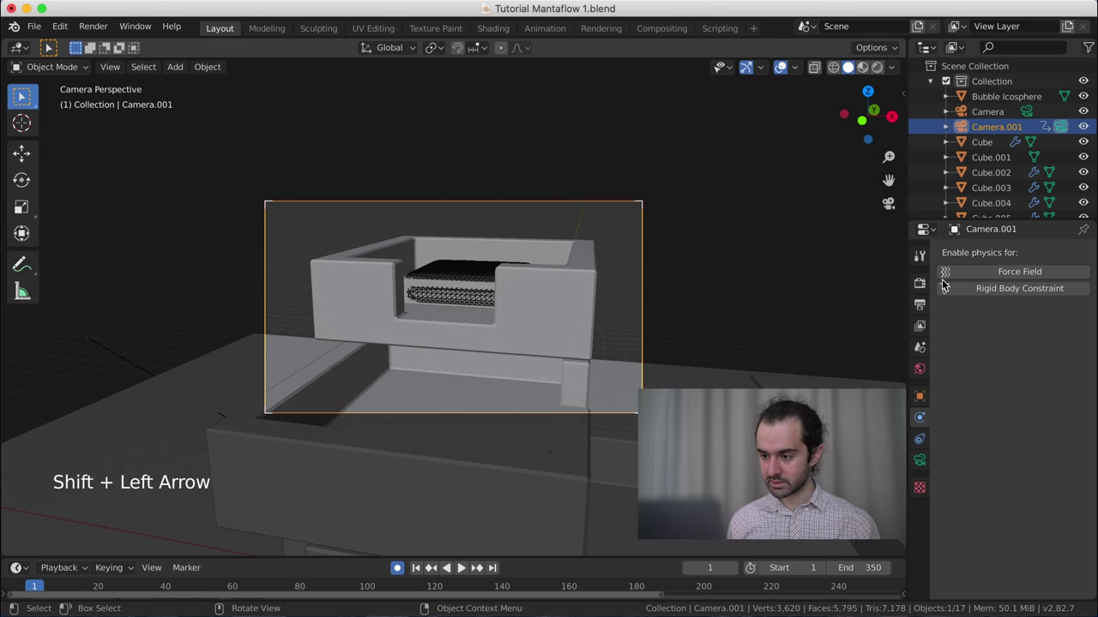
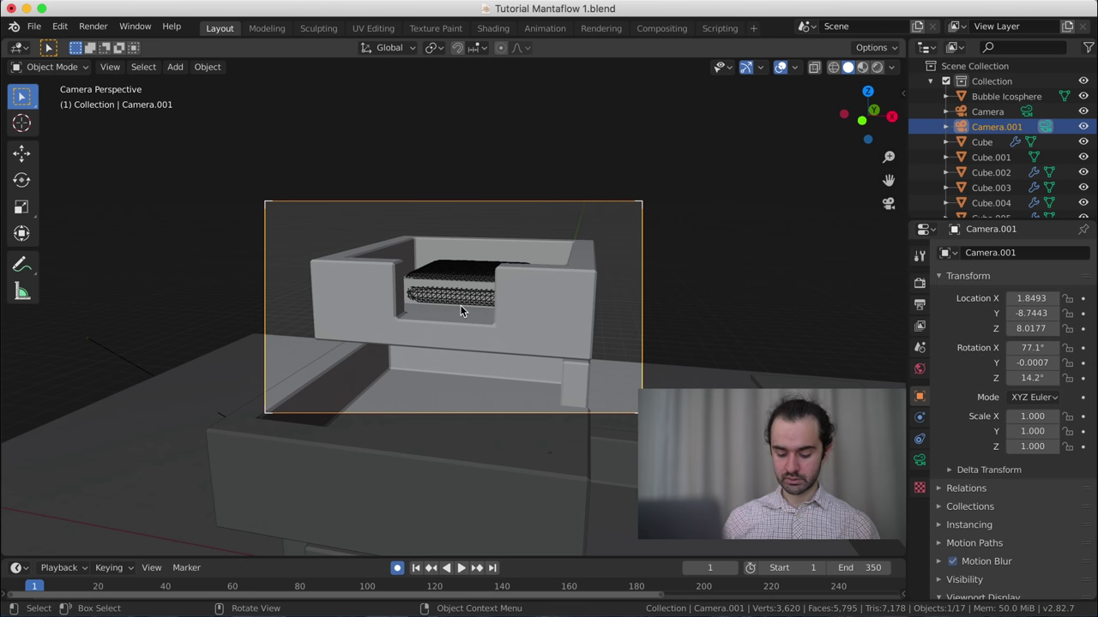
- Play the animation again and walk Camera.001 through the scene so its motion is keyframed
{"action": "key", "text": "shift+f"}
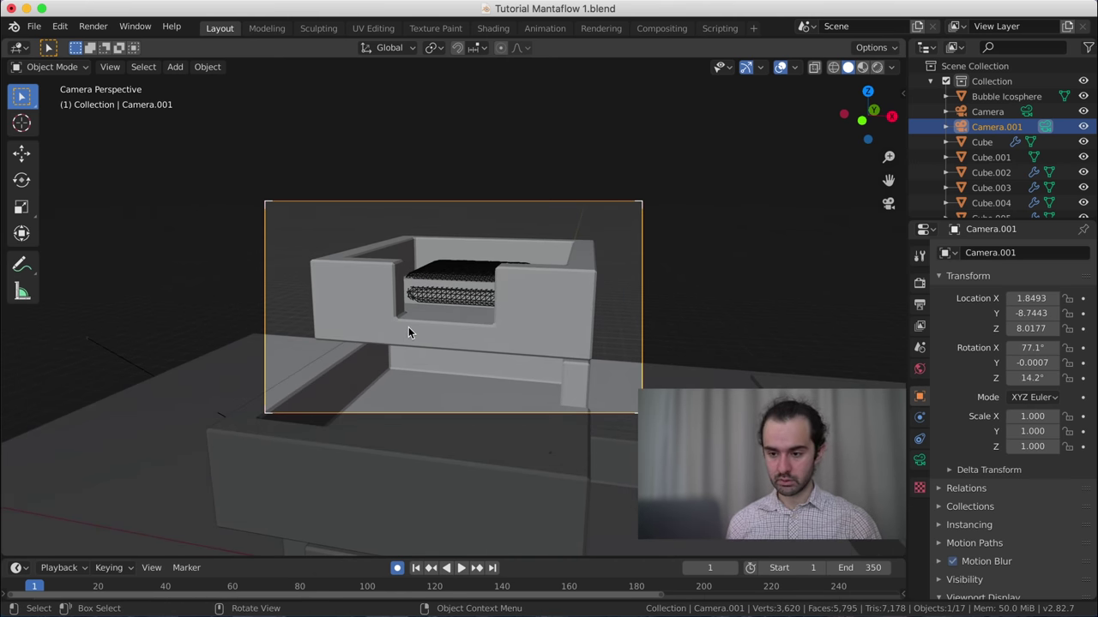
{"action": "key", "text": "space"}
{"action": "key", "text": "shift+f"}
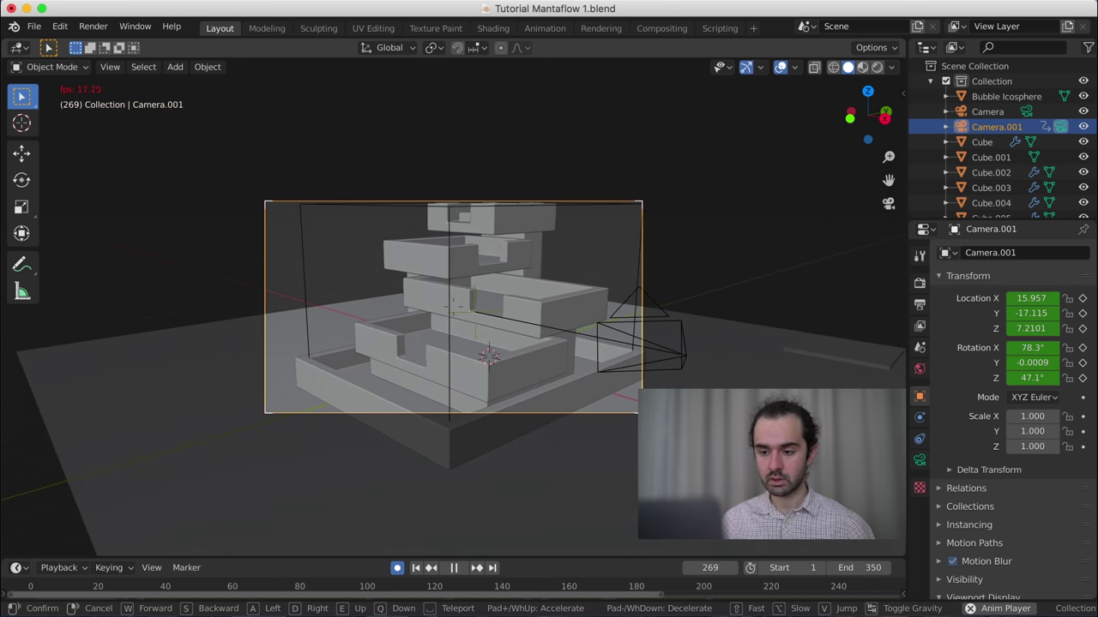
- Finish the recorded camera walk, stop playback and jump back to frame 1
{"action": "key", "text": "space"}
{"action": "key", "text": "b"}
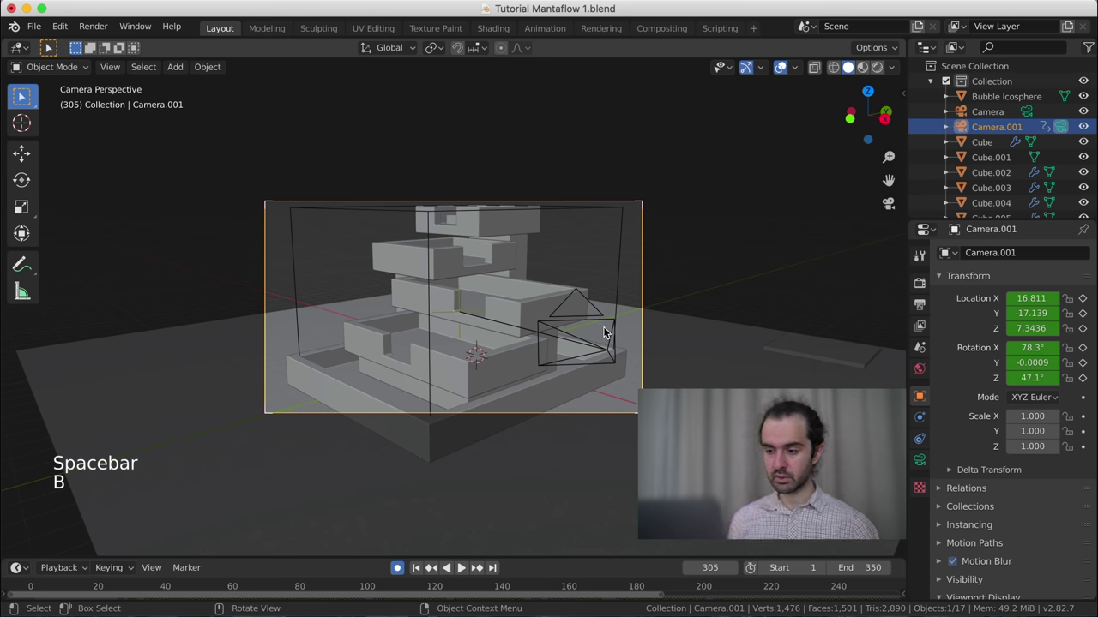
{"action": "key", "text": "shift+Left"}
{"action": "left_click", "coordinate": [400, 567]}
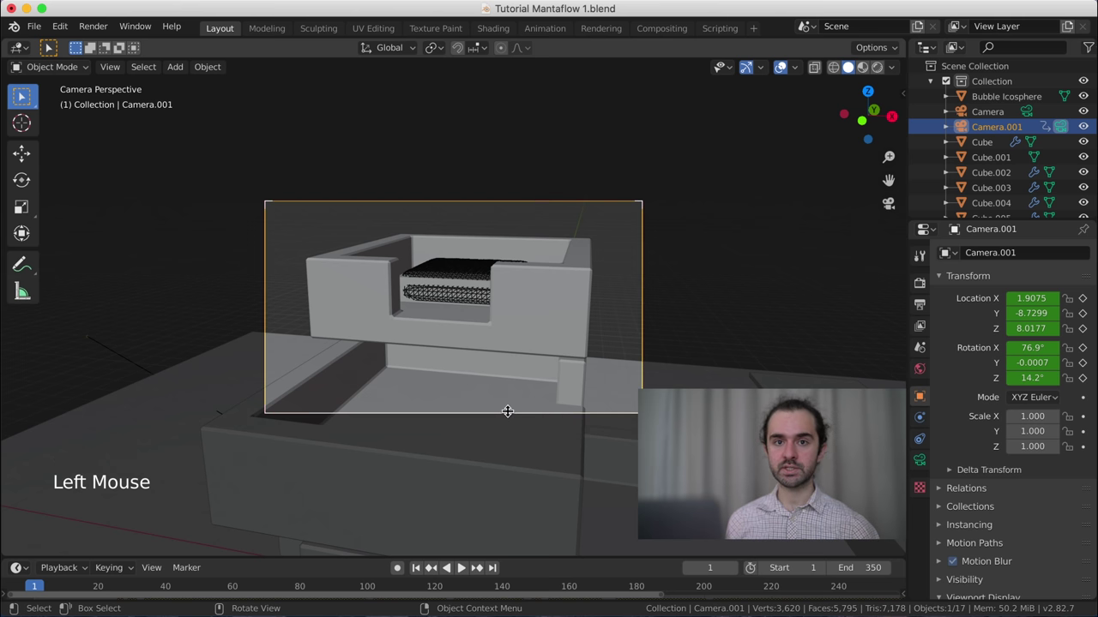
- Replay the animation to review the camera path following the fountain
{"action": "key", "text": "space"}
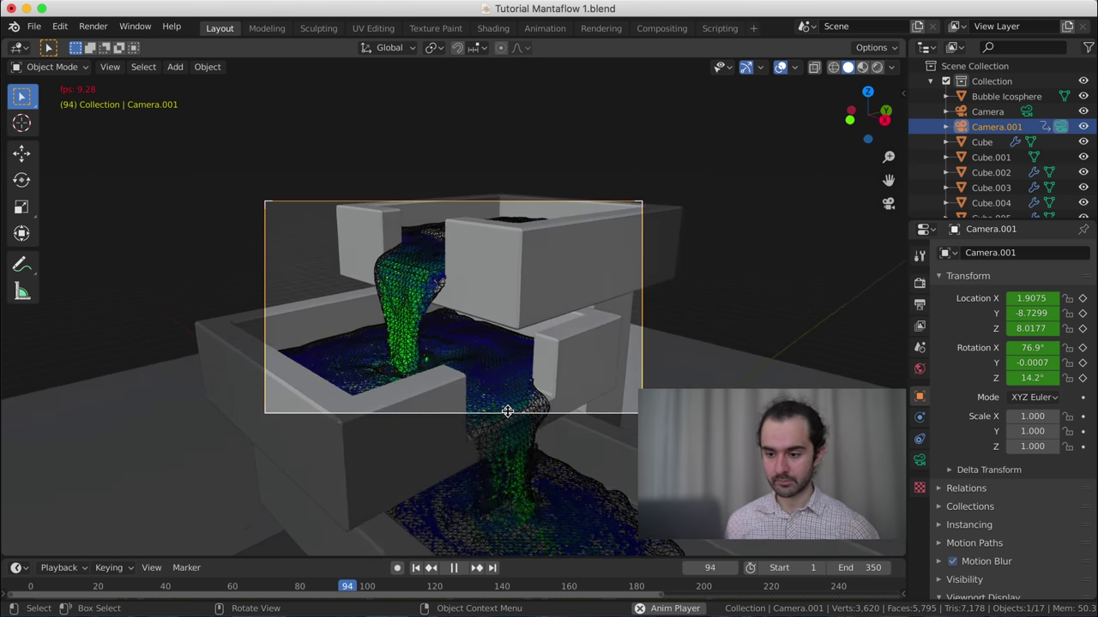
{"action": "key", "text": "space"}
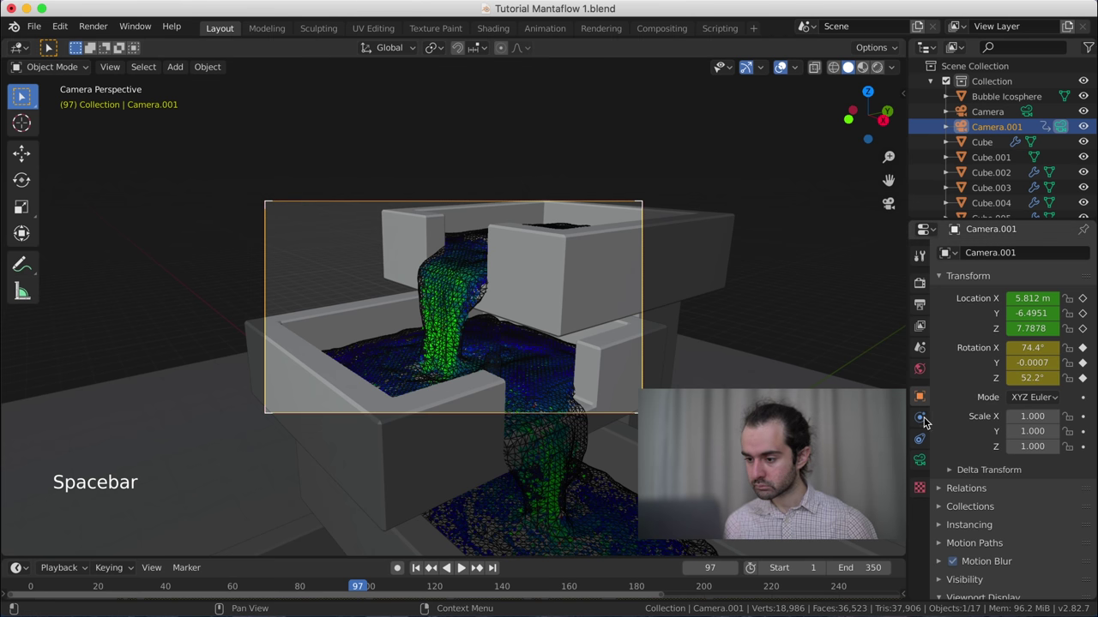
{"action": "left_click", "coordinate": [929, 420]}
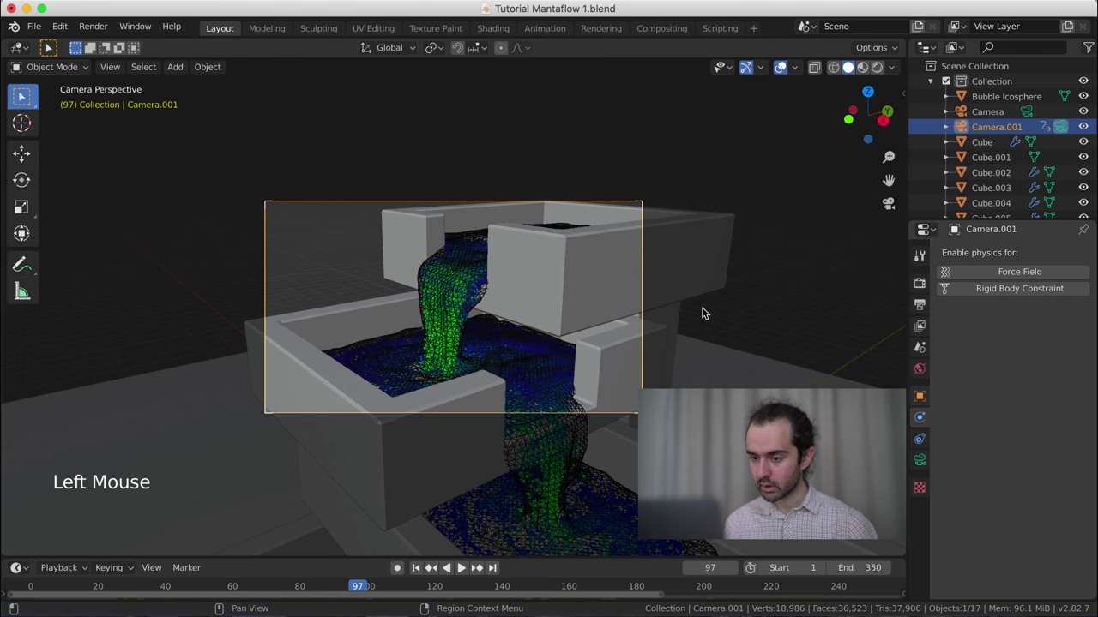
- Hide the Liquid particle system of domain Cube.010 in the viewport
{"action": "left_click", "coordinate": [472, 264]}
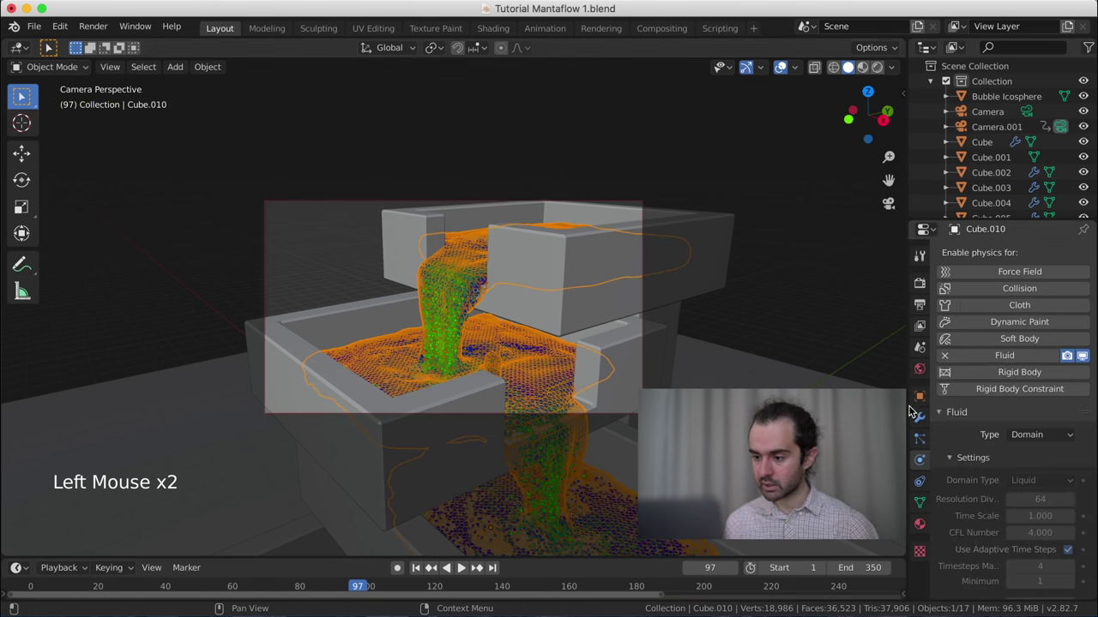
{"action": "left_click", "coordinate": [920, 437]}
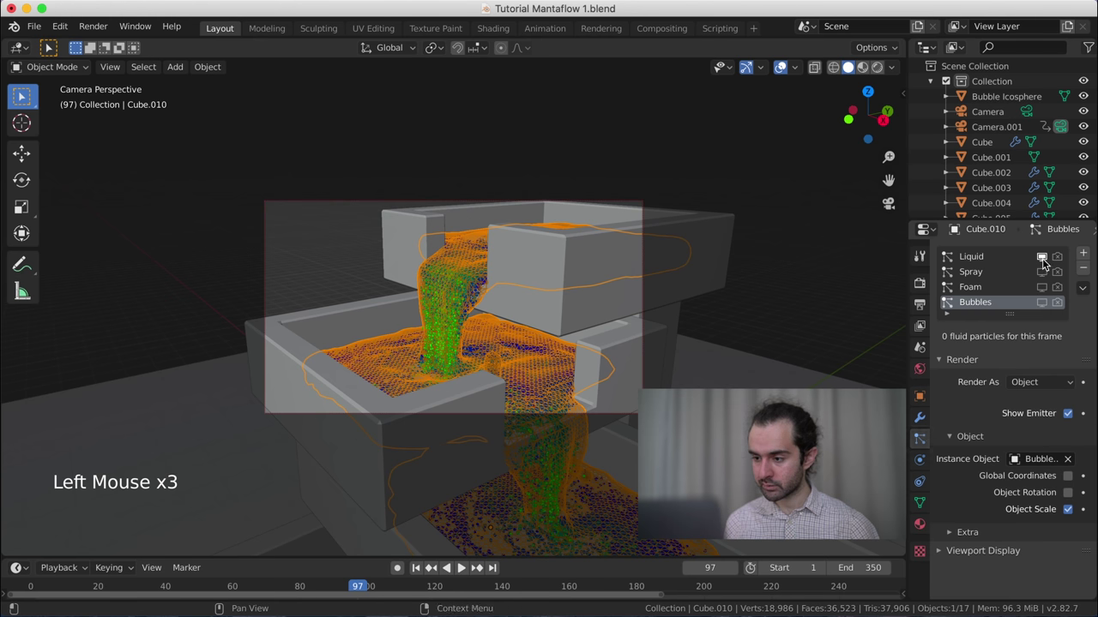
{"action": "left_click", "coordinate": [1044, 264]}
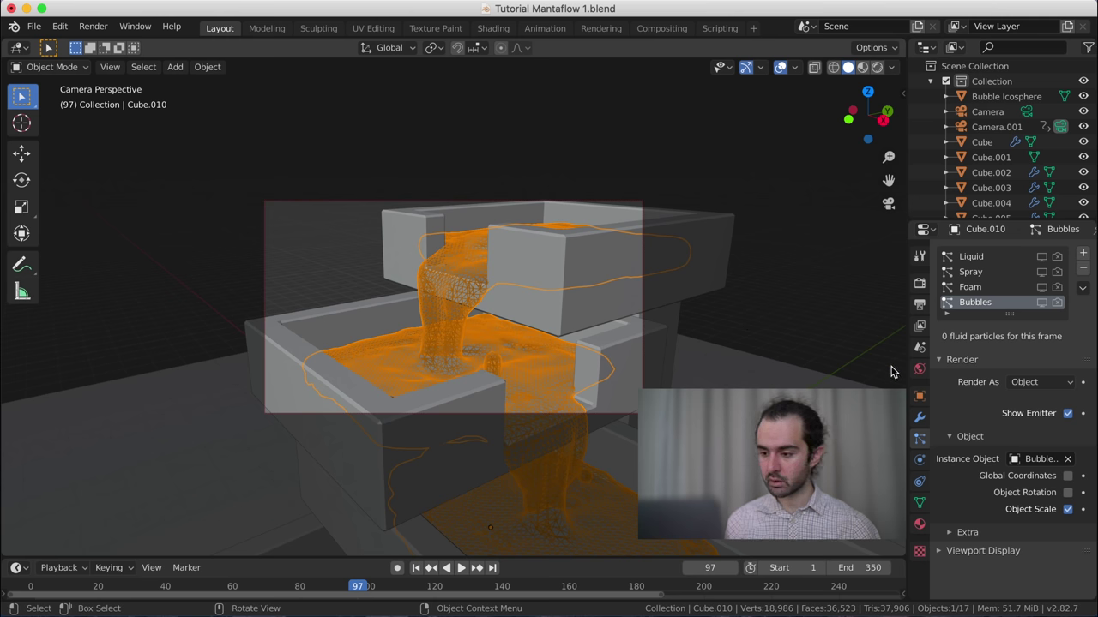
- Display the domain as a solid surface instead of wireframe and return to frame 1
{"action": "left_click", "coordinate": [920, 395]}
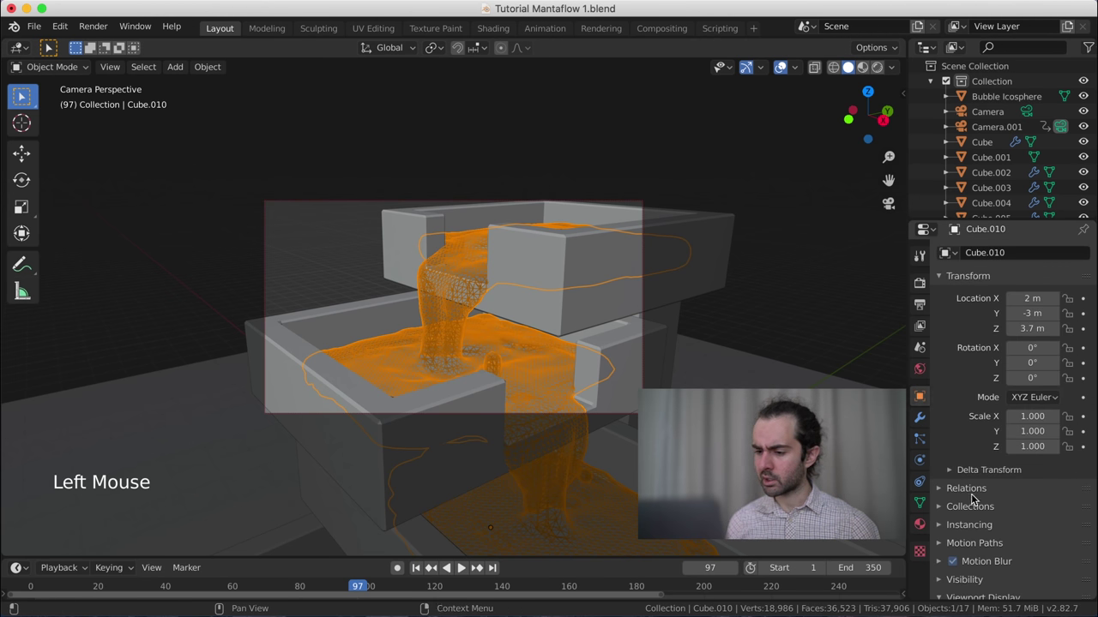
{"action": "scroll", "scroll_direction": "down", "scroll_amount": 3}
{"action": "left_click", "coordinate": [1052, 537]}
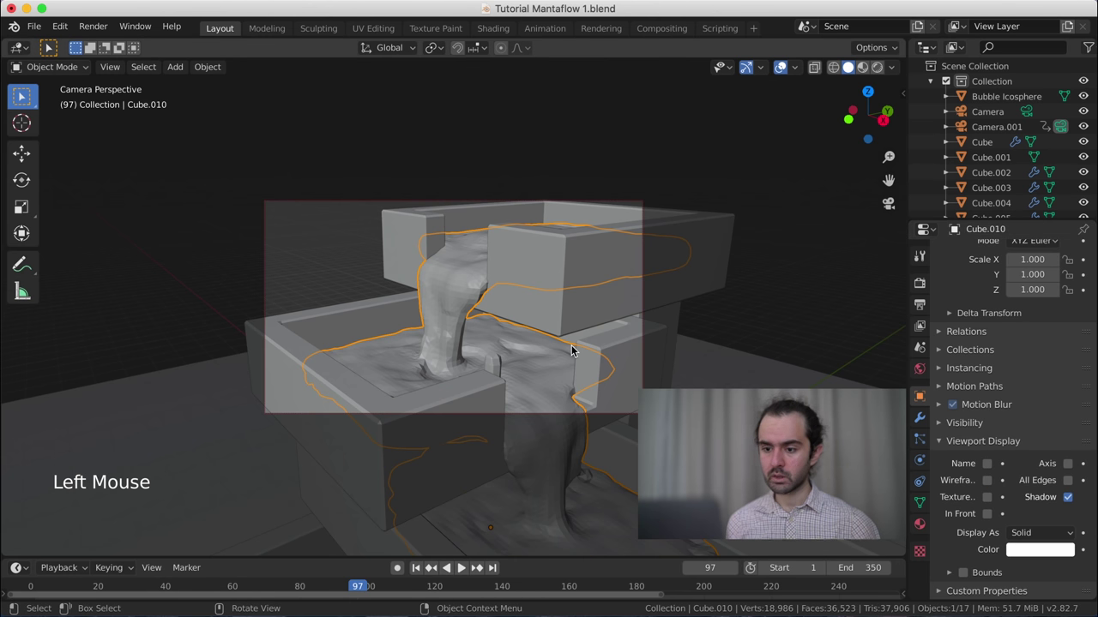
{"action": "key", "text": "shift+Left"}
{"action": "scroll", "scroll_direction": "up", "scroll_amount": 3}
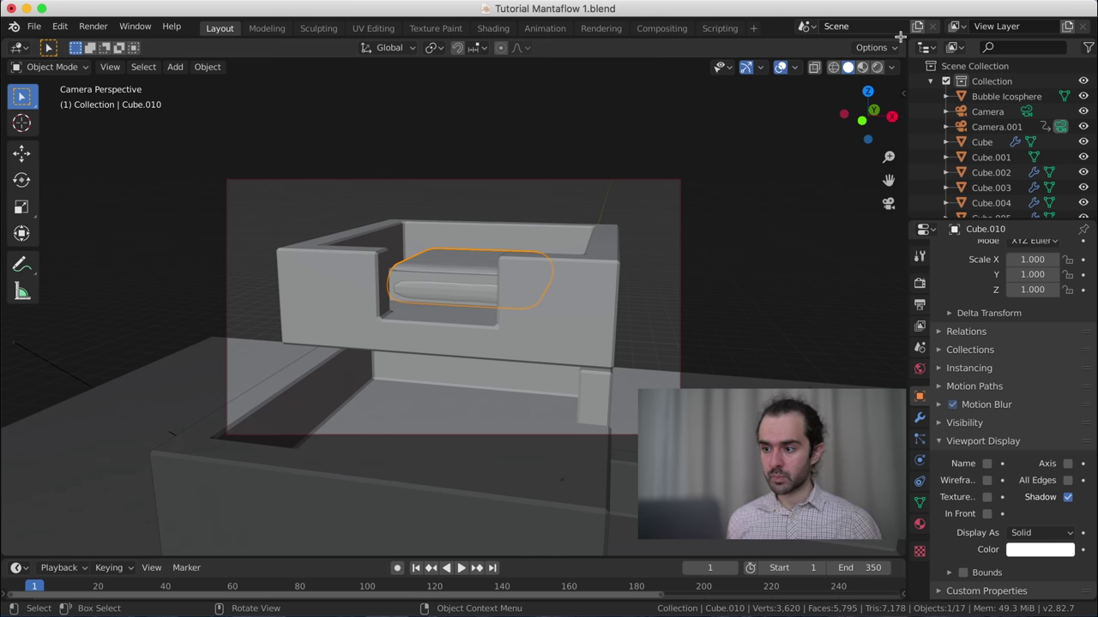
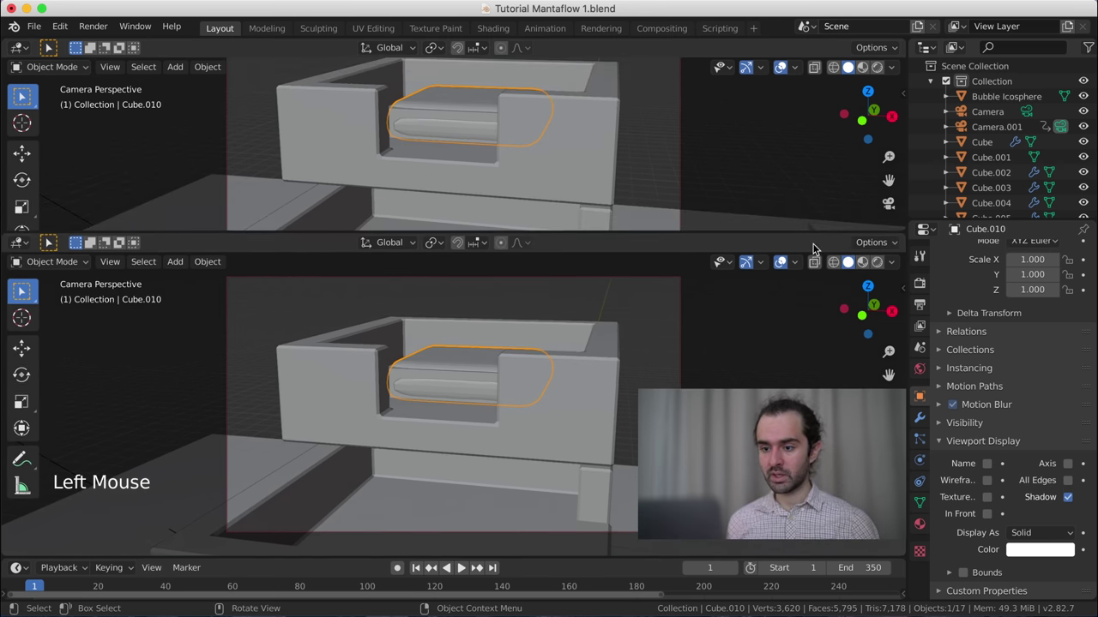
- Switch the top editor to the Graph Editor and select all of the camera's keyframes
{"action": "left_click", "coordinate": [17, 54]}
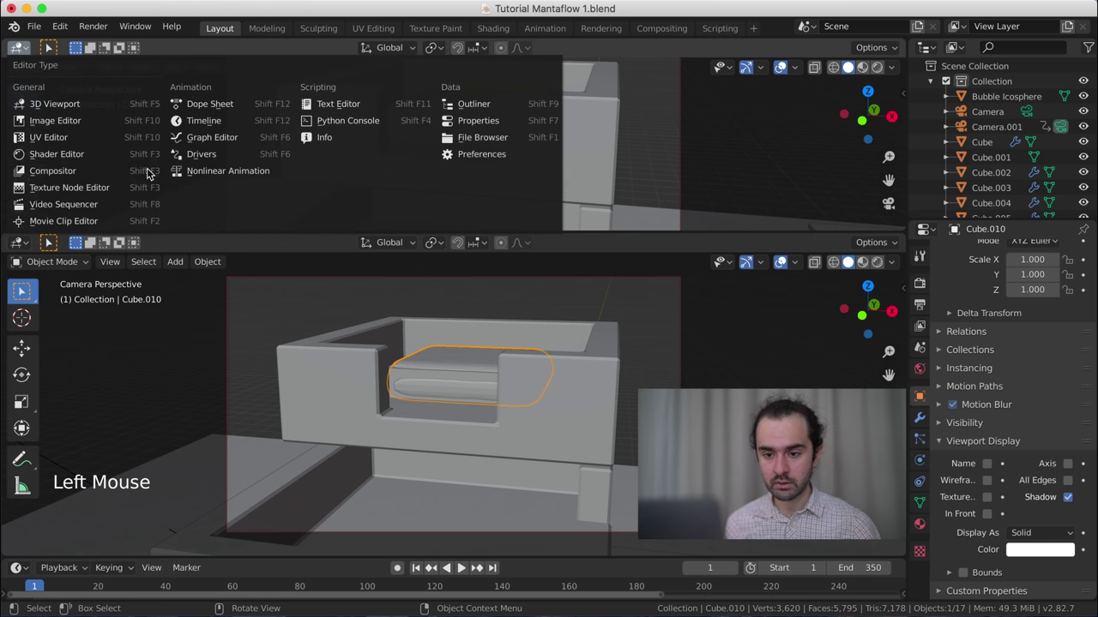
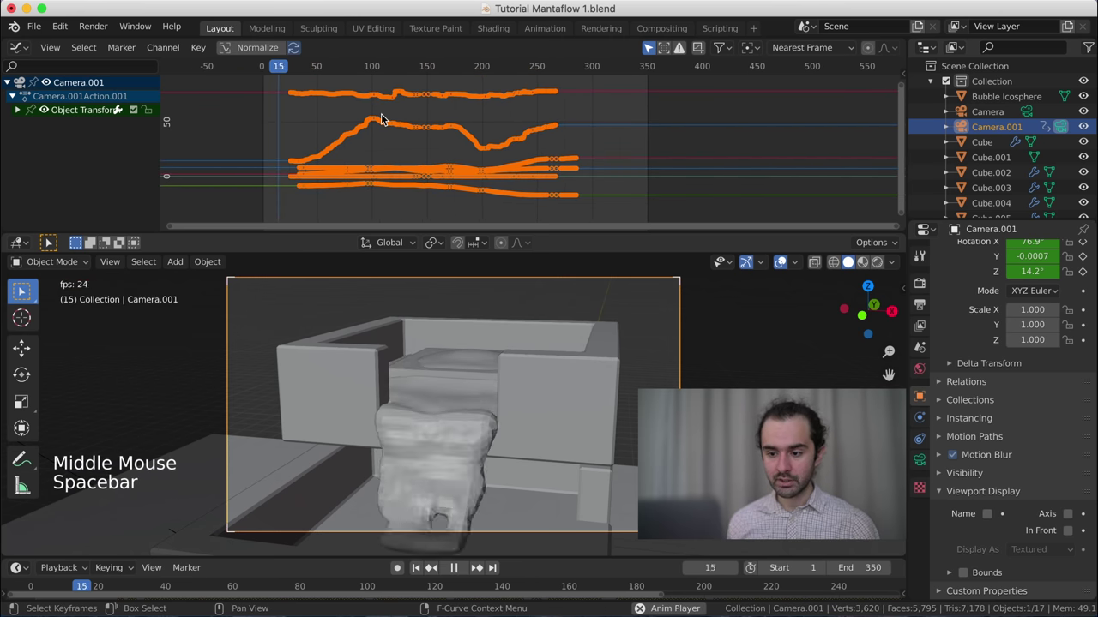
{"action": "key", "text": "space"}
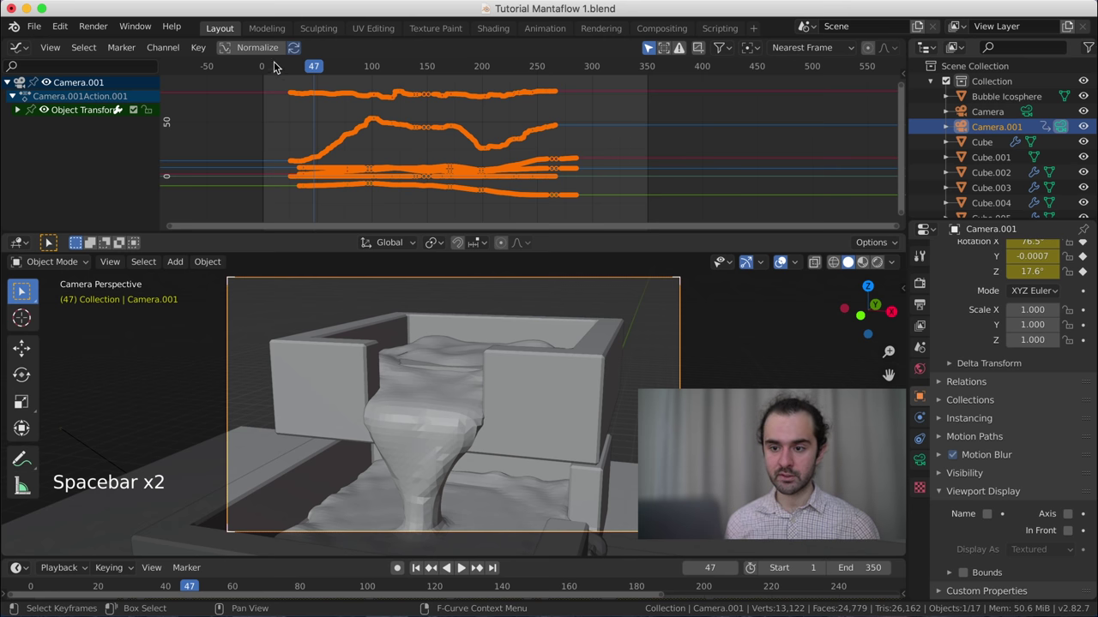
{"action": "left_click", "coordinate": [202, 53]}
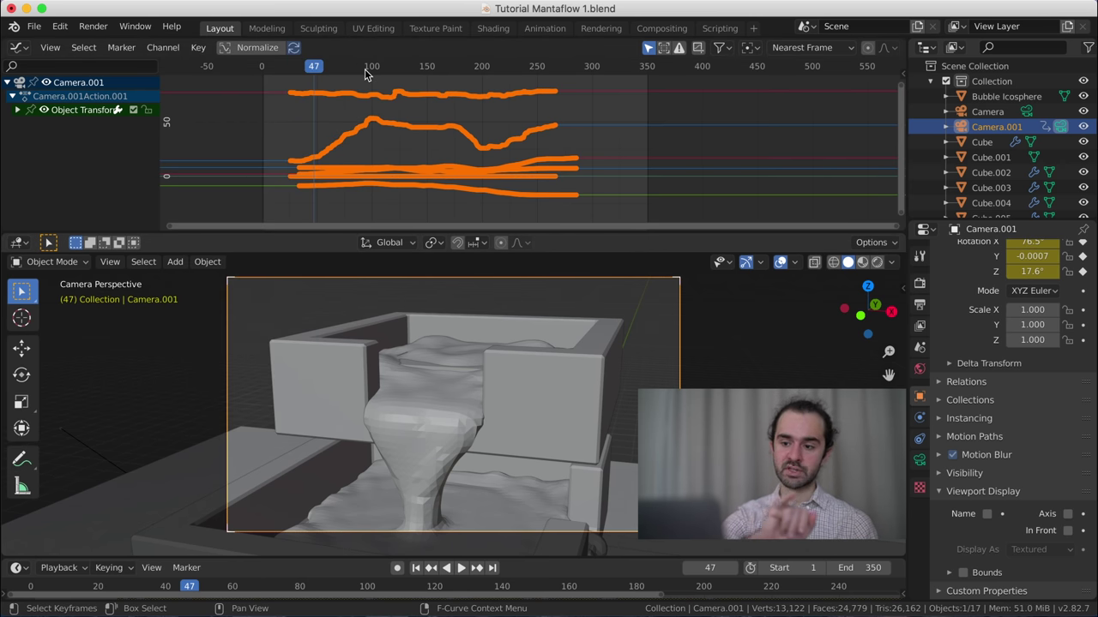
{"action": "left_click", "coordinate": [200, 53]}
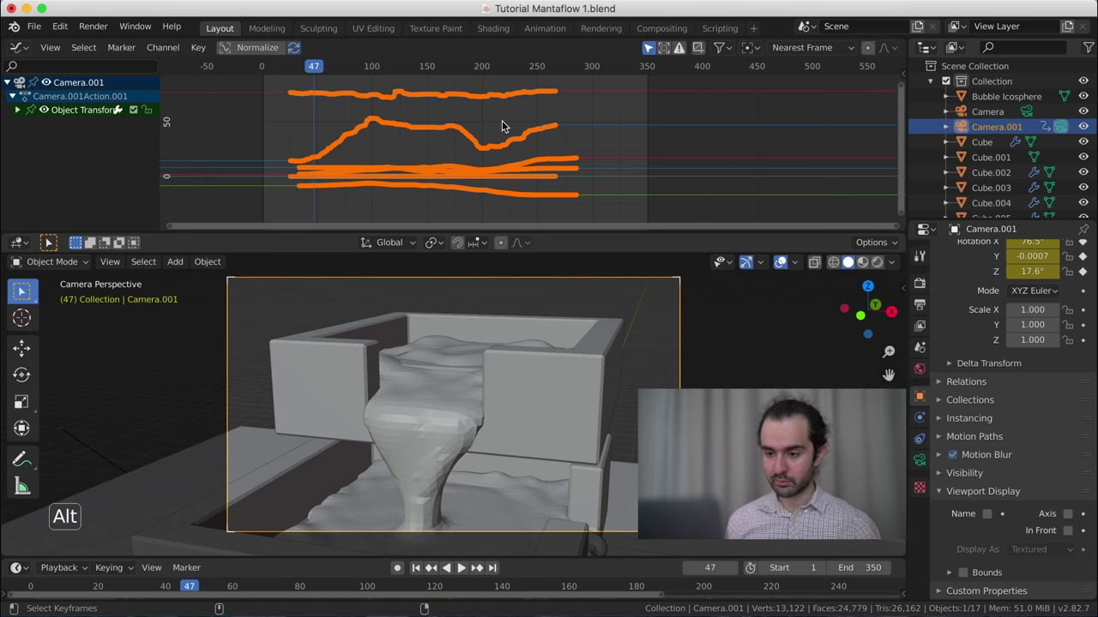
- Smooth the jittery camera curves with repeated Smooth Keys (Alt+O) and replay the flythrough
{"action": "key", "text": "alt+o"}
{"action": "key", "text": "alt+o"}
{"action": "key", "text": "alt+o"}
{"action": "key", "text": "alt+o"}
{"action": "key", "text": "alt+o"}
{"action": "key", "text": "alt+o"}
{"action": "key", "text": "alt+o"}
{"action": "key", "text": "alt+o"}
{"action": "key", "text": "alt+o"}
{"action": "key", "text": "alt+o"}
{"action": "key", "text": "alt+o"}
{"action": "key", "text": "alt+o"}
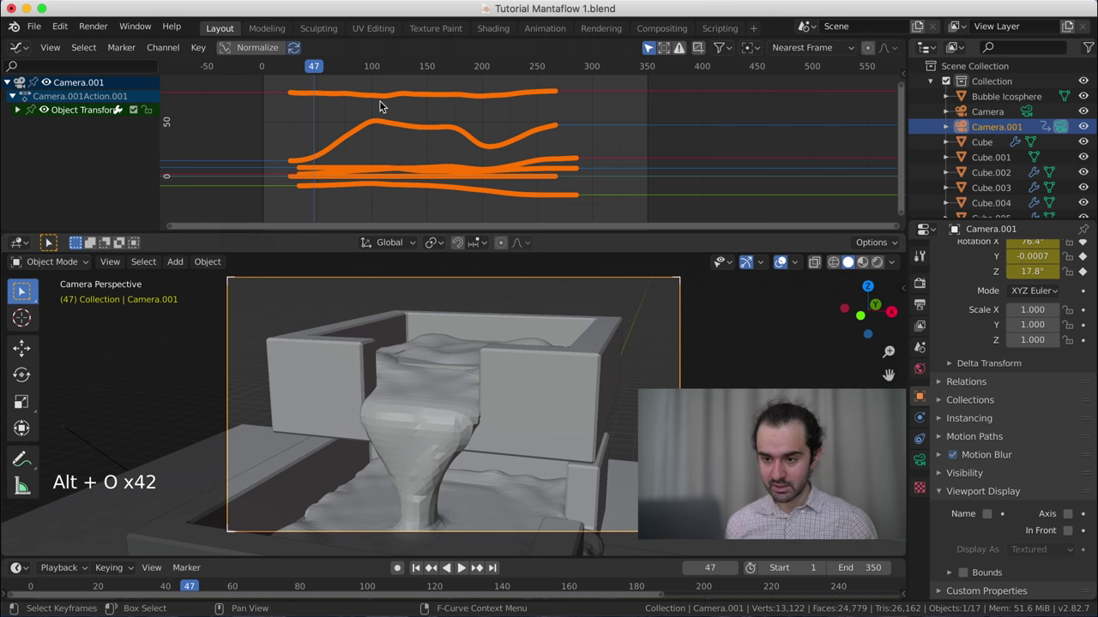
{"action": "key", "text": "space"}
{"action": "scroll", "scroll_direction": "down", "scroll_amount": 3}
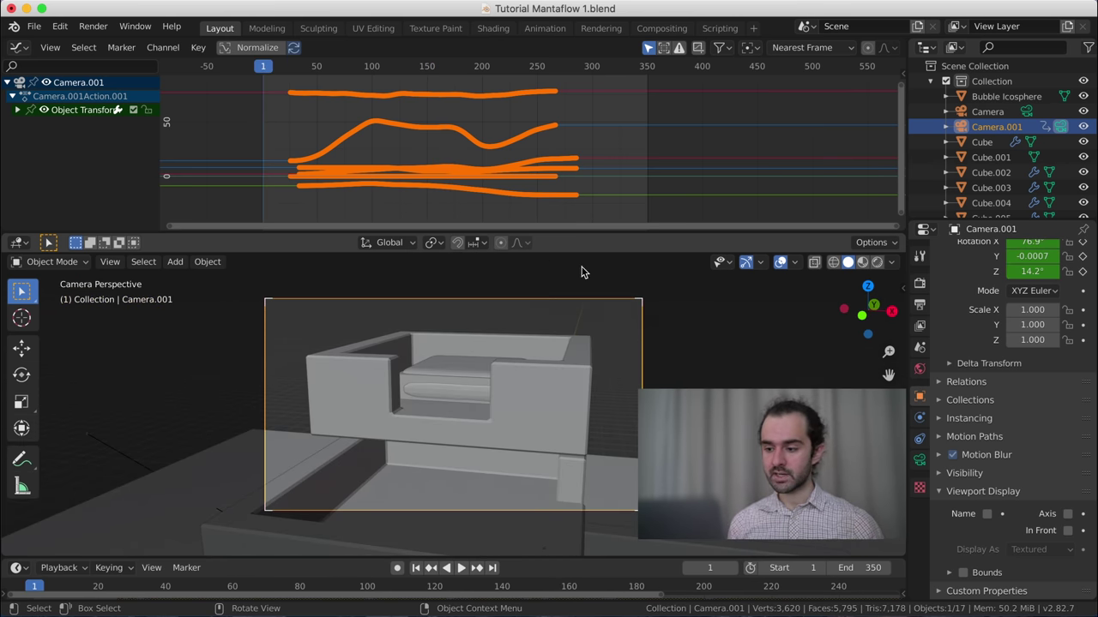
- Show the camera's lens and depth of field settings, then bring up the Add menu in the viewport
{"action": "left_click", "coordinate": [927, 466]}
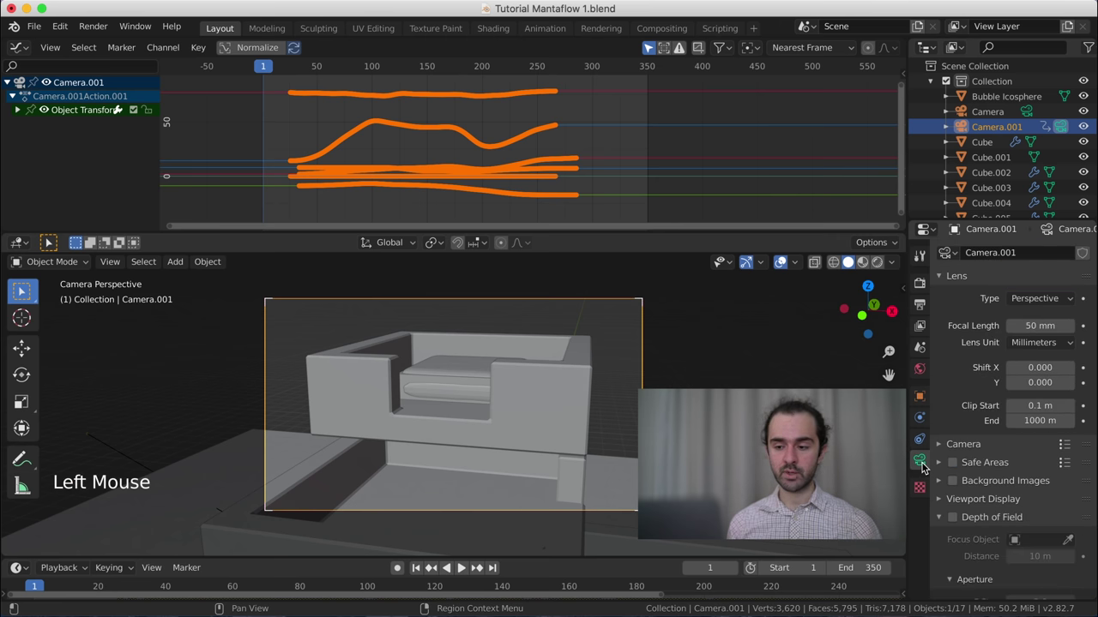
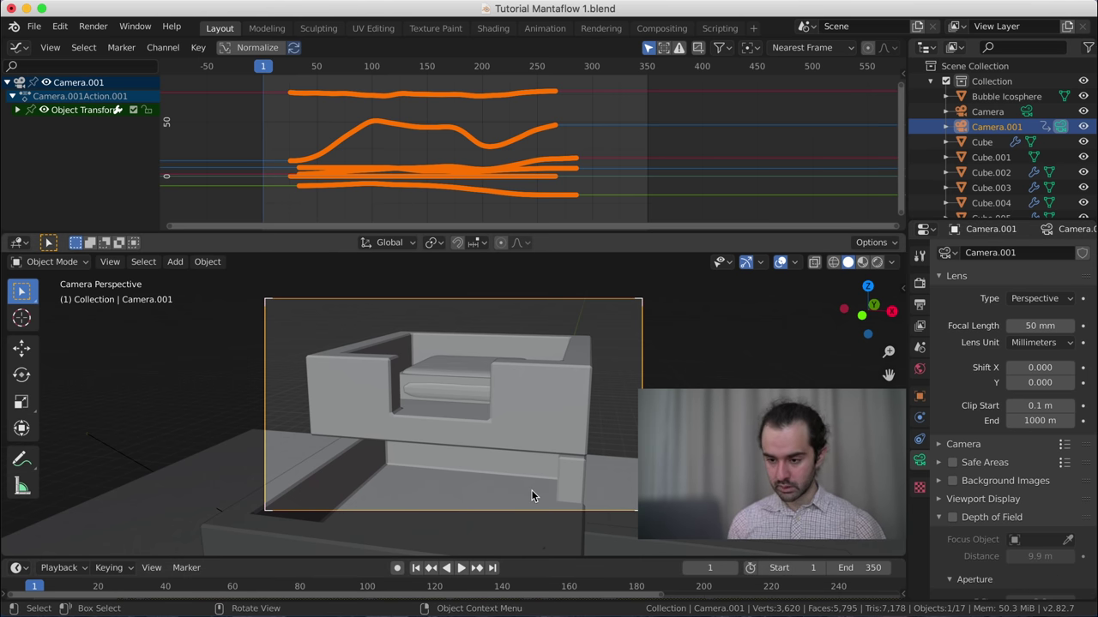
{"action": "key", "text": "shift+a"}
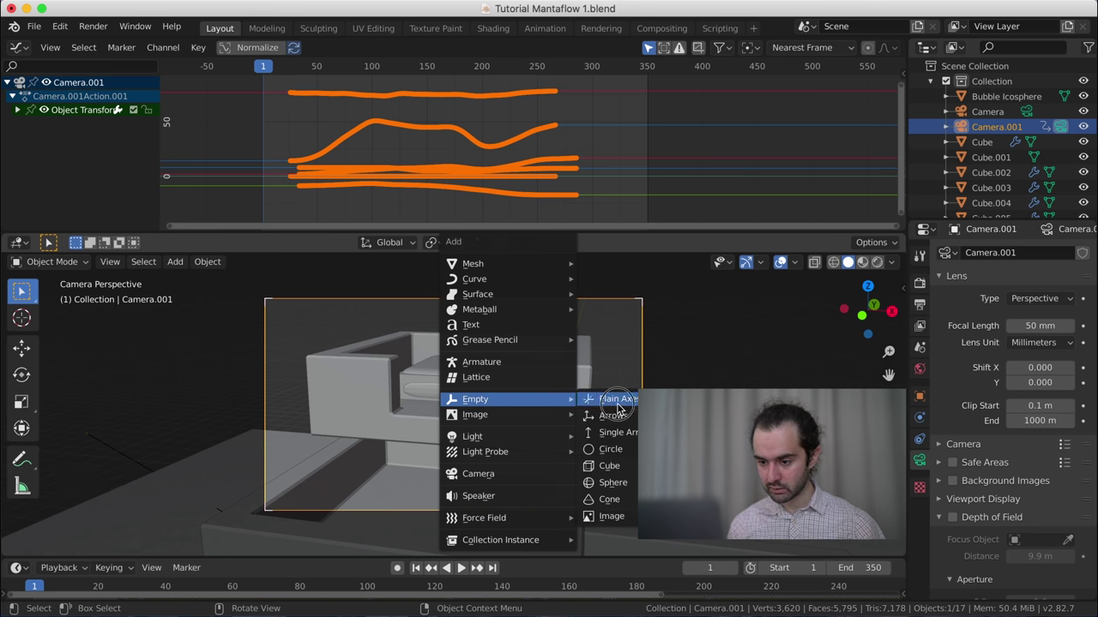
- Add a Plain Axes empty and roughly move it toward the fountain's top basin
{"action": "key", "text": "KP_3"}
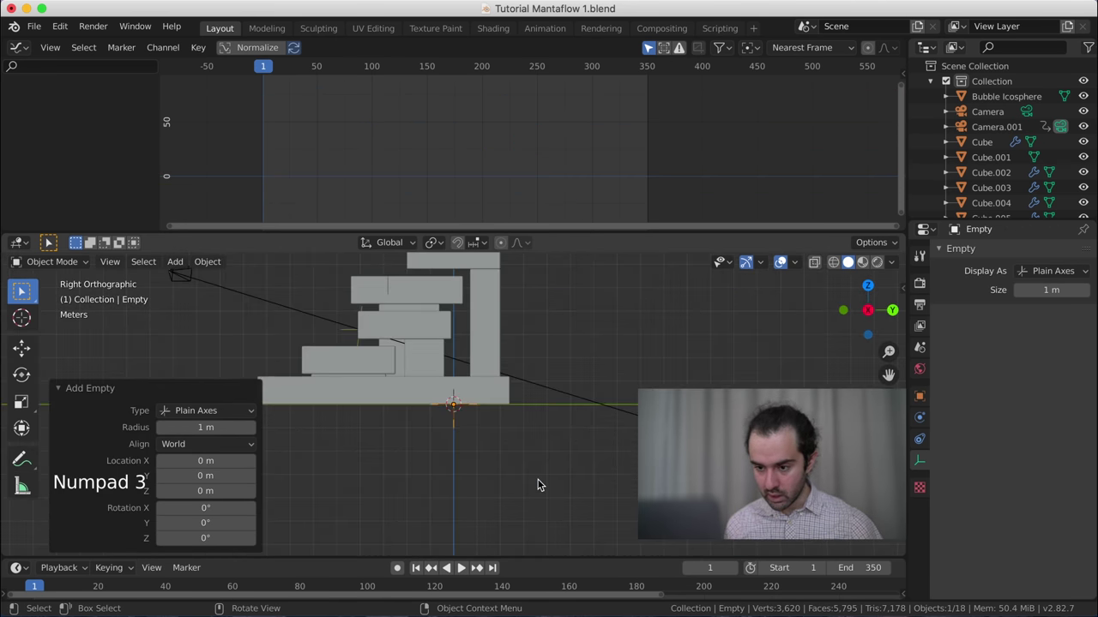
{"action": "scroll", "scroll_direction": "down", "scroll_amount": 3}
{"action": "key", "text": "g"}
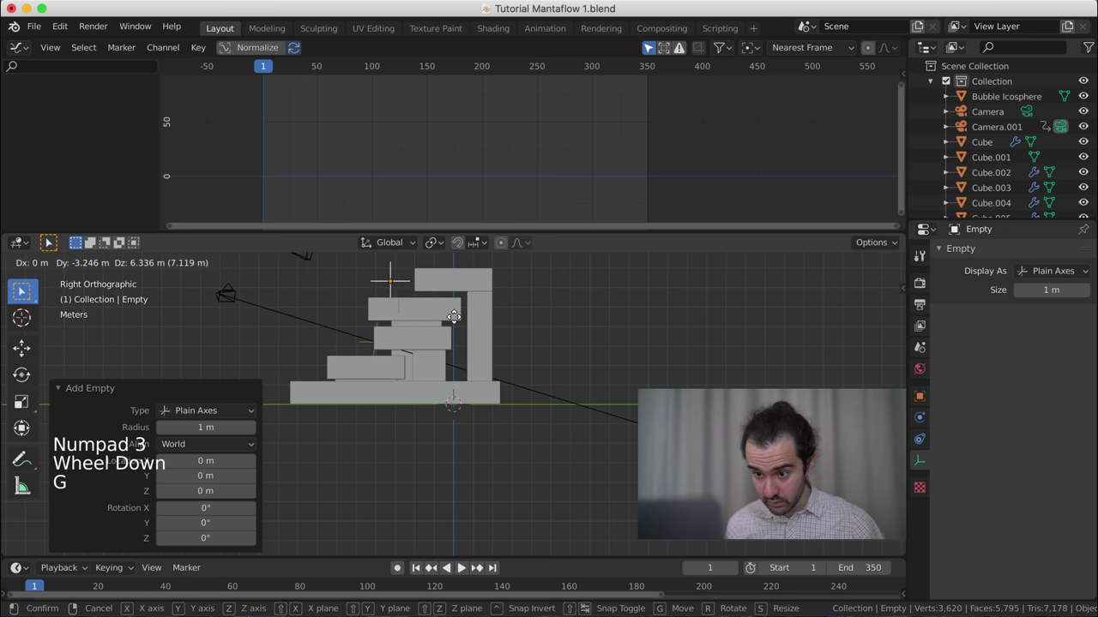
{"action": "key", "text": "KP_0"}
{"action": "scroll", "scroll_direction": "up", "scroll_amount": 3}
{"action": "scroll", "scroll_direction": "down", "scroll_amount": 3}
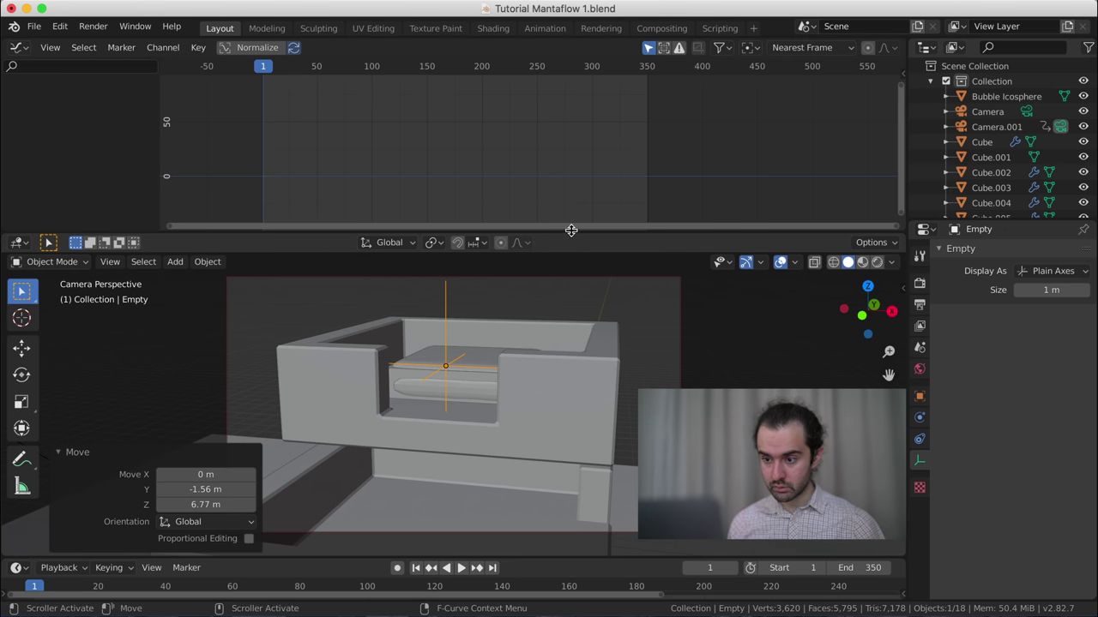
{"action": "right_click", "coordinate": [580, 237]}
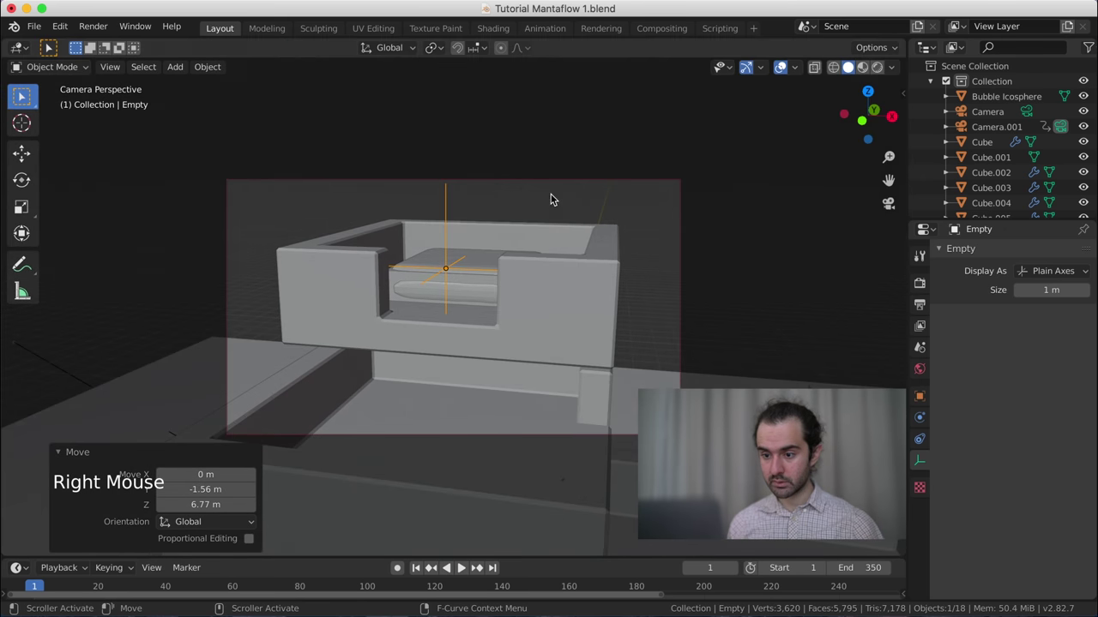
{"action": "scroll", "scroll_direction": "up", "scroll_amount": 3}
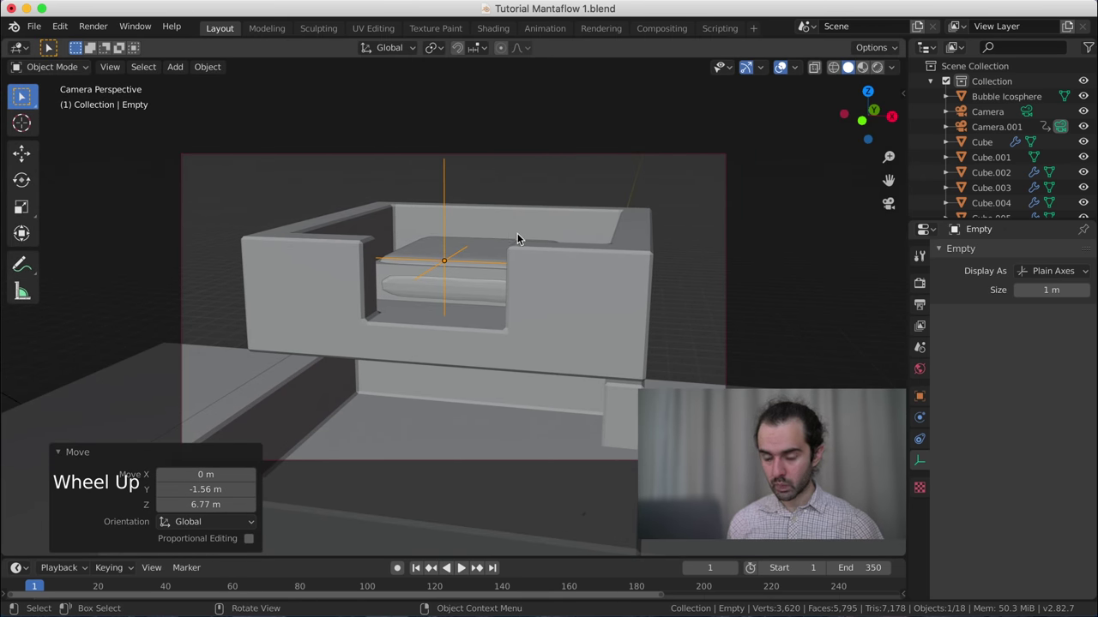
{"action": "scroll", "scroll_direction": "up", "scroll_amount": 3}
- Refine the empty's position above the top basin from an orbited view, then return to camera view
{"action": "key", "text": "g"}
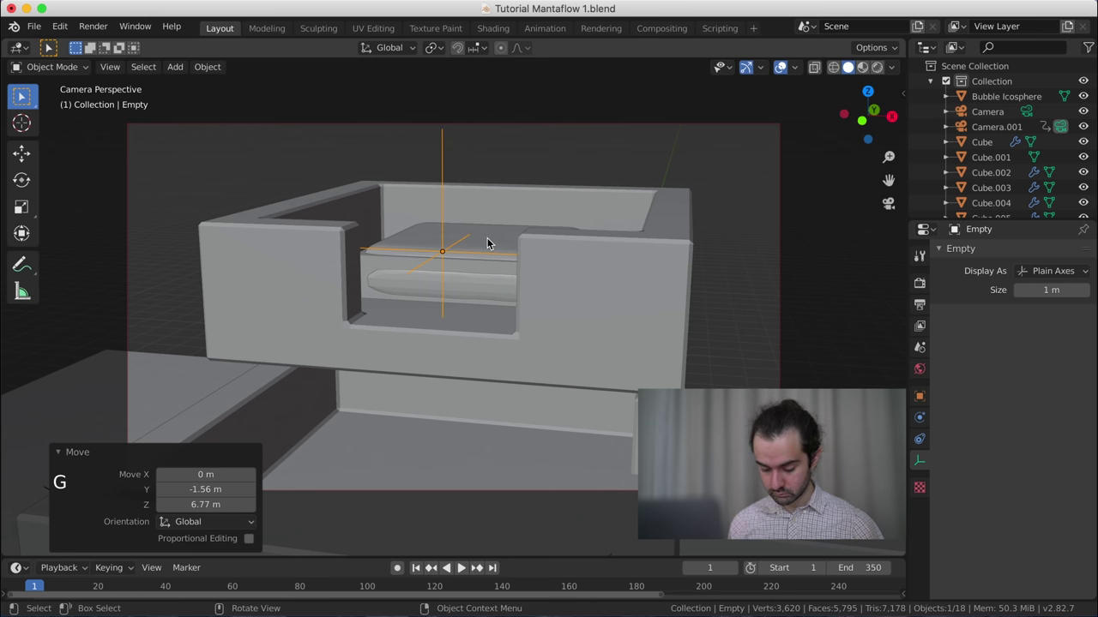
{"action": "key", "text": "g"}
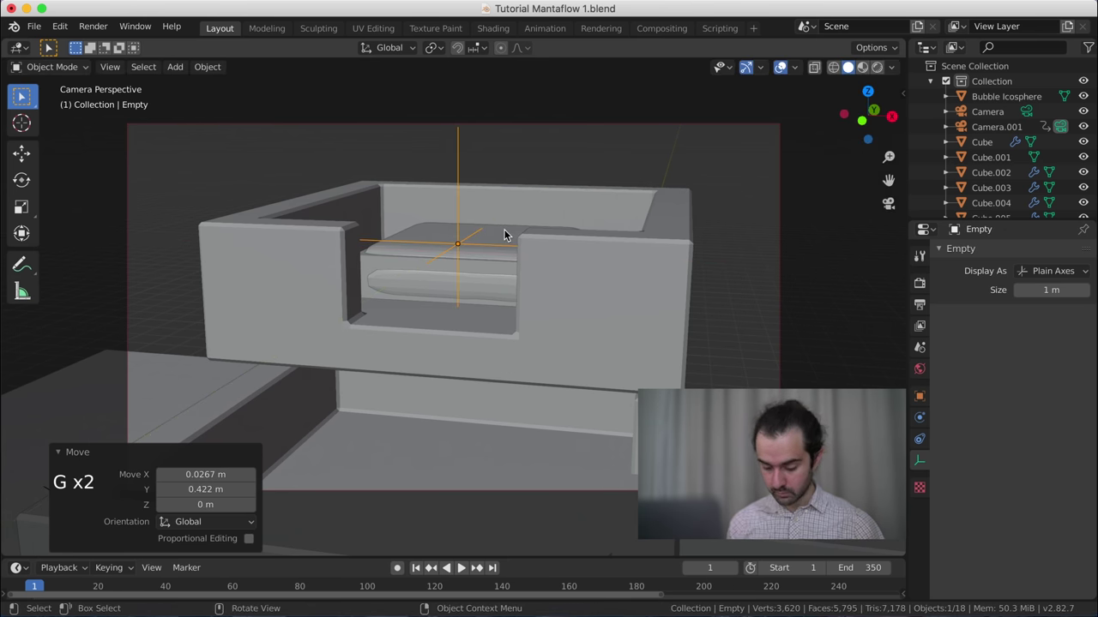
{"action": "key", "text": "g"}
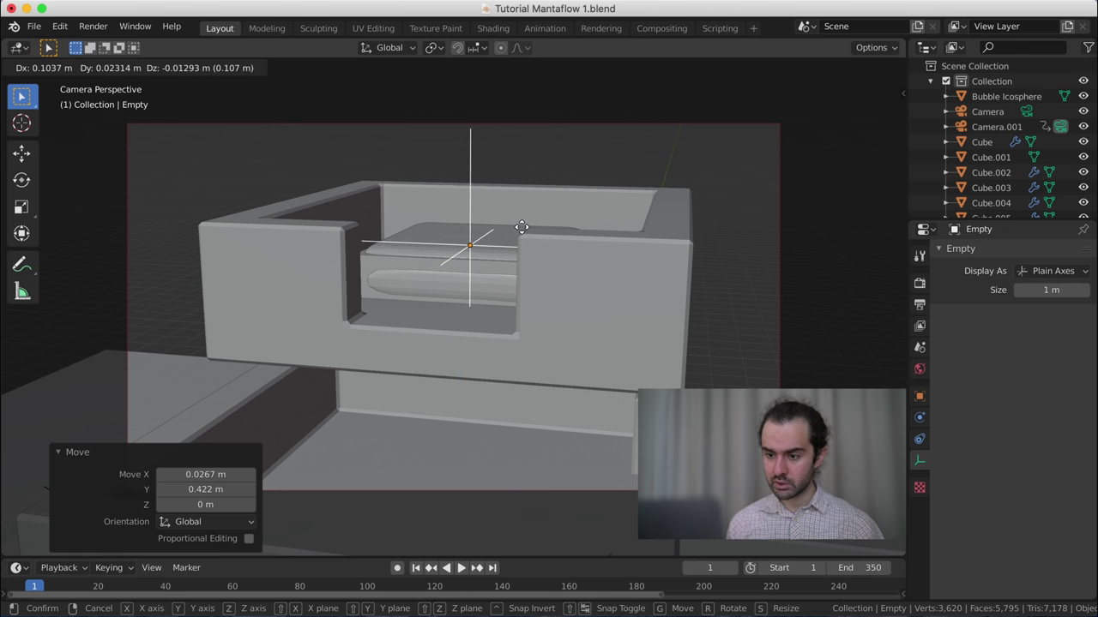
{"action": "middle_click", "coordinate": [515, 243]}
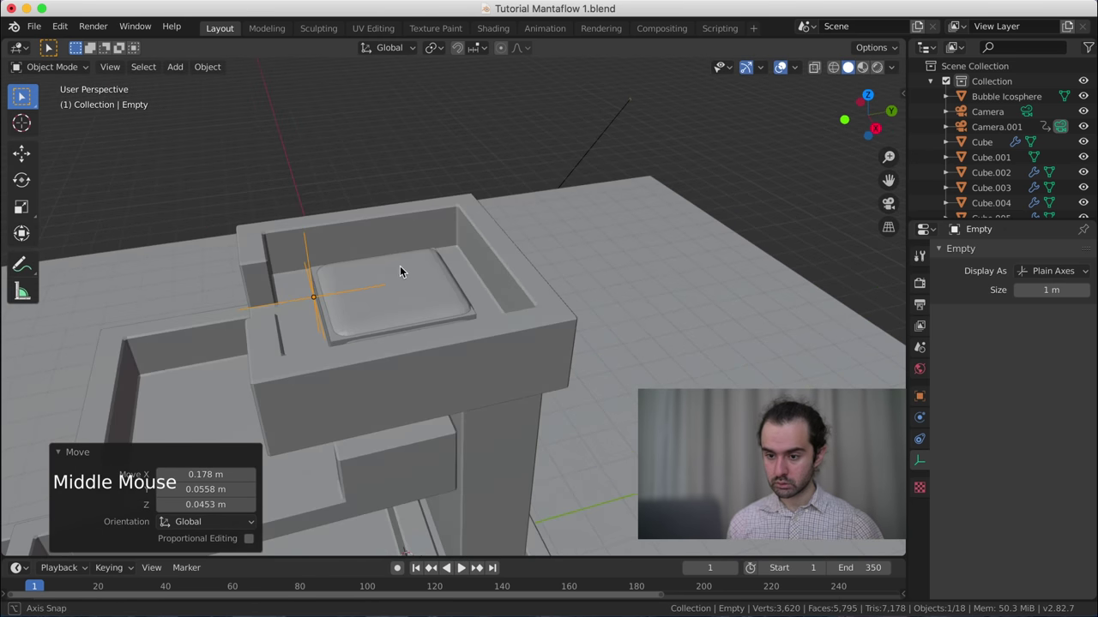
{"action": "key", "text": "g"}
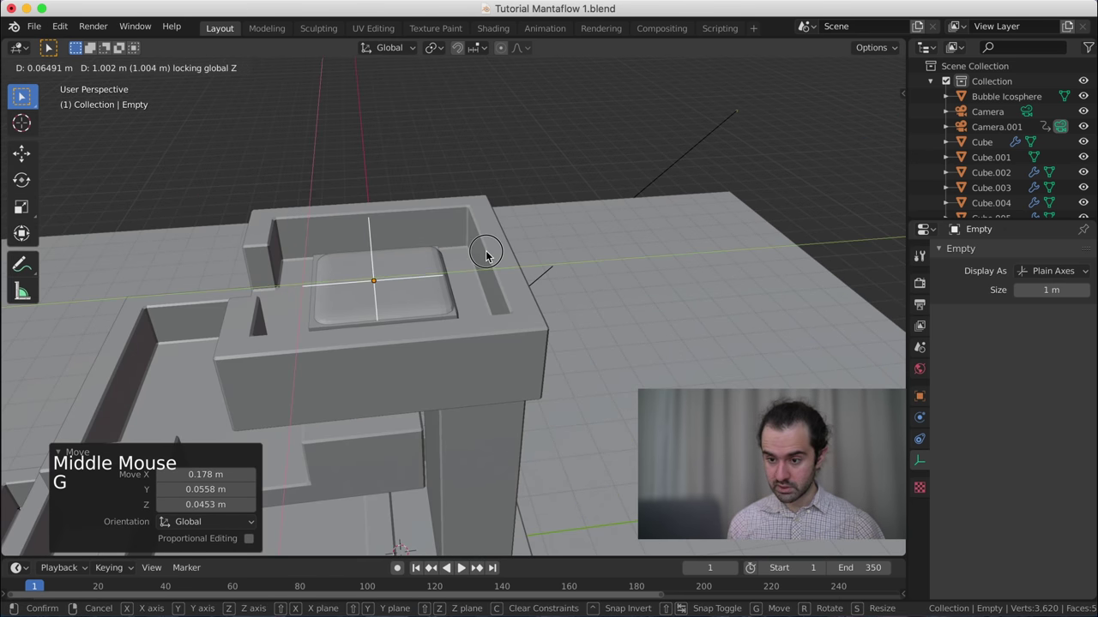
{"action": "key", "text": "g"}
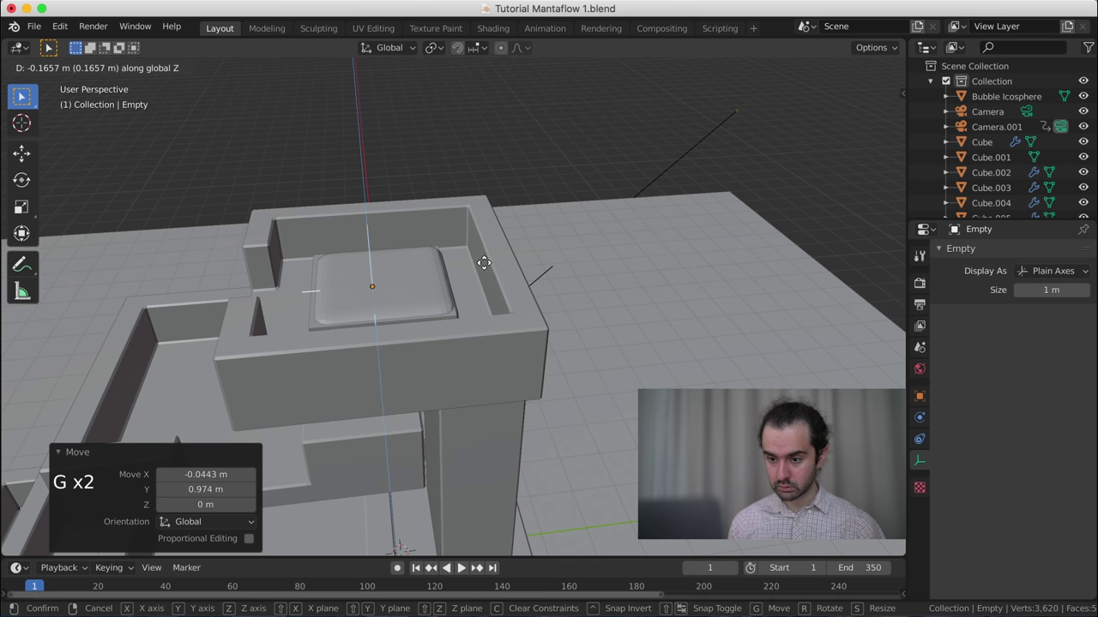
{"action": "key", "text": "KP_0"}
{"action": "key", "text": "i"}
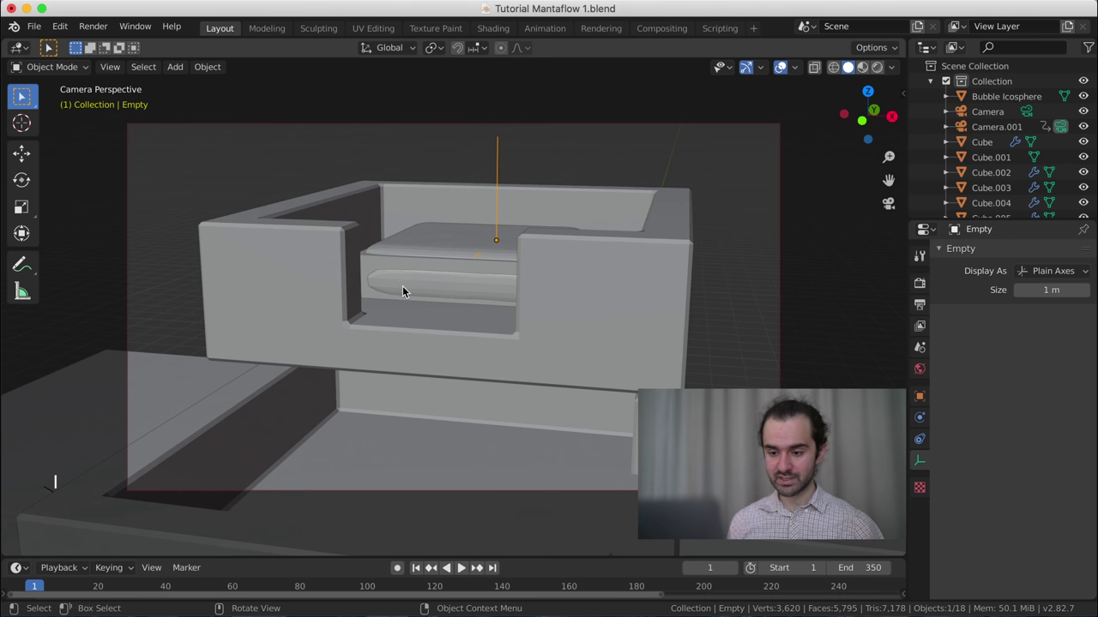
- At frame 20 place the empty onto the falling water stream from side and front views, then jump to frame 115
{"action": "left_click", "coordinate": [62, 583]}
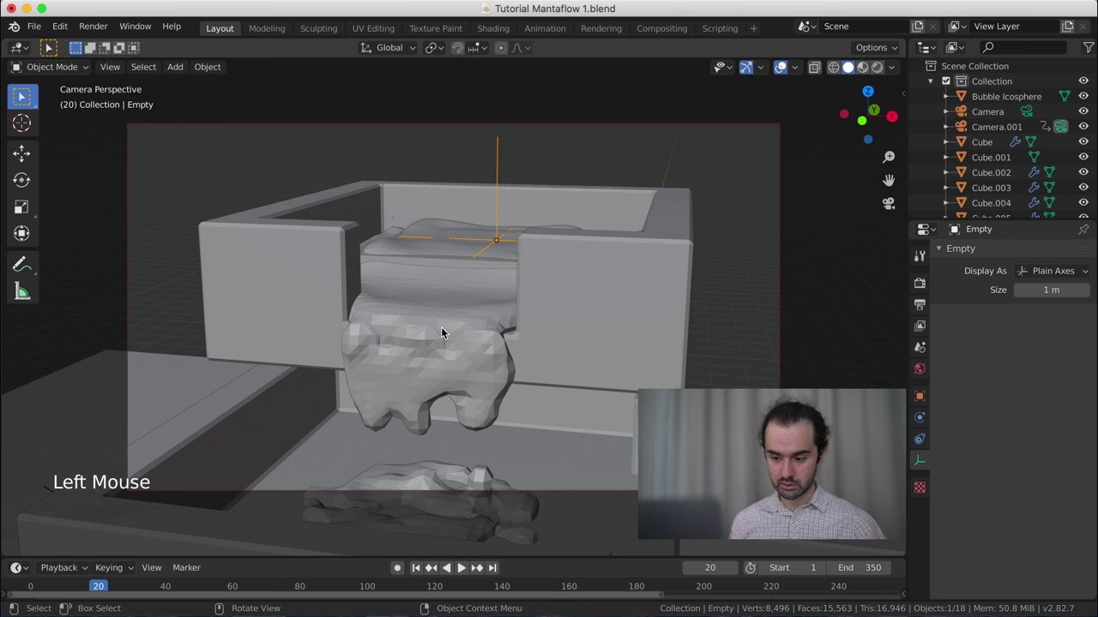
{"action": "key", "text": "g"}
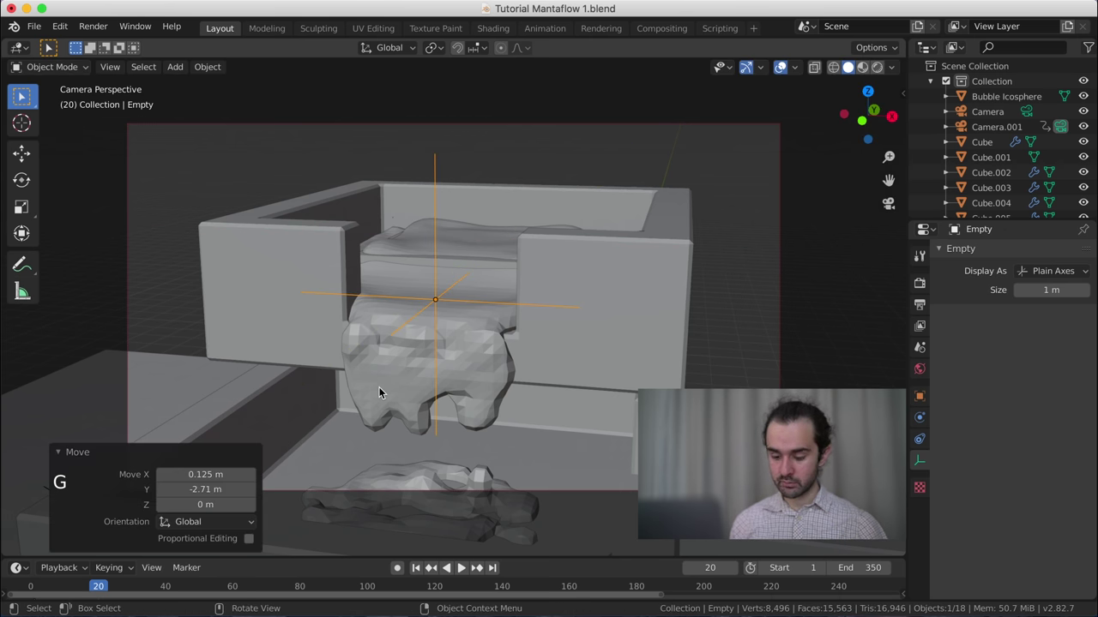
{"action": "middle_click", "coordinate": [391, 386]}
{"action": "key", "text": "KP_3"}
{"action": "key", "text": "g"}
{"action": "key", "text": "KP_1"}
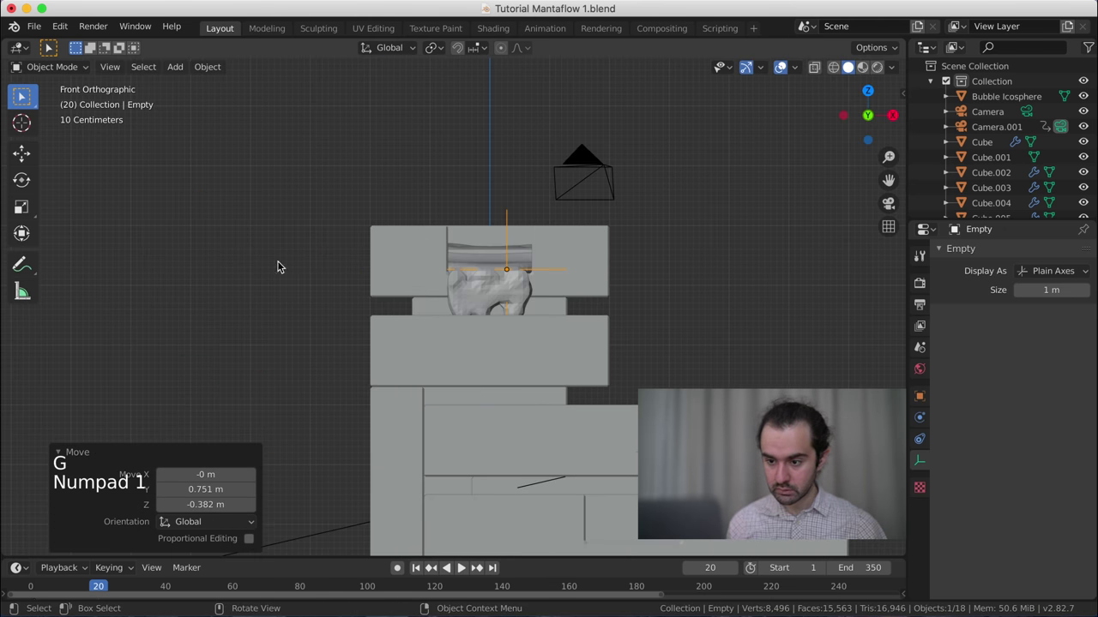
{"action": "key", "text": "g"}
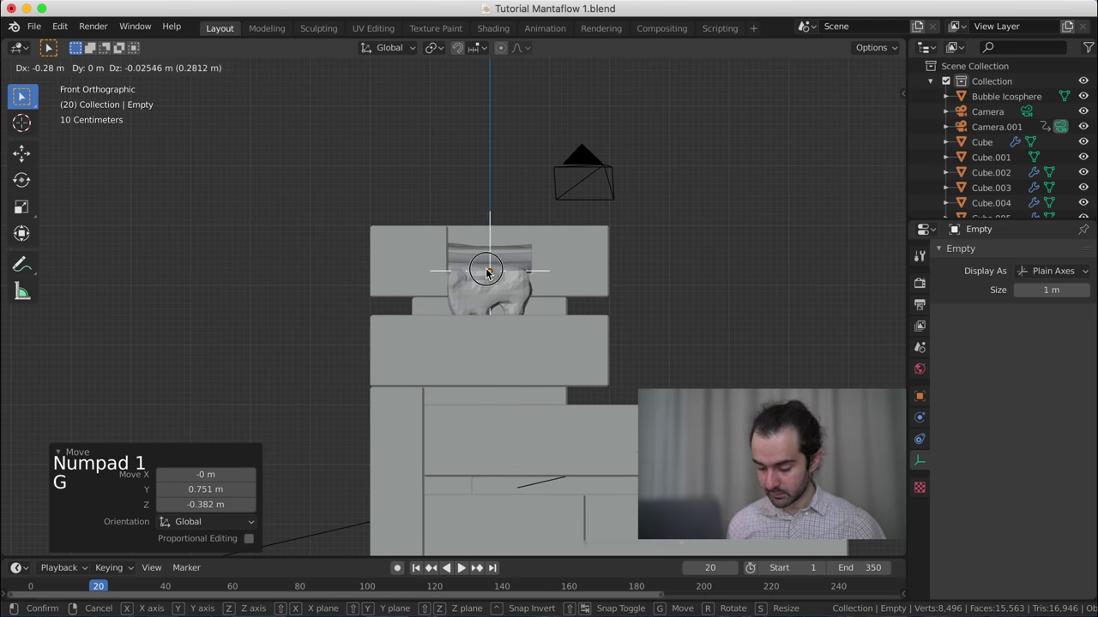
{"action": "key", "text": "KP_0"}
{"action": "key", "text": "i"}
{"action": "scroll", "scroll_direction": "down", "scroll_amount": 3}
{"action": "left_click", "coordinate": [122, 585]}
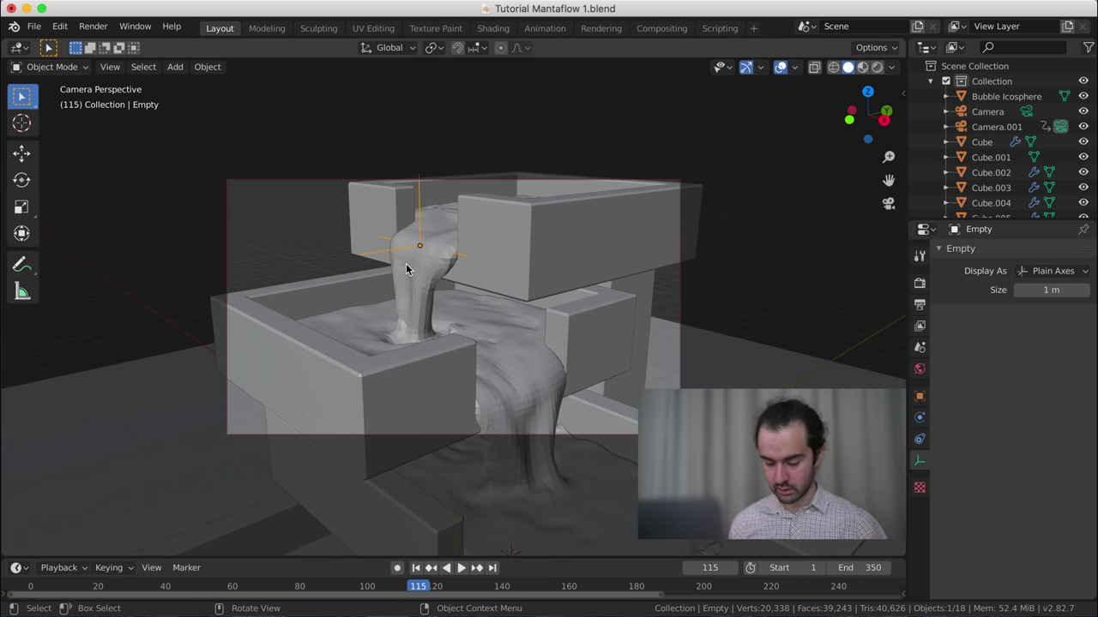
- Move the empty down along the stream and keyframe its location, then reposition it at frame 134
{"action": "key", "text": "g"}
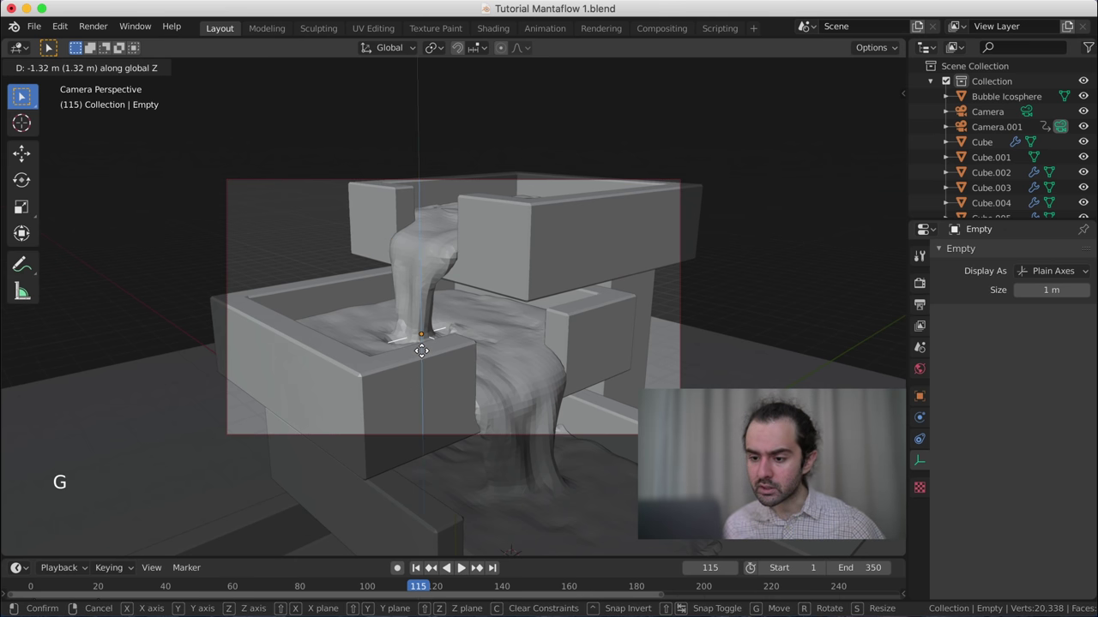
{"action": "key", "text": "g"}
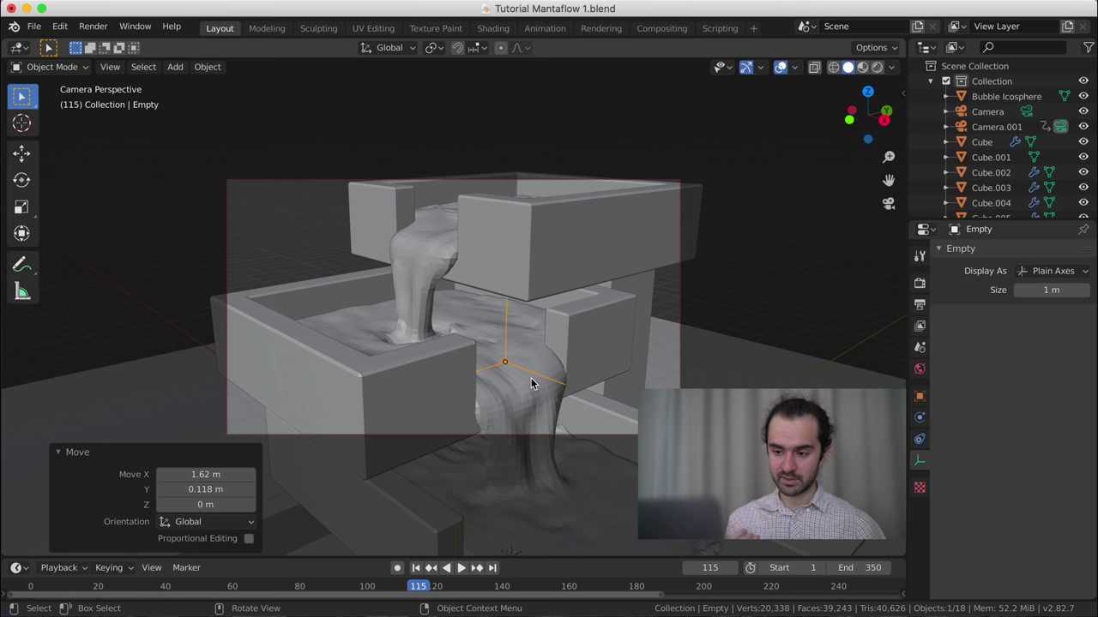
{"action": "key", "text": "i"}
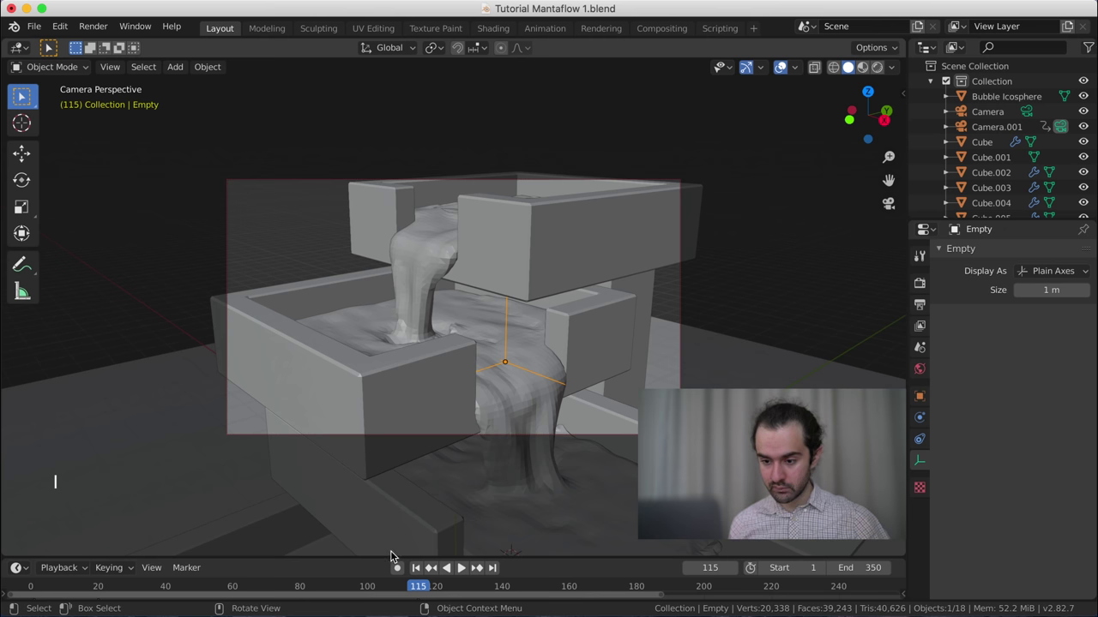
{"action": "left_click", "coordinate": [432, 586]}
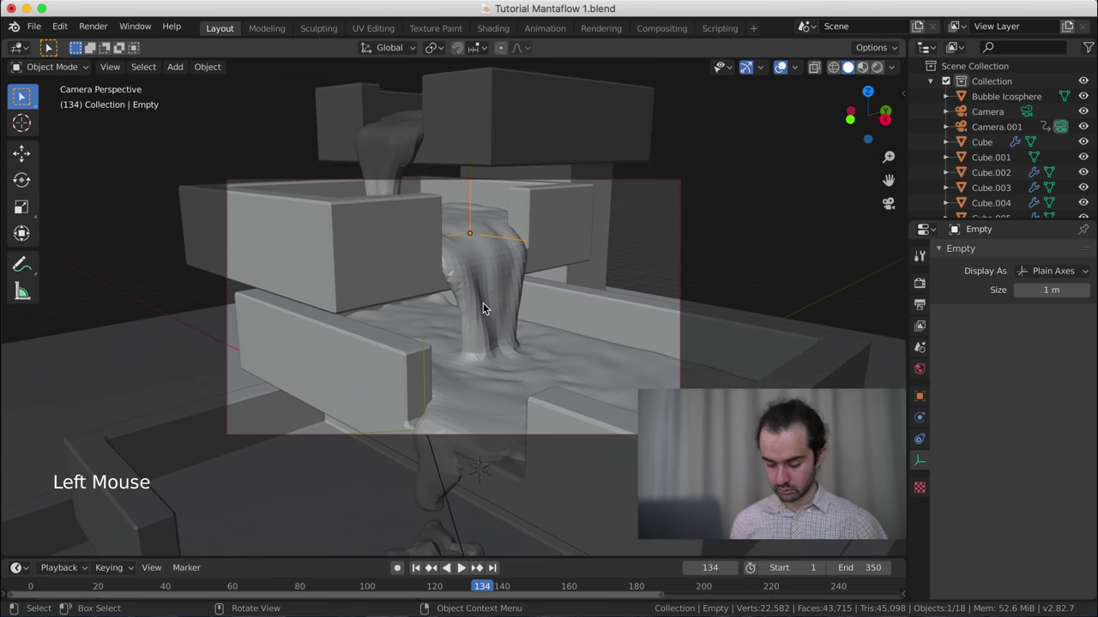
{"action": "key", "text": "g"}
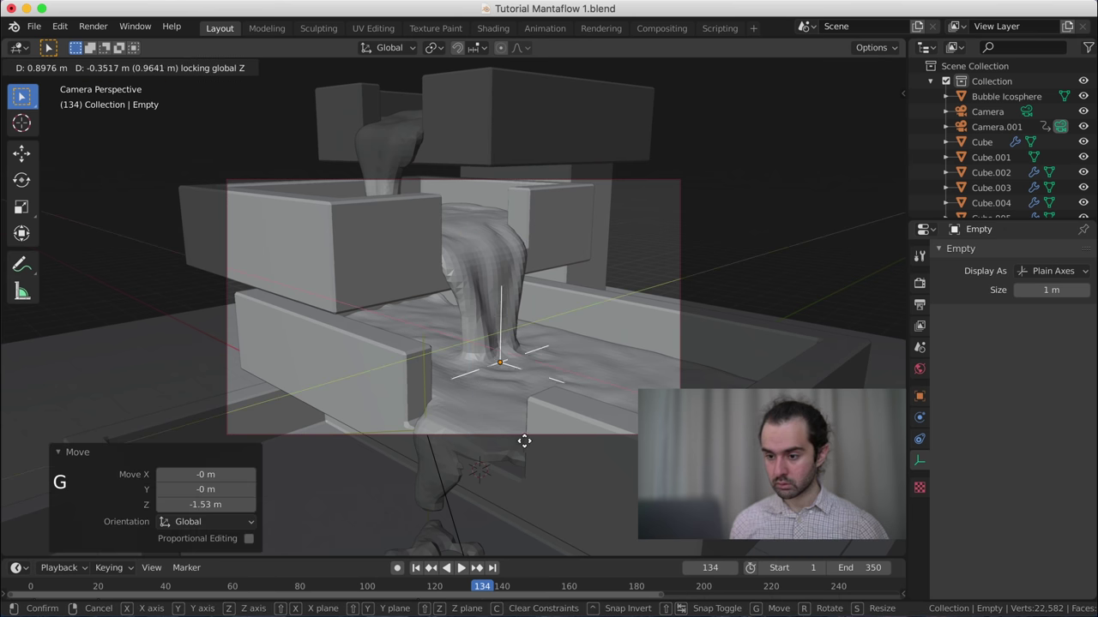
{"action": "key", "text": "i"}
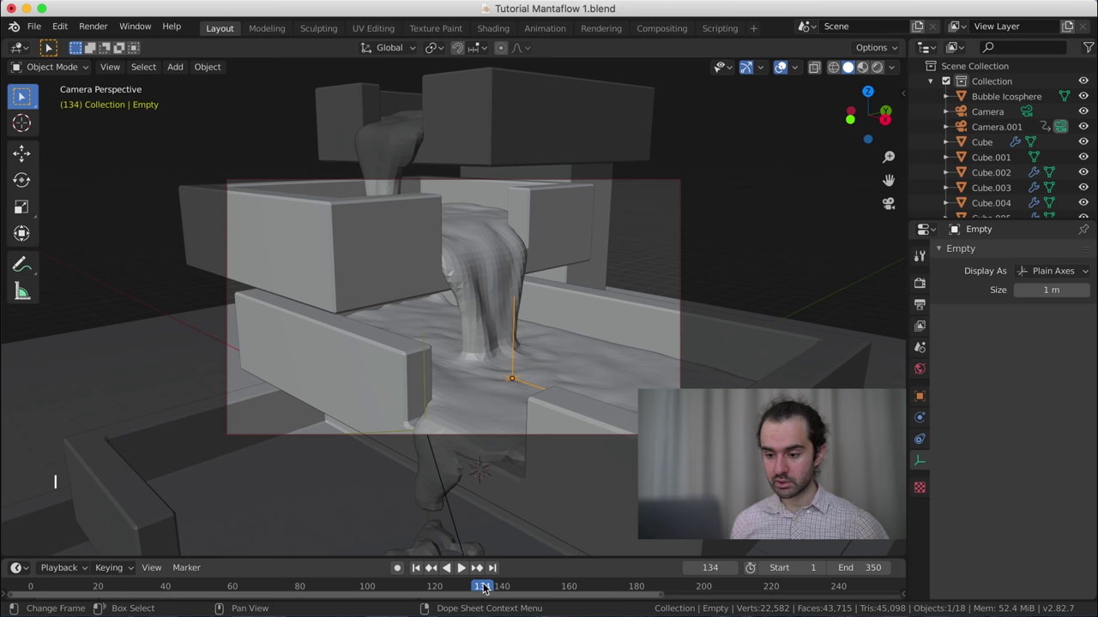
- At frame 149 and the next frame lower the empty vertically with the water and keyframe its location
{"action": "left_click", "coordinate": [491, 585]}
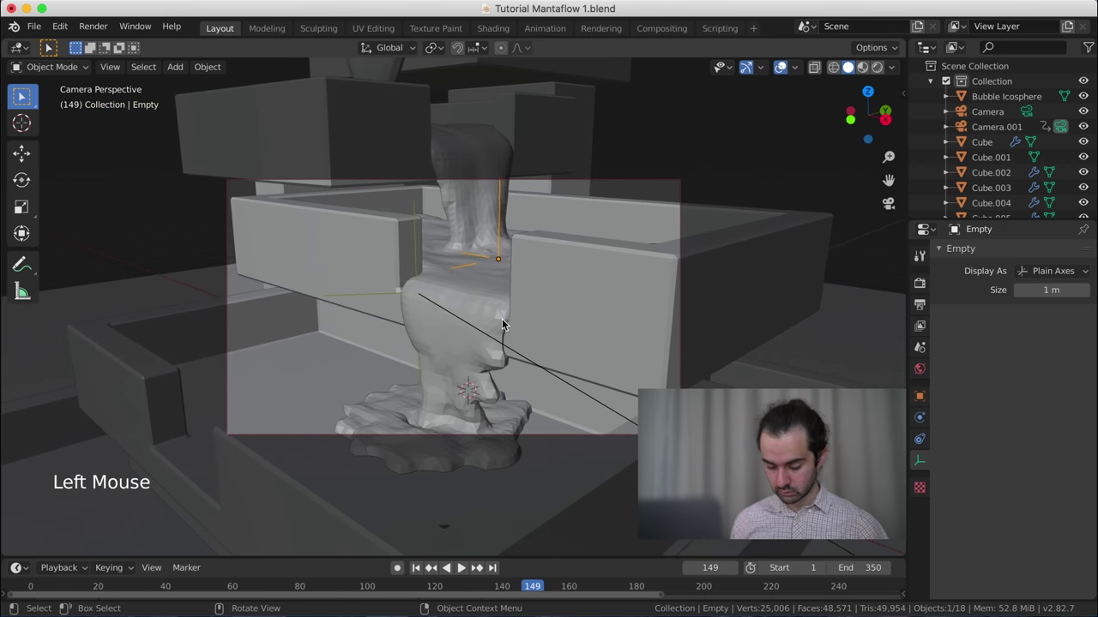
{"action": "key", "text": "g"}
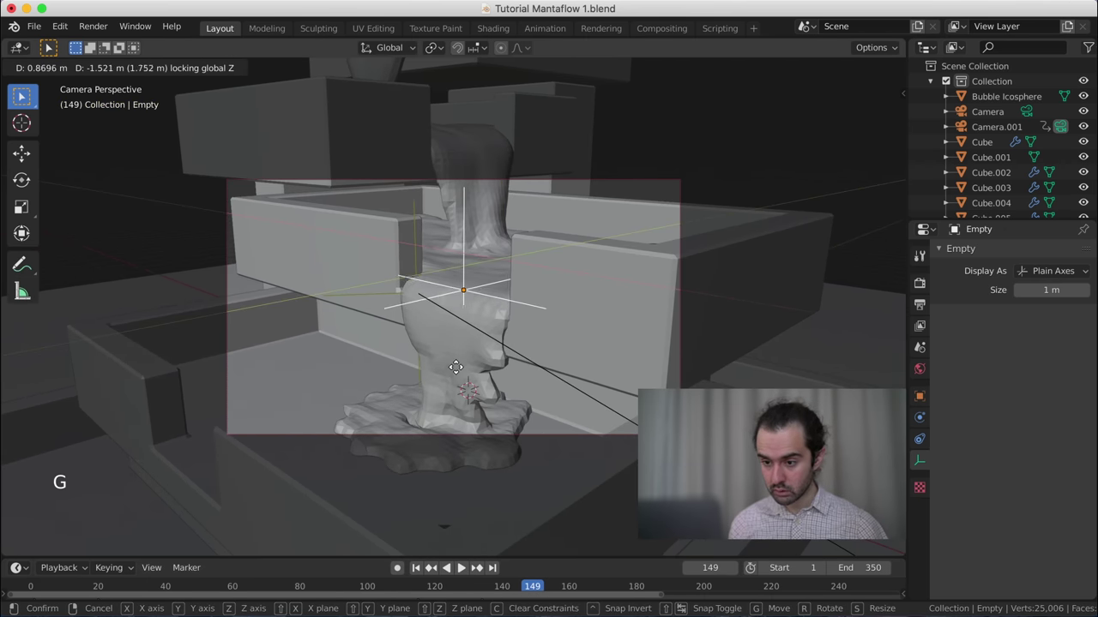
{"action": "key", "text": "g"}
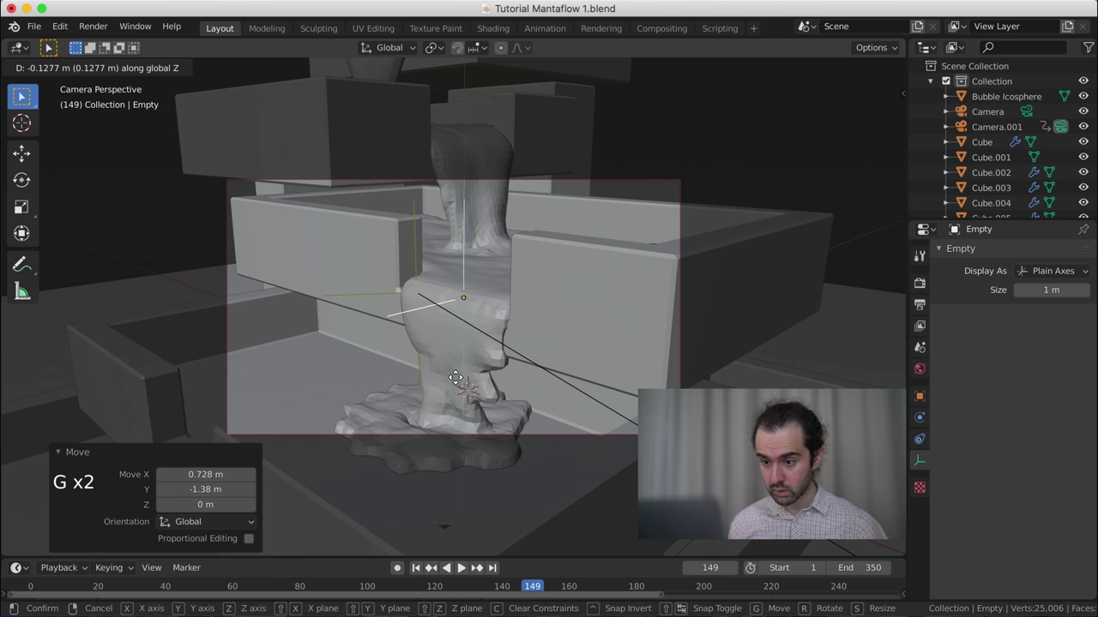
{"action": "key", "text": "i"}
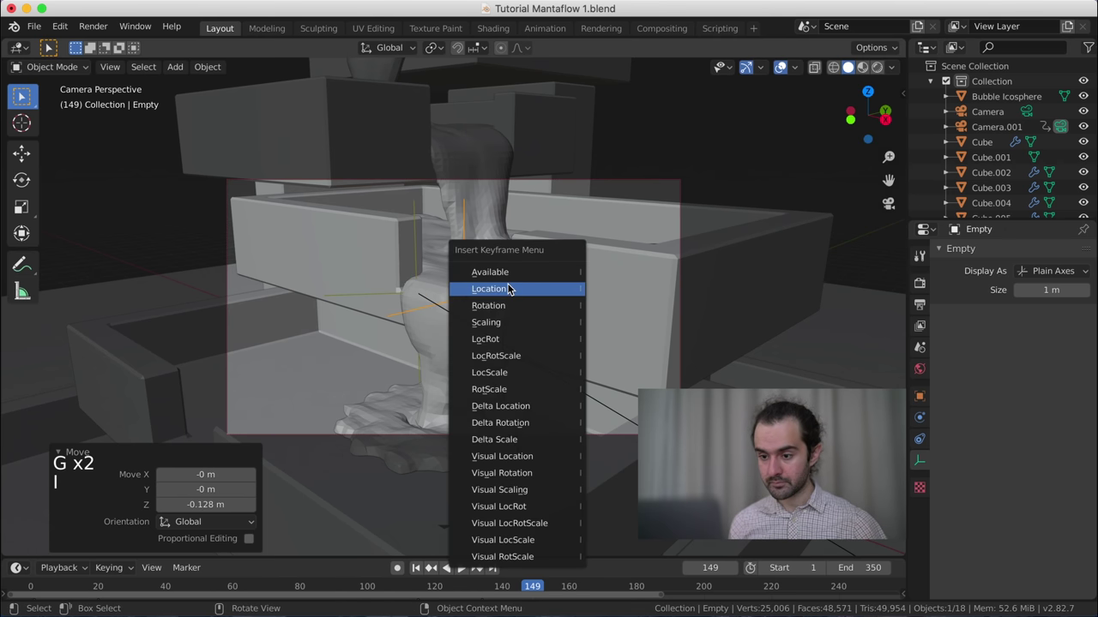
{"action": "left_click", "coordinate": [548, 584]}
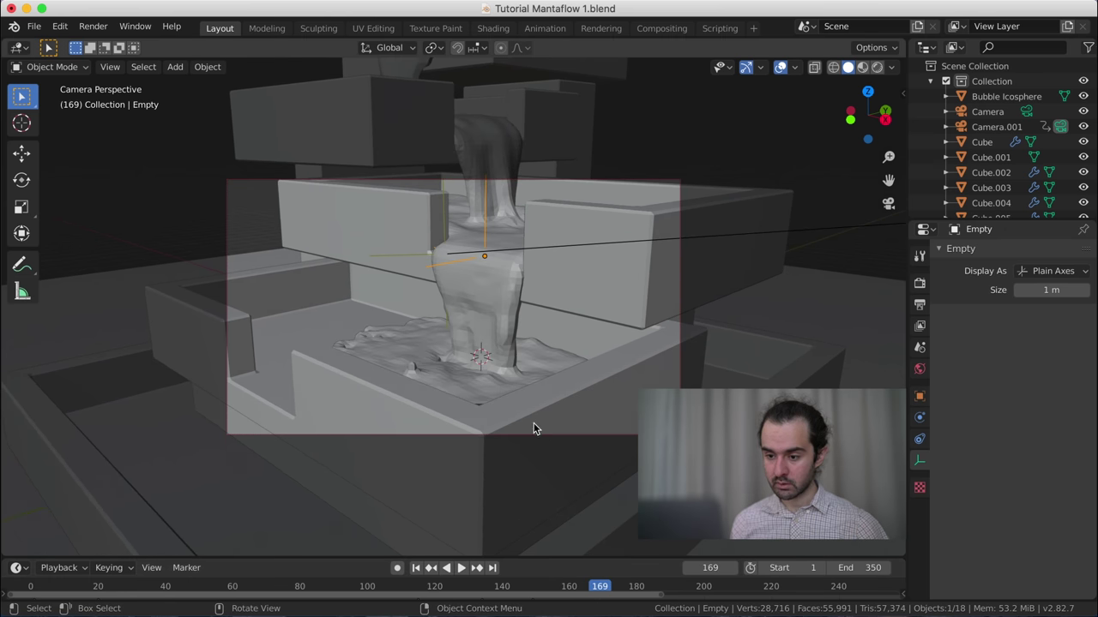
{"action": "key", "text": "g"}
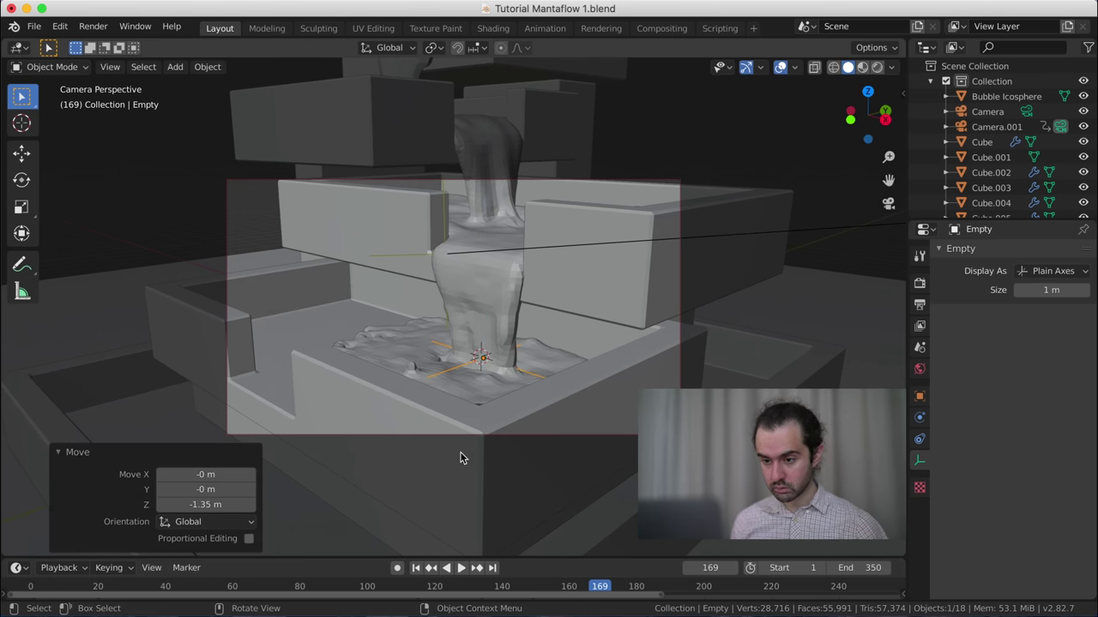
{"action": "key", "text": "i"}
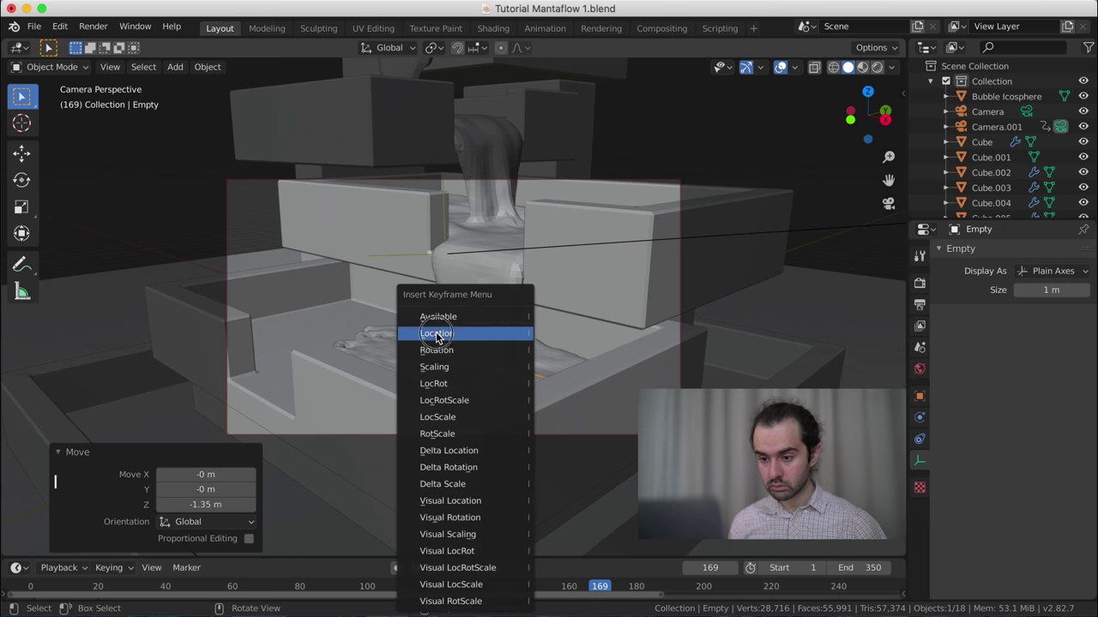
- Step forward to frame 194, lower the empty into the lower basin and keyframe it
{"action": "key", "text": "Right"}
{"action": "key", "text": "Right"}
{"action": "key", "text": "Right"}
{"action": "key", "text": "Right"}
{"action": "key", "text": "Right"}
{"action": "key", "text": "Right"}
{"action": "key", "text": "Right"}
{"action": "key", "text": "Right"}
{"action": "key", "text": "Right"}
{"action": "key", "text": "Right"}
{"action": "key", "text": "Right"}
{"action": "key", "text": "Right"}
{"action": "key", "text": "Right"}
{"action": "key", "text": "Right"}
{"action": "key", "text": "Right"}
{"action": "key", "text": "Right"}
{"action": "key", "text": "Right"}
{"action": "key", "text": "Right"}
{"action": "key", "text": "Right"}
{"action": "key", "text": "Right"}
{"action": "key", "text": "Right"}
{"action": "key", "text": "Right"}
{"action": "key", "text": "Right"}
{"action": "key", "text": "g"}
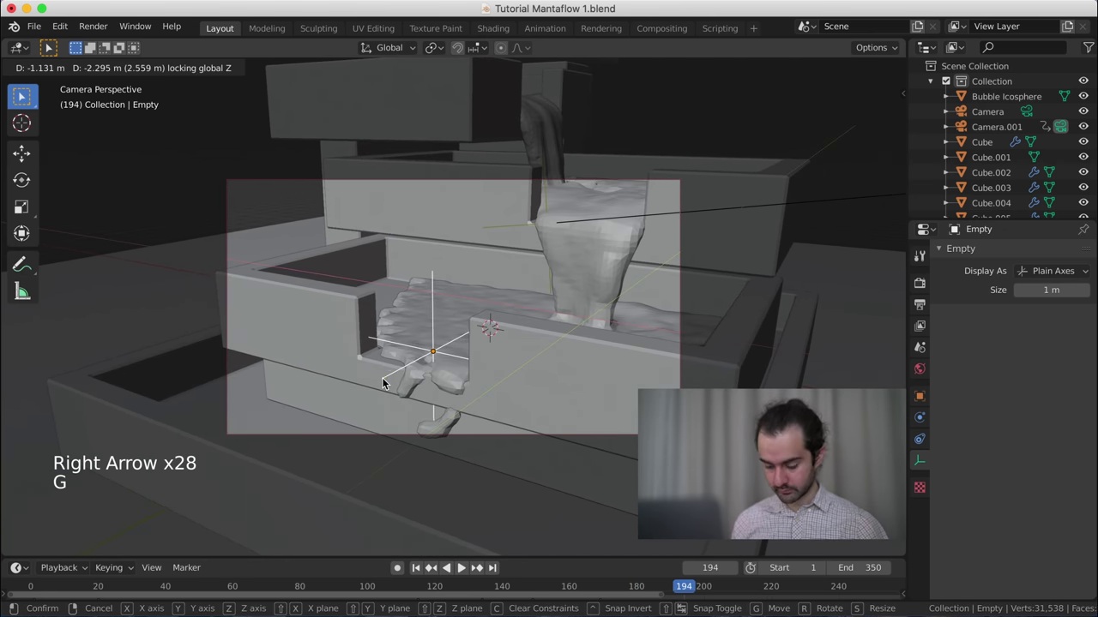
{"action": "key", "text": "i"}
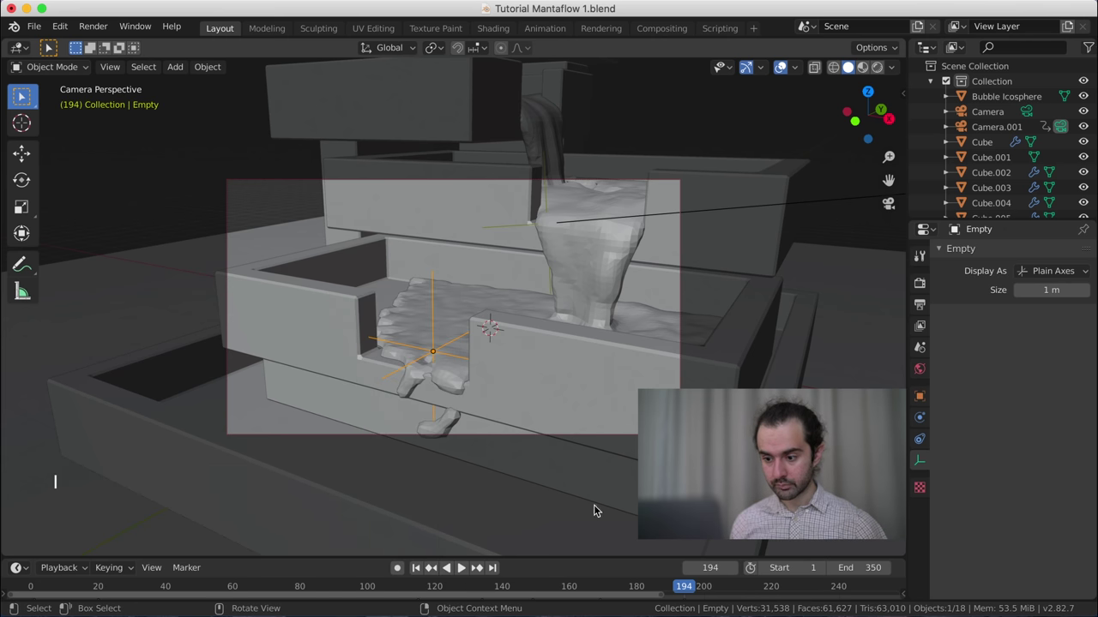
- Stop playback and move the empty vertically onto the falling water, keyframing it at frame 219
{"action": "left_click", "coordinate": [699, 585]}
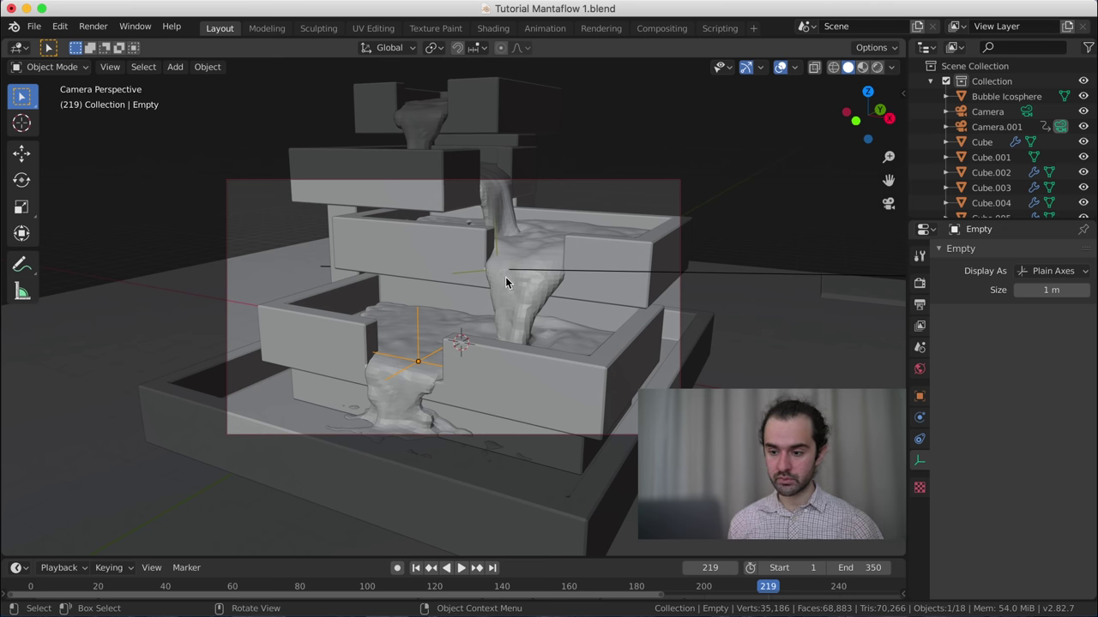
{"action": "key", "text": "g"}
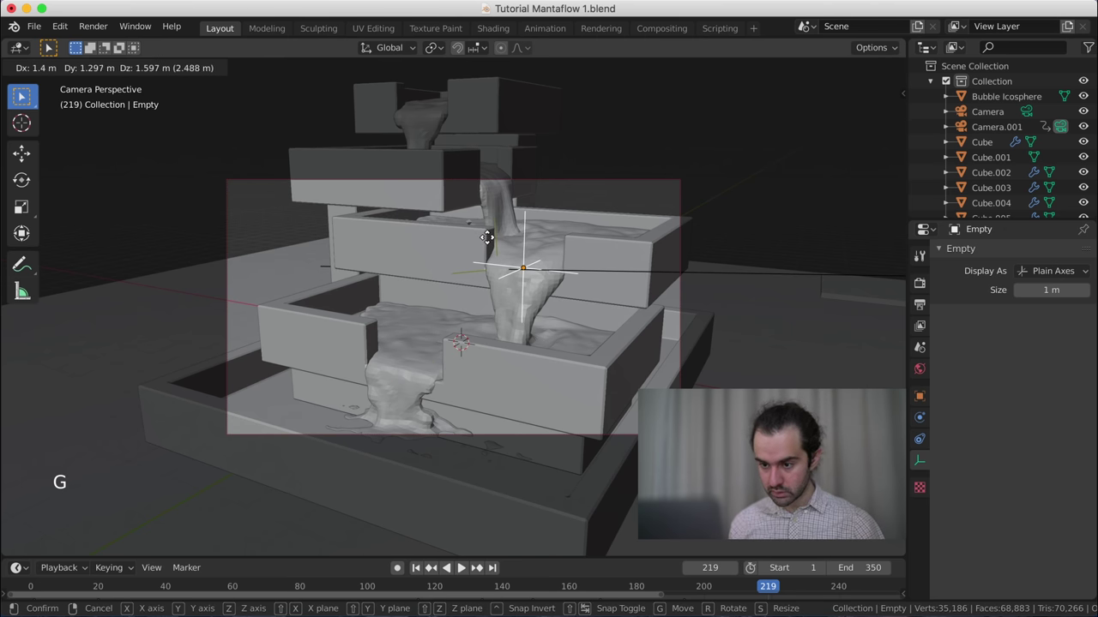
{"action": "key", "text": "g"}
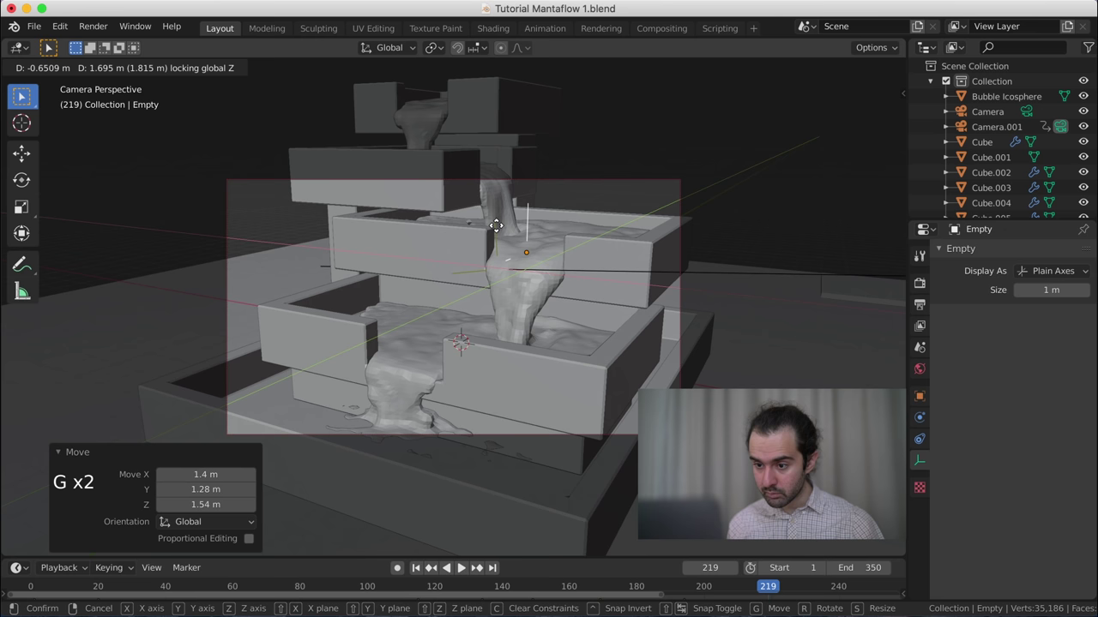
{"action": "key", "text": "i"}
- Step a few frames forward and select the Camera object to show its depth-of-field settings
{"action": "key", "text": "Right"}
{"action": "key", "text": "Right"}
{"action": "key", "text": "Right"}
{"action": "key", "text": "Right"}
{"action": "key", "text": "Right"}
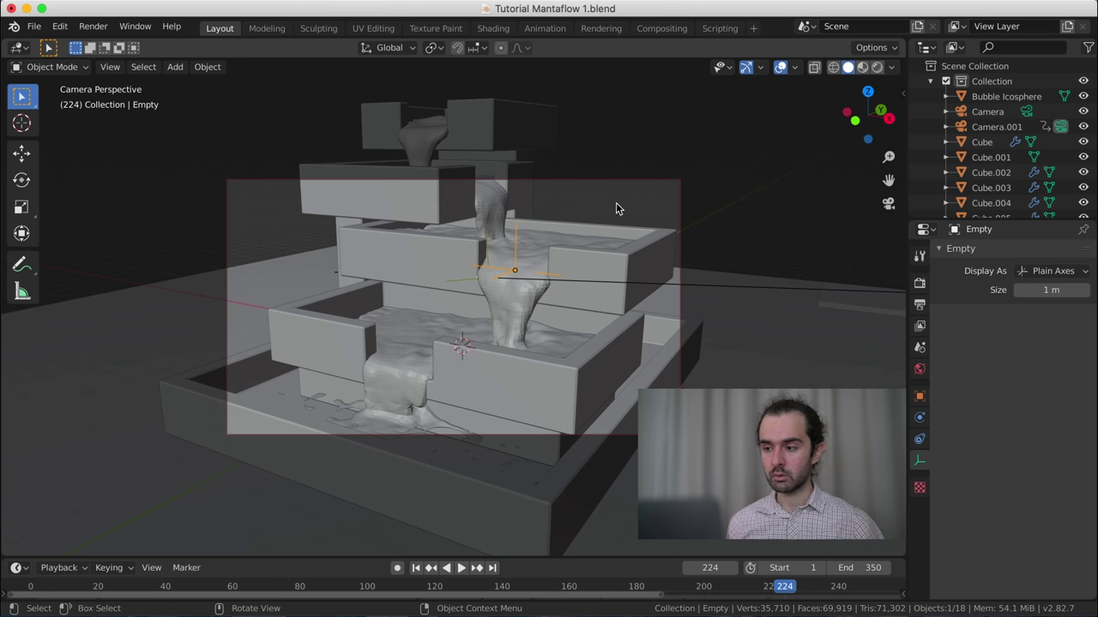
{"action": "left_click", "coordinate": [1004, 118]}
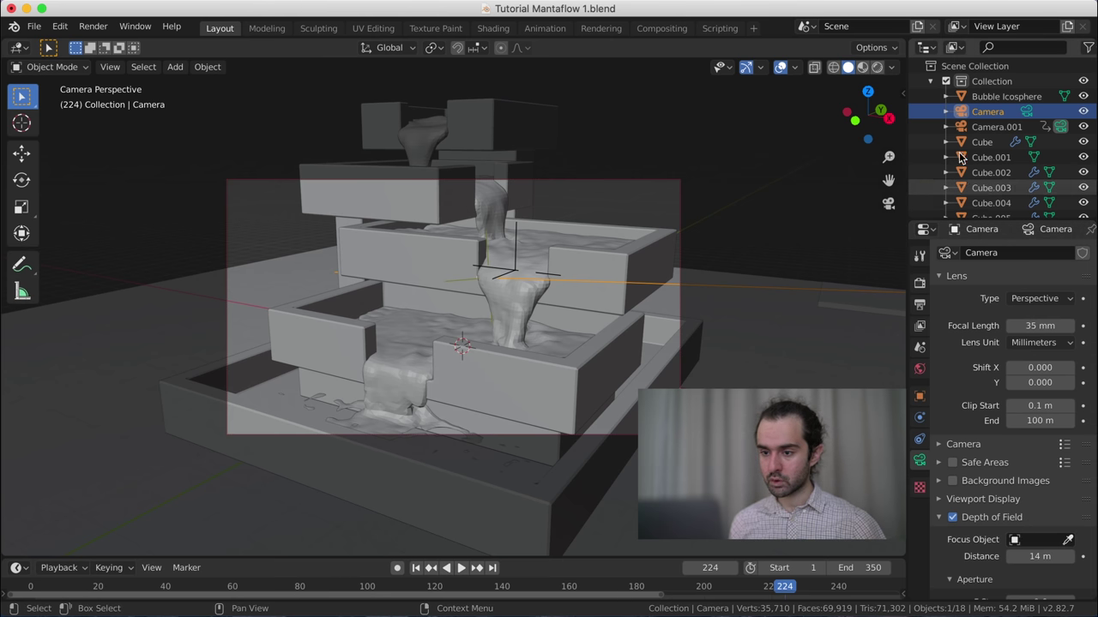
- Enable Depth of Field on Camera.001 and pick the Empty from the scene as its focus object
{"action": "left_click", "coordinate": [1001, 134]}
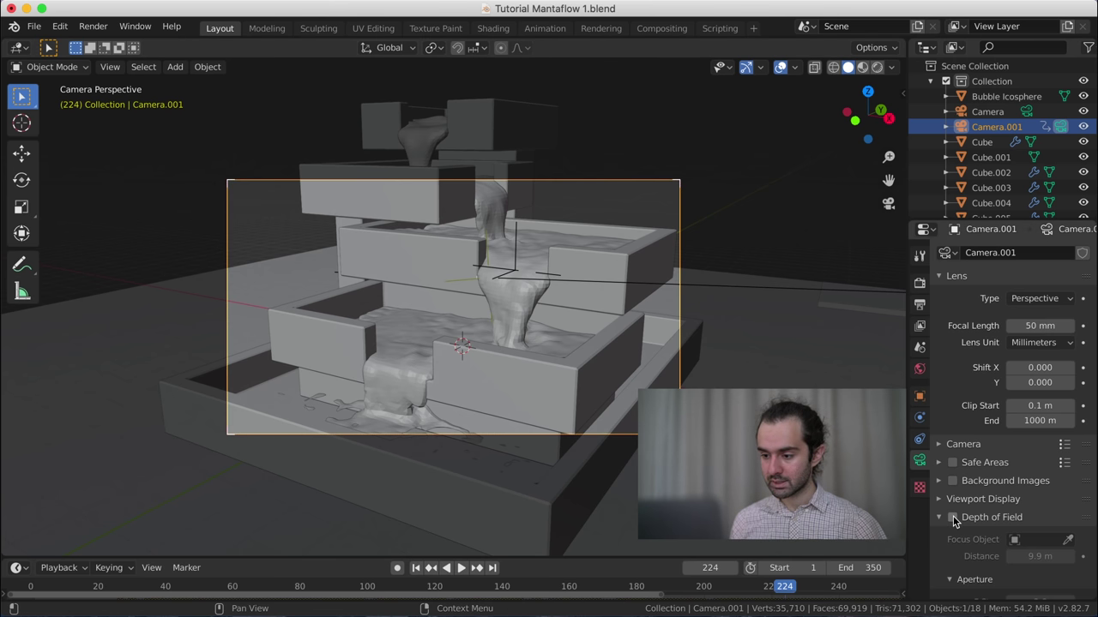
{"action": "left_click", "coordinate": [955, 519]}
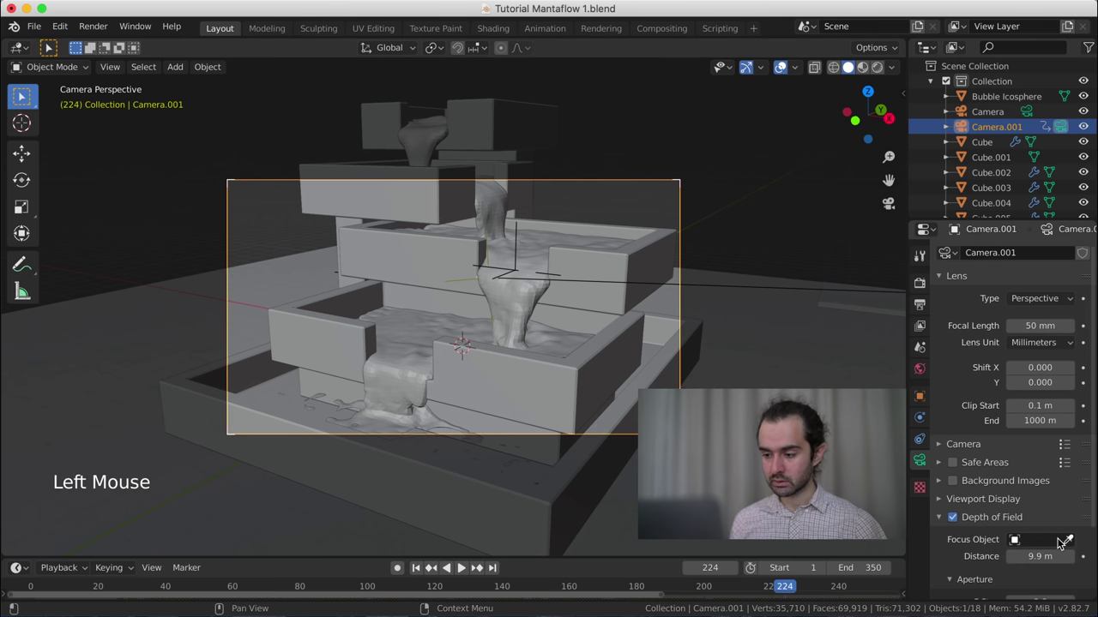
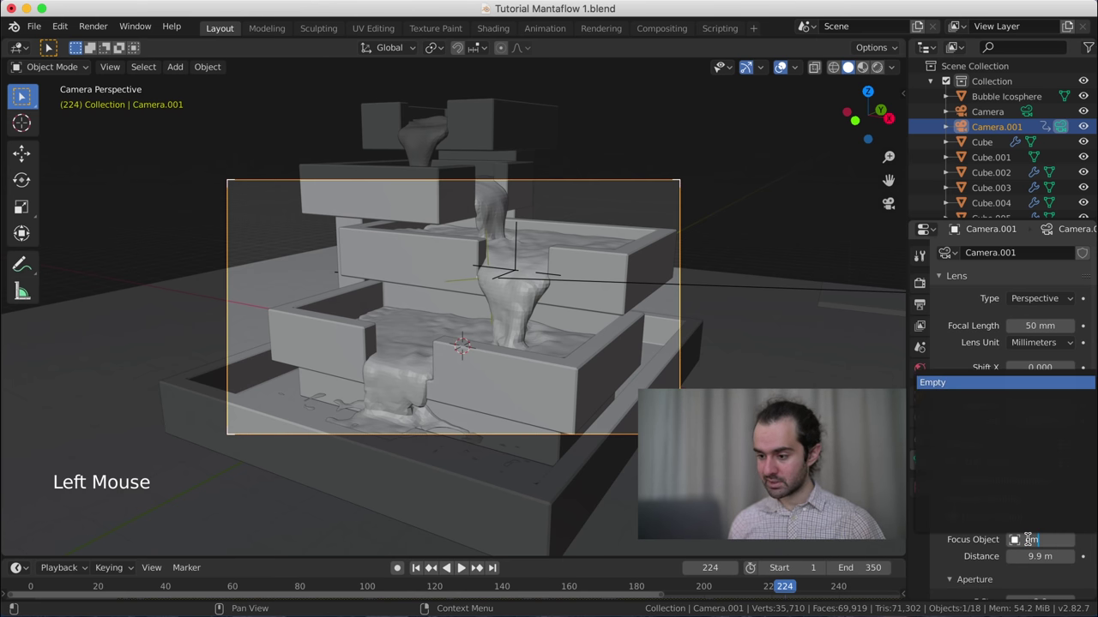
{"action": "key", "text": "BackSpace"}
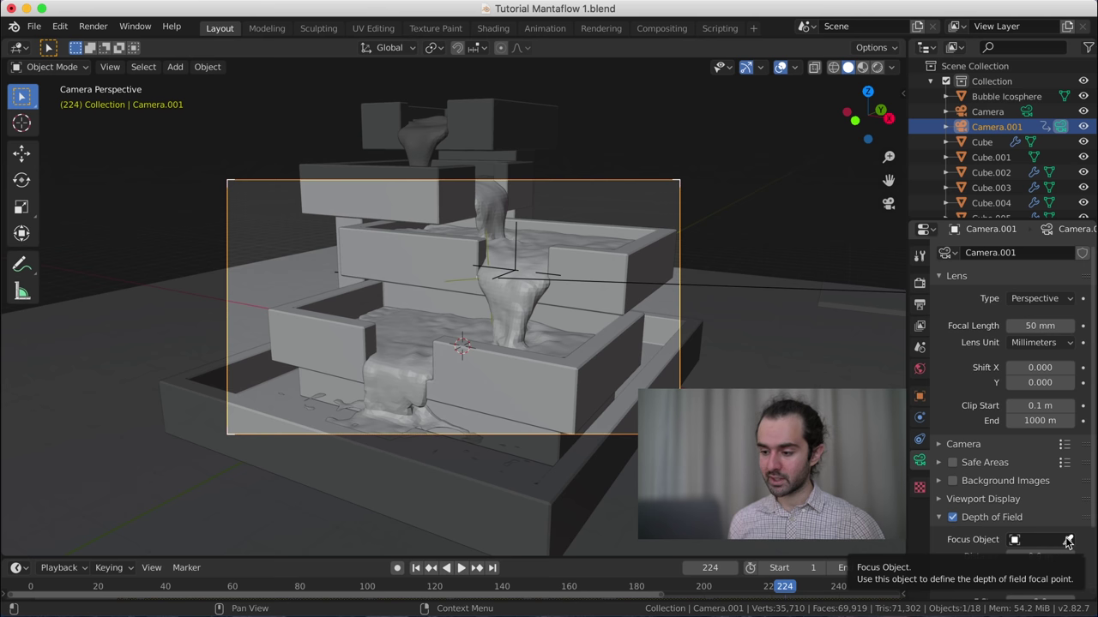
{"action": "left_click", "coordinate": [1068, 540]}
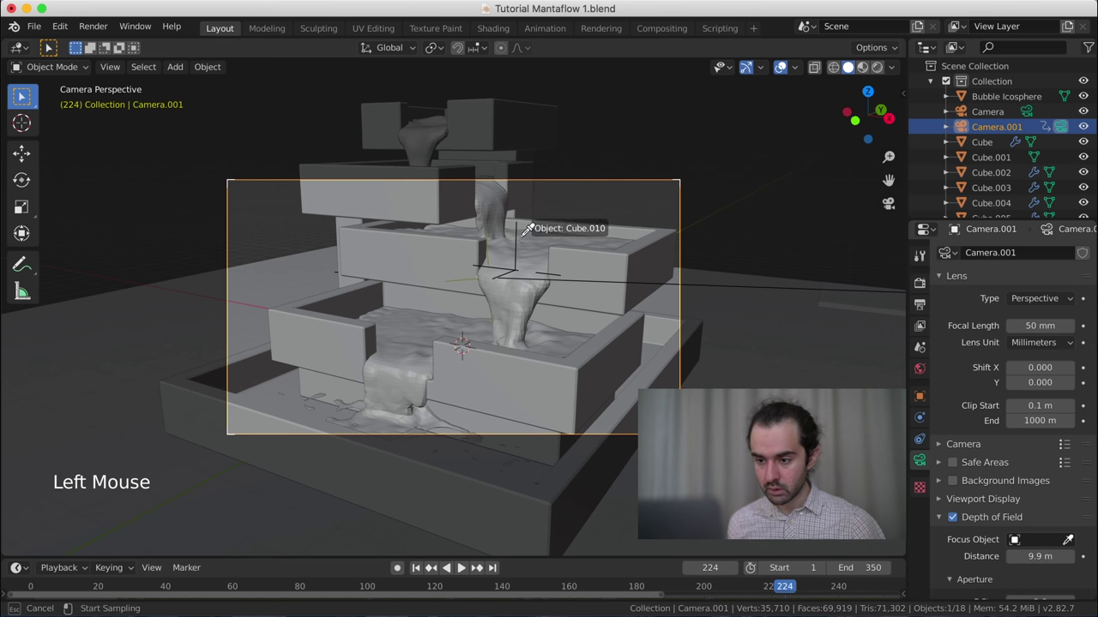
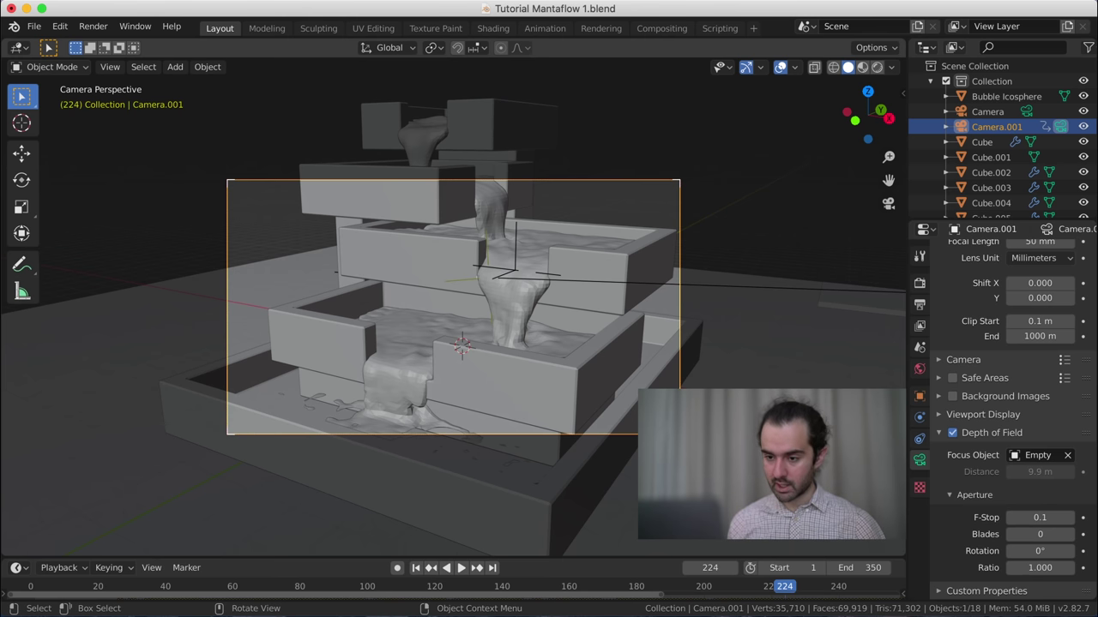
- Bring up the viewport shading pie menu to leave the rendered preview for Solid shading
{"action": "key", "text": "z"}
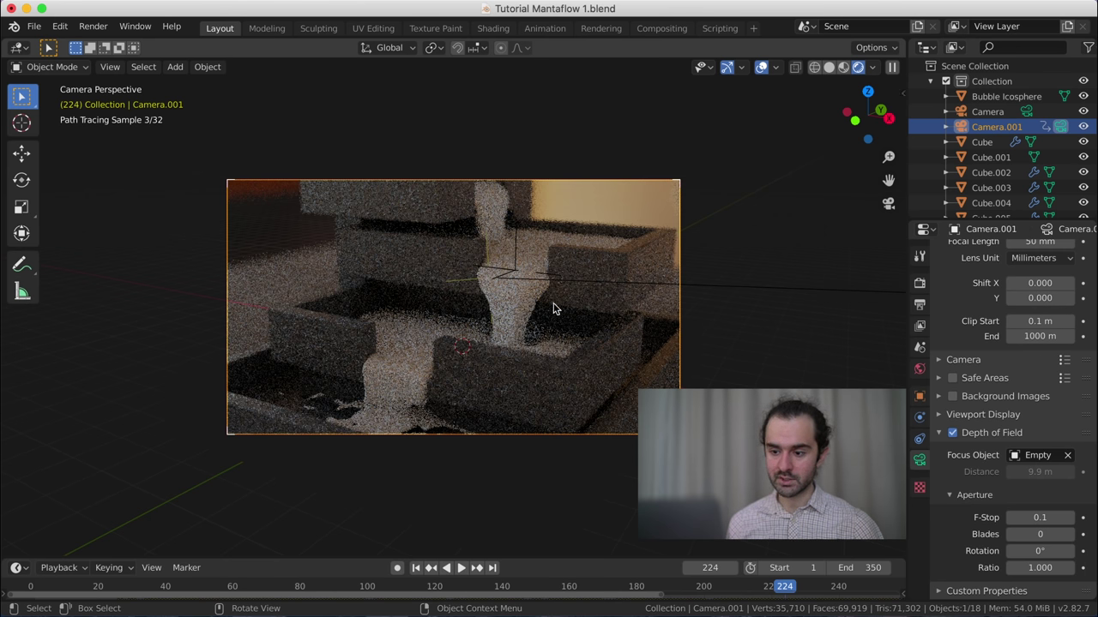
{"action": "key", "text": "z"}
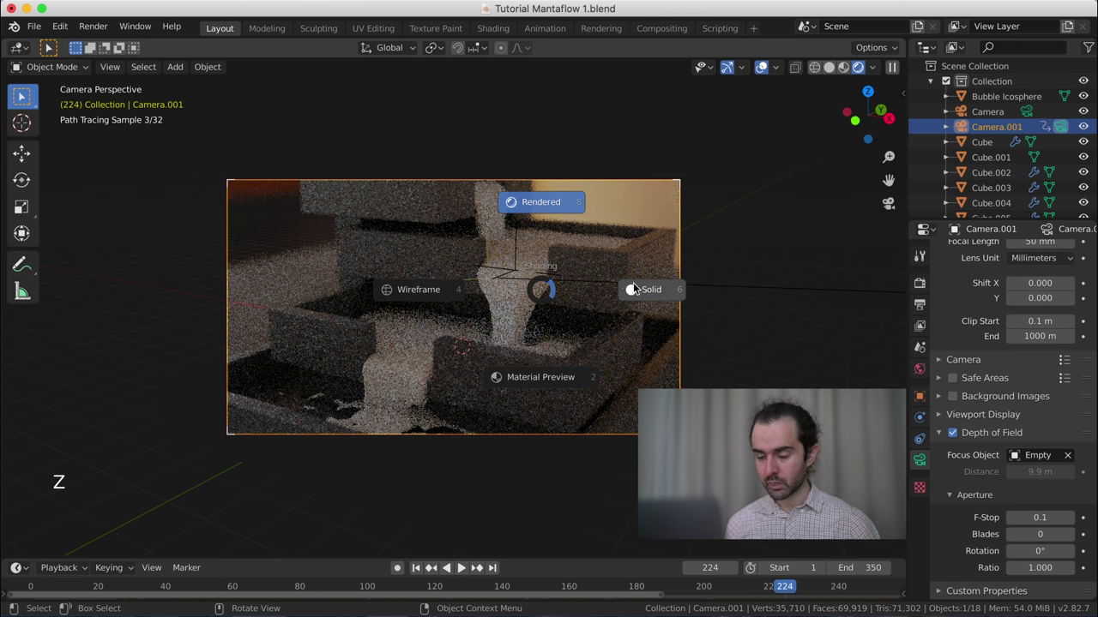